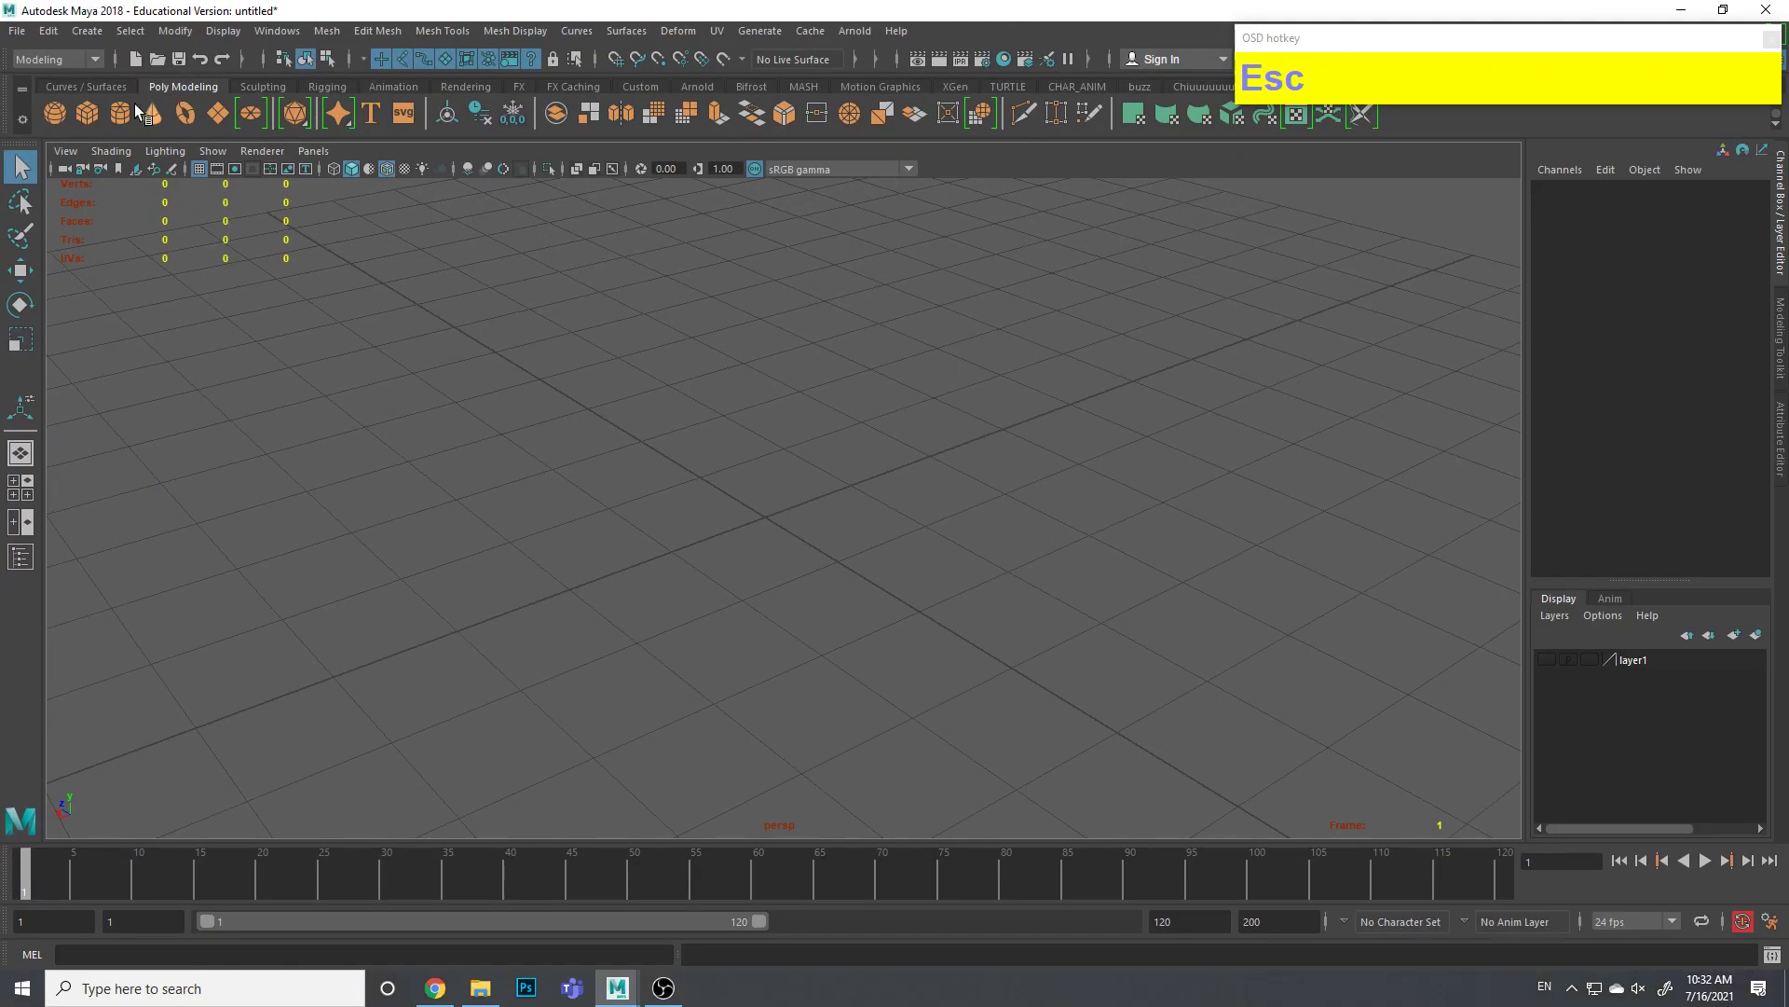
Create a polygon cylinder and set its height to 3.5 in the Channel Box
left_click(117, 115)
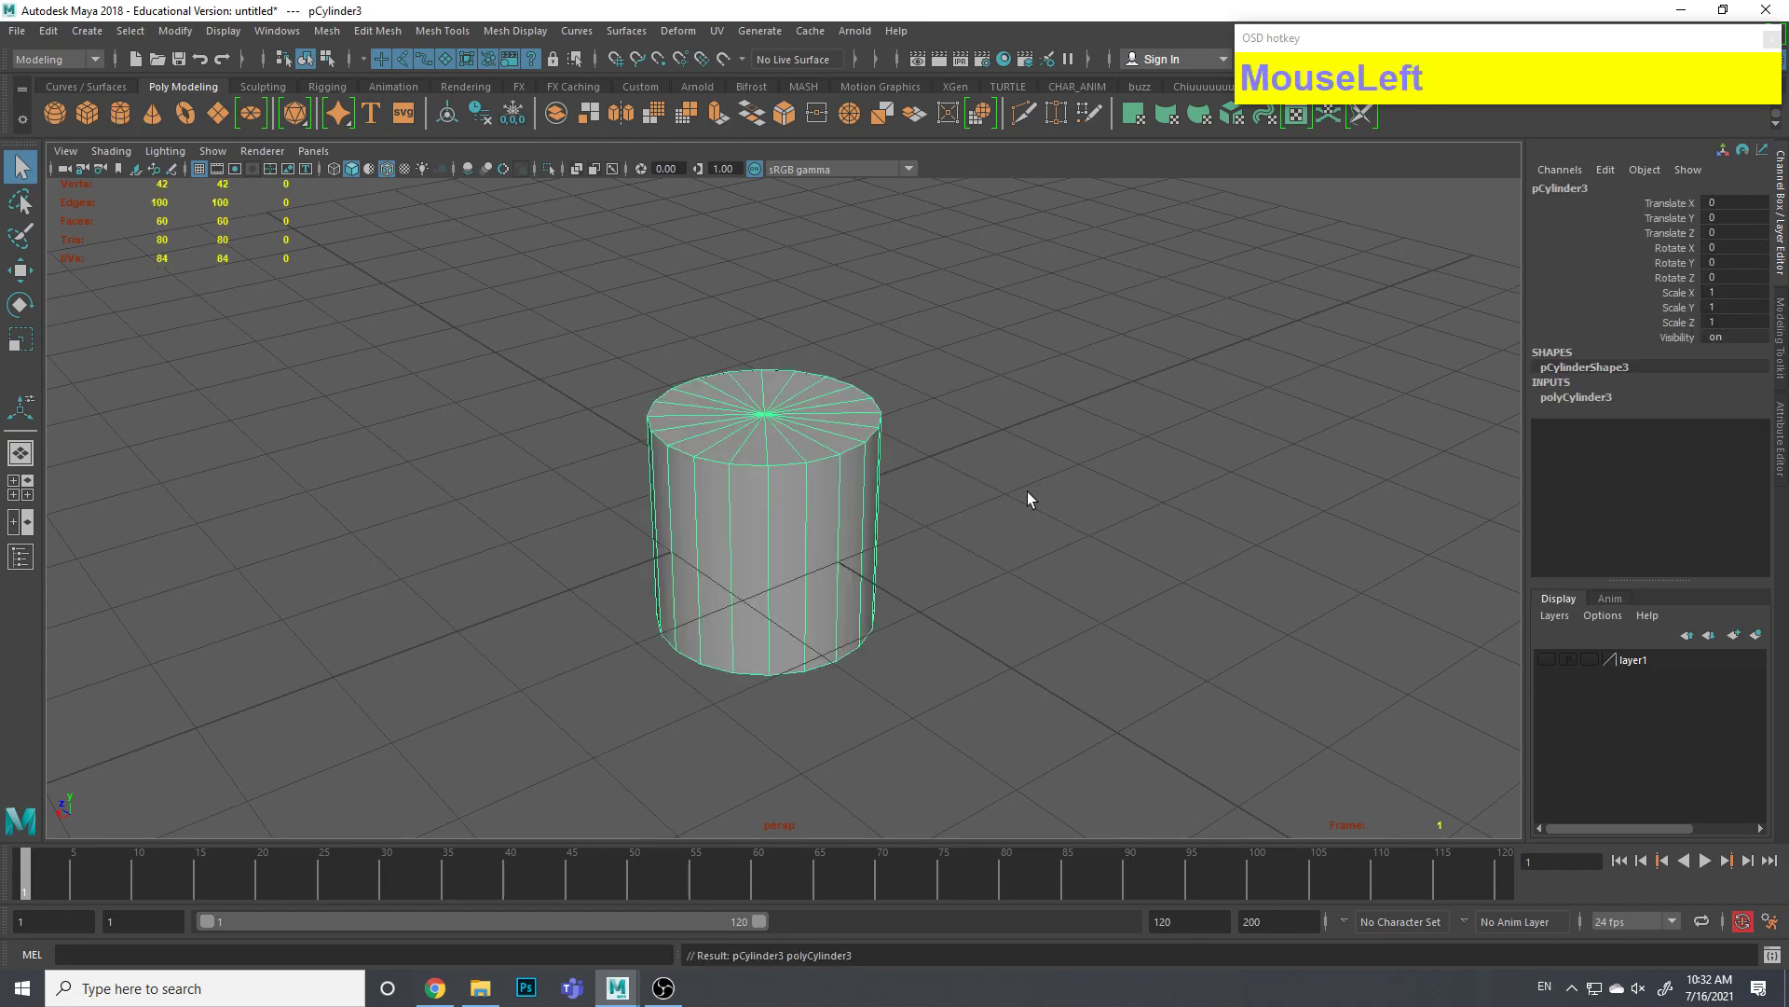
middle_click(971, 426)
left_click(1587, 406)
key("ctrl+1")
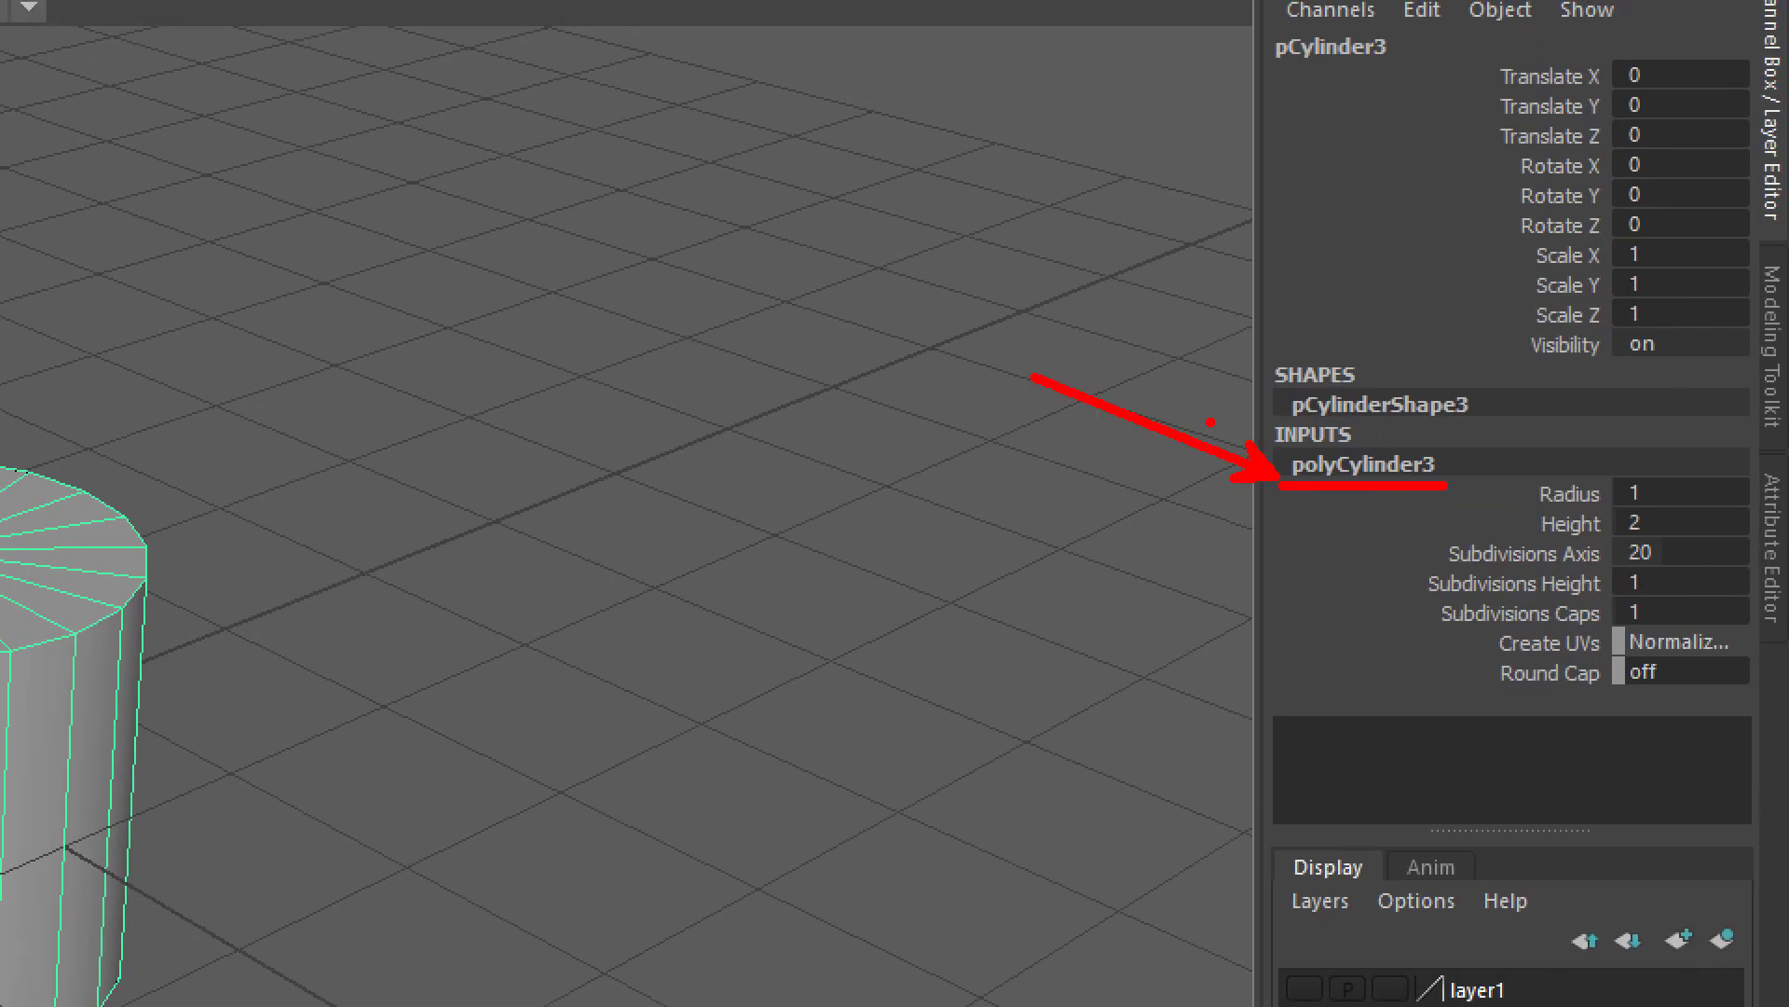
key("ctrl+1")
key("Escape")
left_click(1676, 431)
left_click_drag(1075, 481, 1099, 468)
Set the cylinder to 8 axis subdivisions and 2 cap subdivisions
right_click(1152, 437)
middle_click(1094, 498)
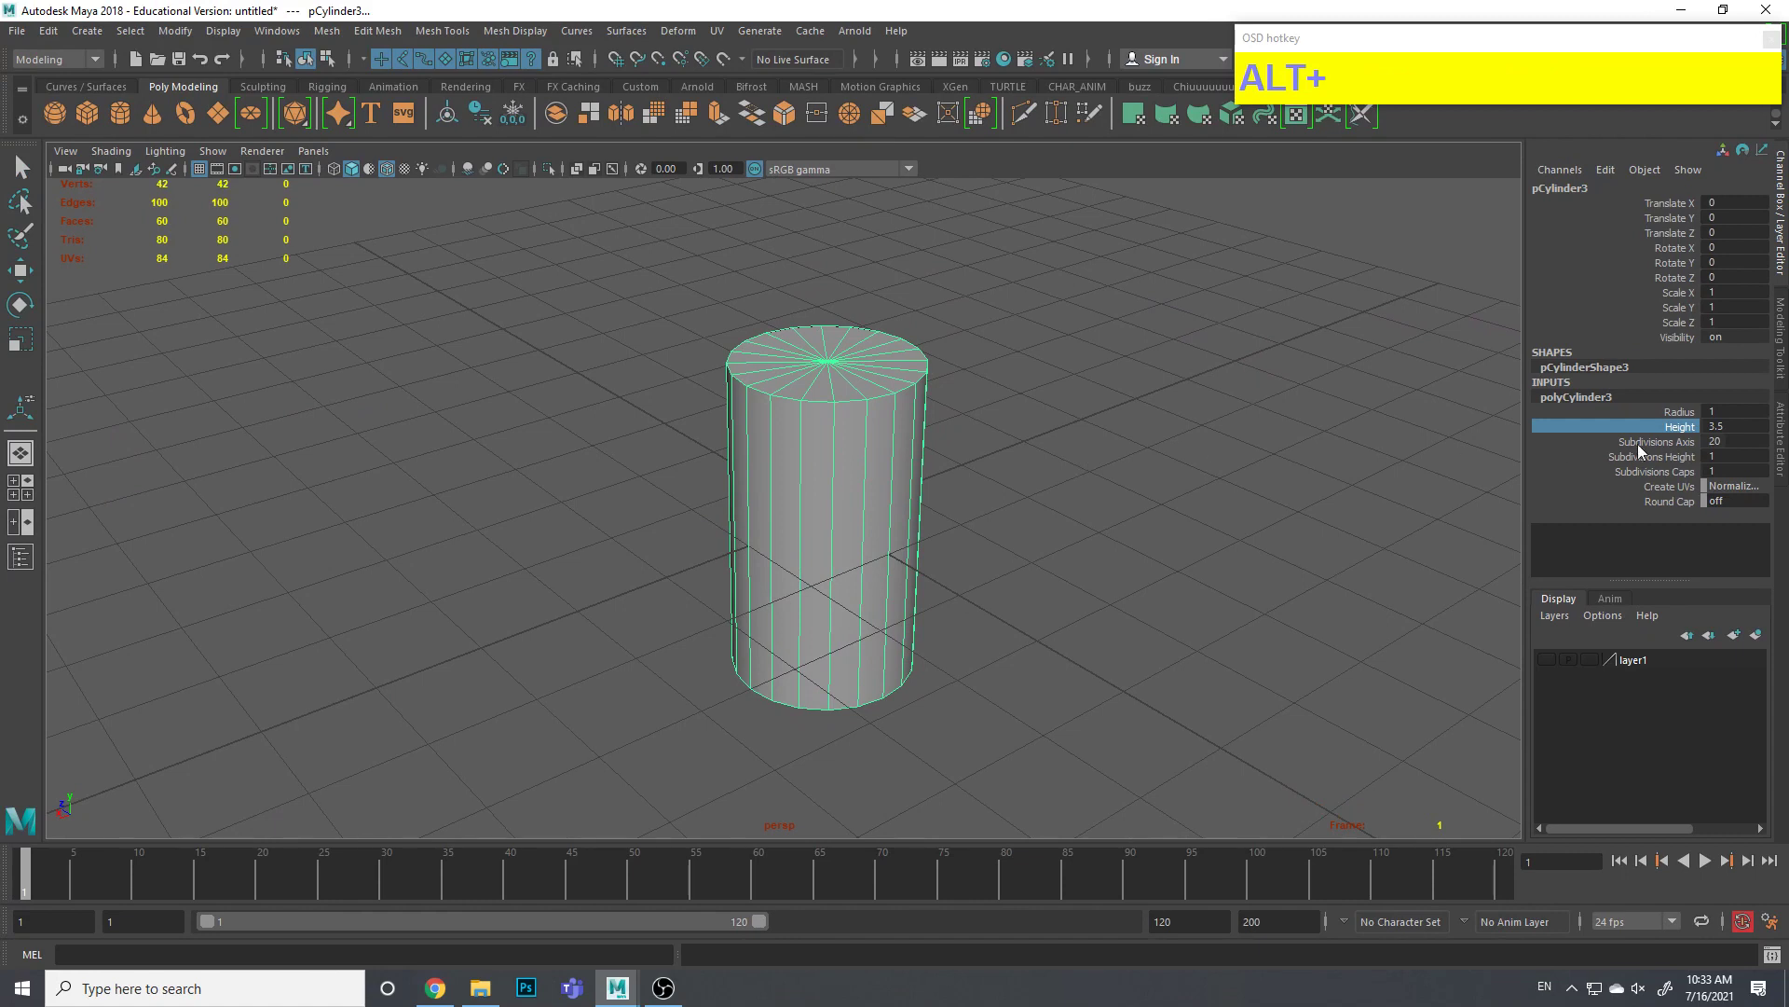
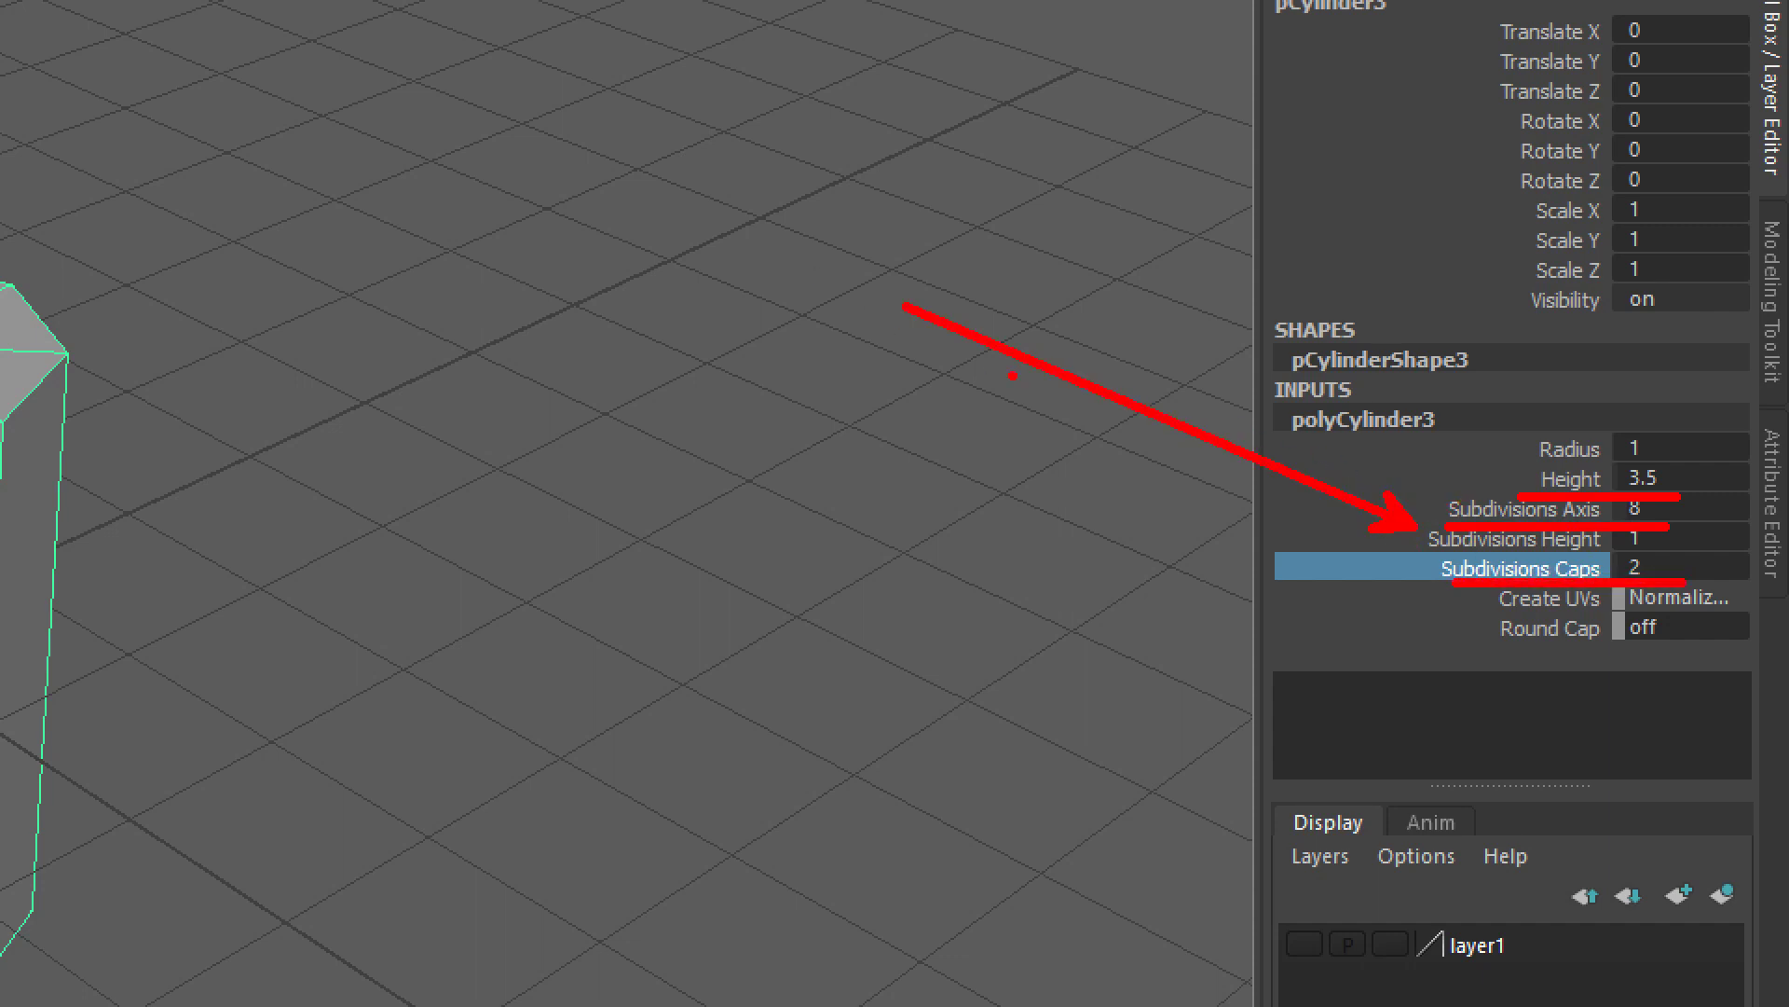
key("ctrl+1")
key("Escape")
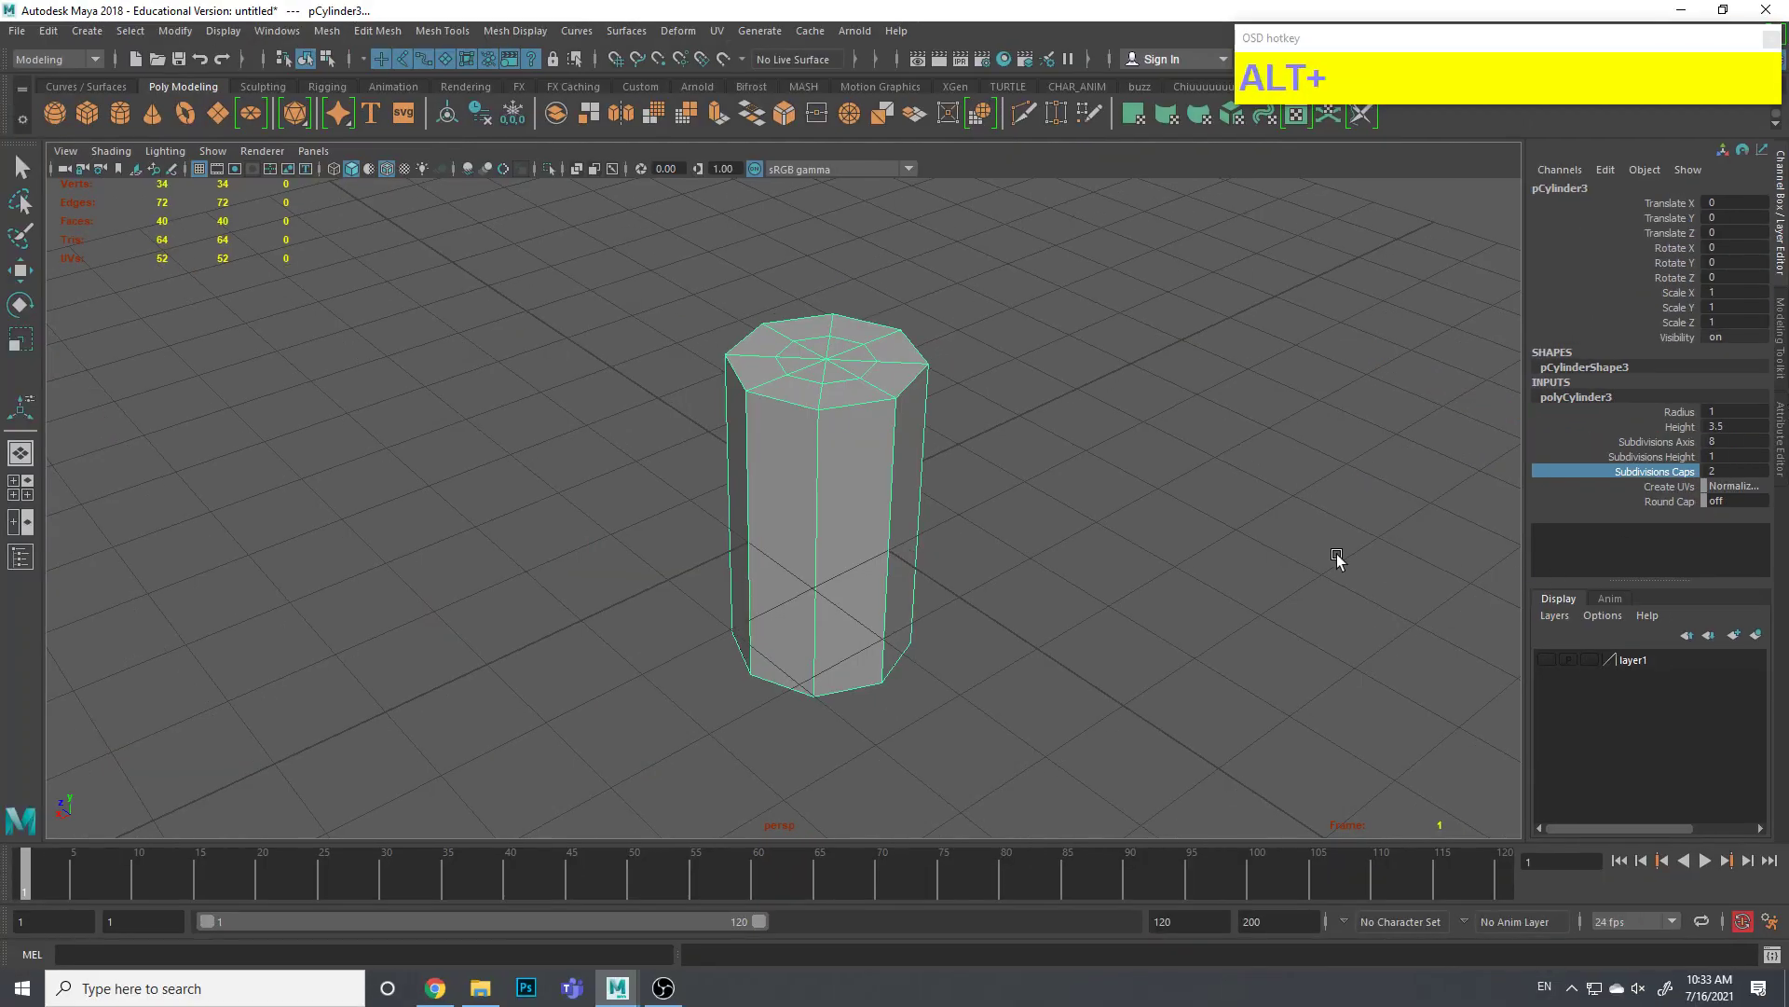
middle_click(924, 410)
middle_click(619, 110)
left_click(897, 526)
middle_click(900, 467)
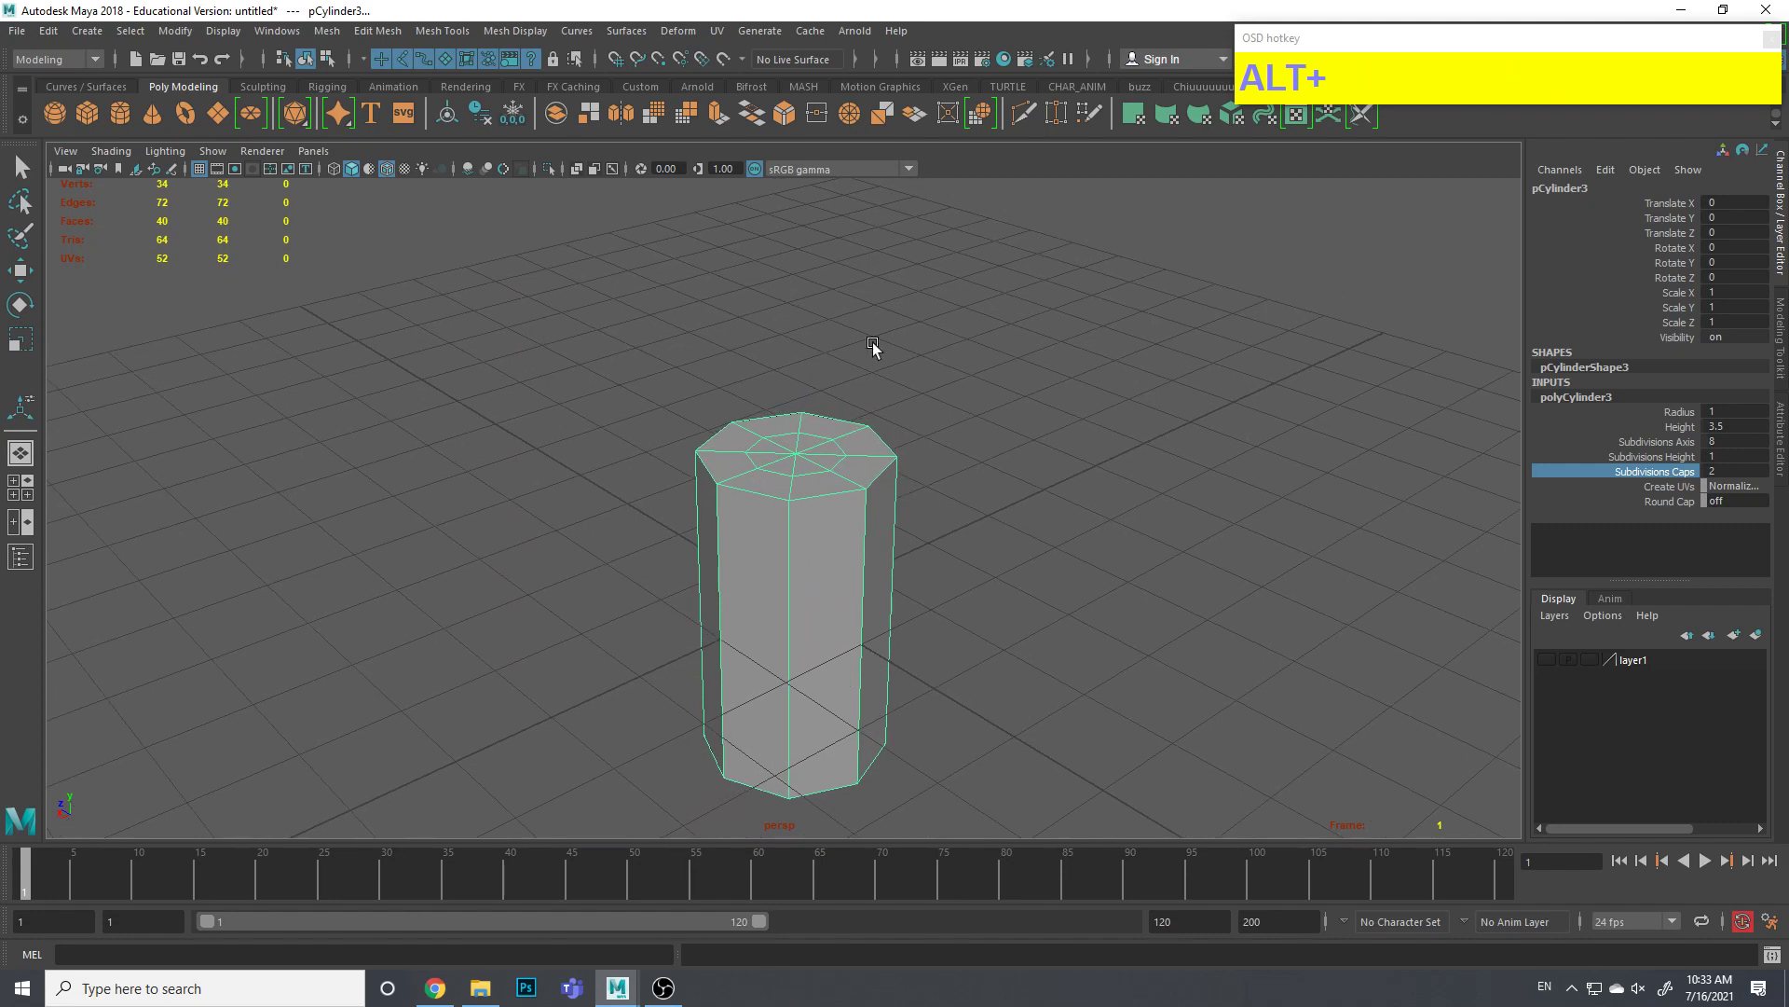
Create a polygon cone and move it up above the cylinder
key("ctrl+1")
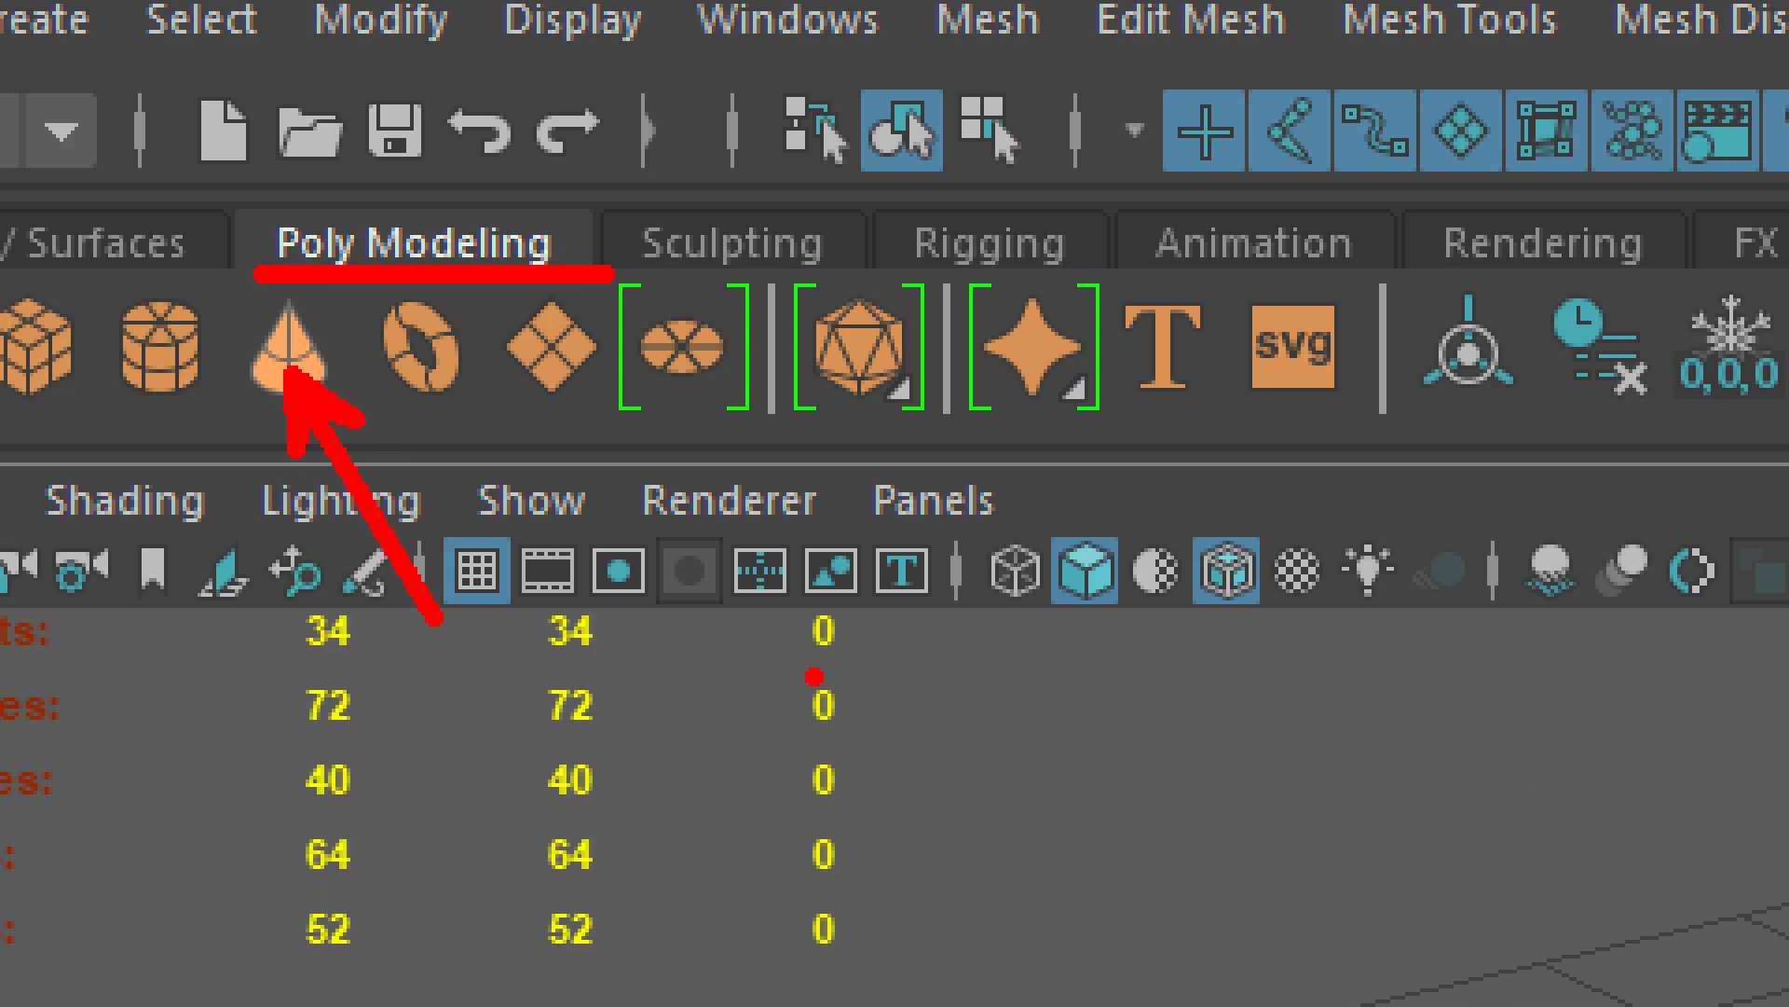
key("ctrl+1")
key("Escape")
left_click(161, 124)
right_click(1097, 474)
key("alt+w")
left_click_drag(801, 469, 984, 319)
middle_click(1020, 346)
Set the cone to 8 axis subdivisions and 3 height subdivisions
left_click(1579, 406)
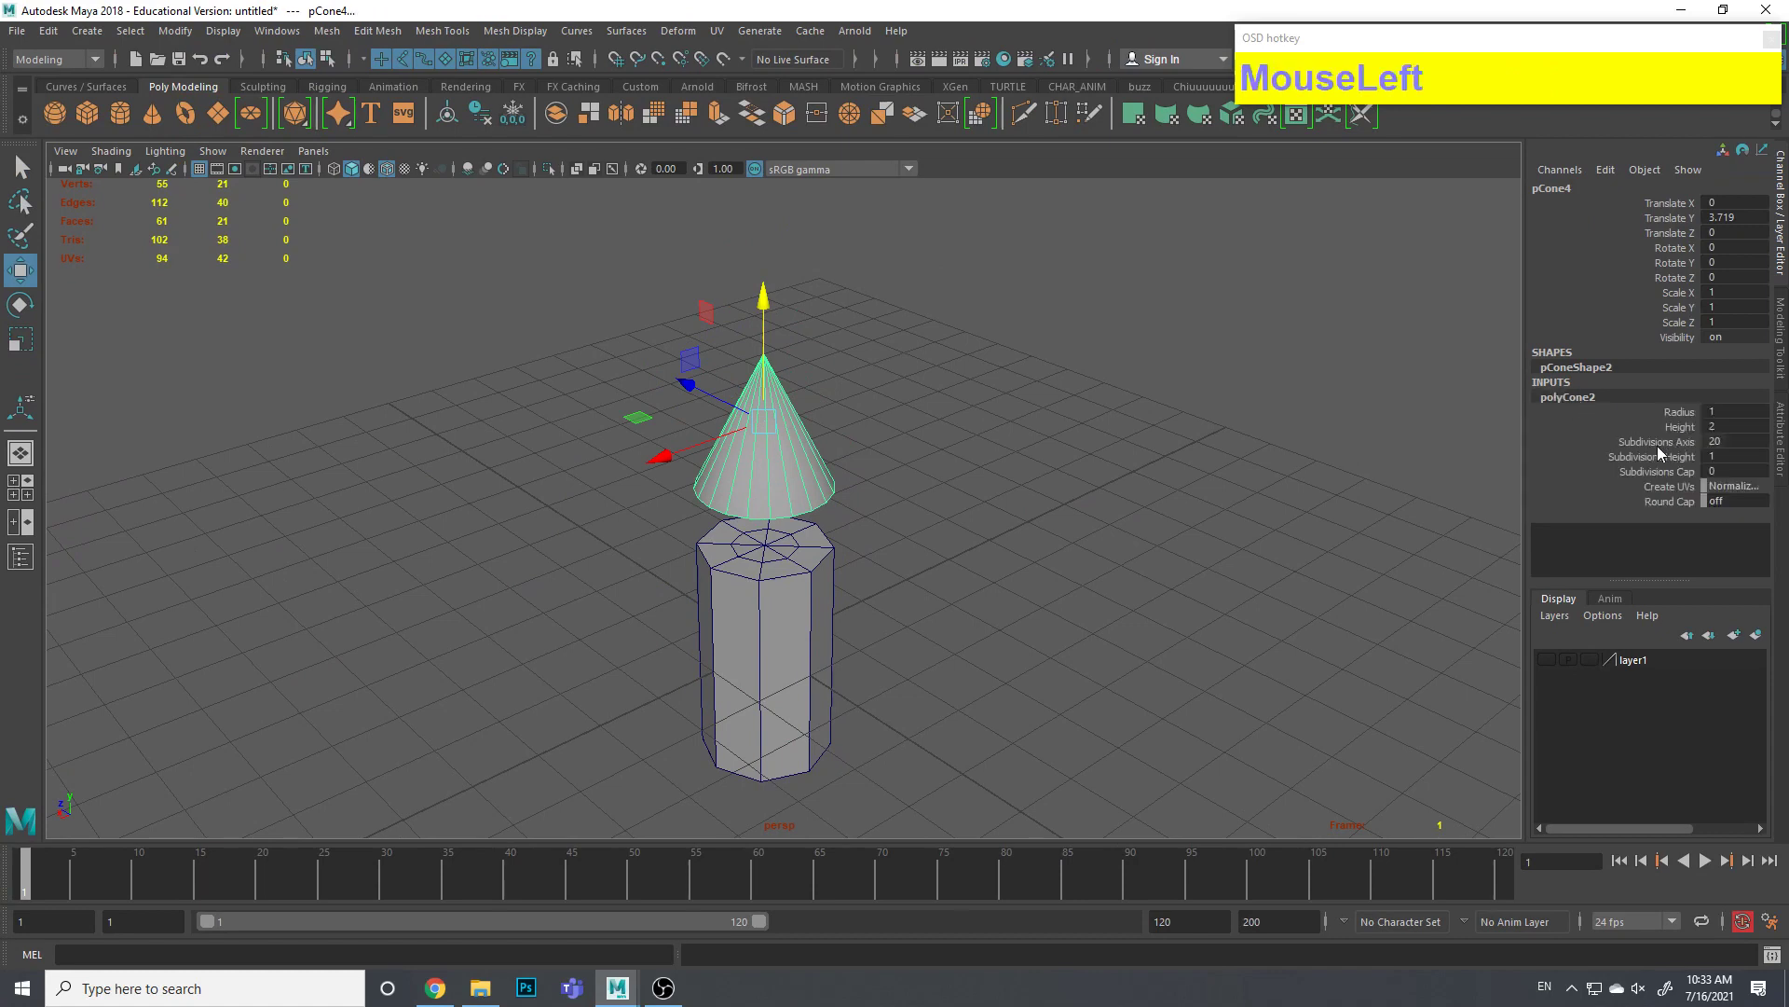
key("8")
key("Return")
left_click(1652, 465)
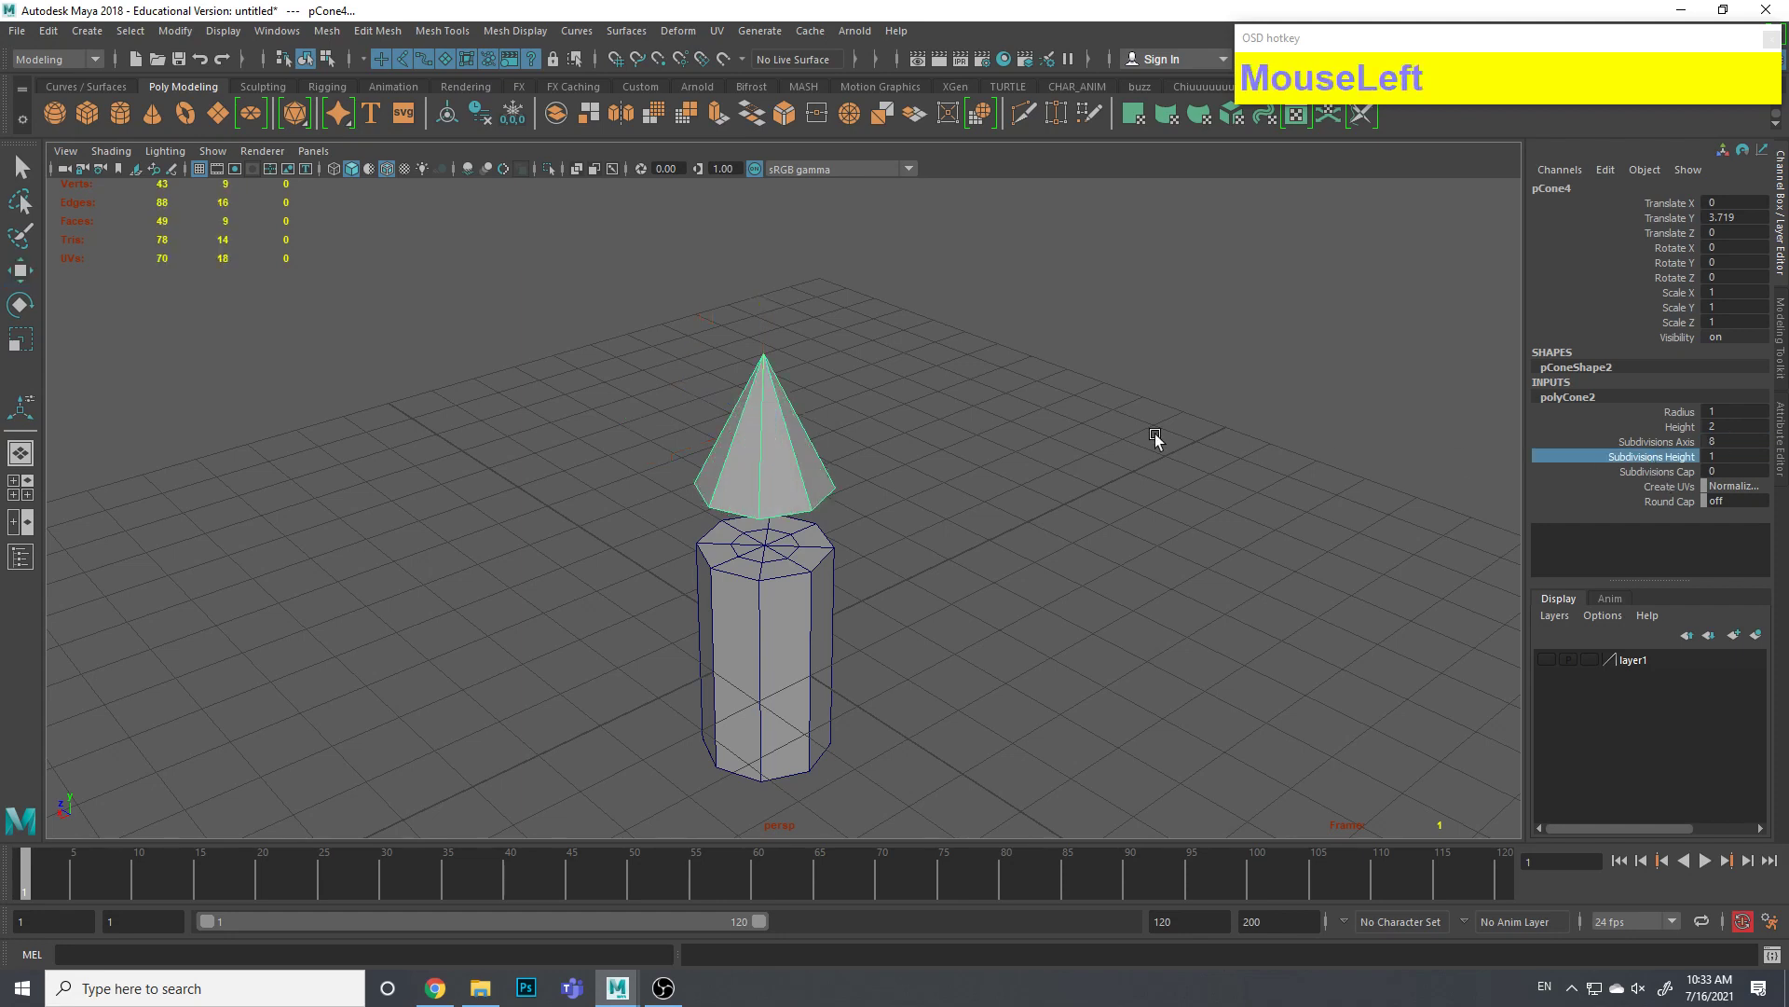
middle_click(1161, 441)
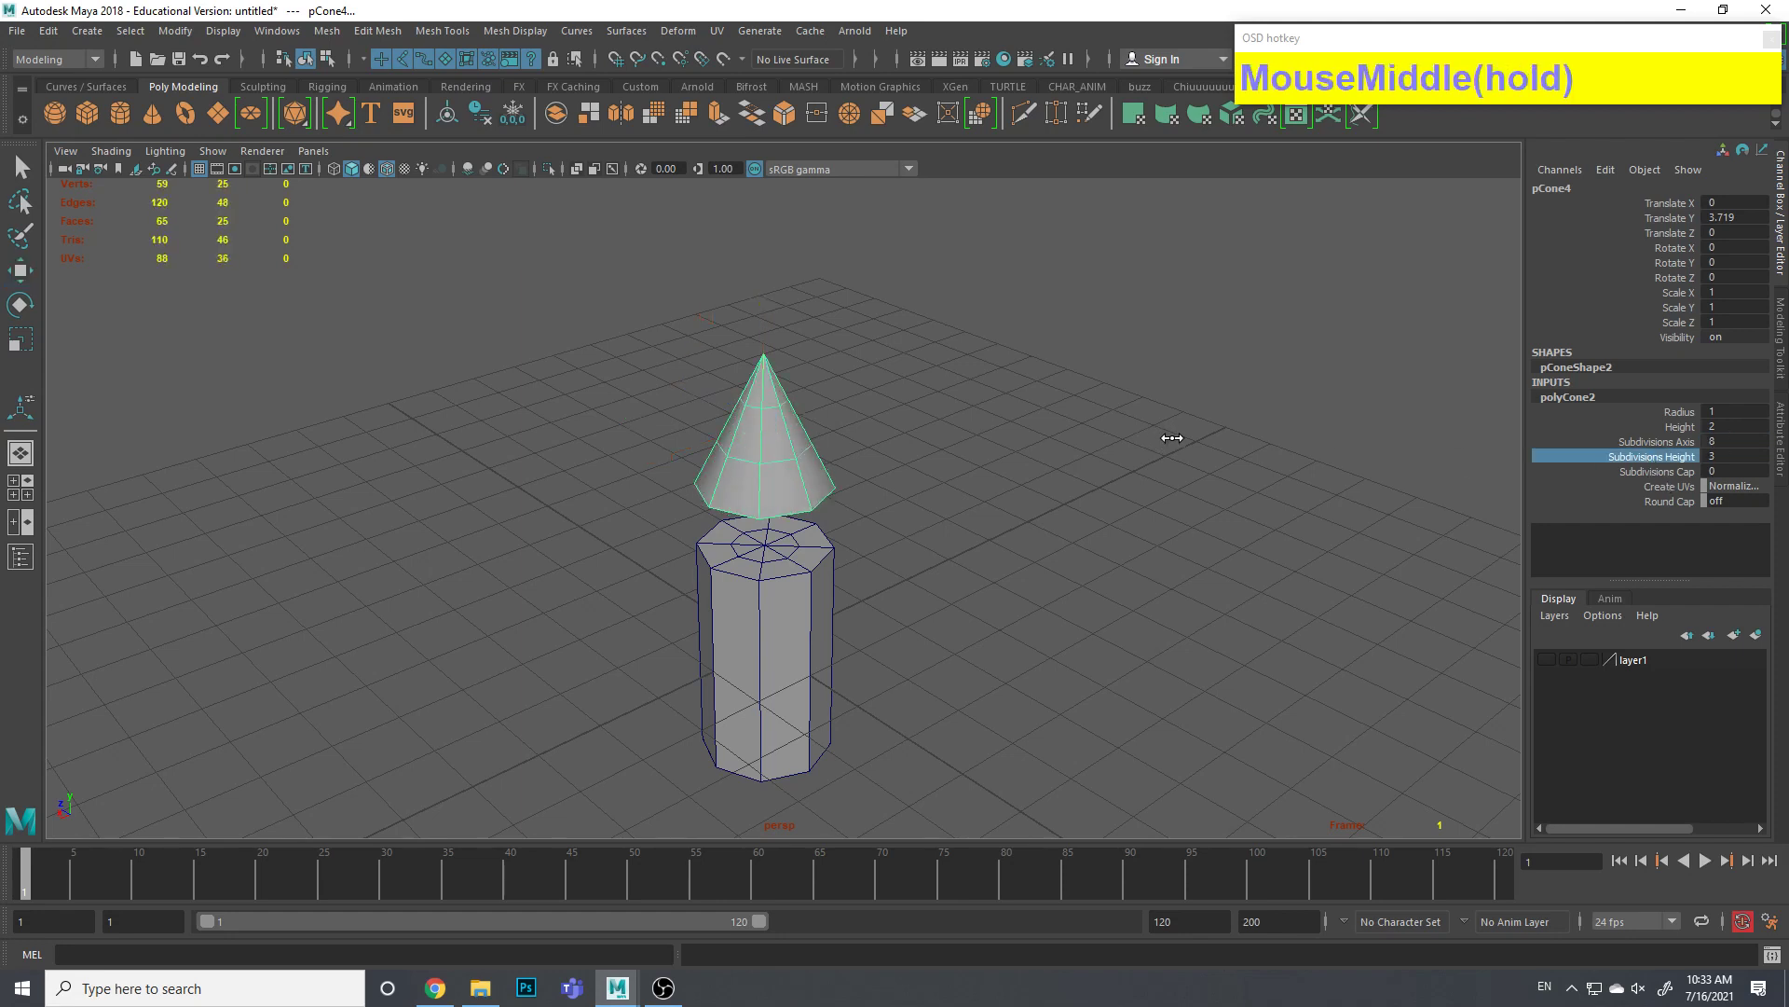
key("ctrl+1")
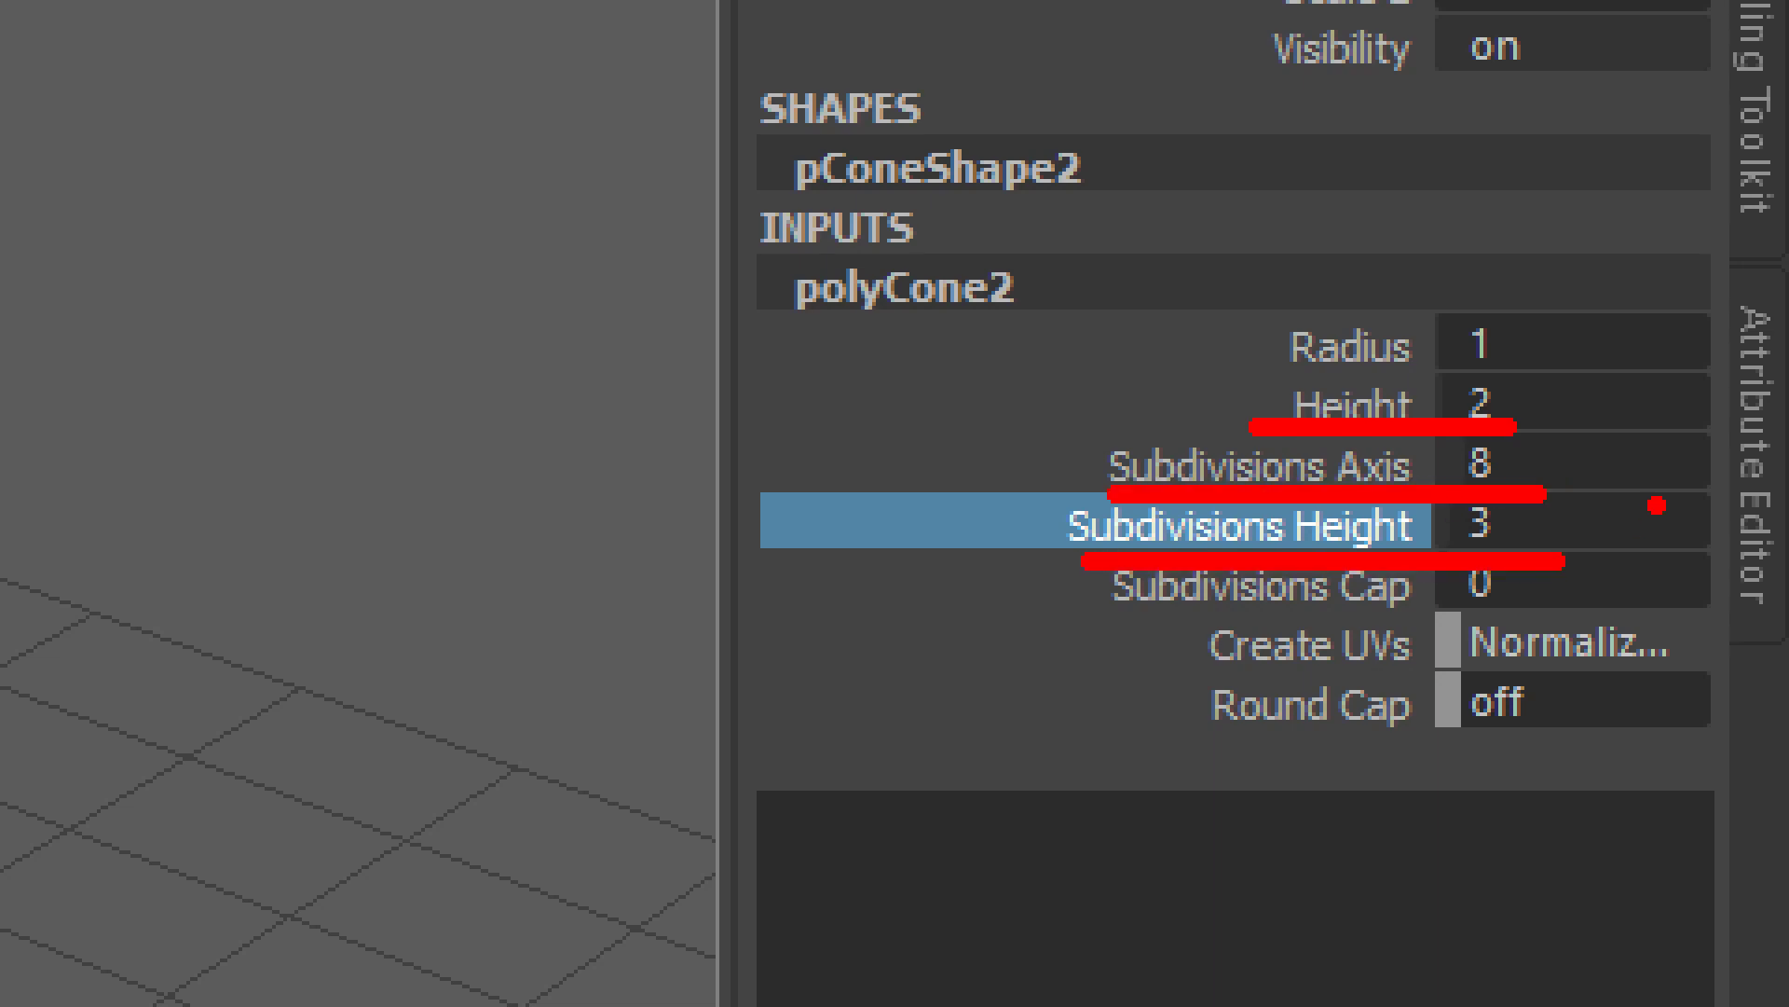
key("ctrl+1")
Delete the cone's bottom cap face in Face mode, leaving its base open
key("Escape")
left_click(790, 522)
left_click(820, 497)
left_click_drag(778, 449, 620, 459)
right_click(604, 456)
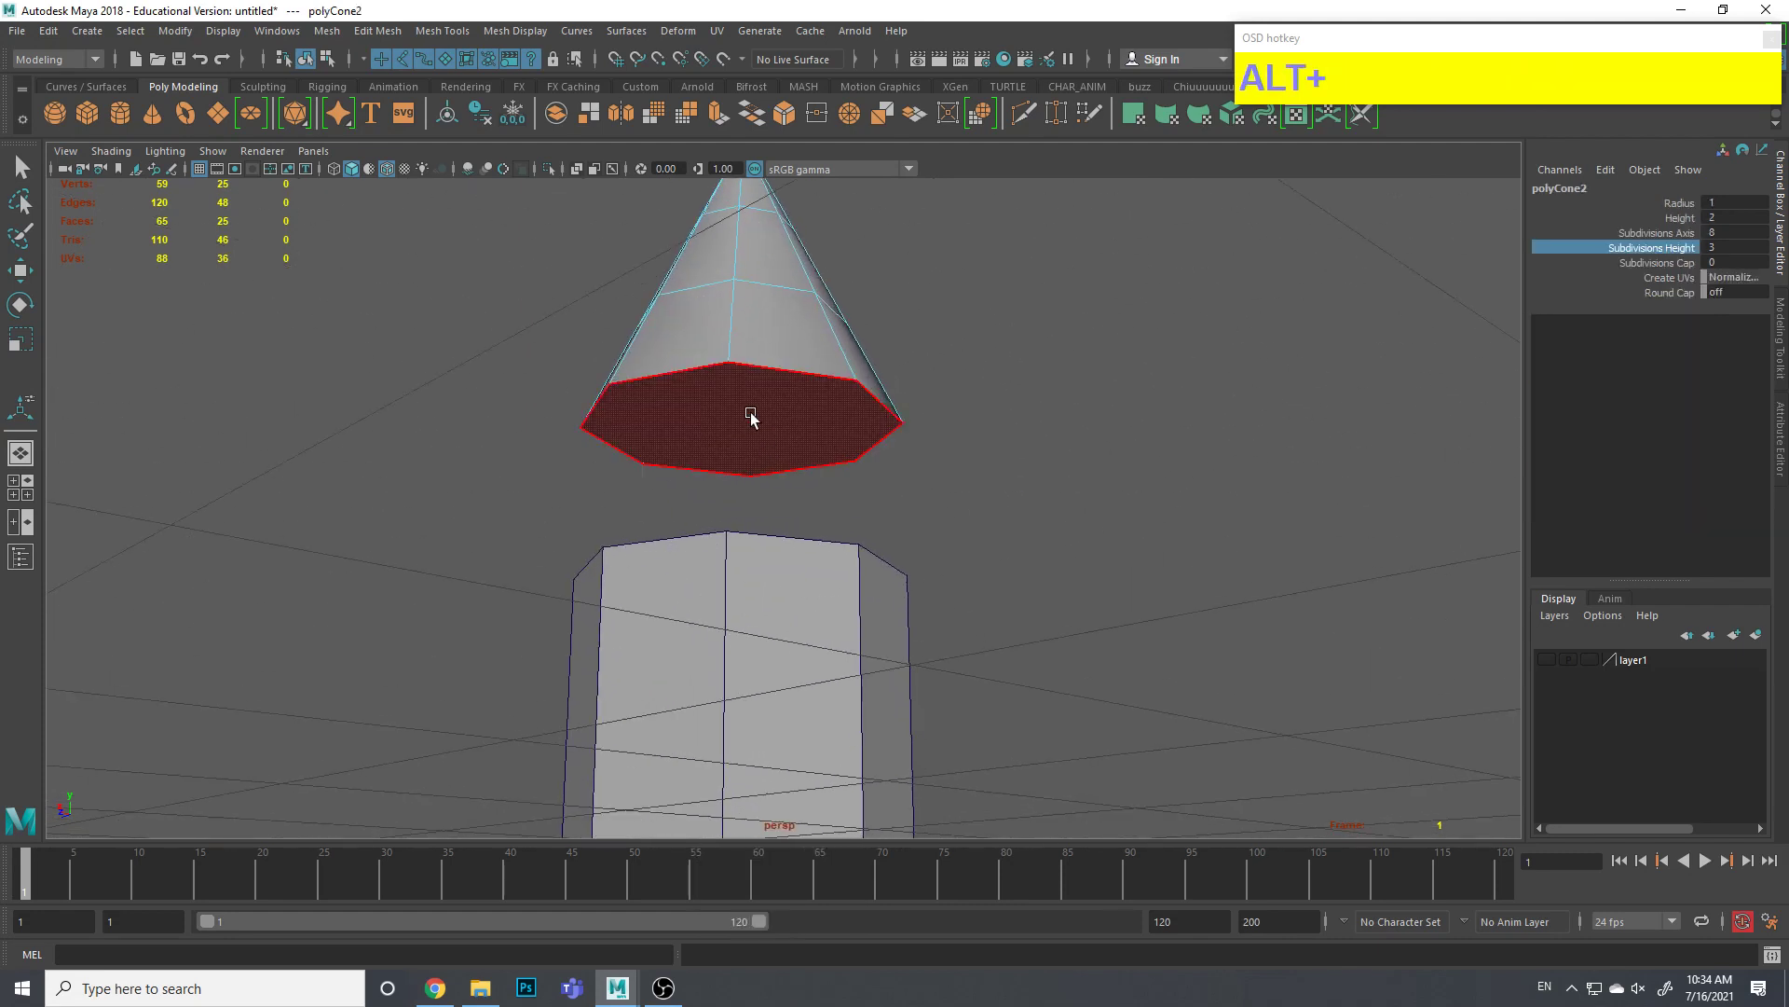
left_click(756, 418)
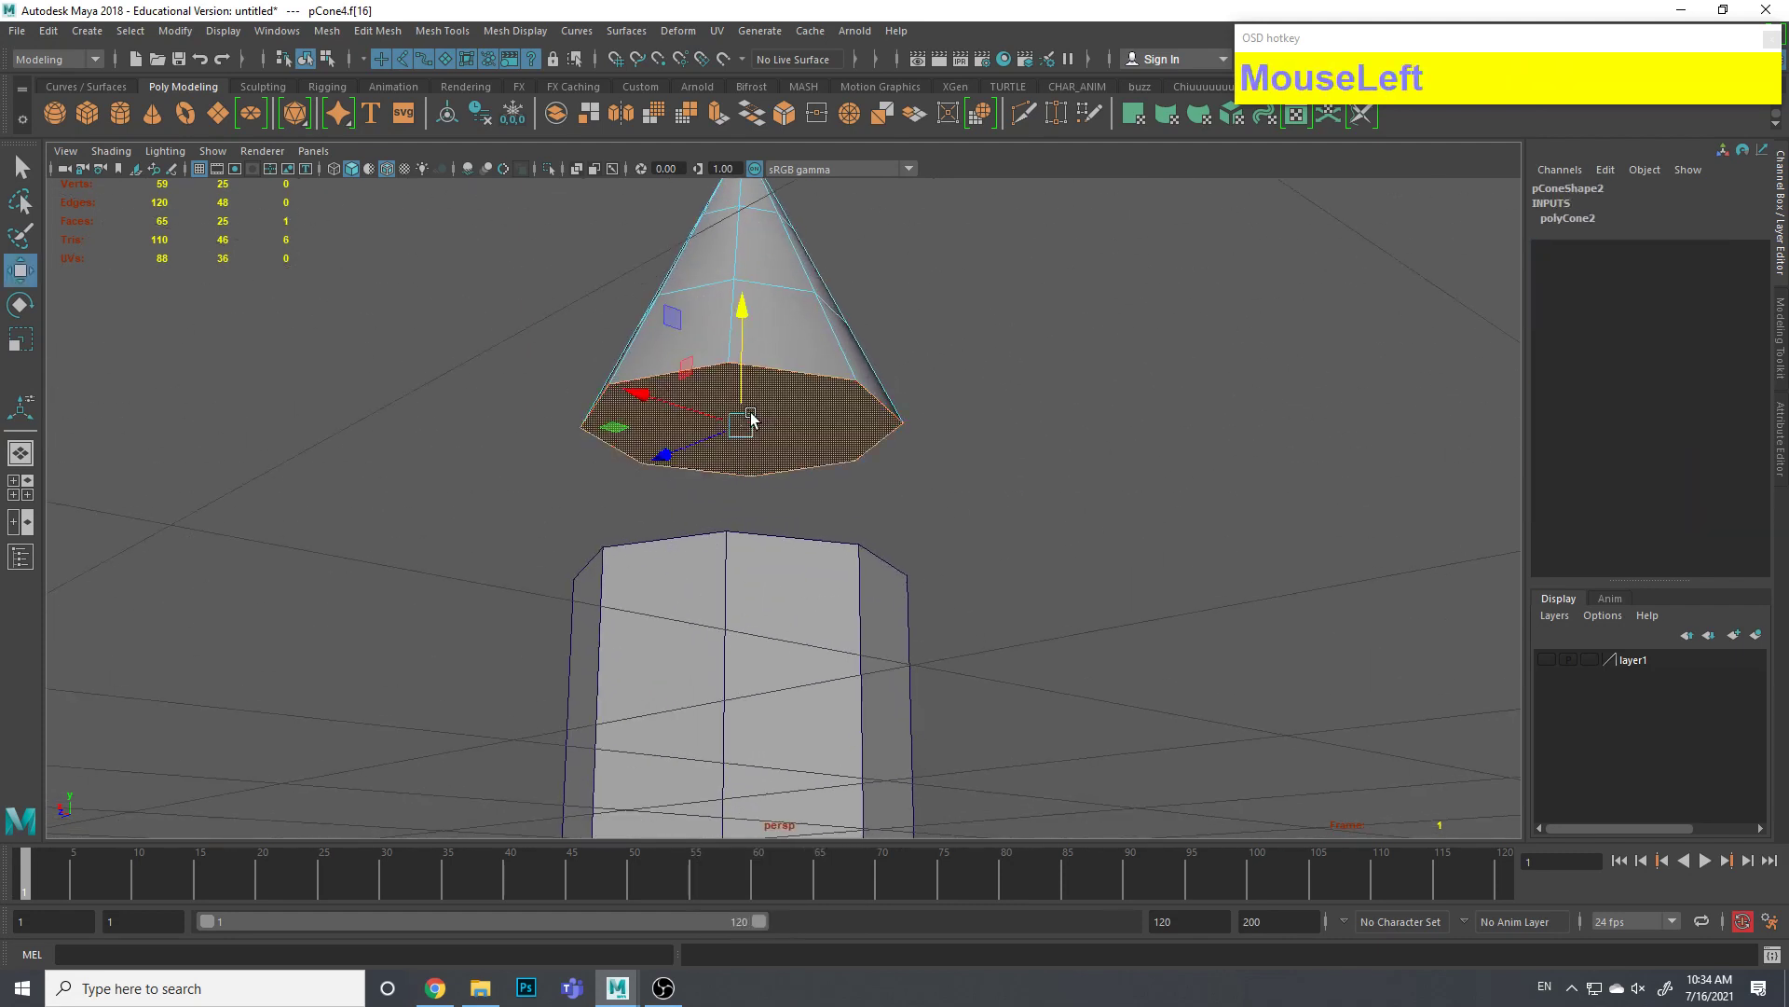
key("Delete")
Orbit back toward the cylinder and select its body
left_click_drag(774, 354, 900, 366)
left_click(898, 392)
middle_click(824, 586)
left_click(866, 526)
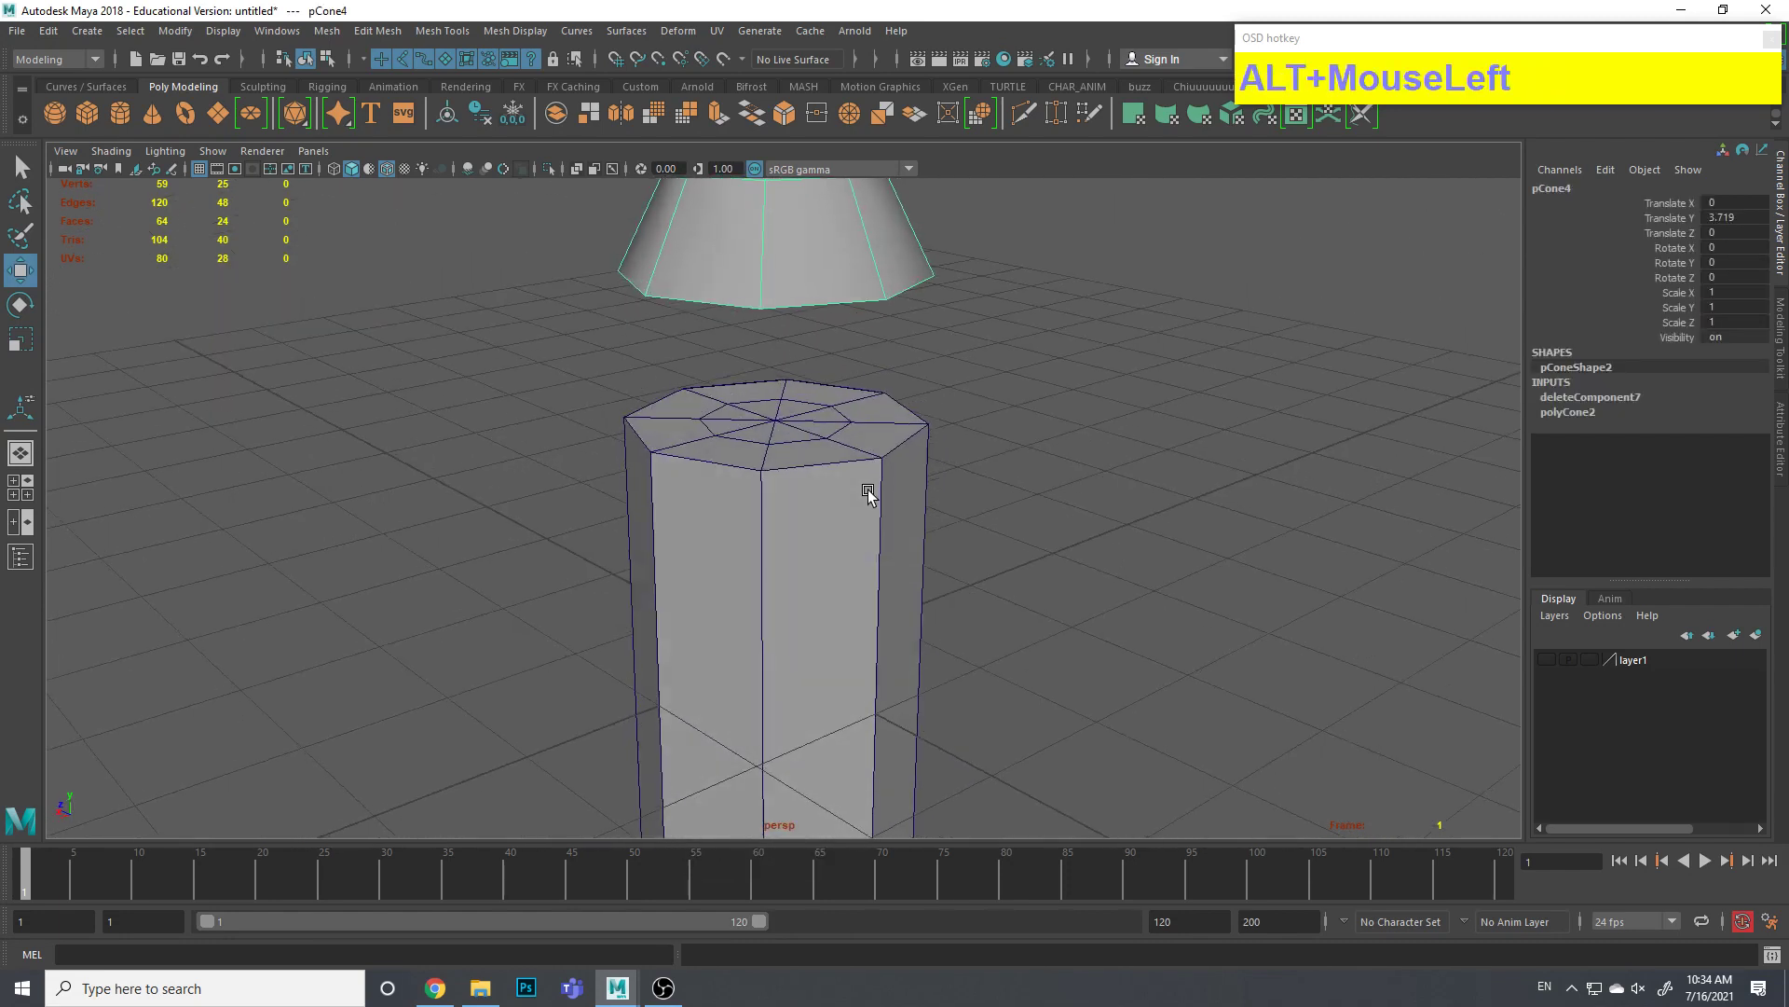
left_click(816, 412)
left_click(831, 524)
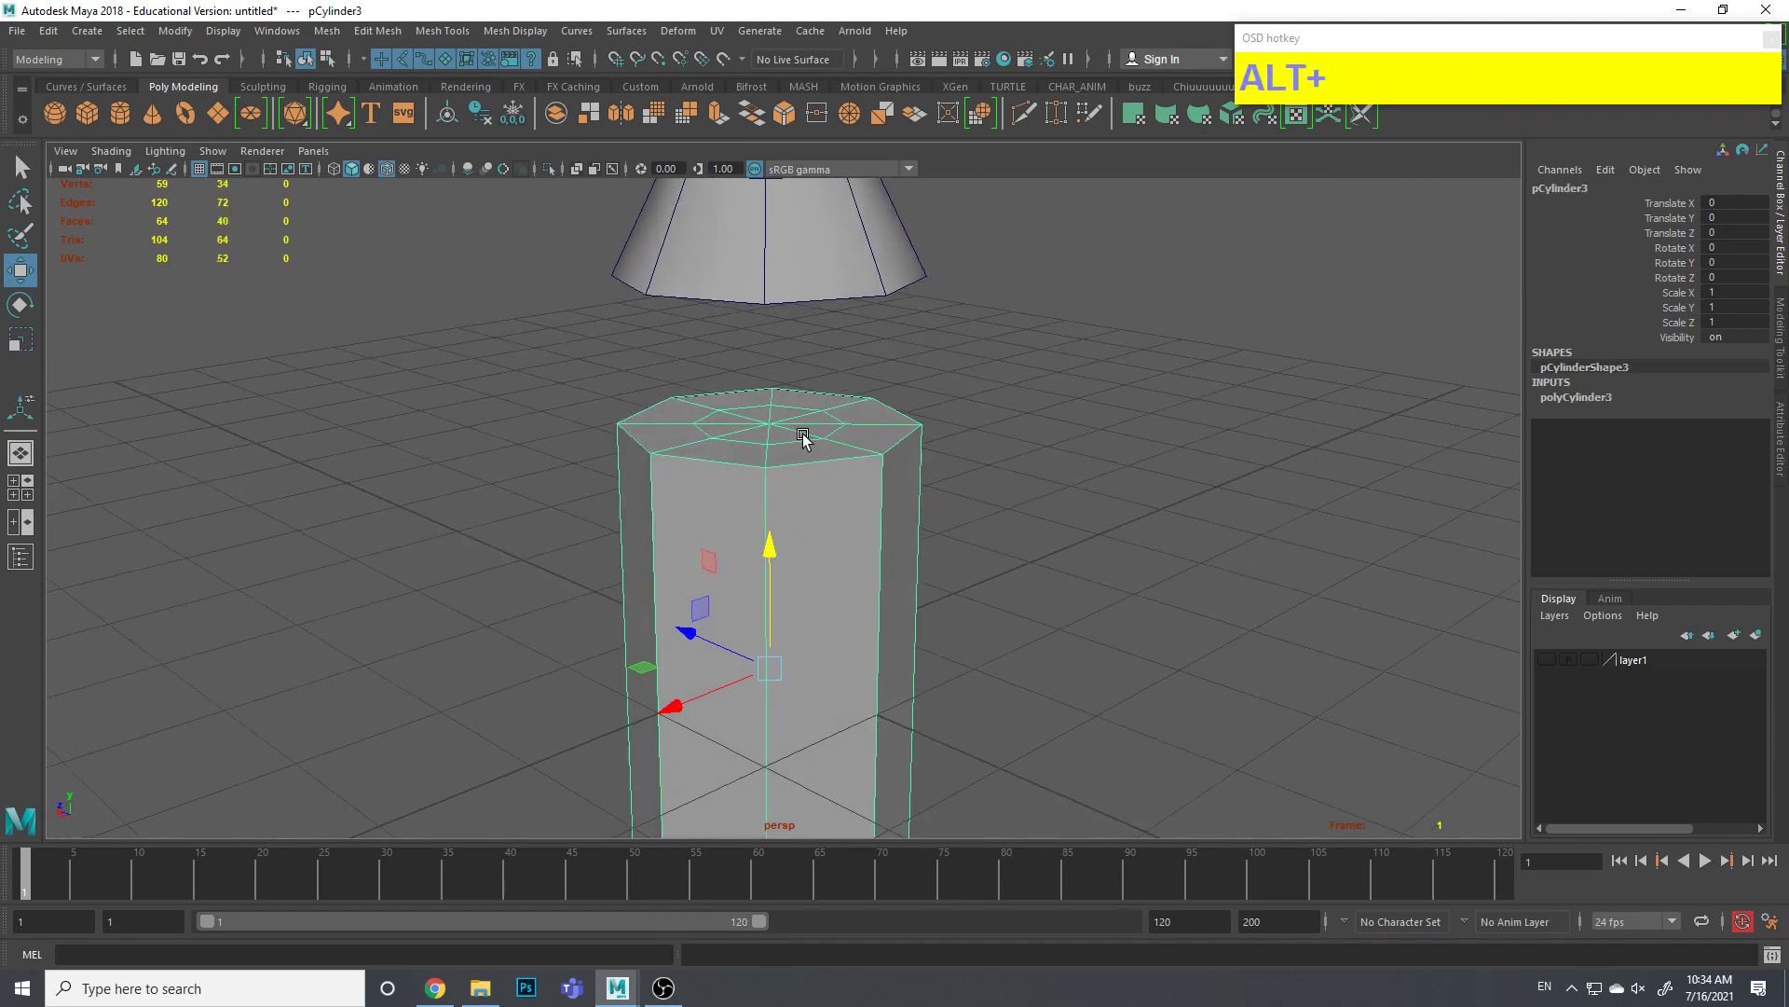
Delete all the cylinder's top cap faces so it is open at the top
key("alt+q")
right_click(808, 425)
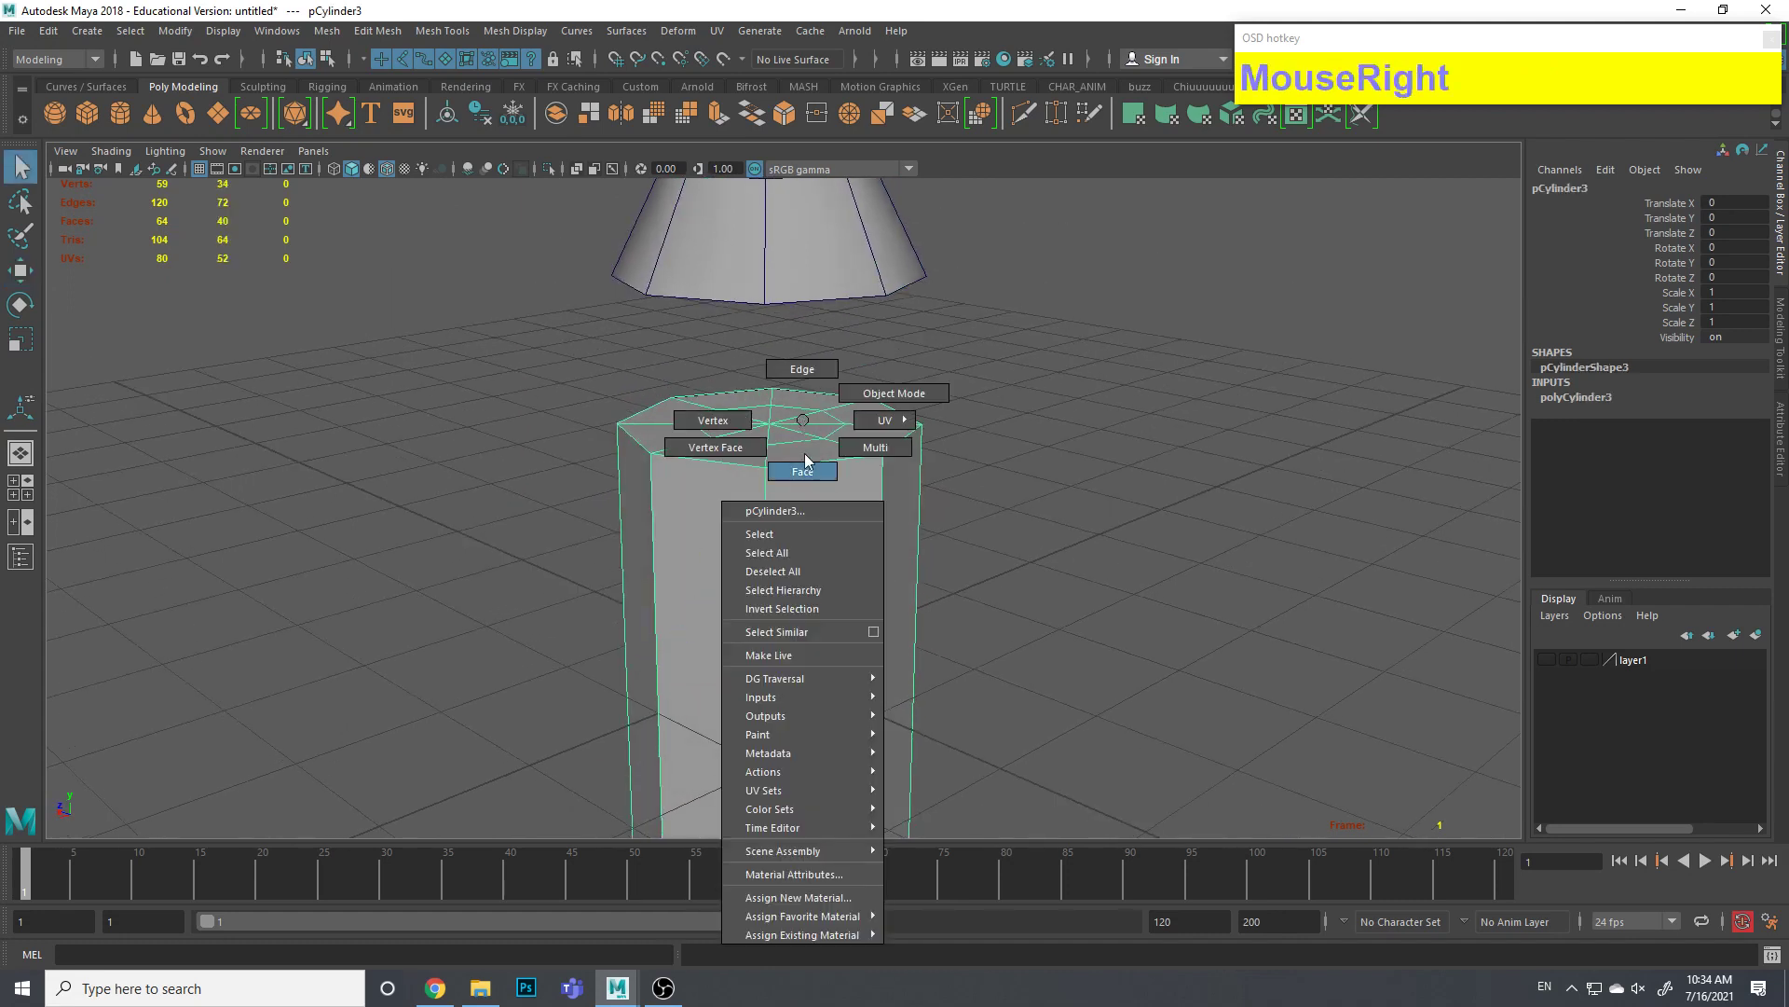
middle_click(773, 471)
left_click_drag(535, 391, 976, 642)
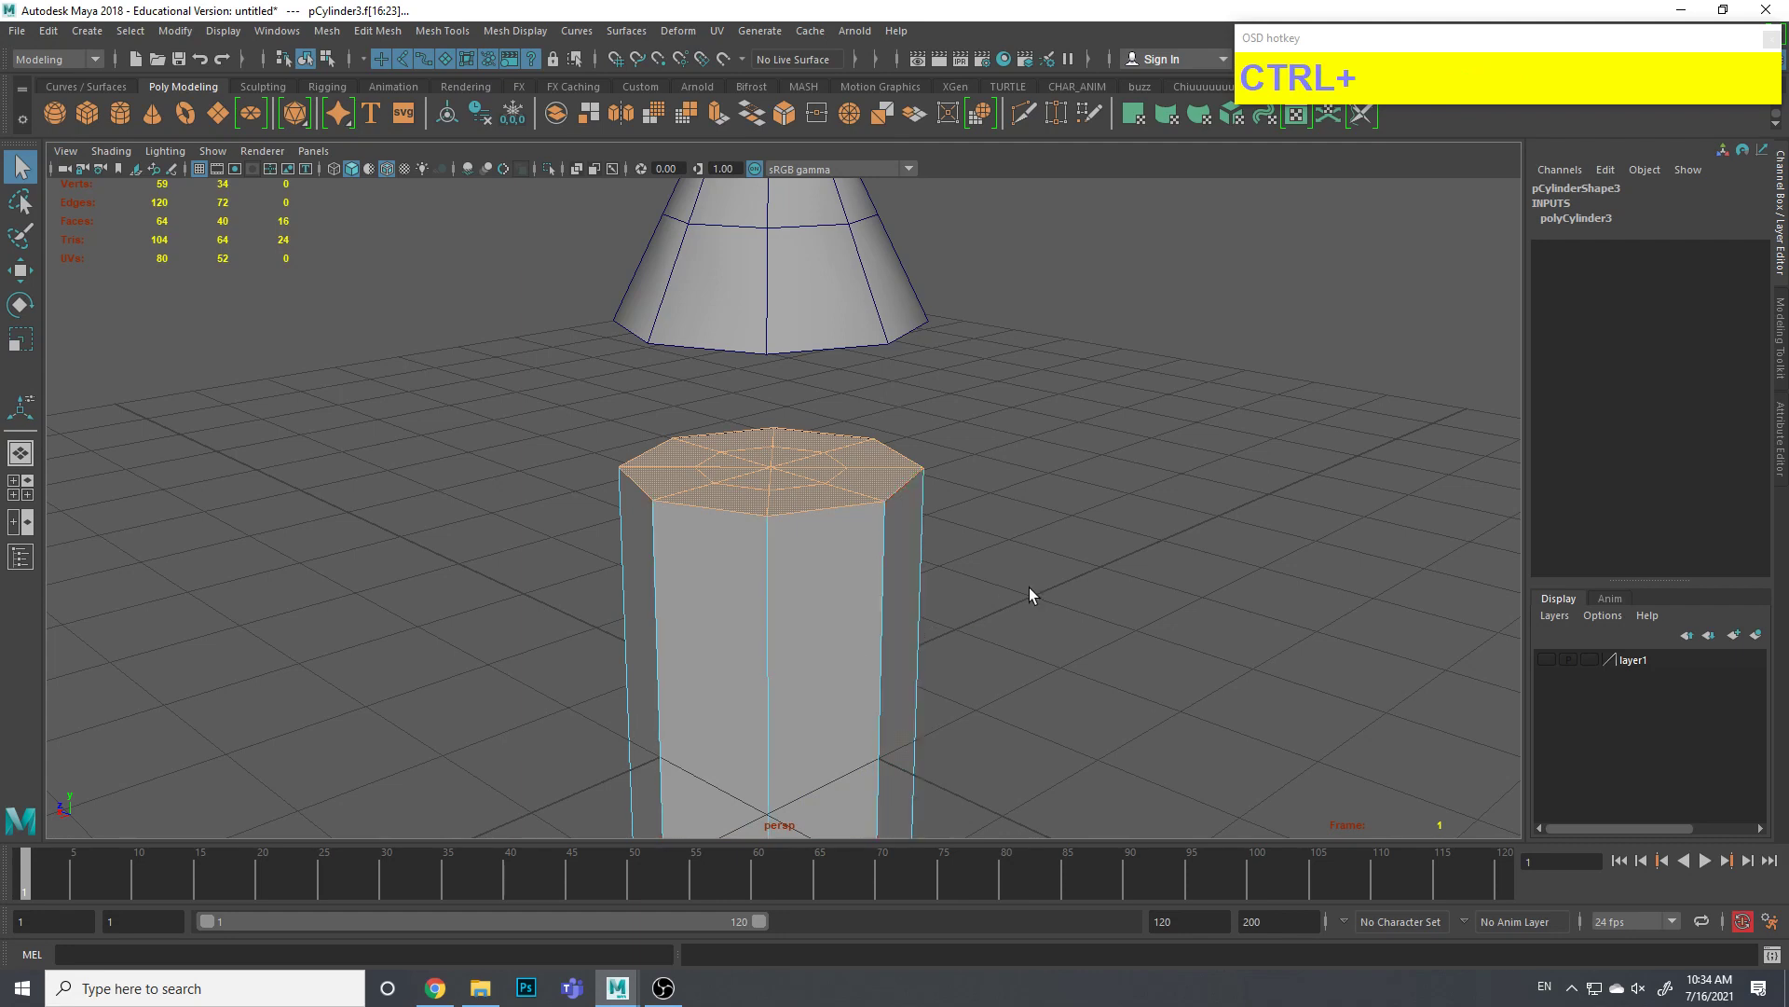
key("Delete")
left_click(835, 560)
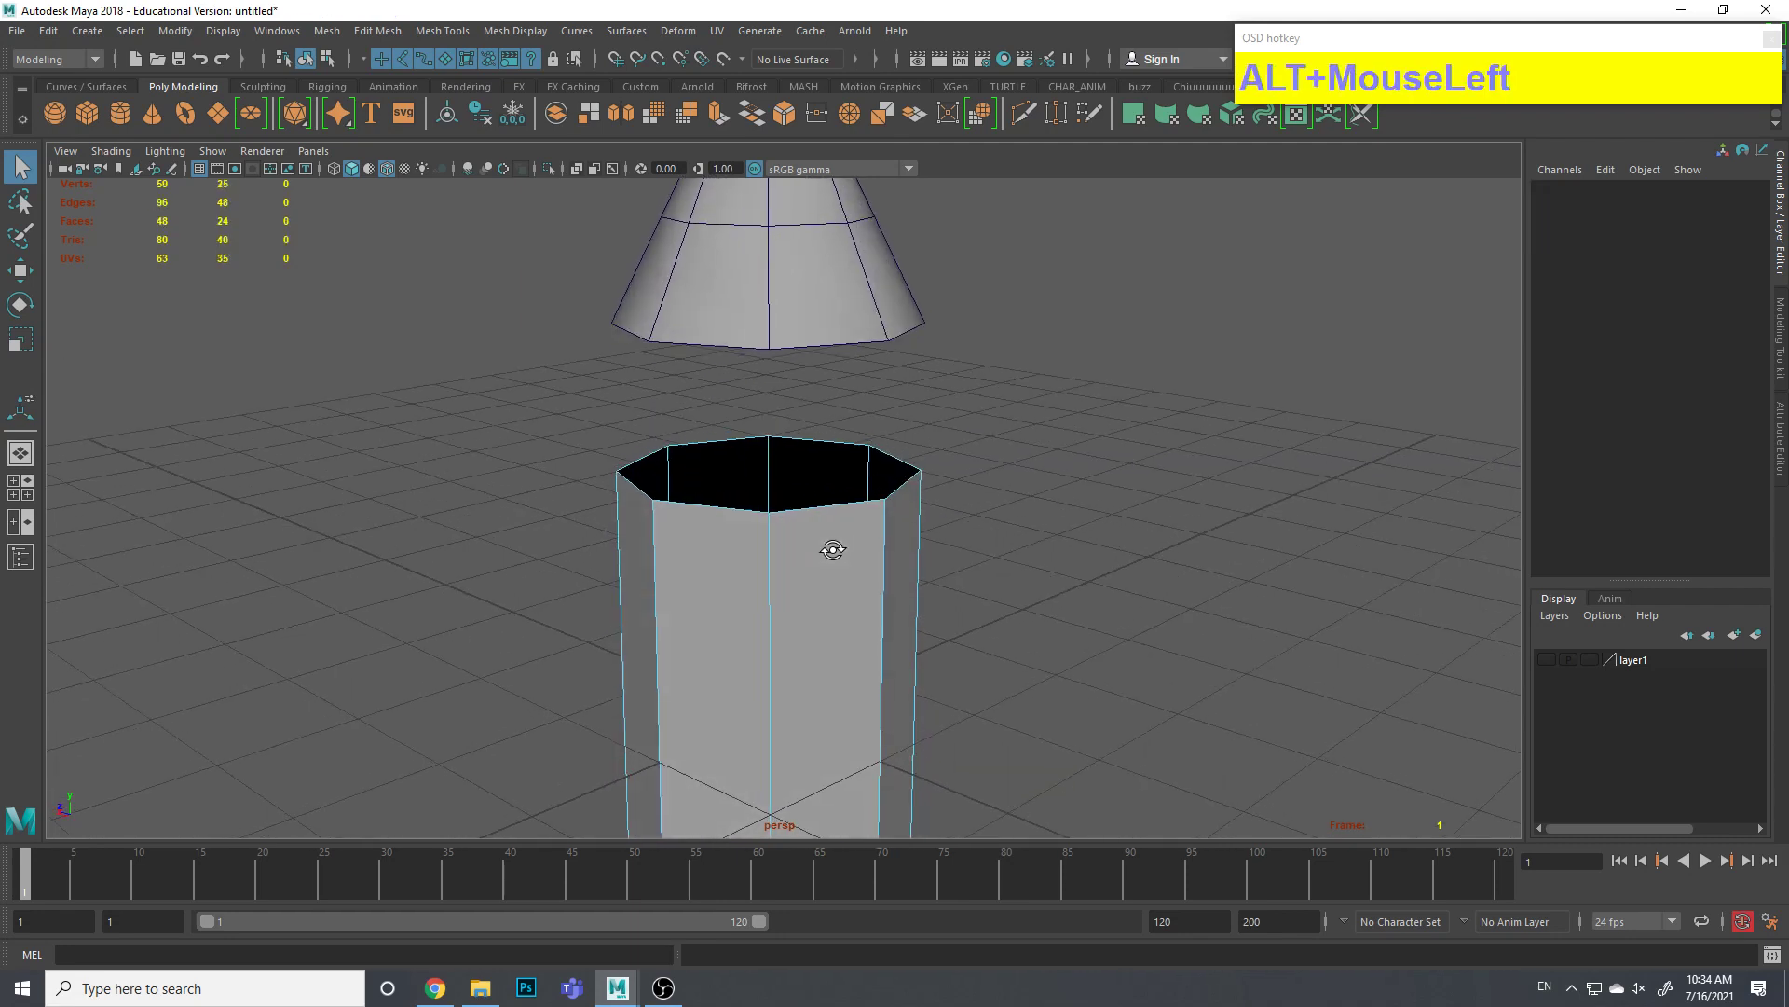
Return to Object Mode and select the cylinder and the cone together
right_click(856, 491)
left_click(955, 569)
right_click(1053, 483)
left_click(799, 491)
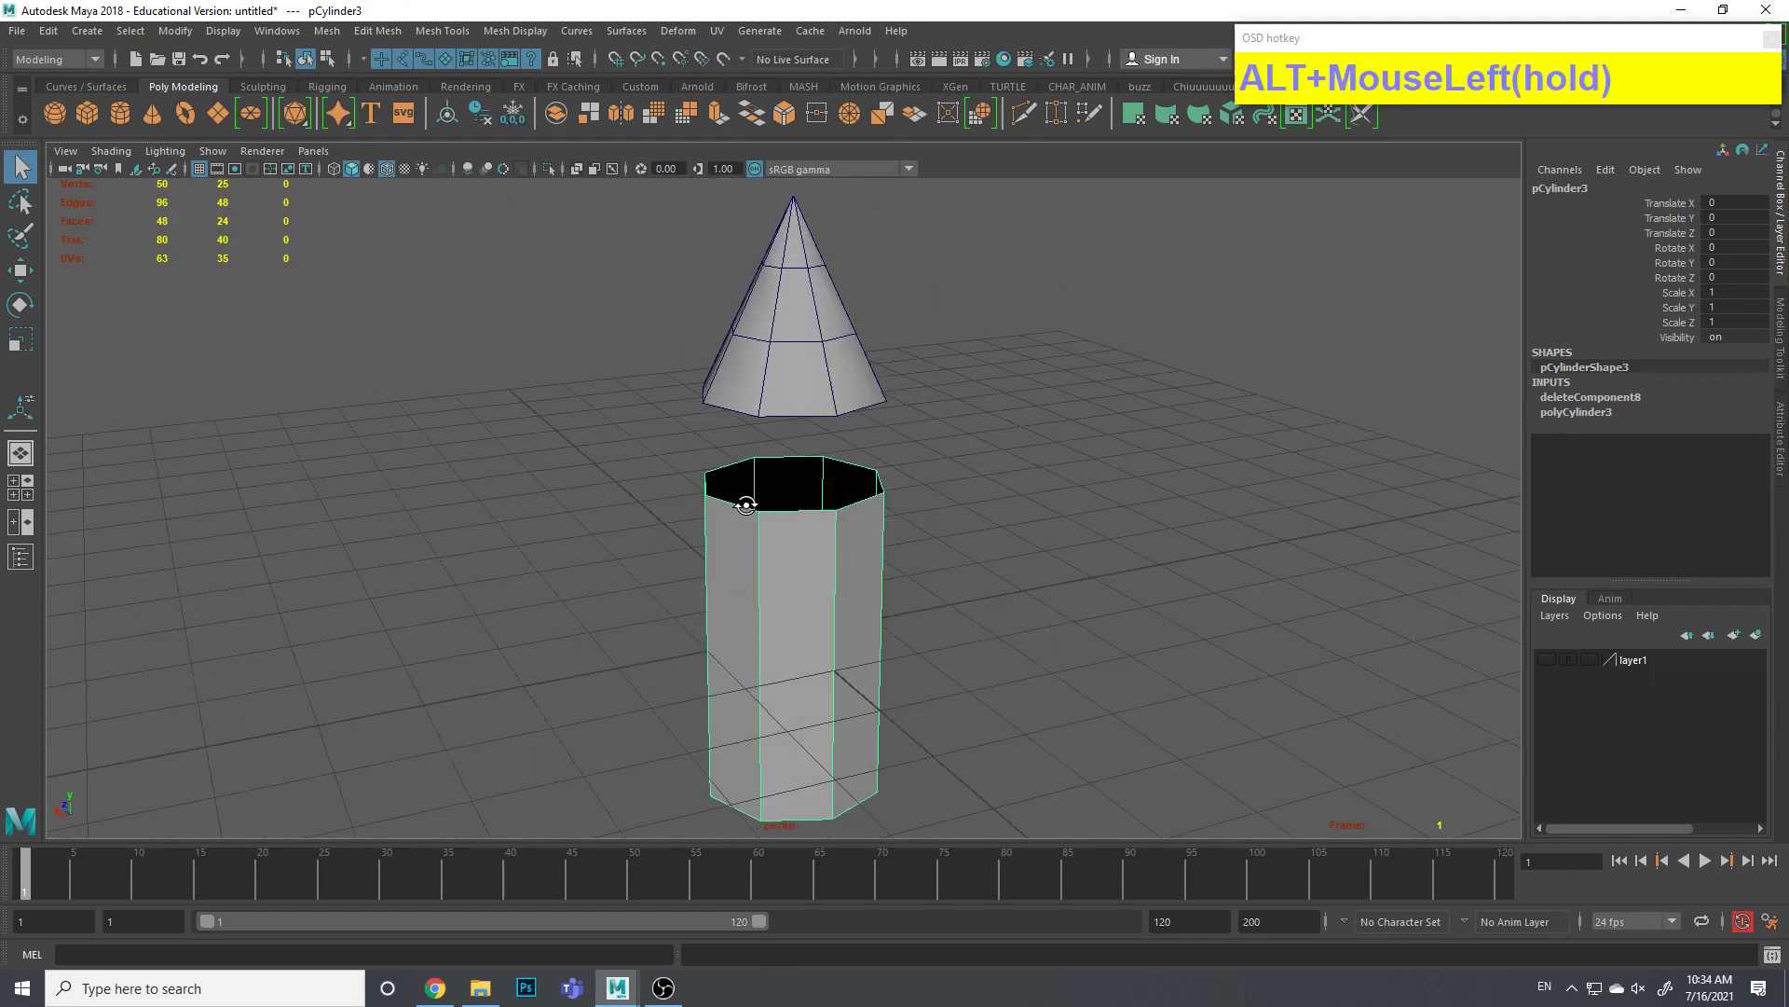
left_click(929, 438)
middle_click(844, 478)
left_click(746, 526)
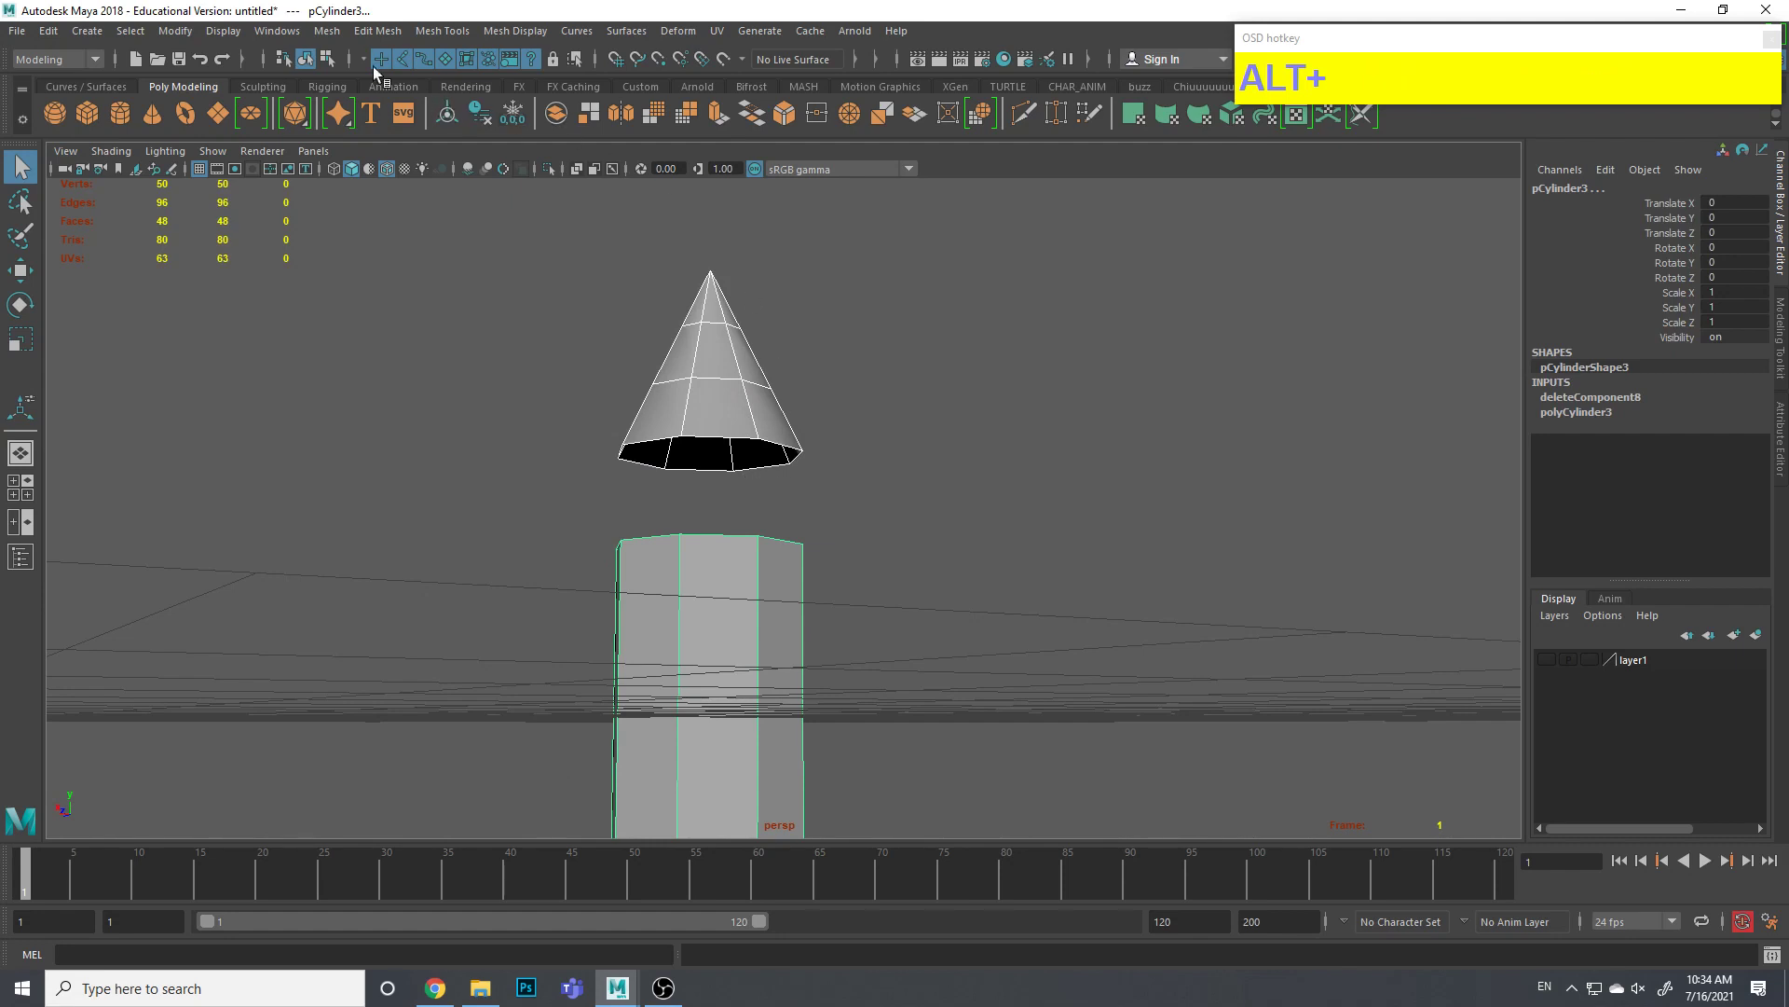
Combine the cone and cylinder into one mesh via Mesh > Combine
left_click(320, 35)
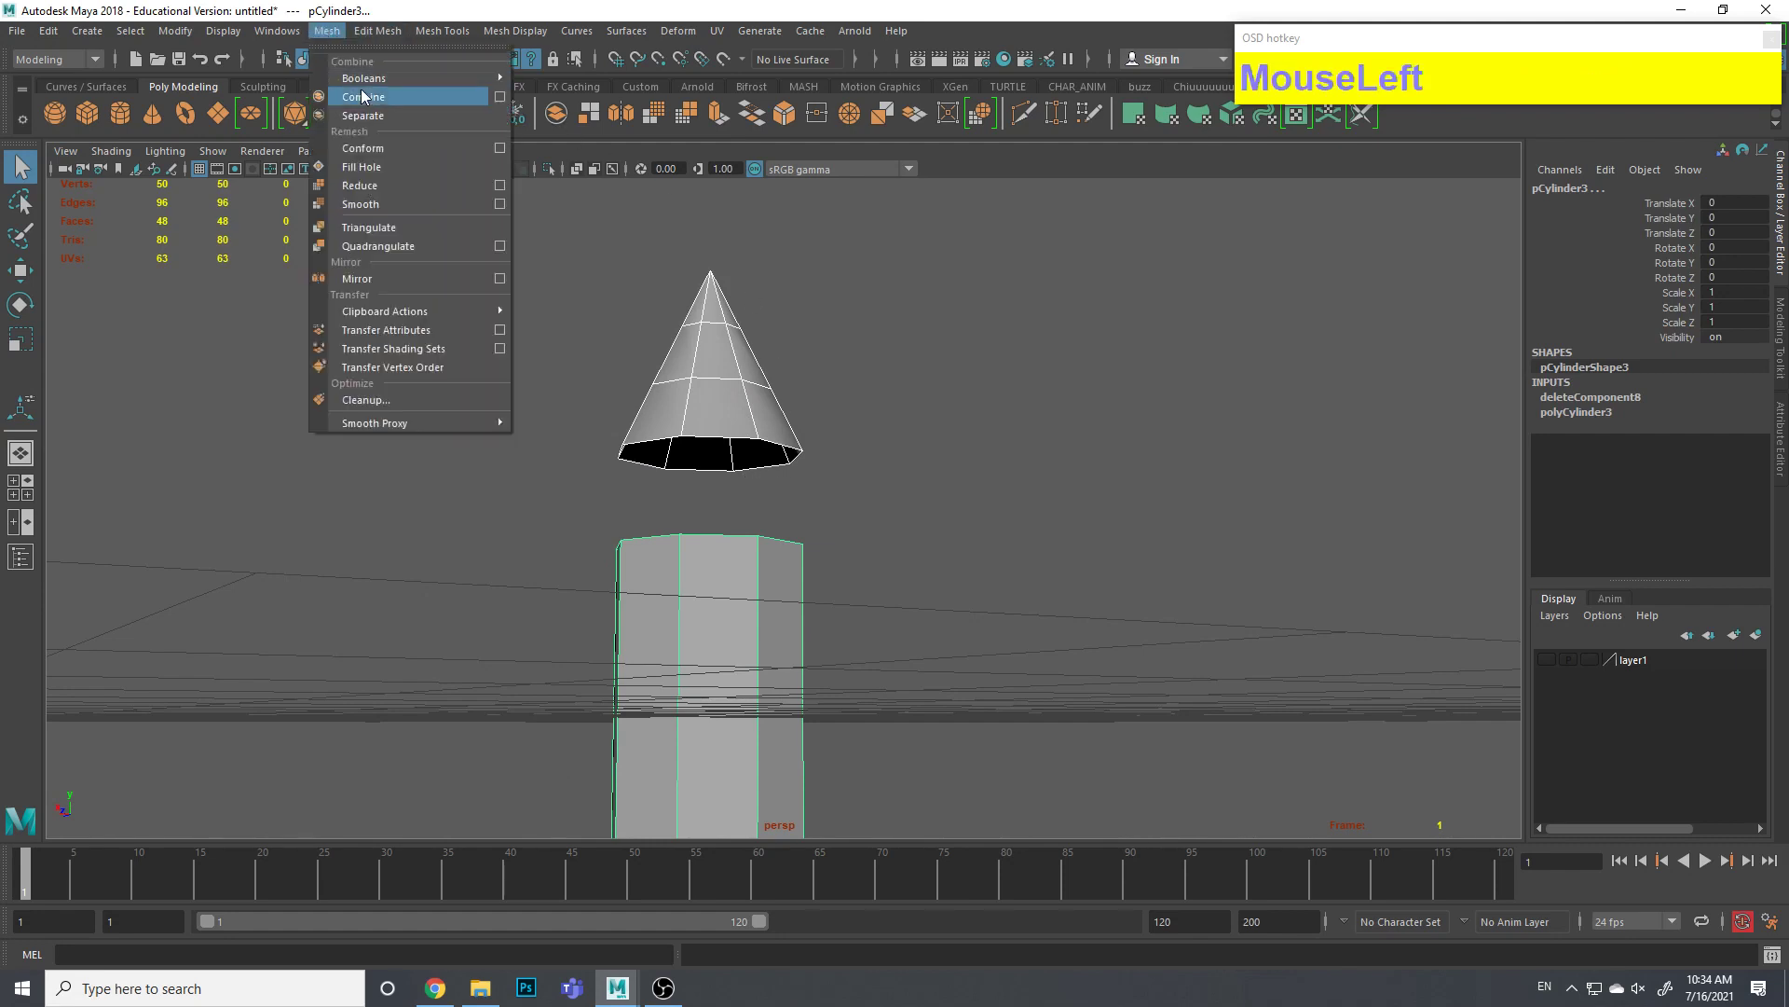
key("ctrl+1")
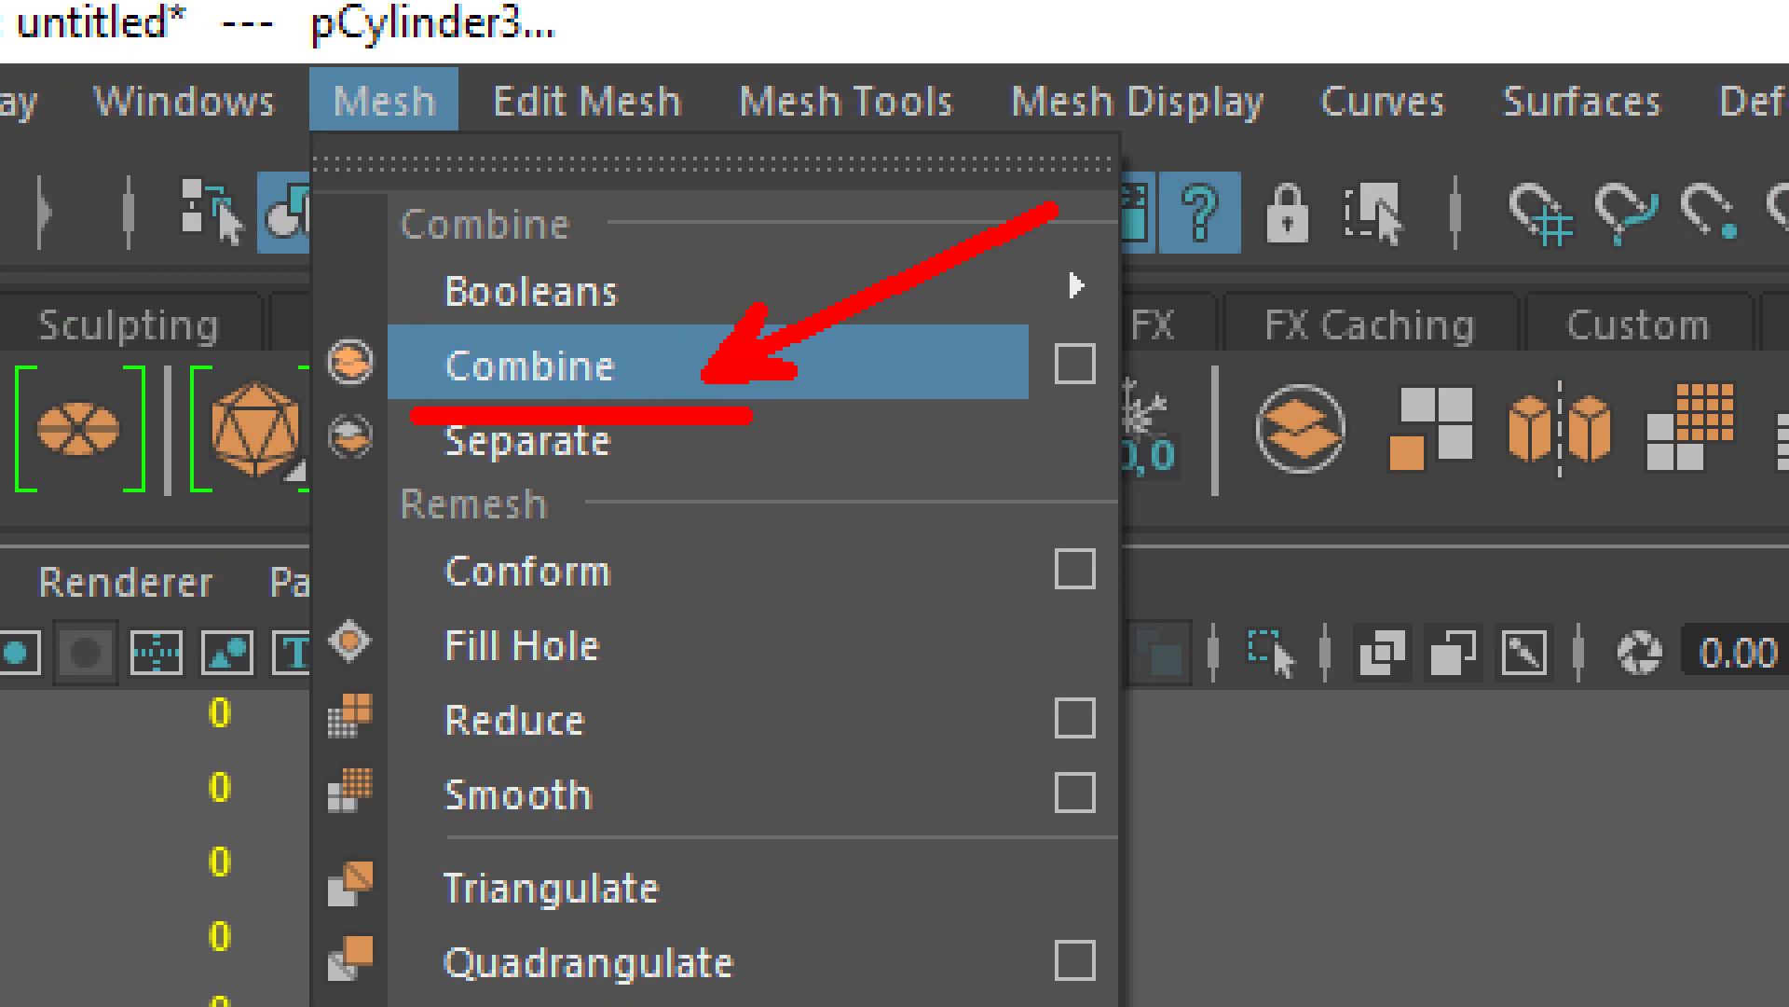
key("ctrl+1")
key("Escape")
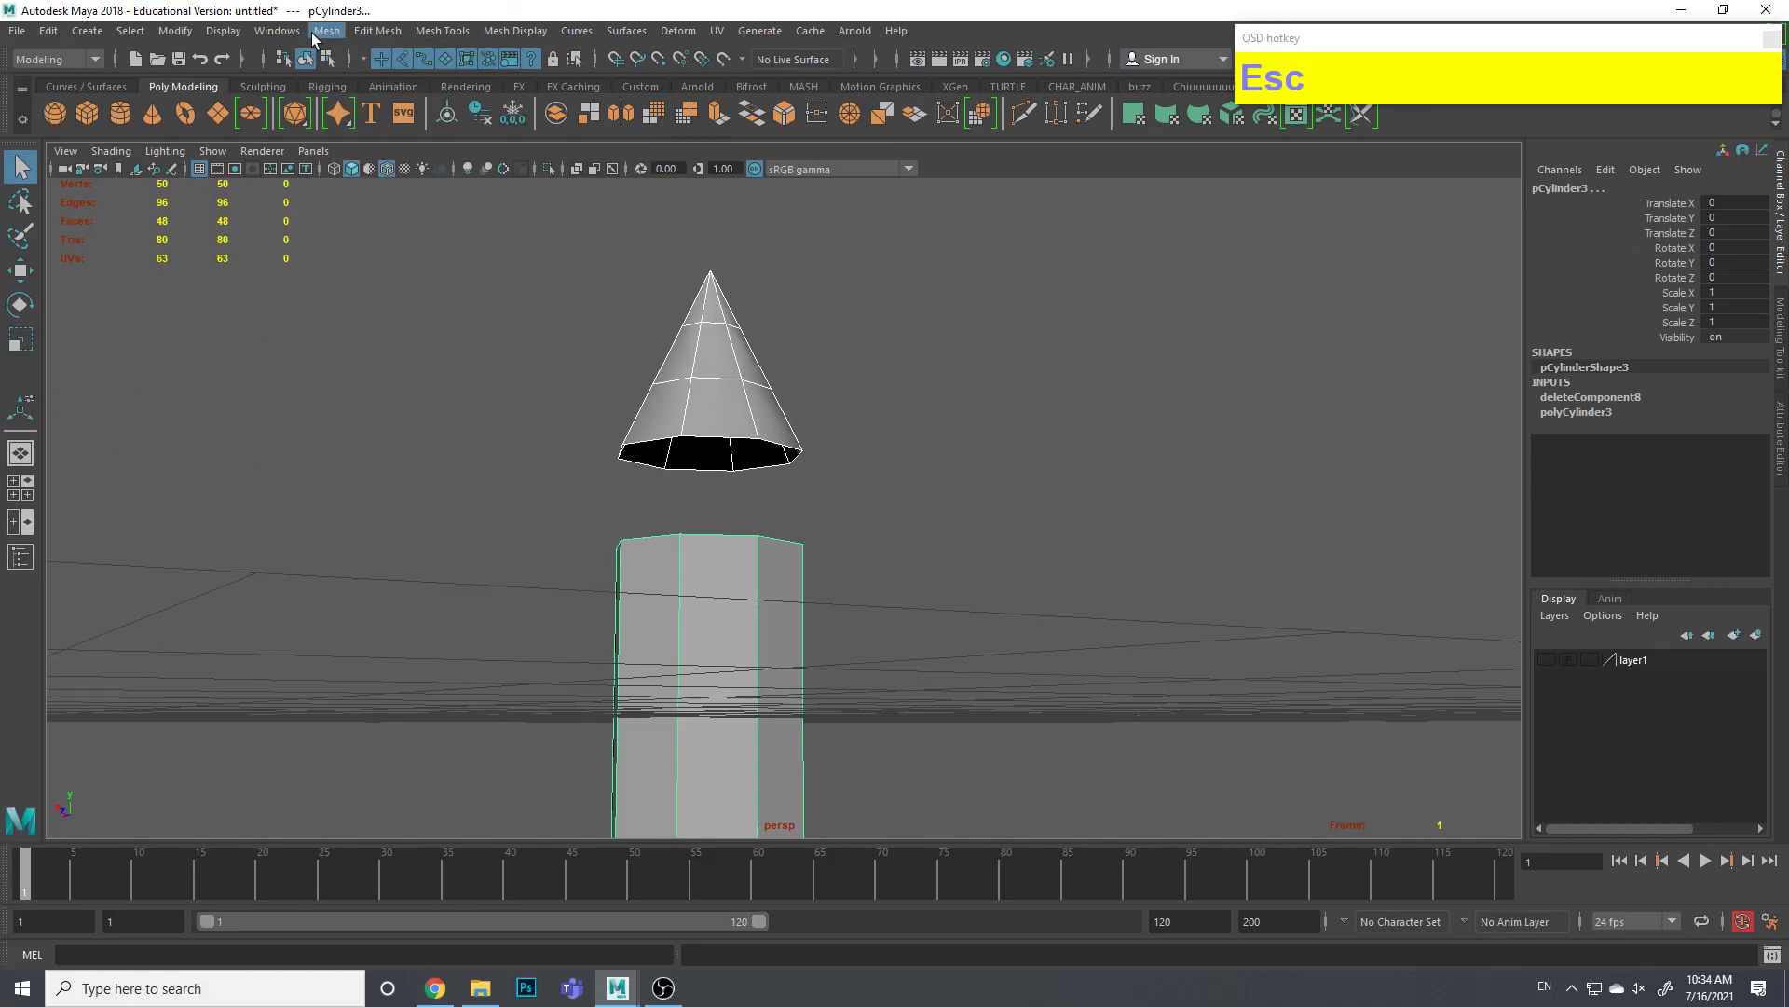
left_click(318, 43)
left_click_drag(862, 457, 845, 494)
right_click(767, 466)
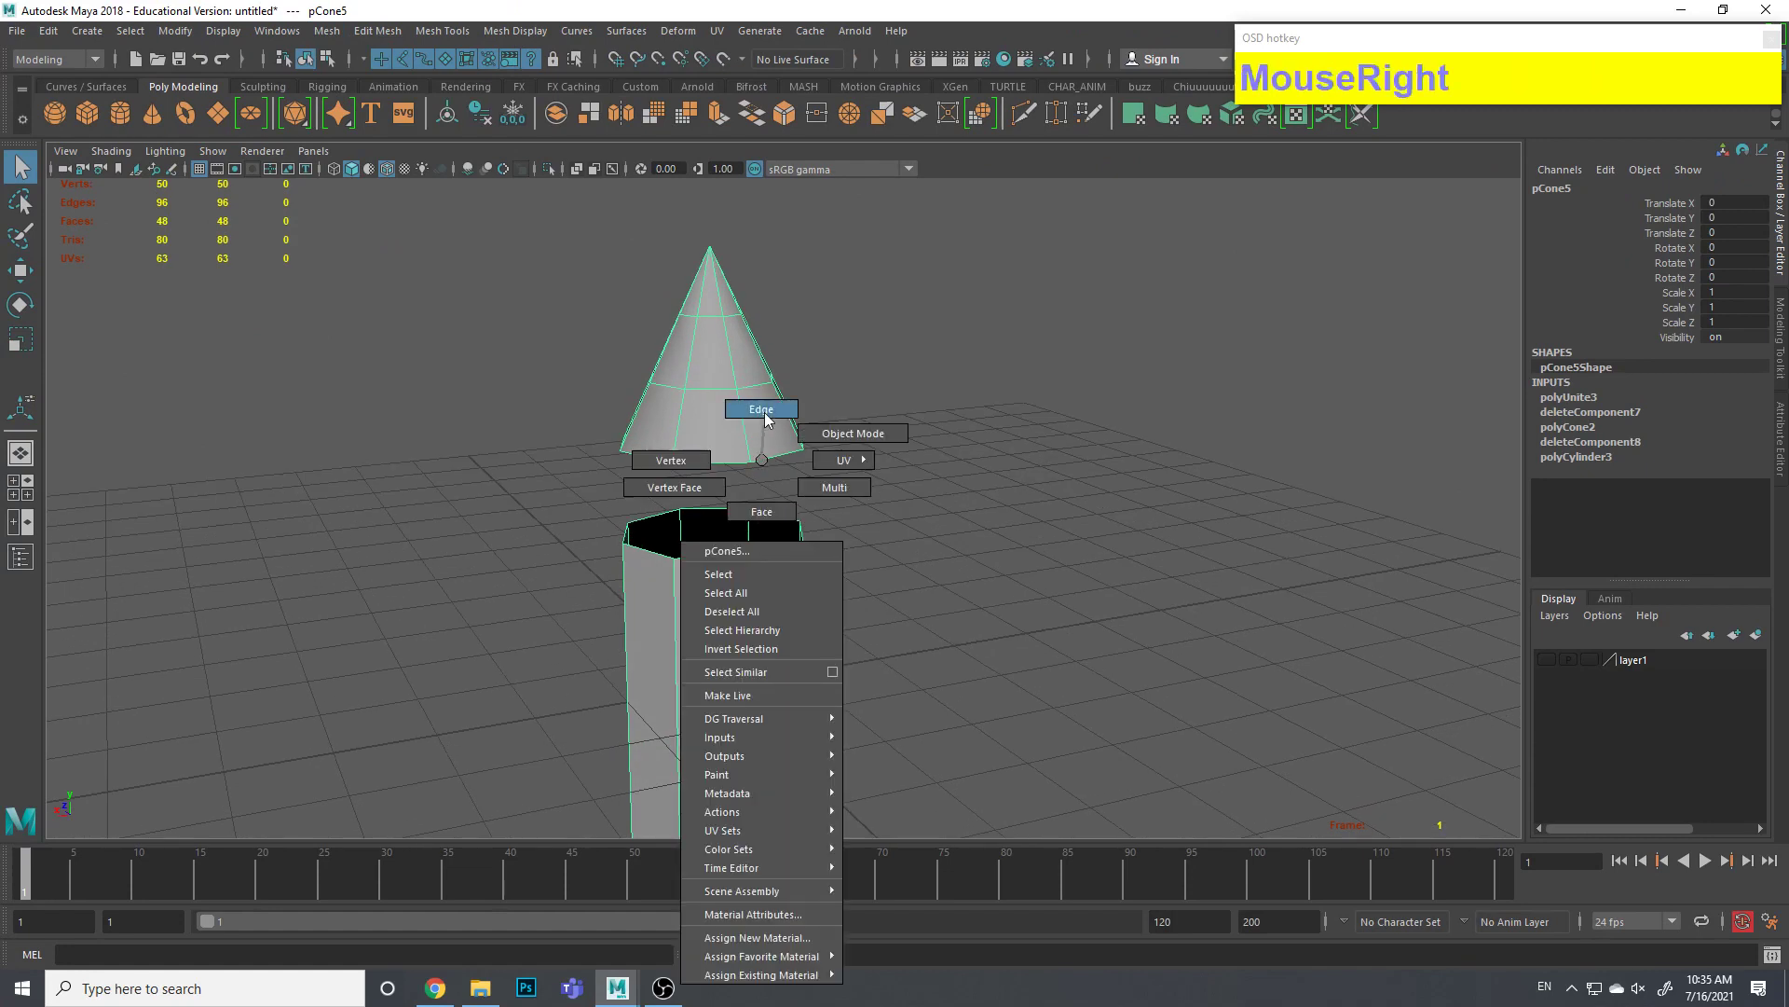
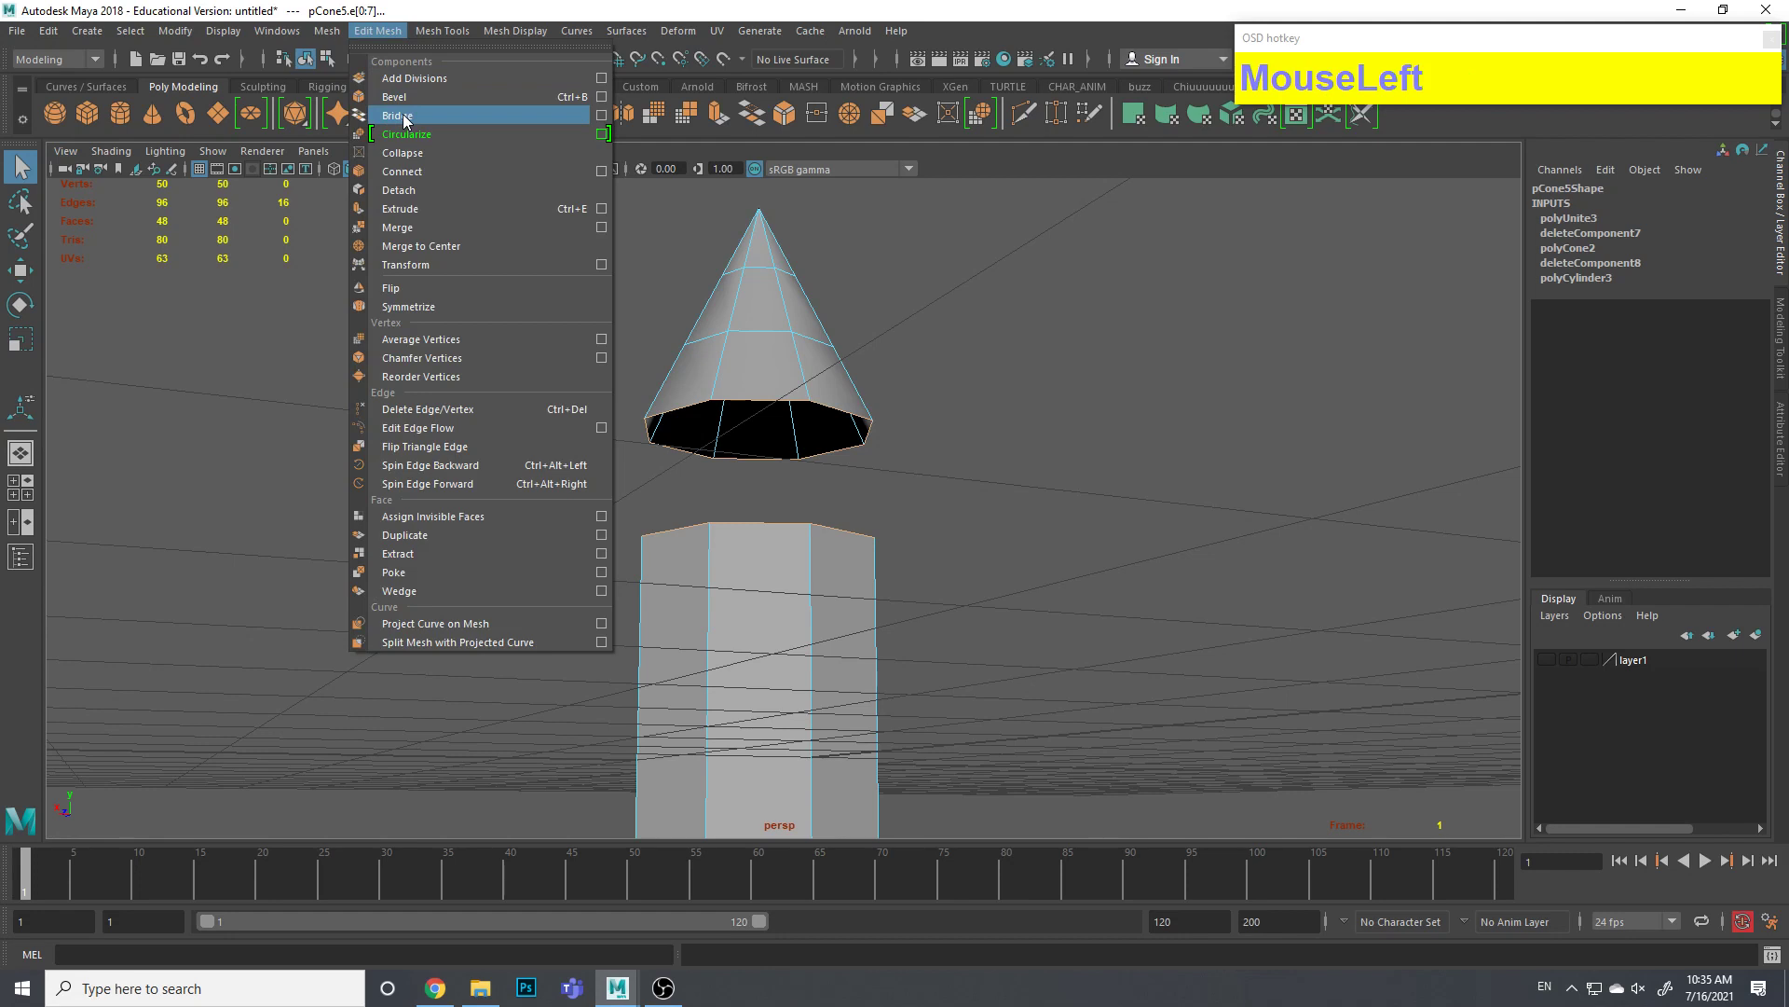
Bridge the cone's open base edges to the cylinder's top edges with Edit Mesh > Bridge
key("ctrl+1")
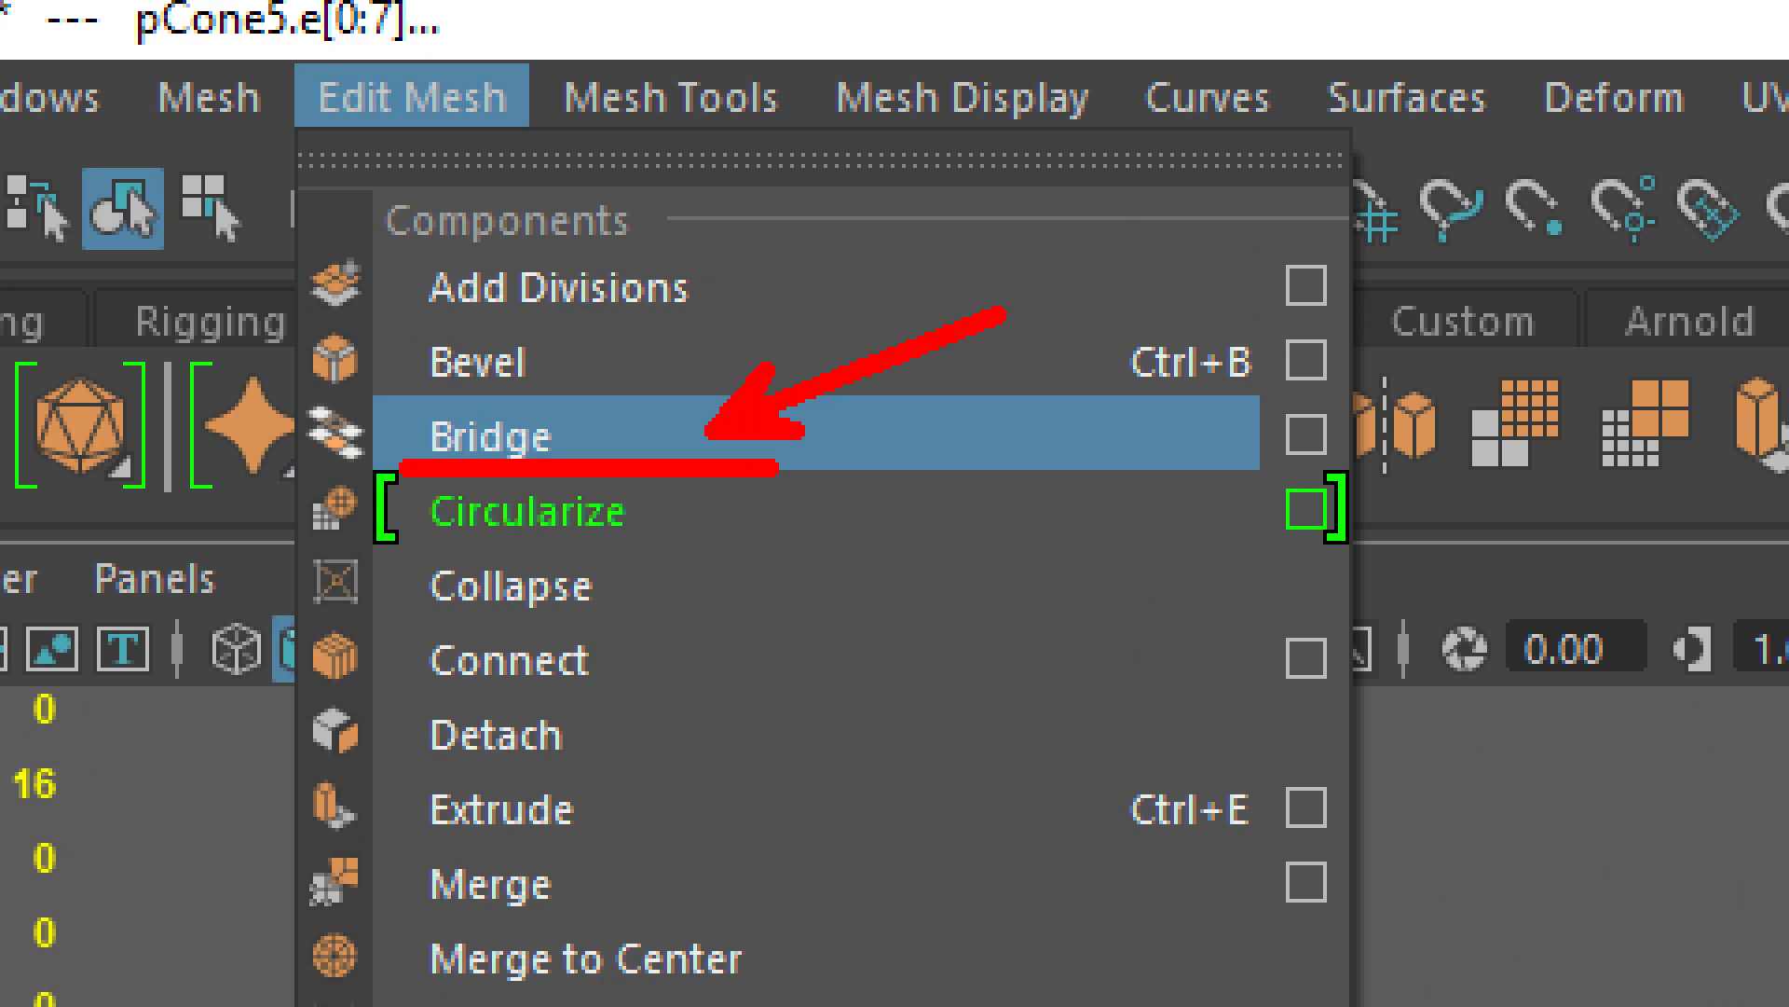
key("ctrl+1")
key("Escape")
left_click(363, 34)
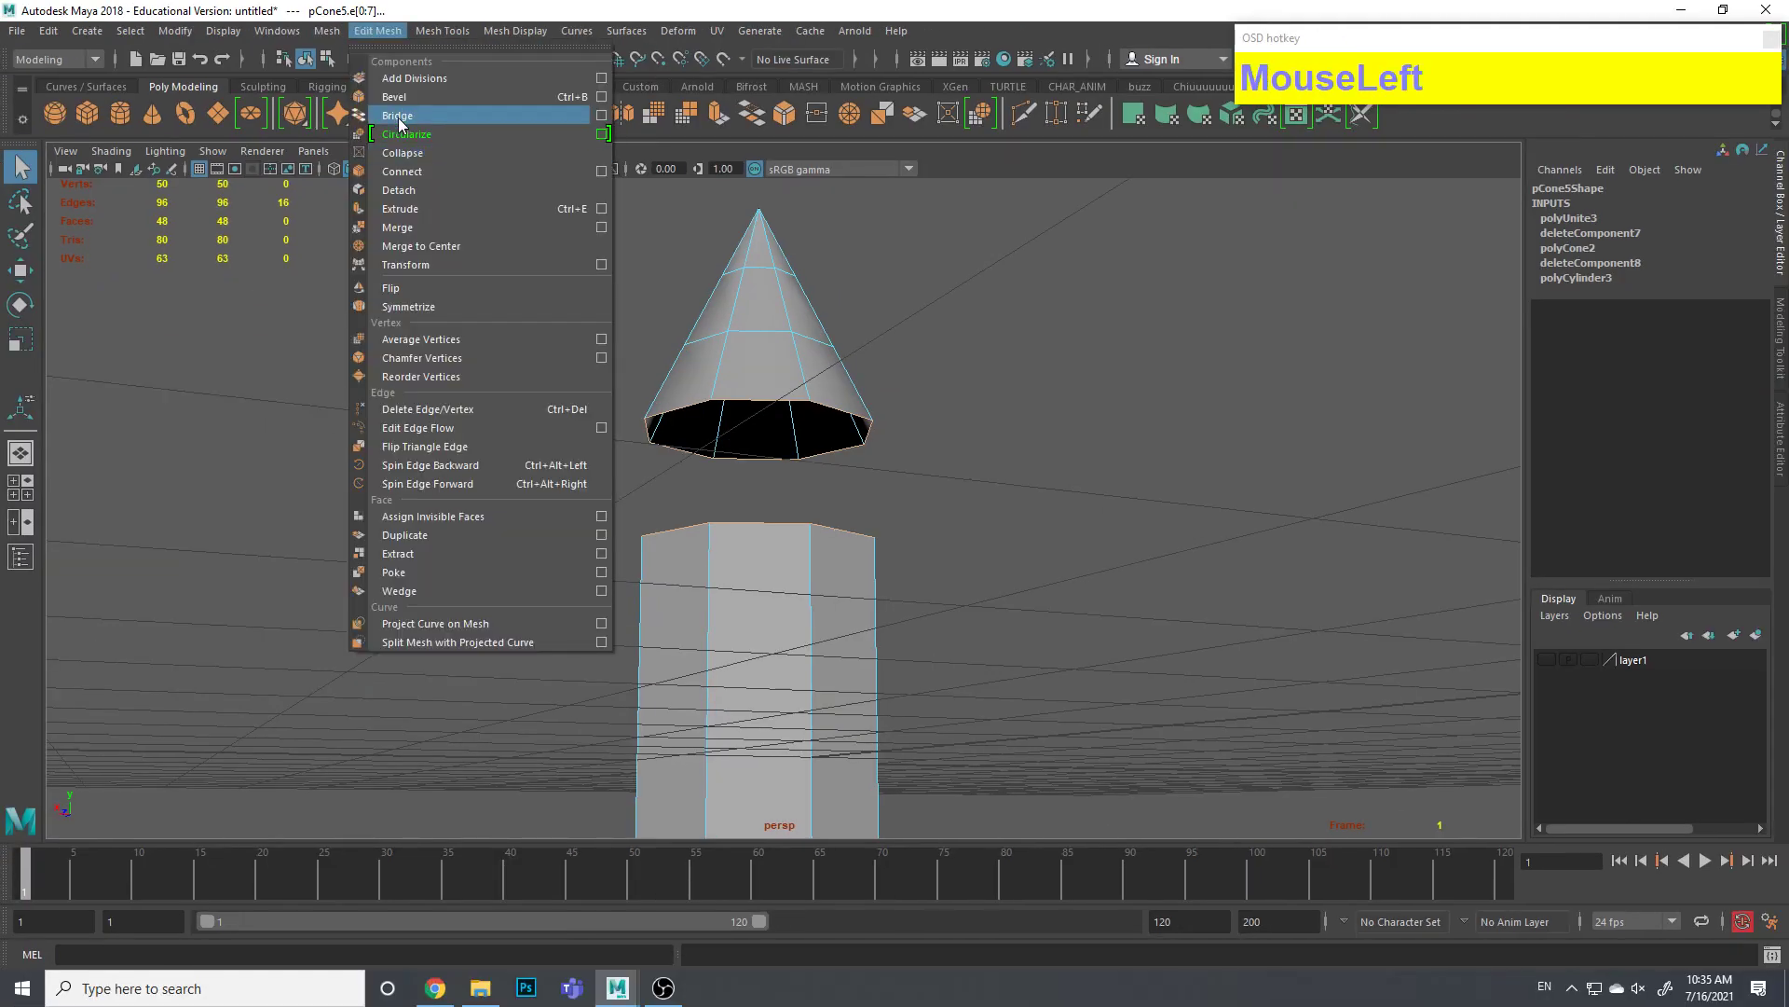
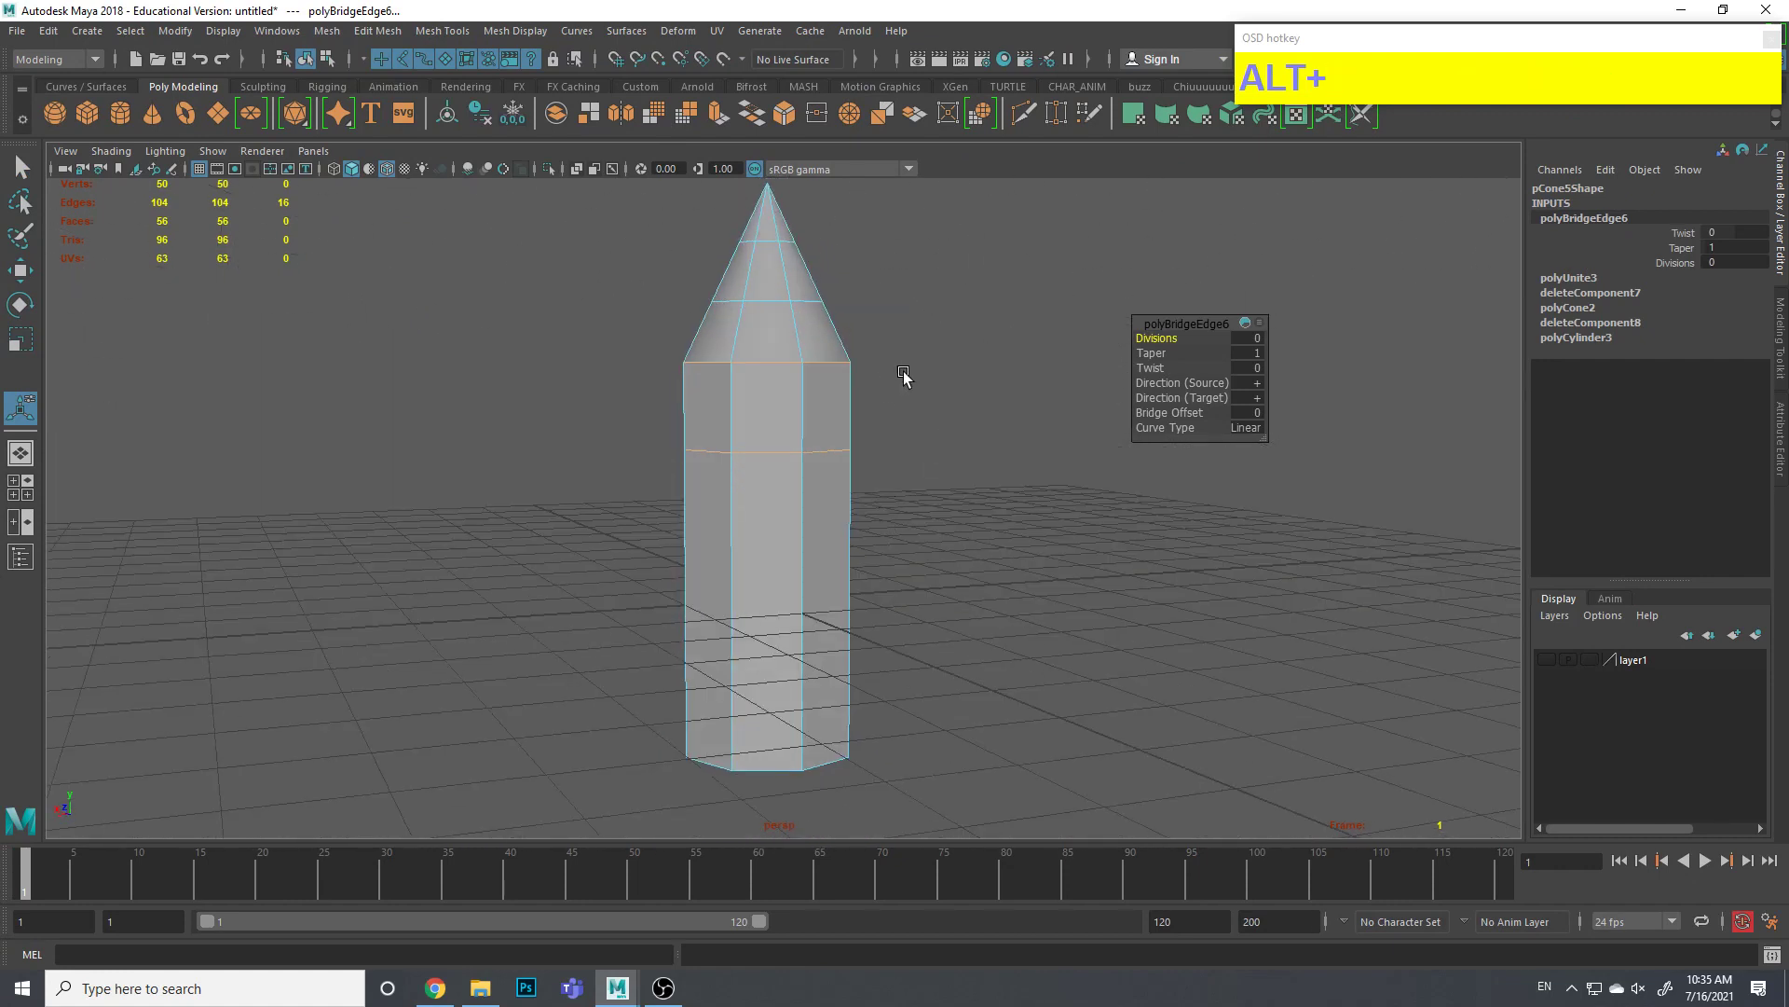
Switch to Object Mode, orbit the rocket body and bring up the Insert Edge Loop options
right_click(780, 462)
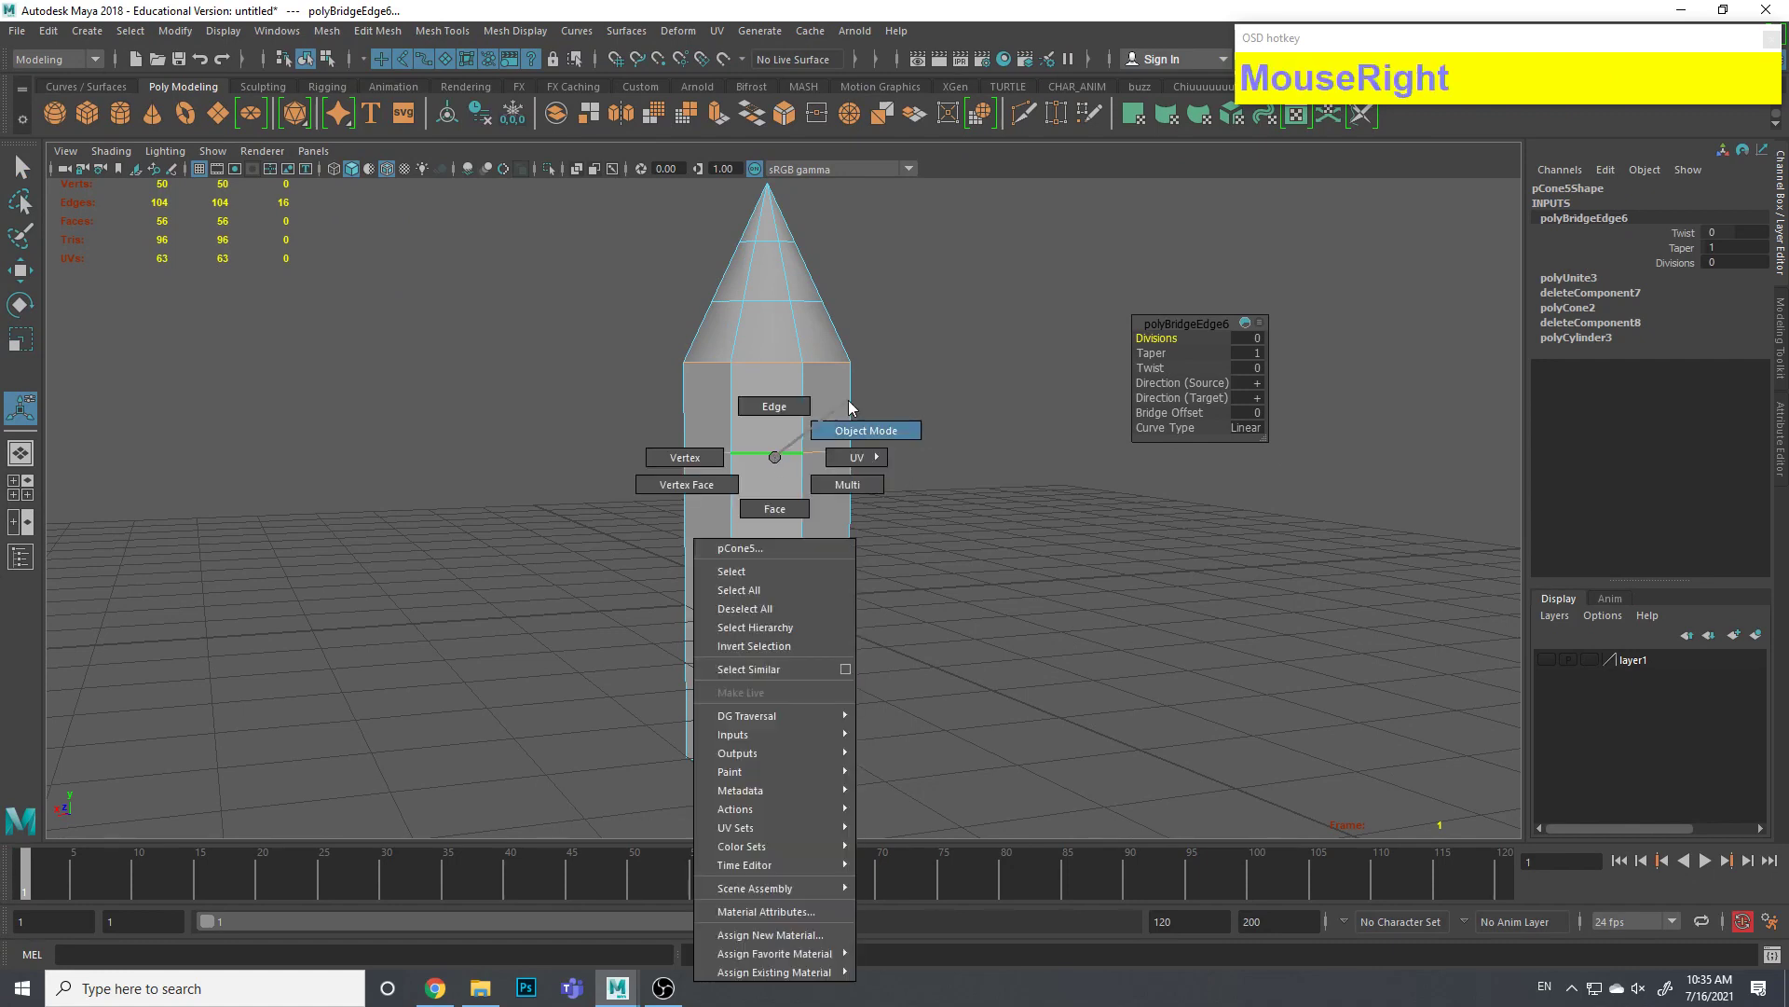
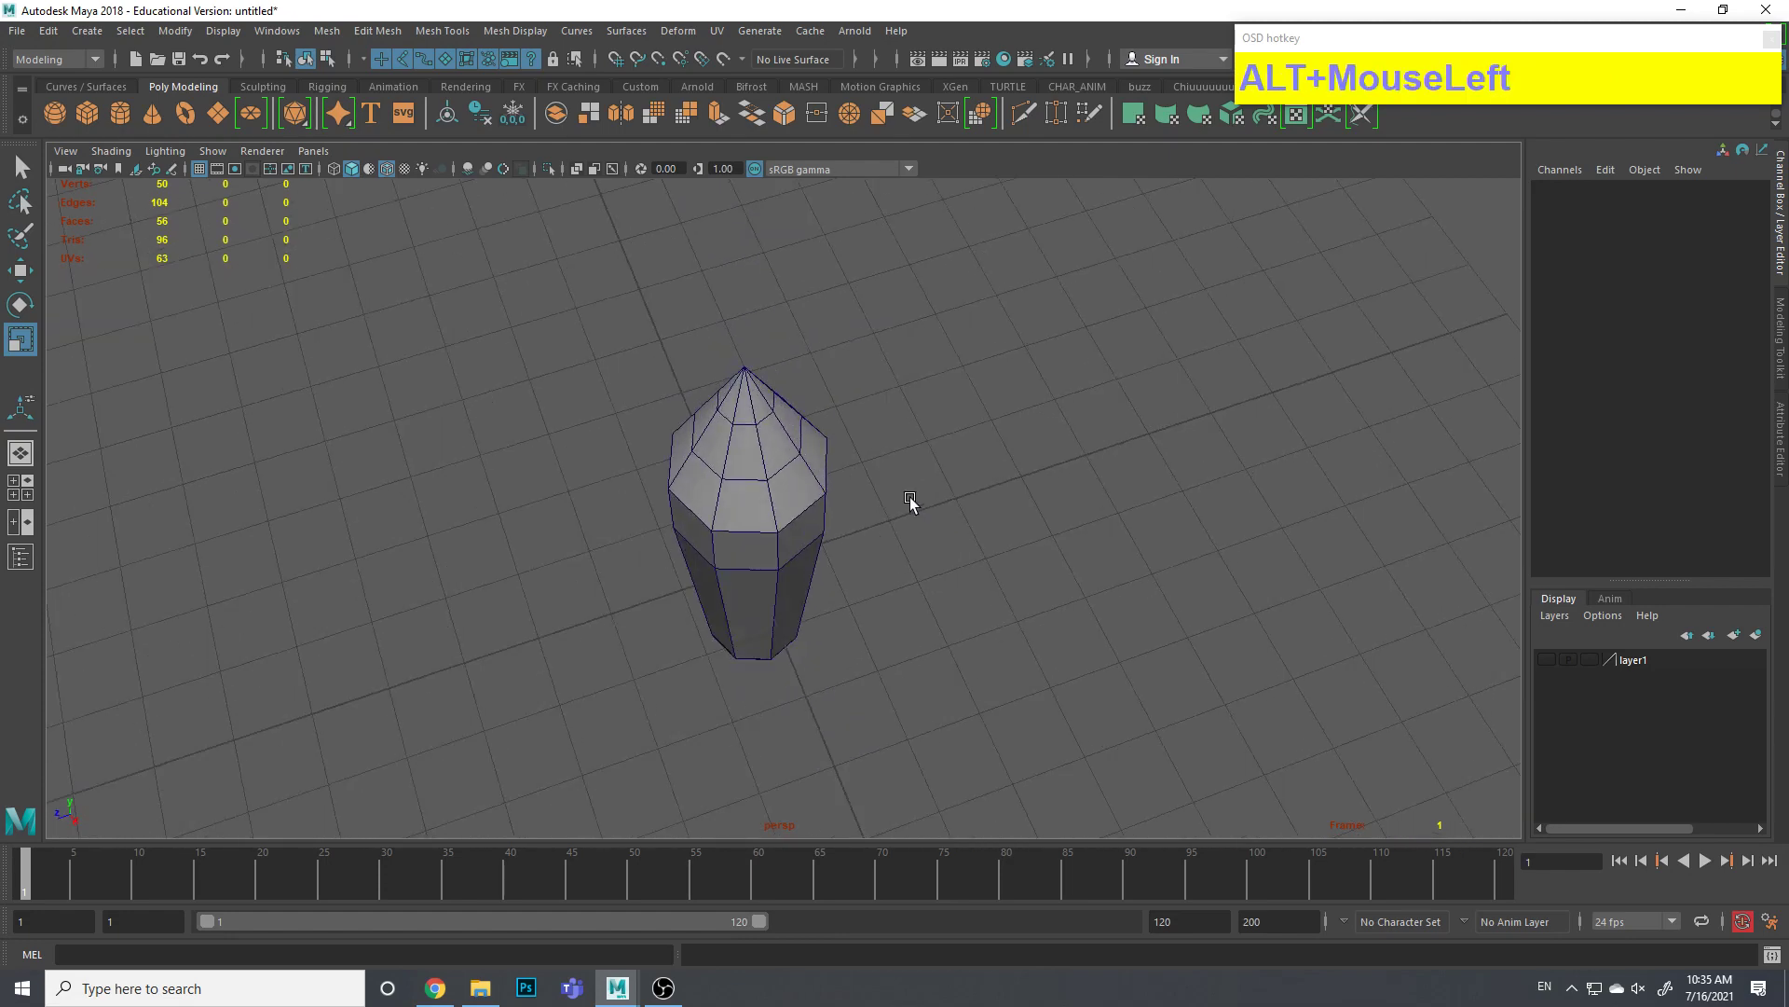
middle_click(754, 388)
right_click(639, 442)
left_click_drag(732, 442, 737, 386)
left_click(744, 438)
middle_click(770, 396)
left_click_drag(774, 474, 893, 362)
right_click(755, 401)
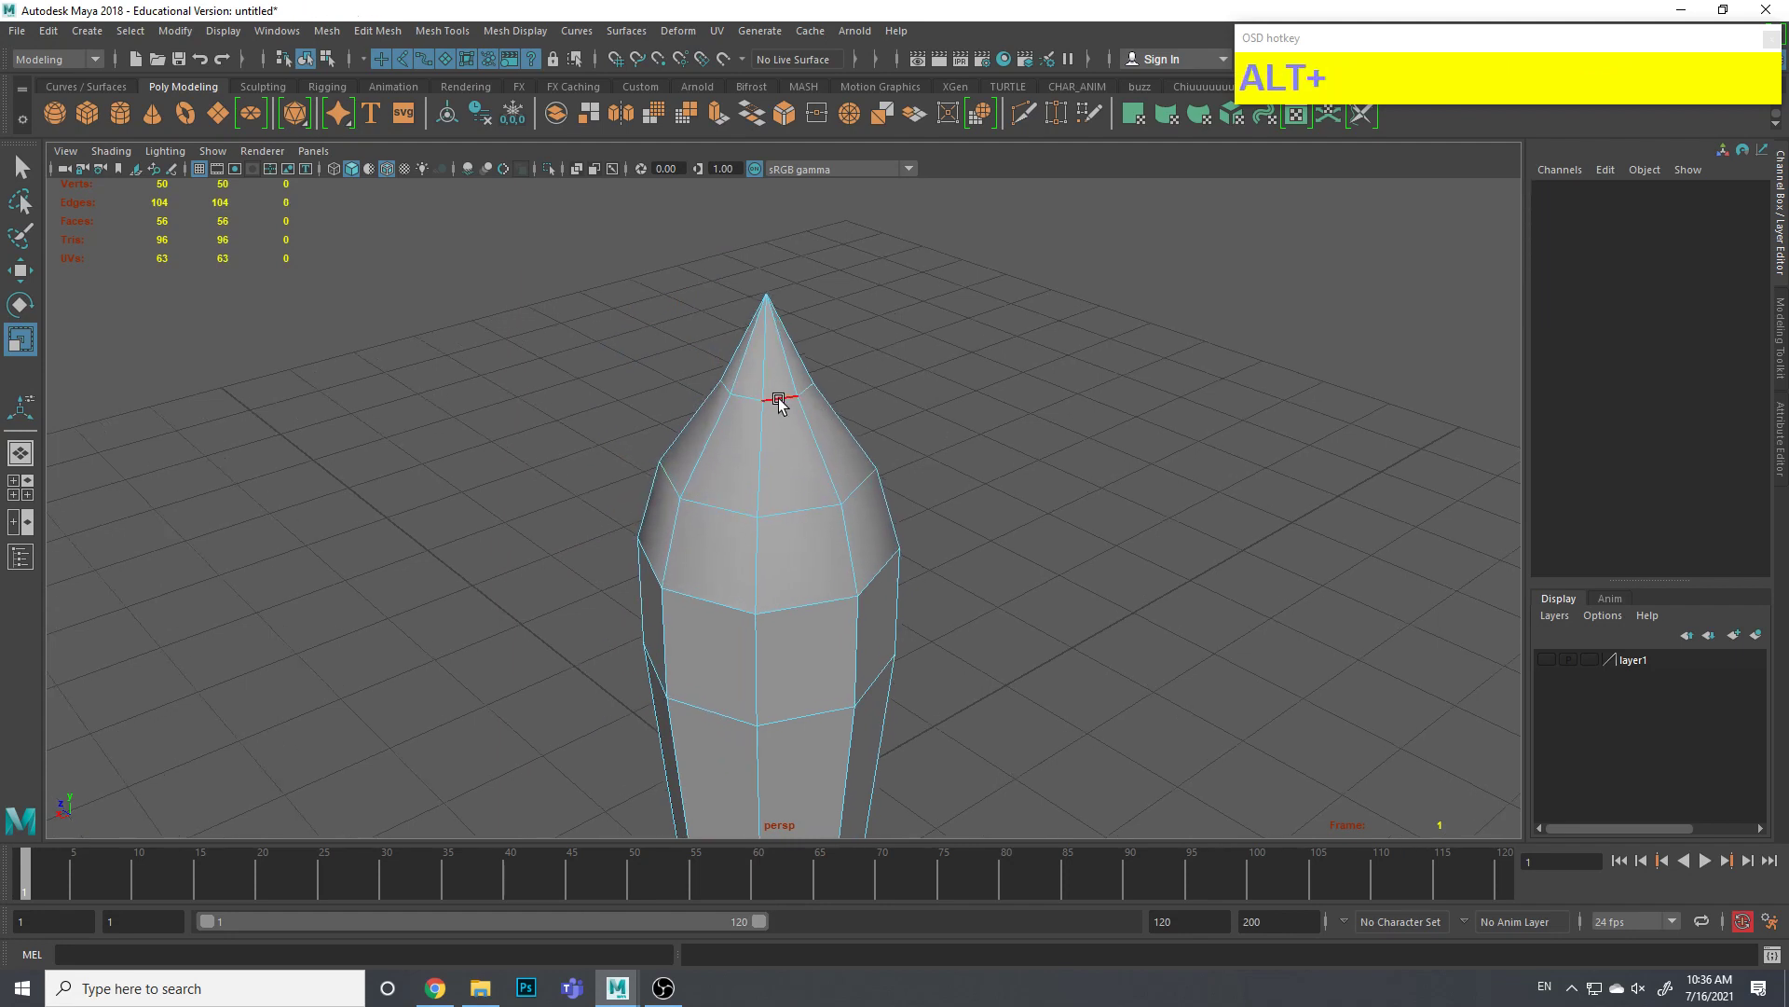
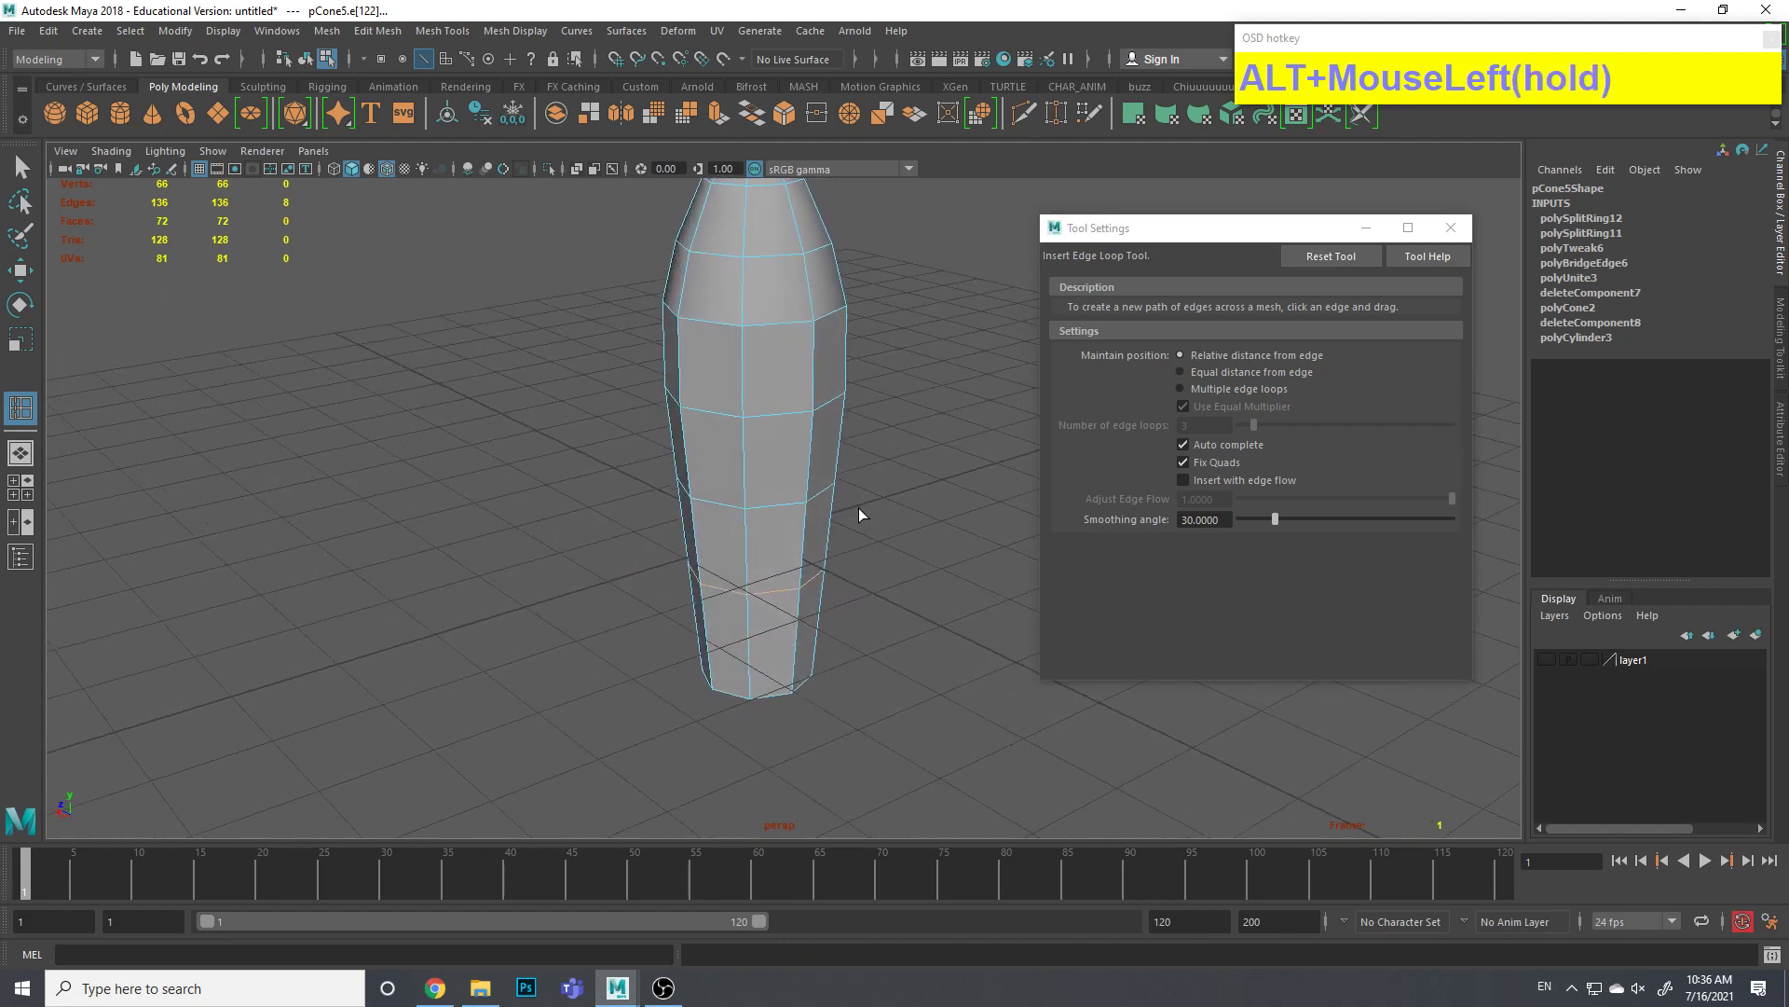
Leave the Insert Edge Loop tool and switch to Face selection on the body
key("alt+q")
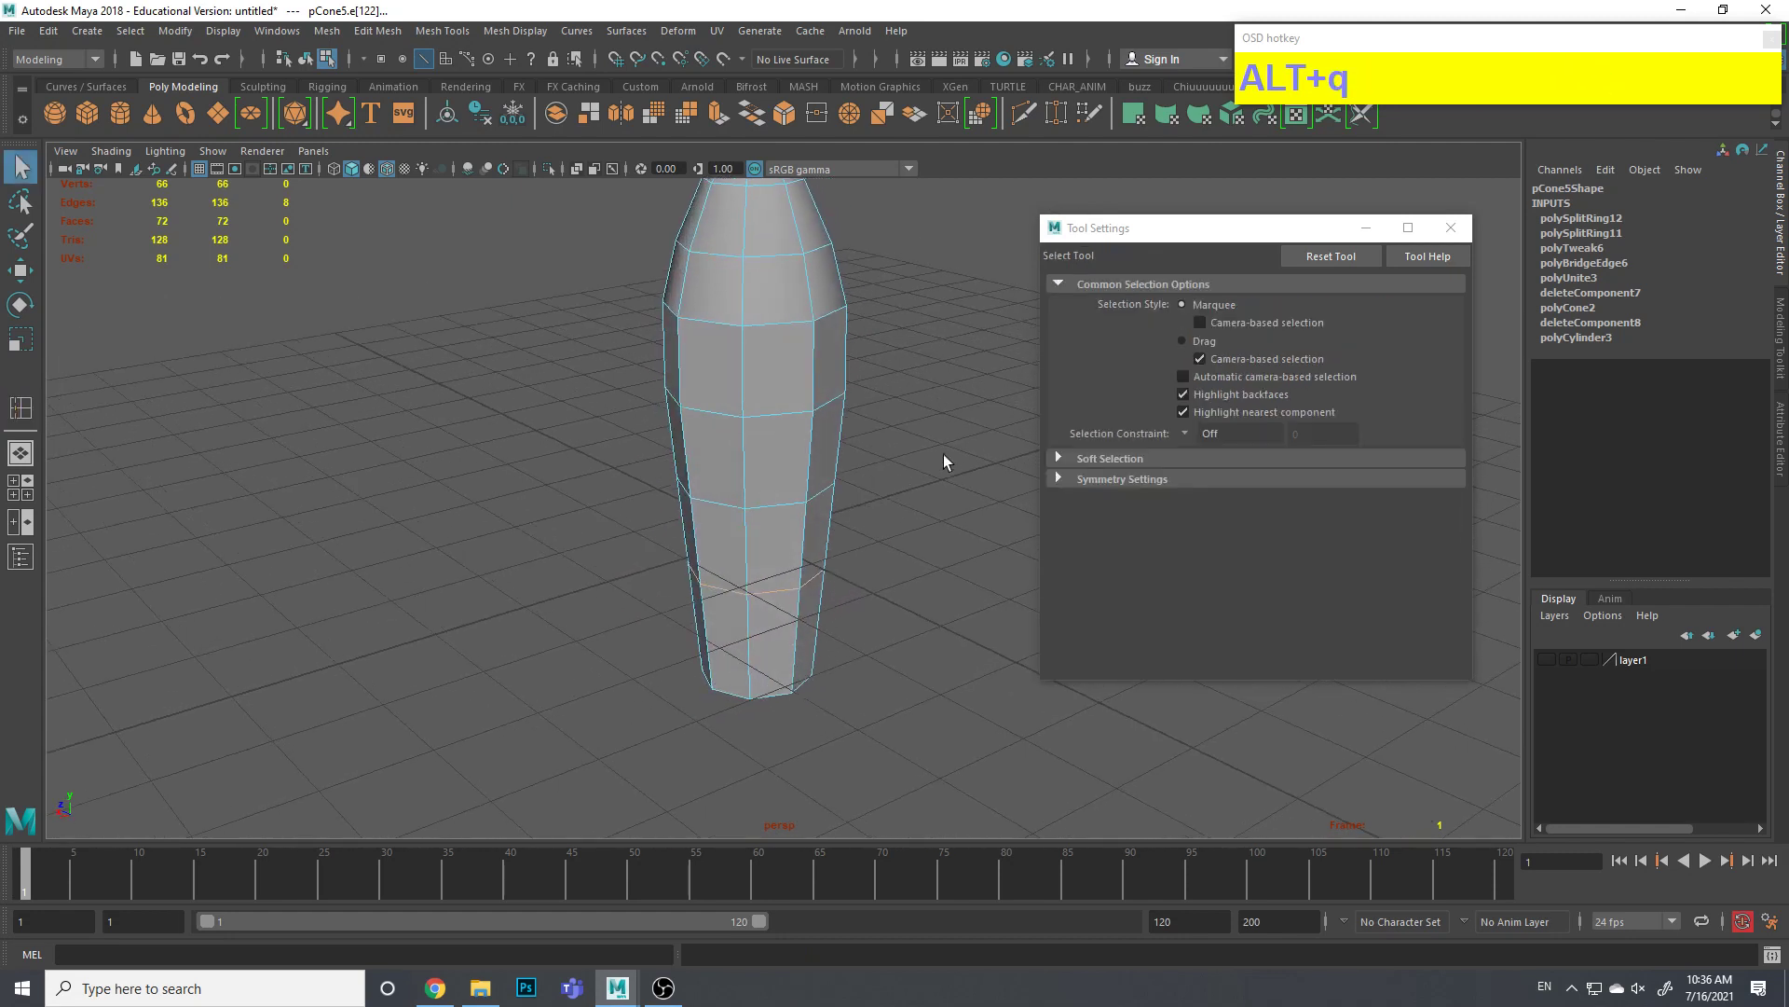
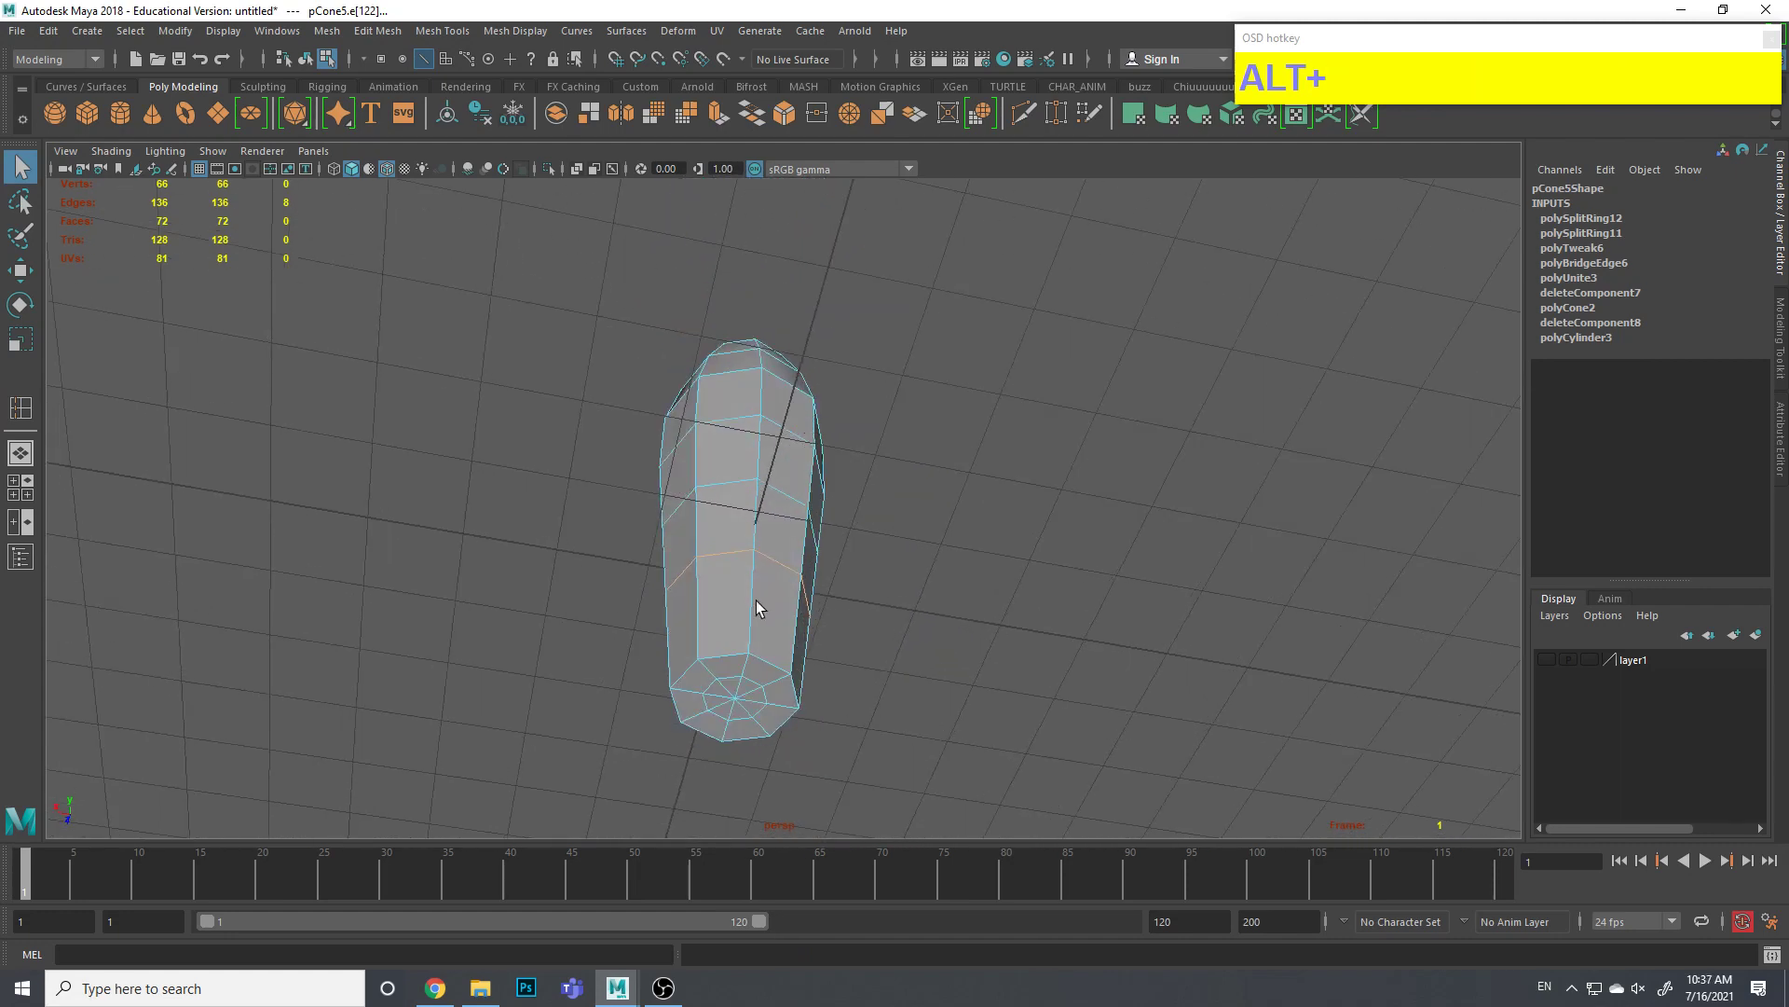
right_click(725, 601)
middle_click(799, 683)
left_click(1053, 405)
right_click(740, 569)
Shift-select the first faces of the cylinder's bottom cap
left_click_drag(844, 584, 841, 605)
left_click(840, 605)
left_click(764, 594)
left_click(699, 622)
left_click(687, 682)
left_click(721, 726)
Add the remaining bottom cap faces to the selection
left_click(766, 741)
left_click(845, 726)
left_click(909, 668)
left_click(822, 638)
left_click(788, 631)
left_click(758, 644)
left_click(750, 667)
left_click(752, 692)
left_click(790, 701)
left_click(822, 687)
middle_click(1006, 624)
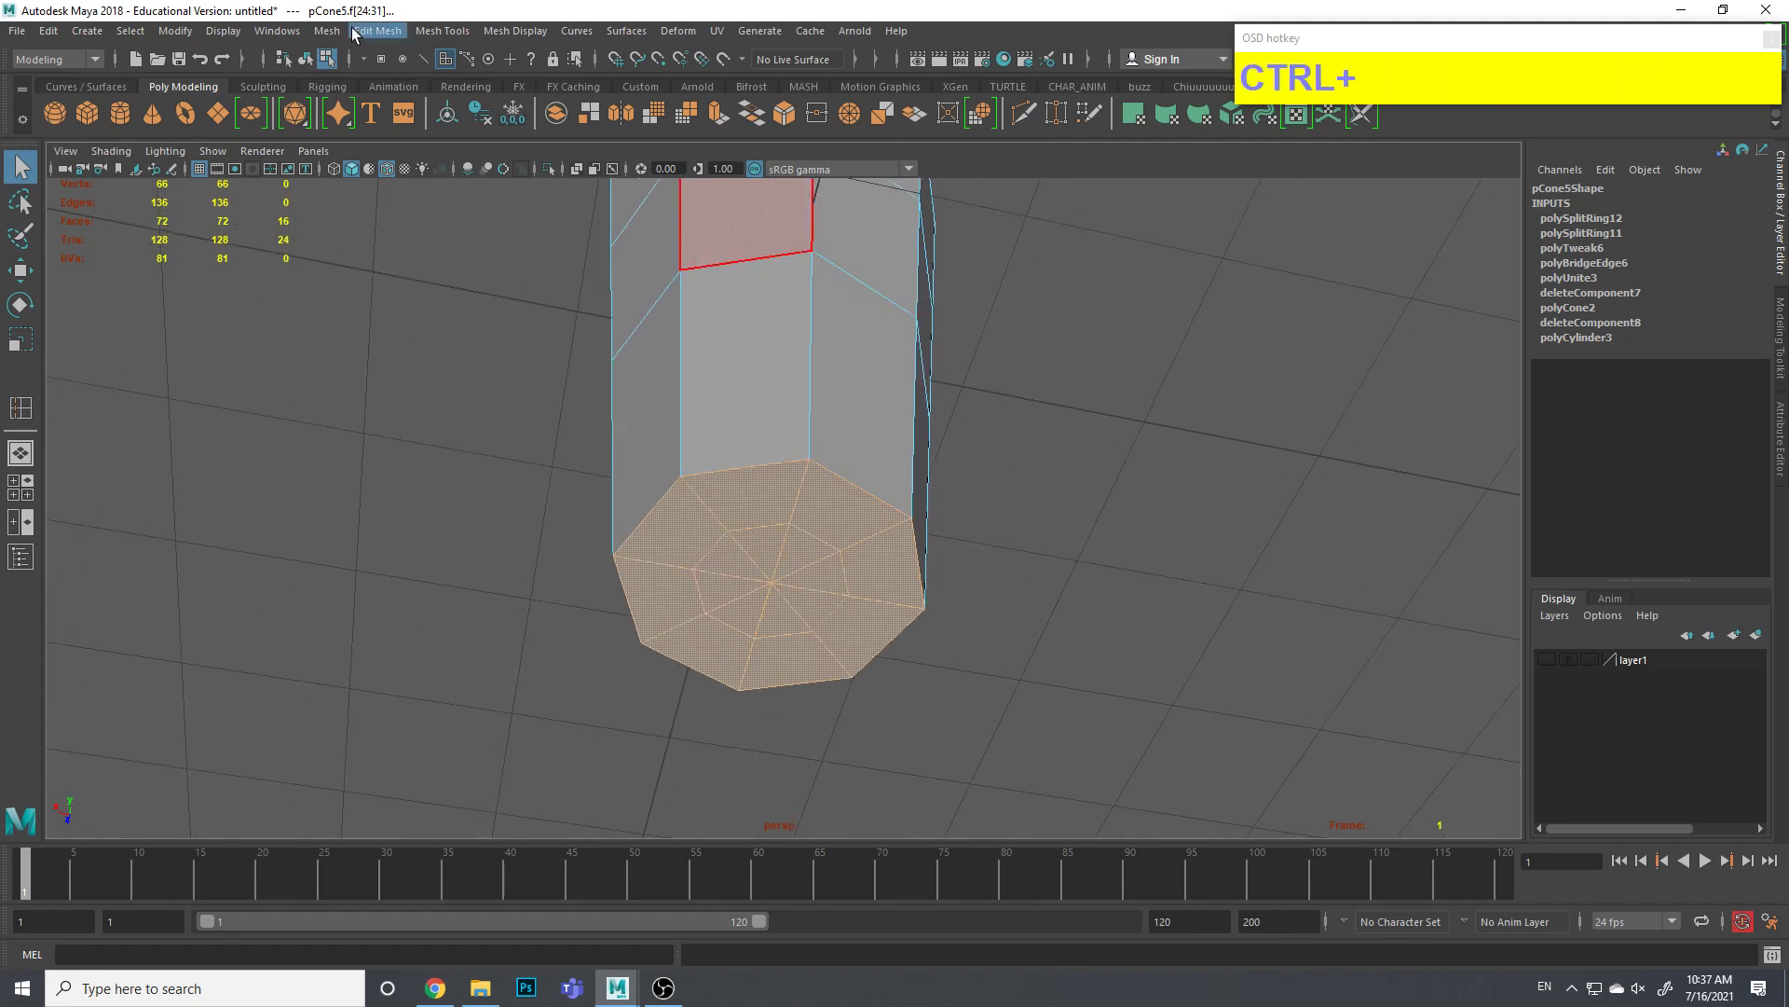
Extrude the selected bottom cap faces via Edit Mesh > Extrude
left_click(374, 40)
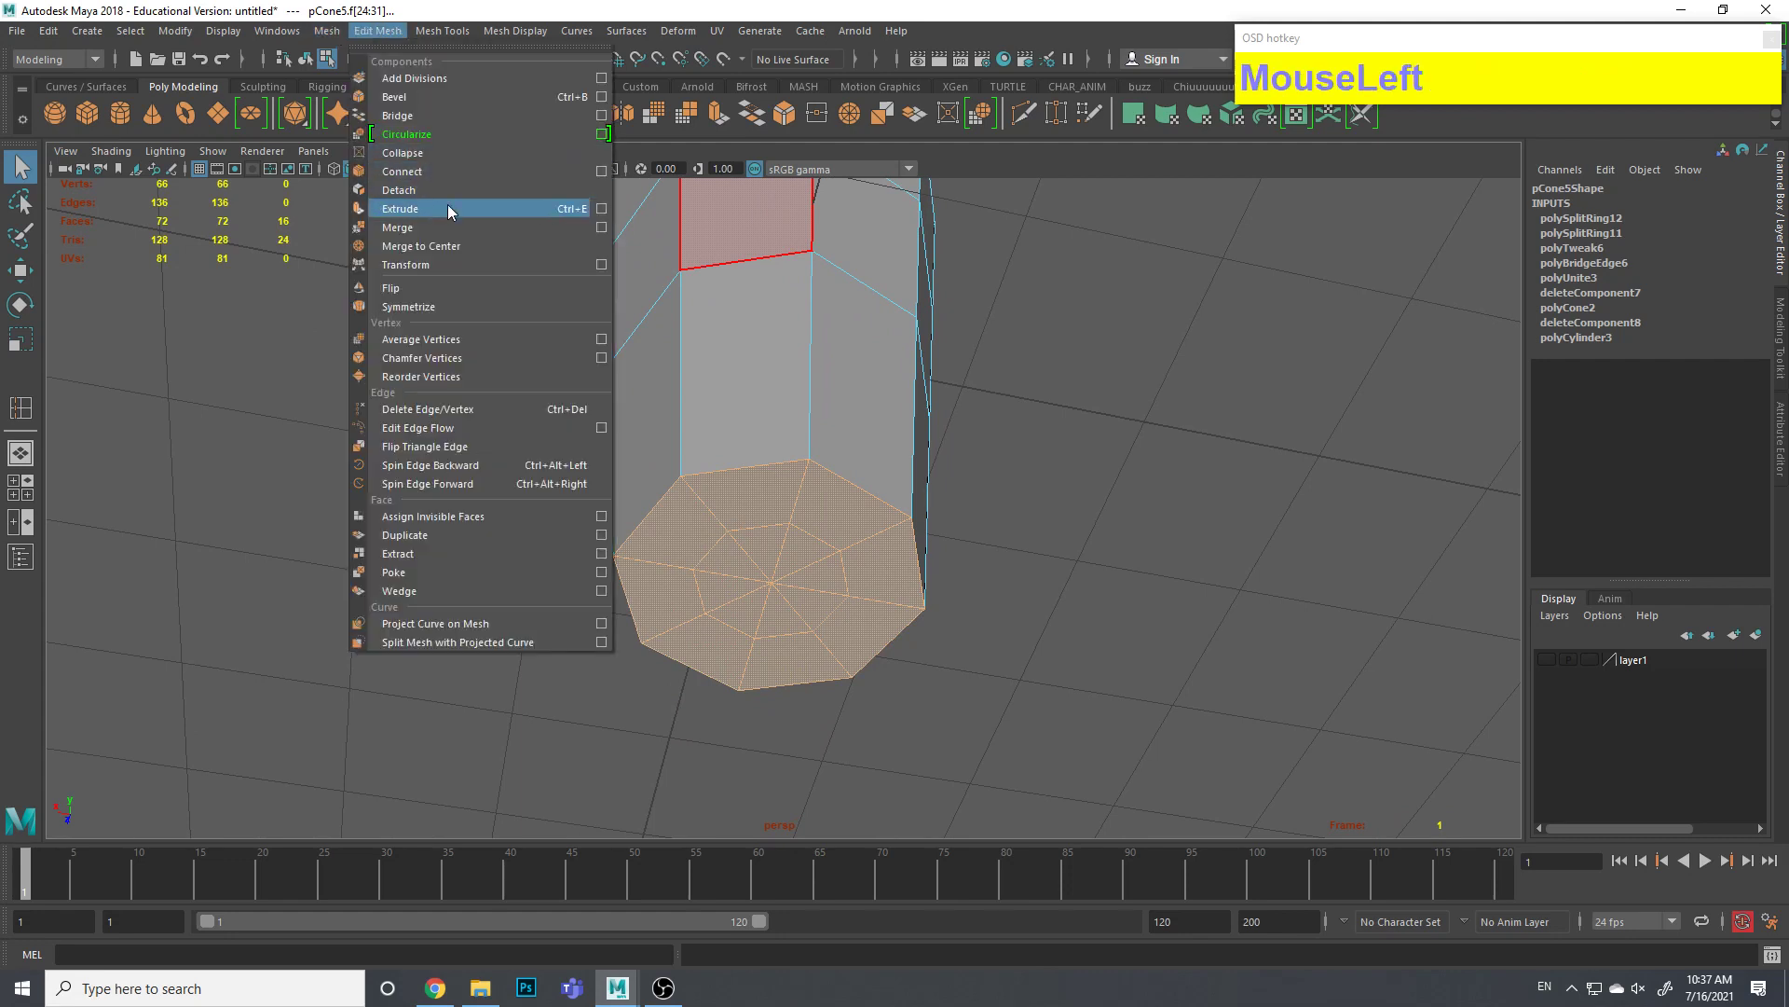
key("ctrl+1")
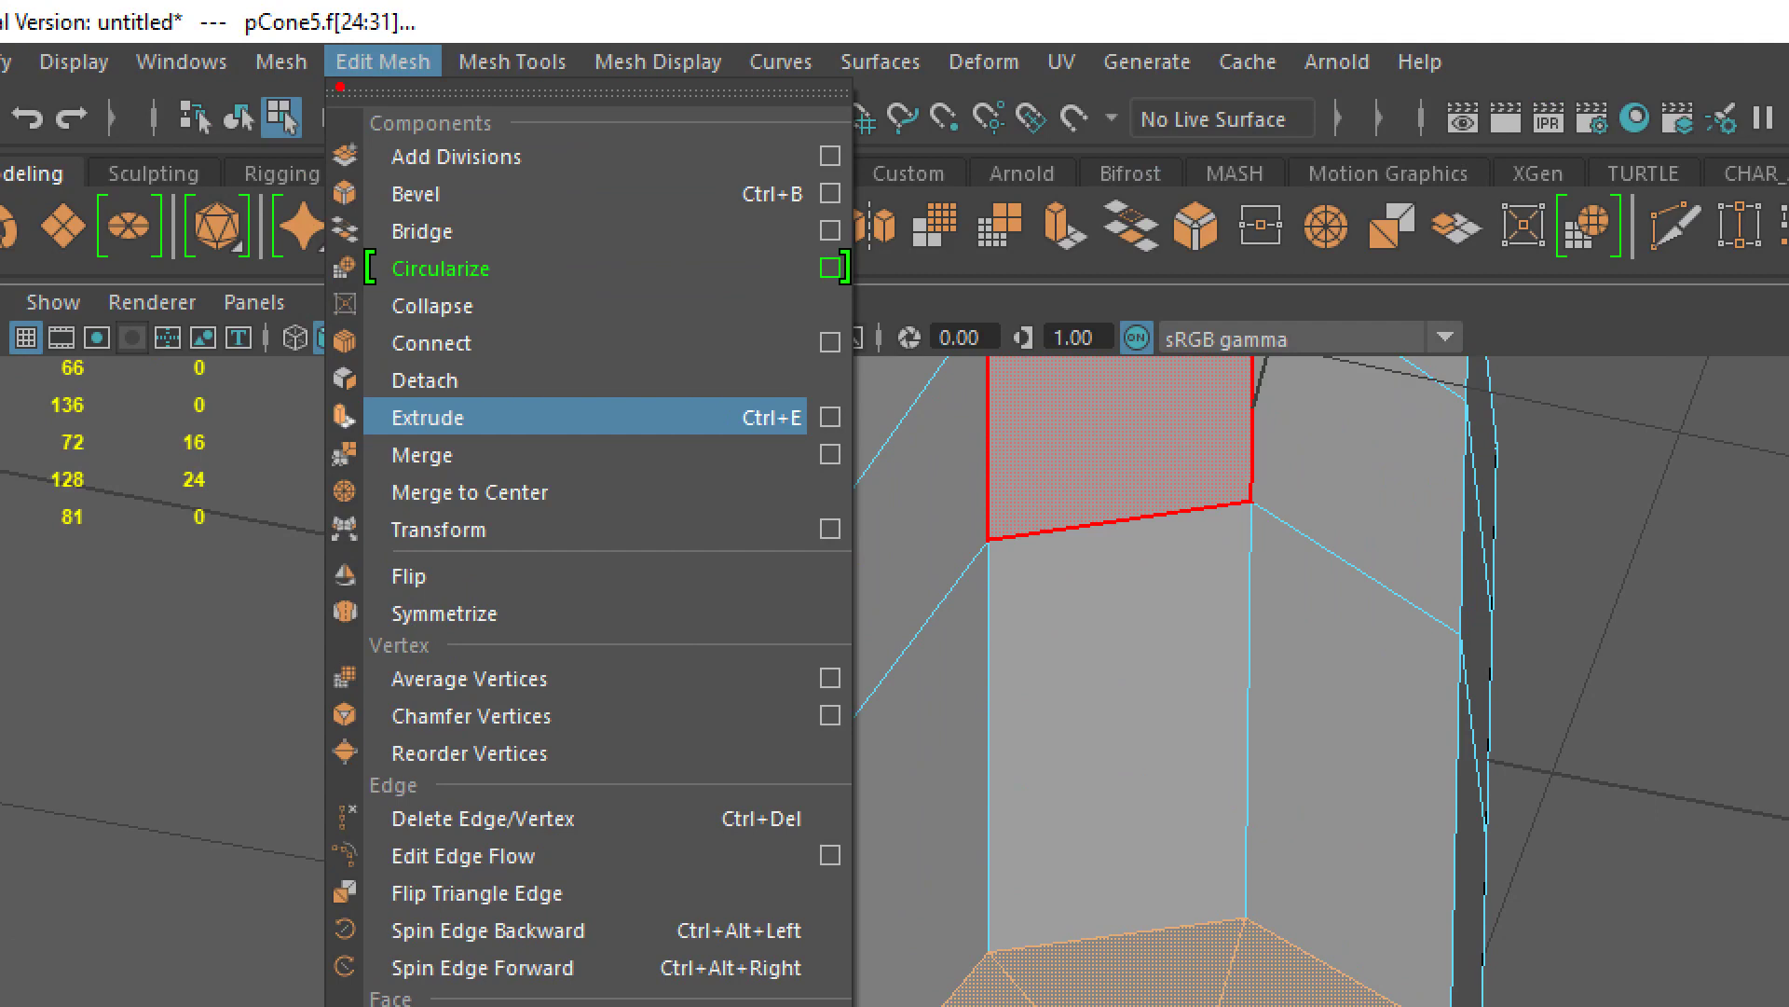
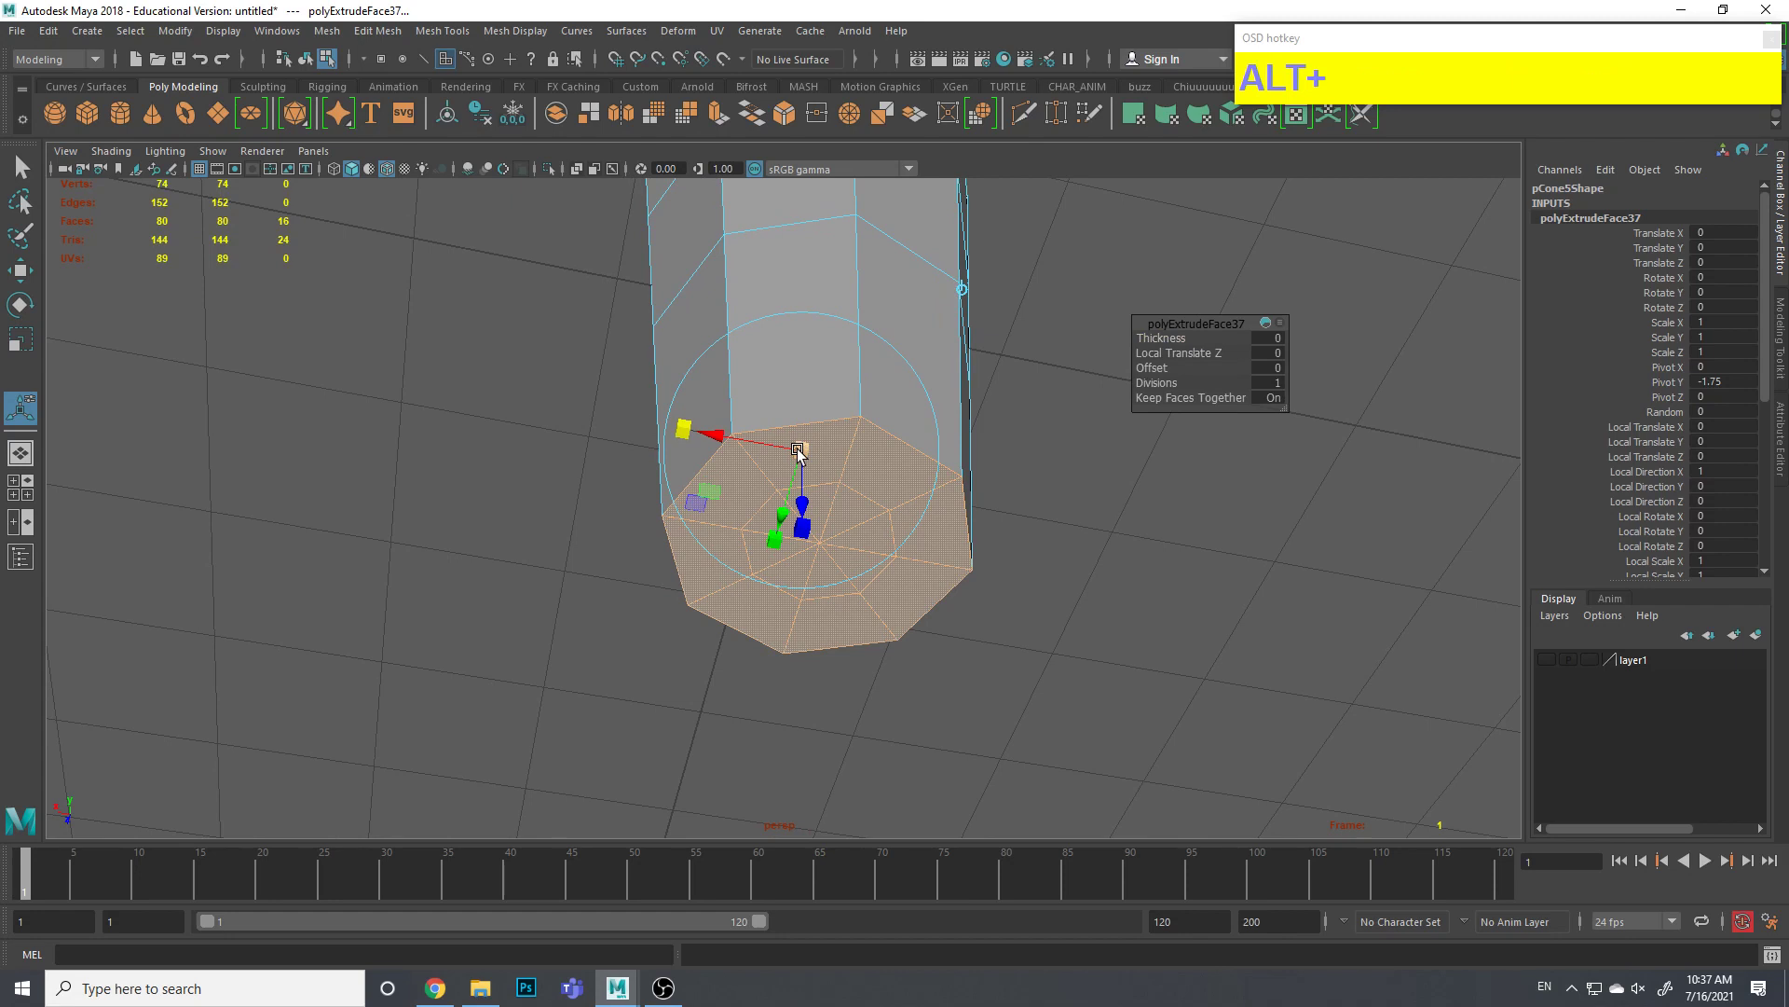
Scale the extruded base faces inward and extrude them again to inset the base
left_click_drag(803, 455, 887, 444)
key("ctrl+e")
left_click(829, 535)
left_click_drag(896, 628, 928, 578)
key("ctrl+e")
Shrink the inner ring, extrude once more and push the centre inward to form the nozzle cavity
left_click_drag(789, 553, 931, 565)
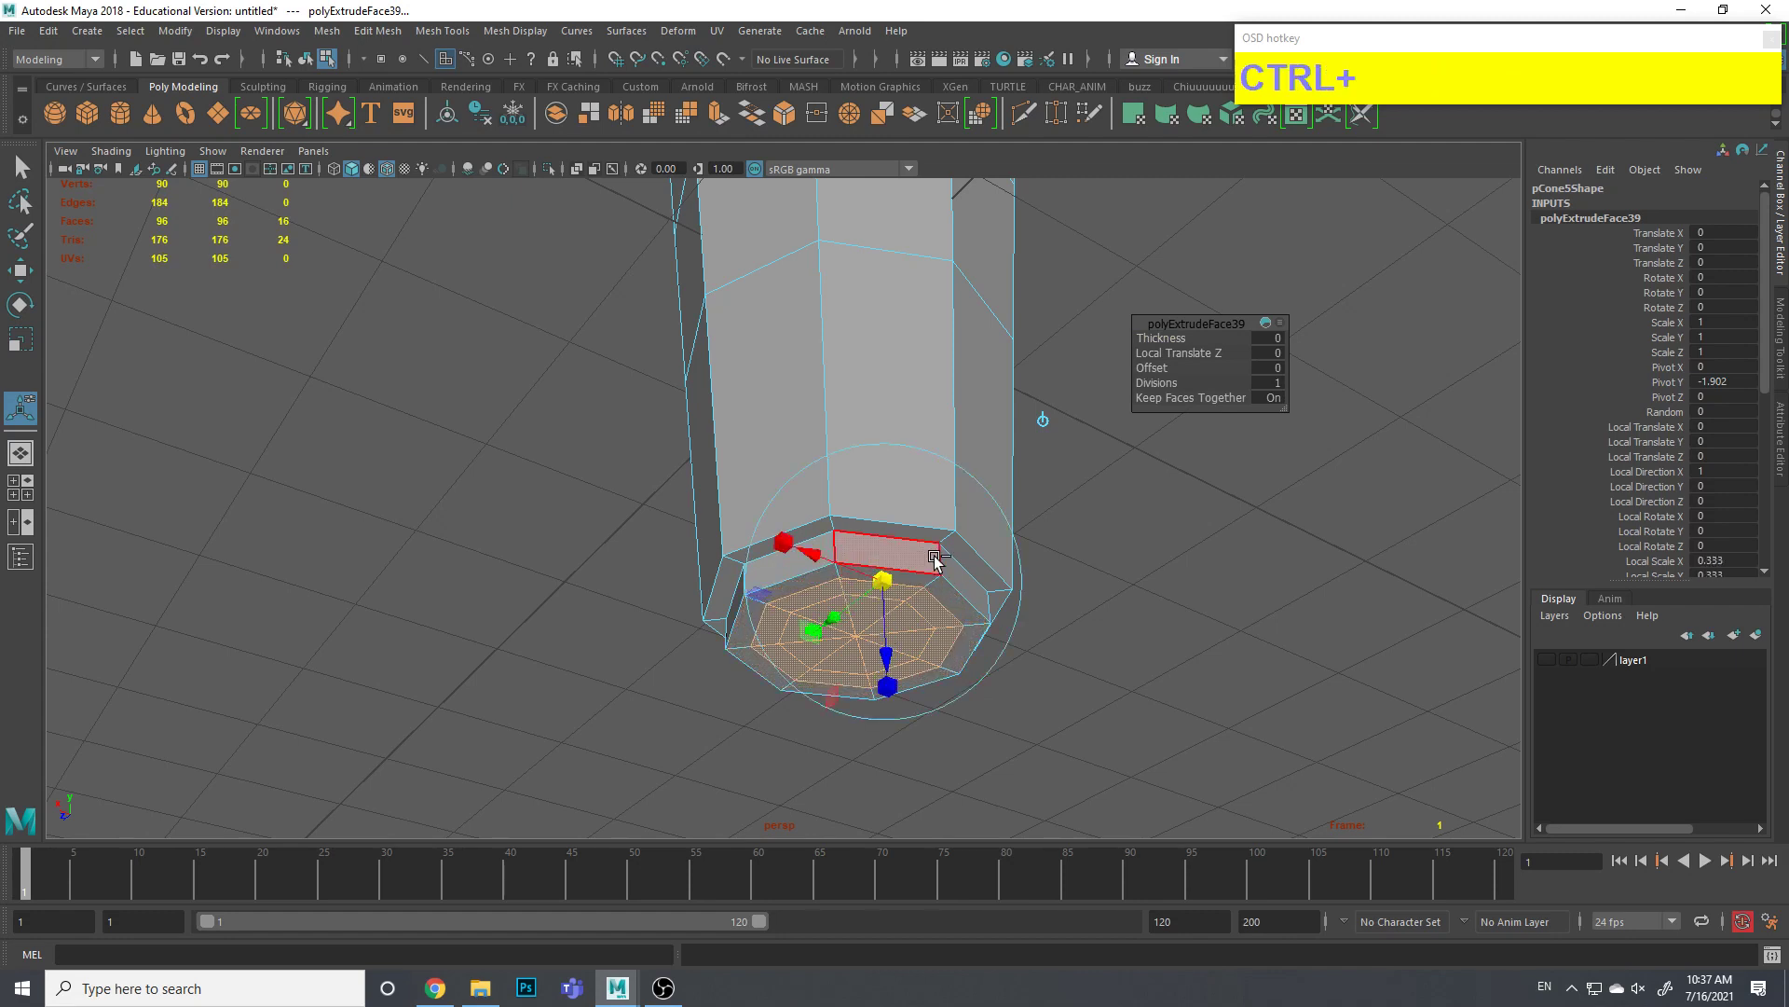
key("ctrl+e")
left_click_drag(891, 669, 964, 567)
left_click(1065, 526)
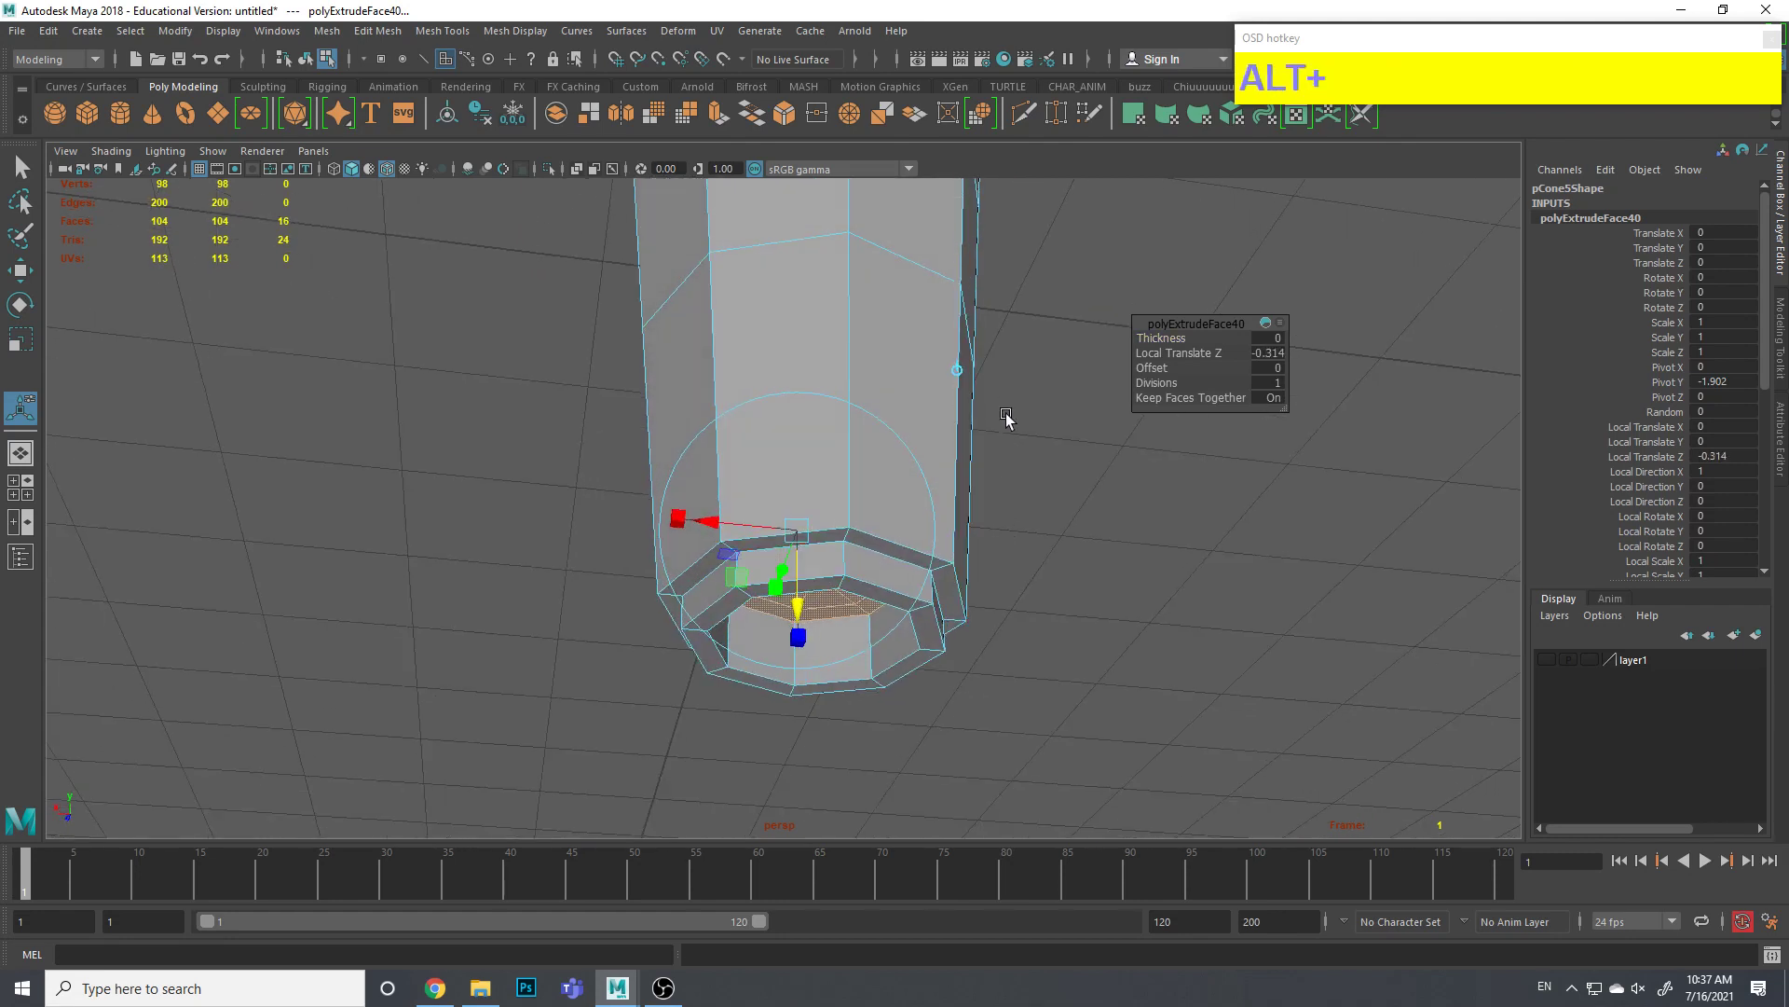
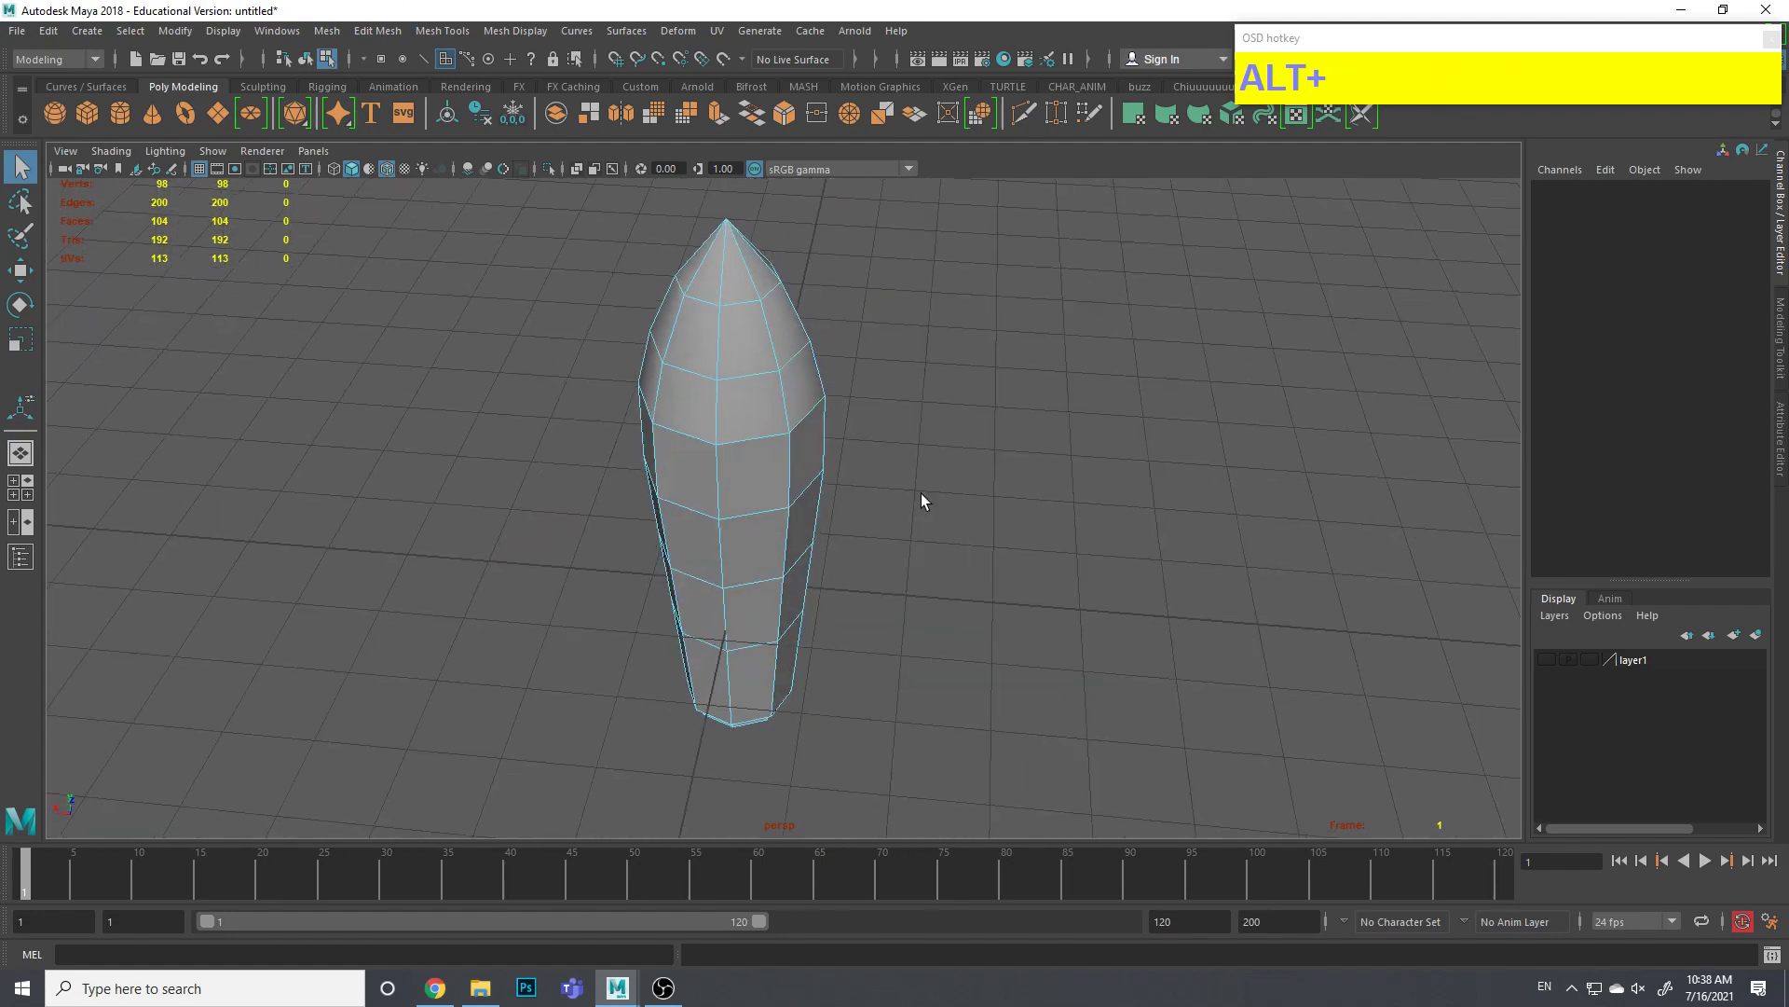
Set the rocket body pCone5's Rotate Y to 22.5 and check it from the top view
left_click(972, 546)
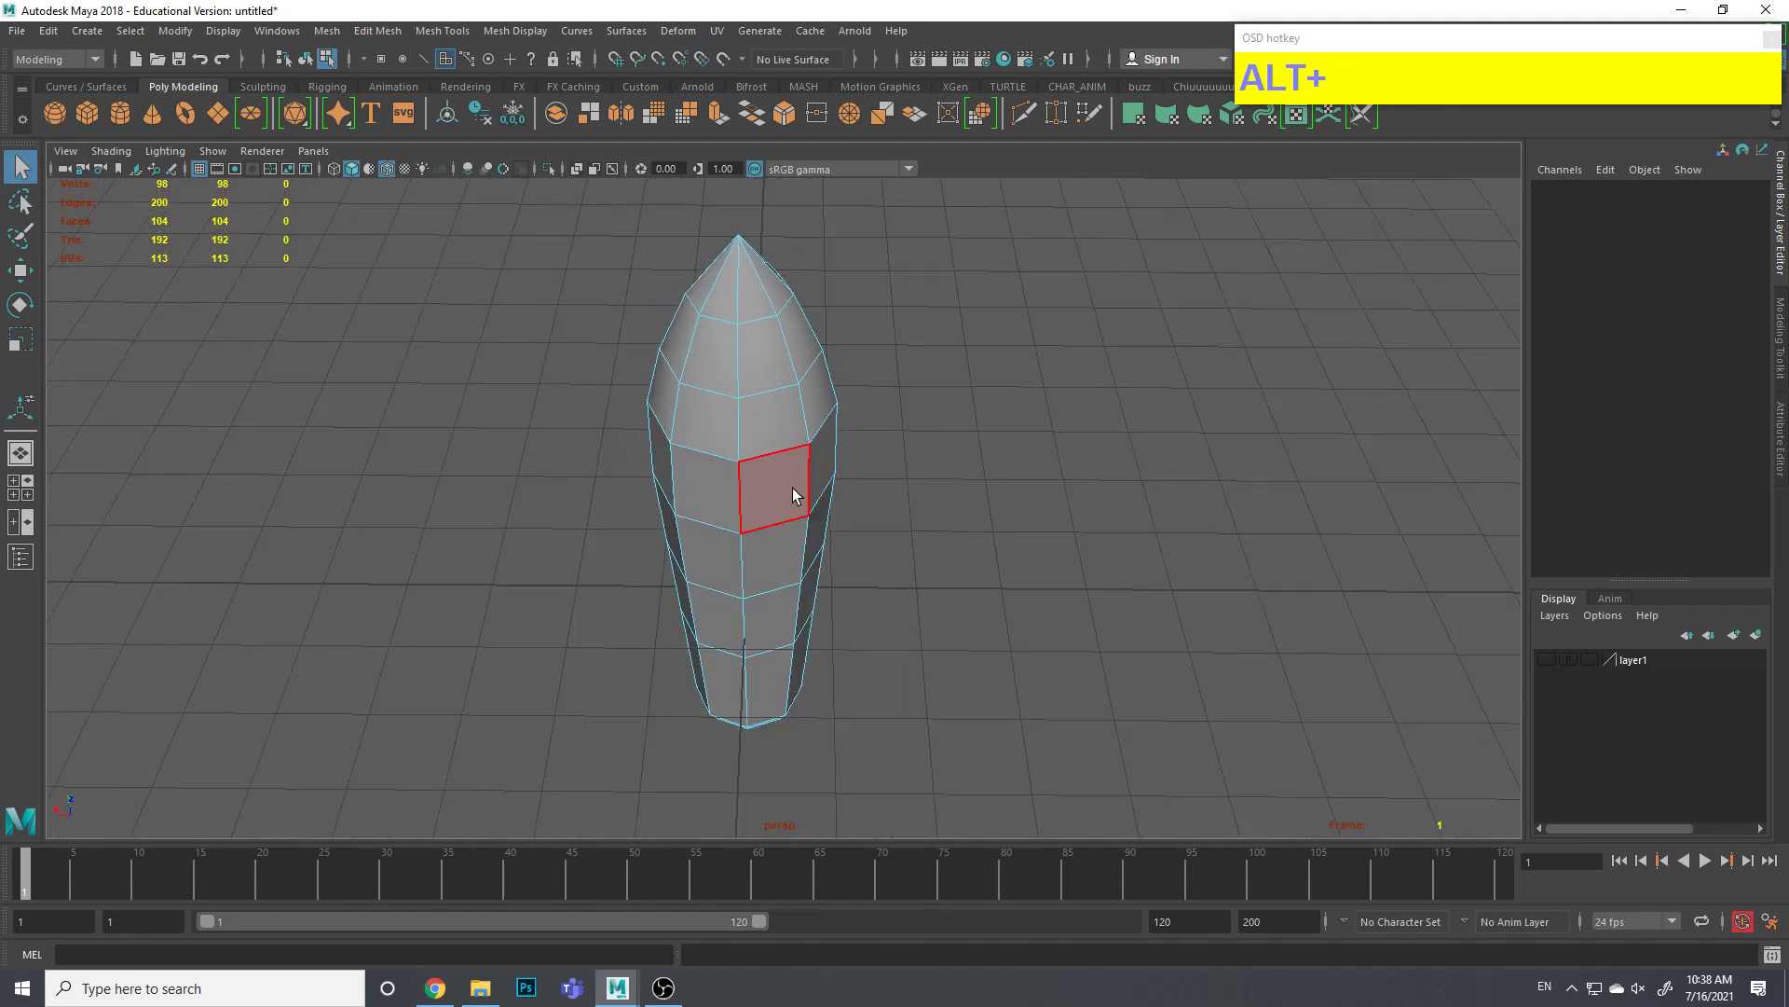
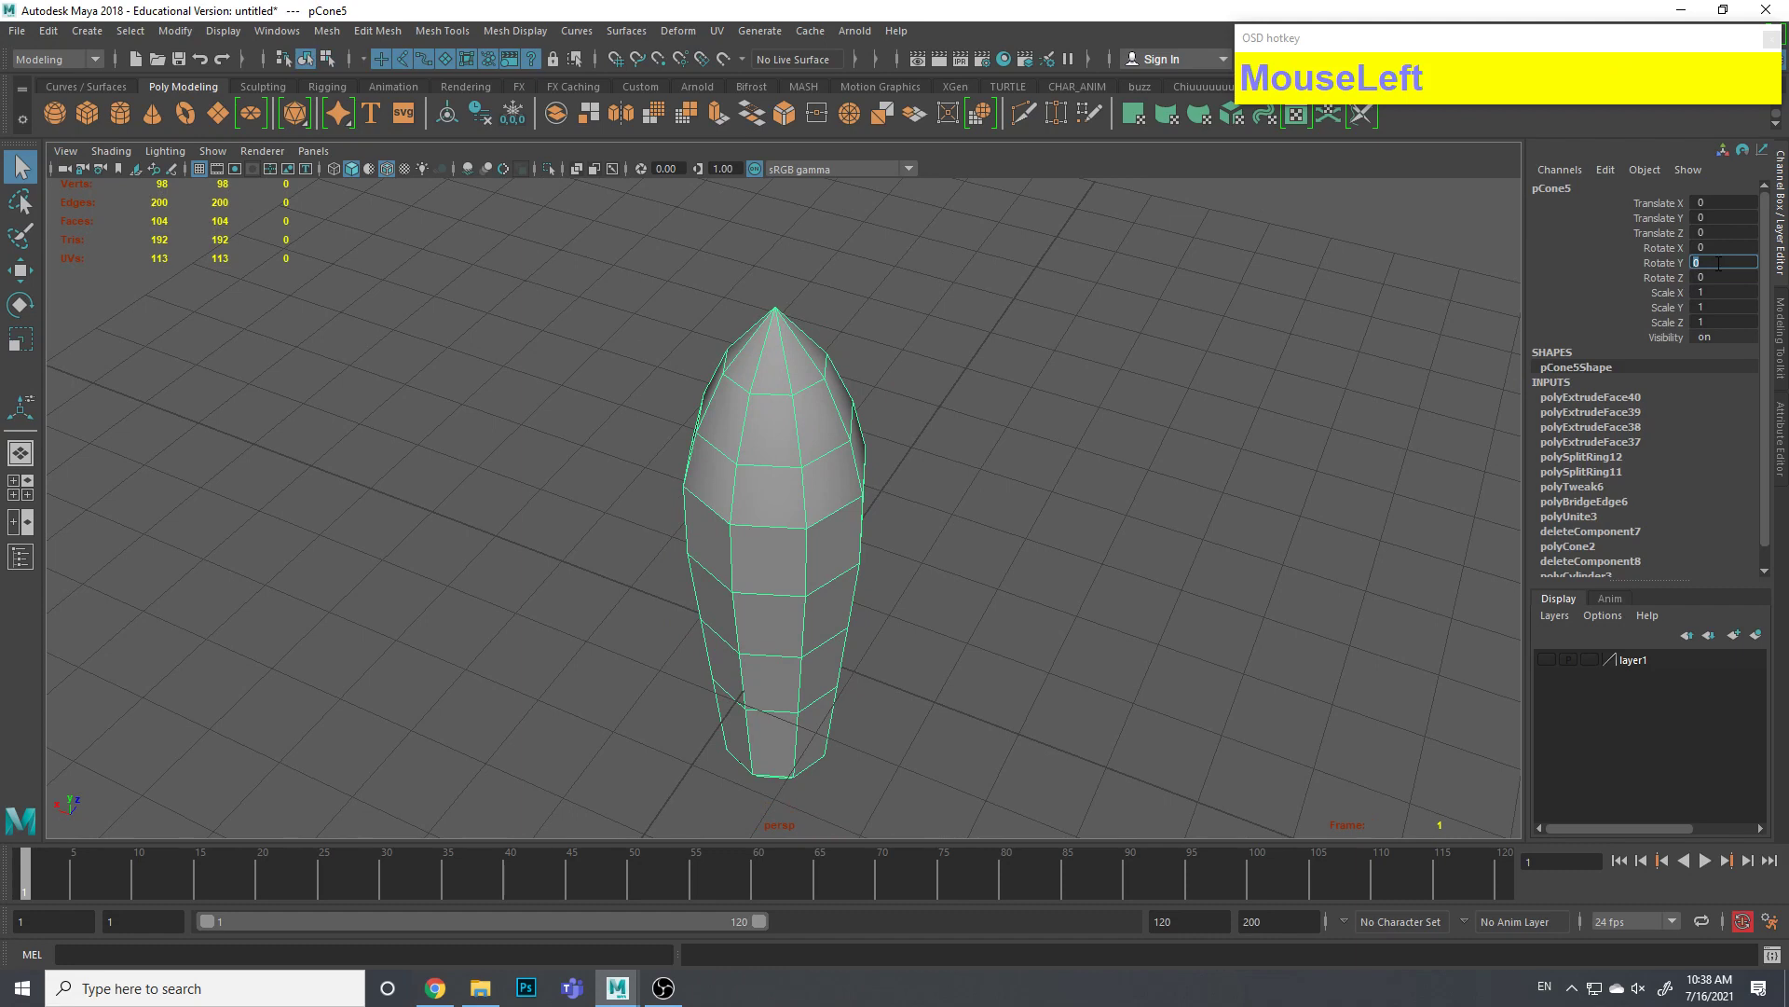
key("2")
type("22")
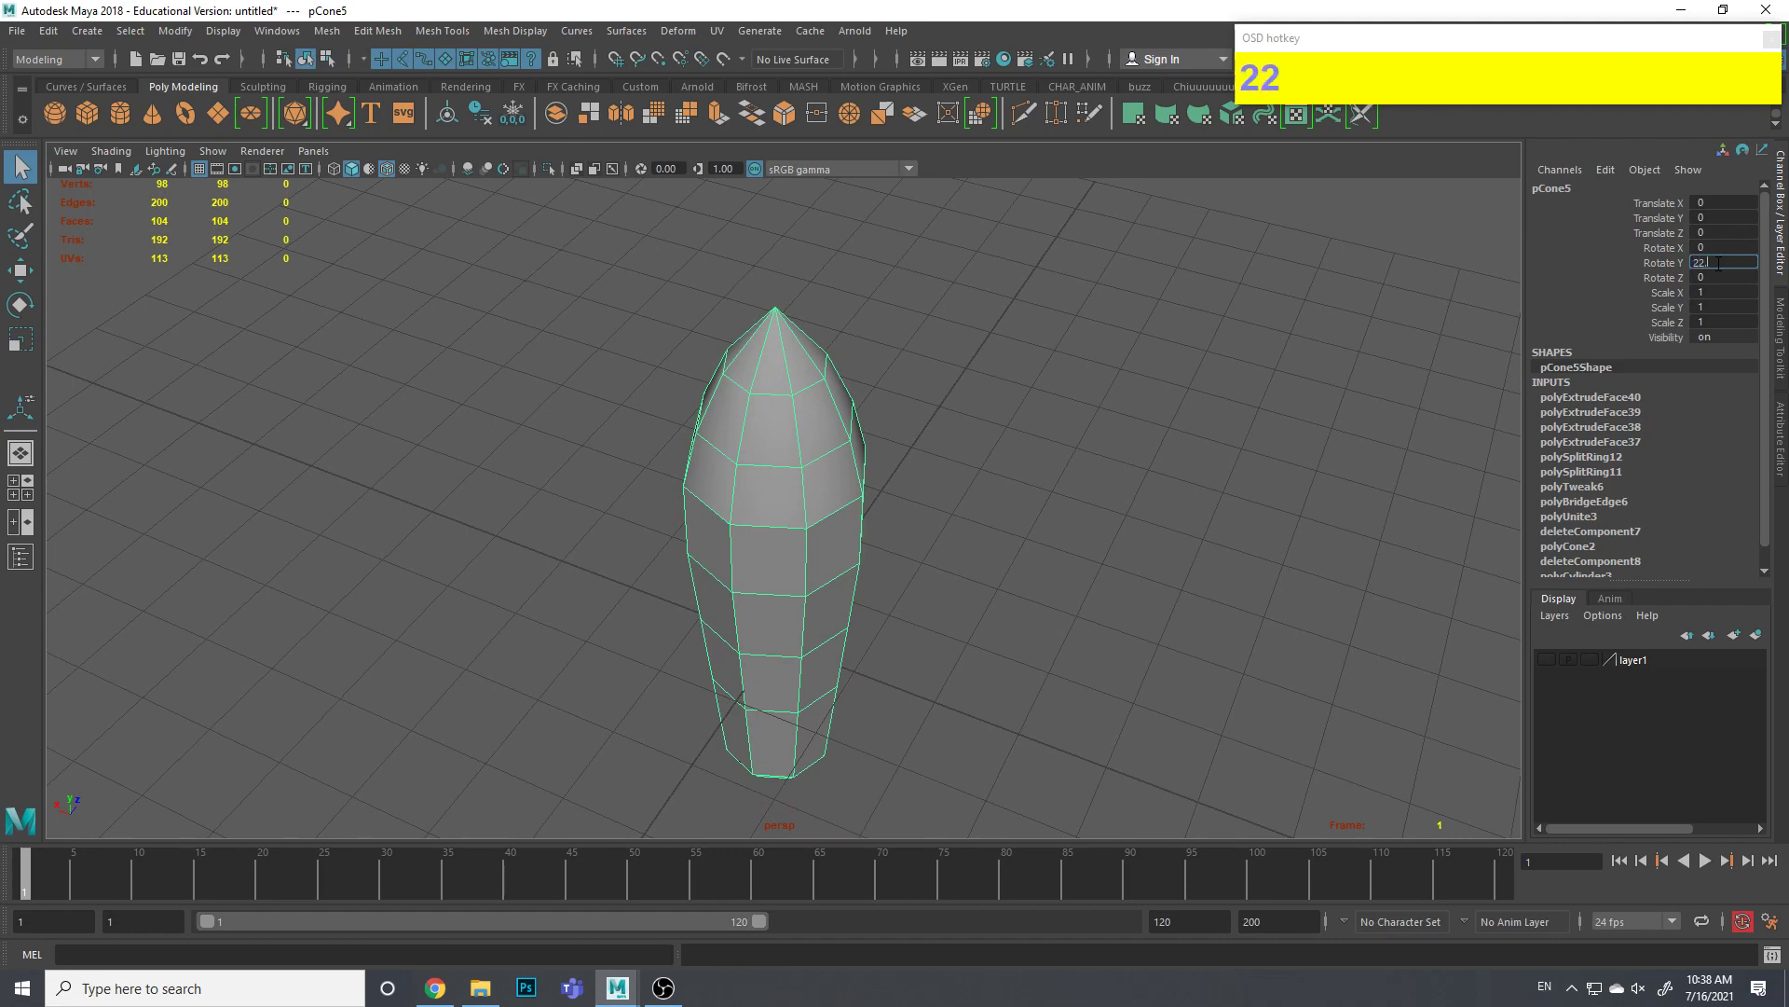
key("5")
key("Return")
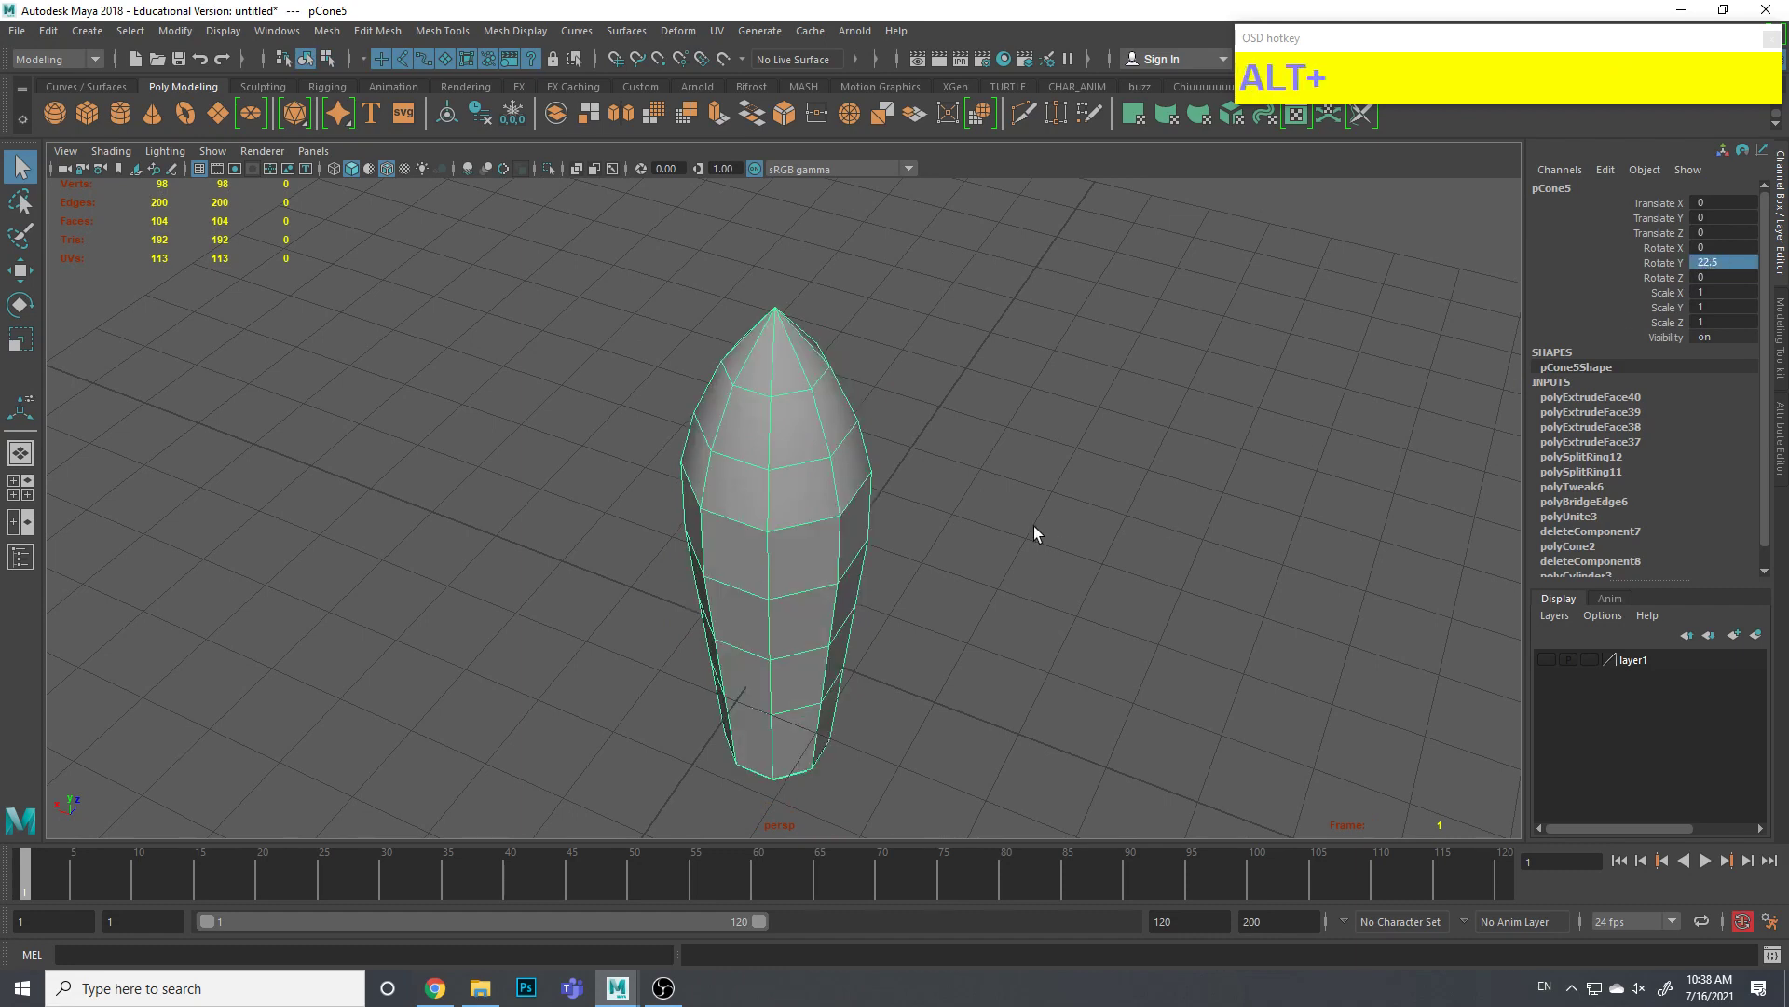
middle_click(838, 501)
left_click(940, 465)
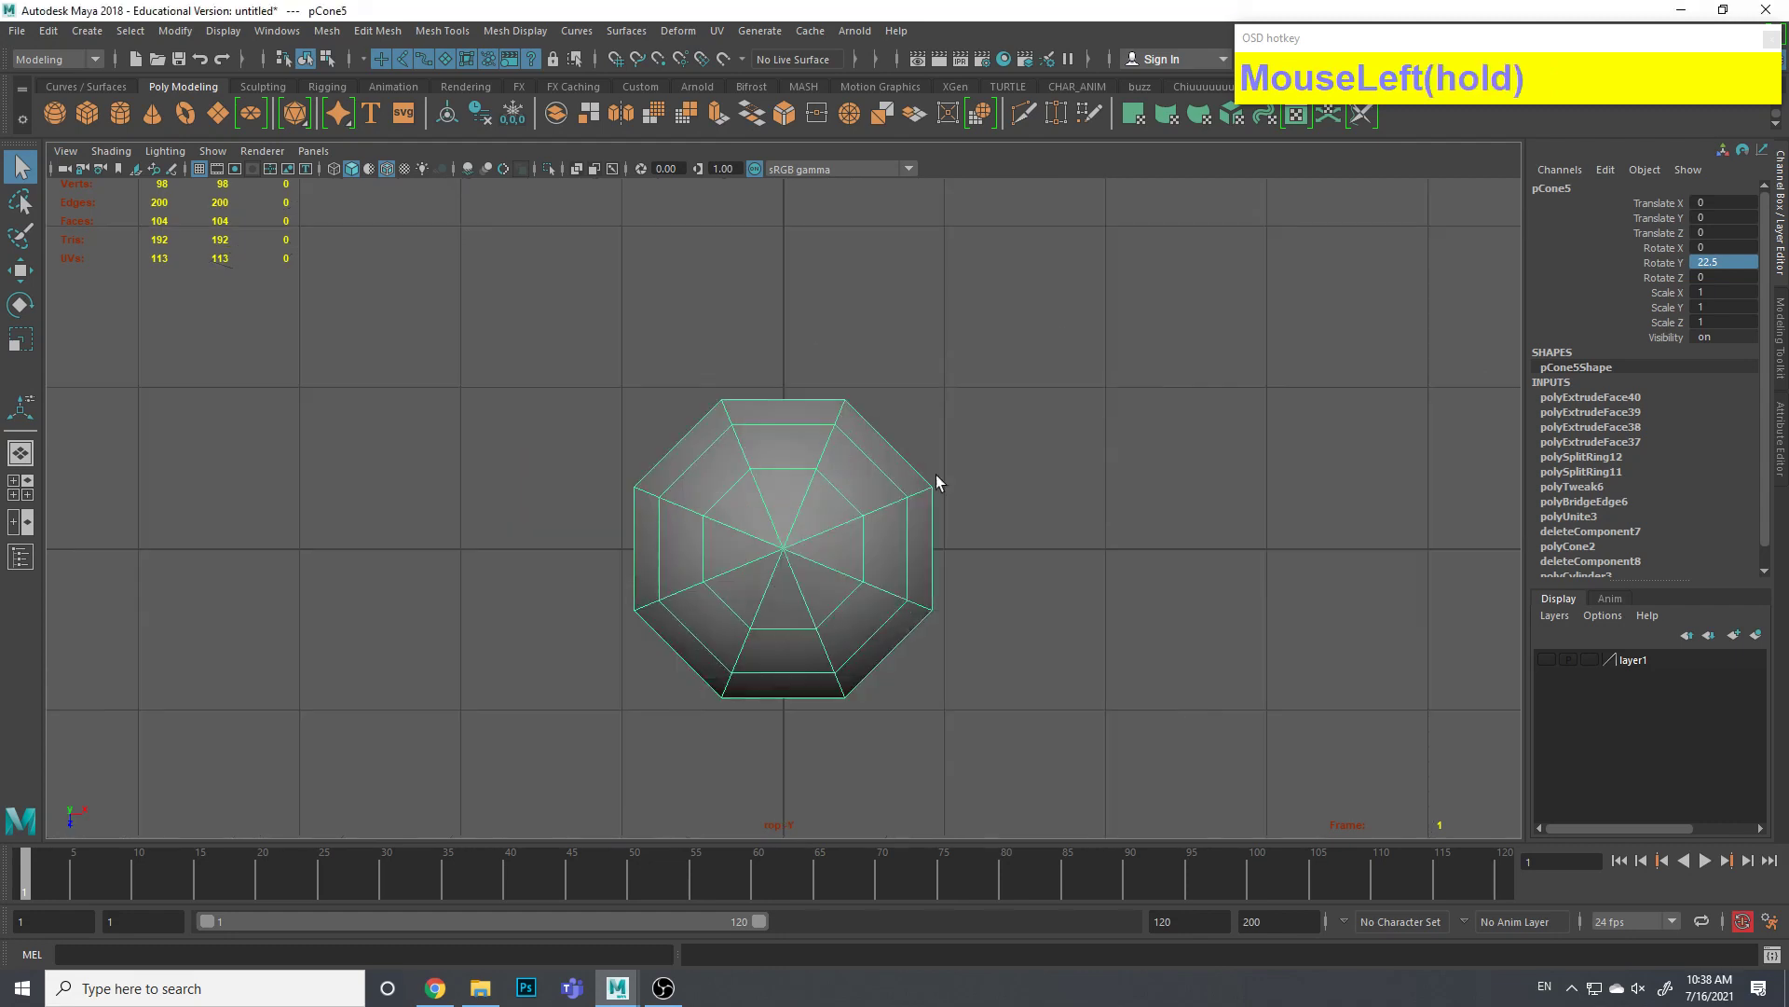
middle_click(864, 472)
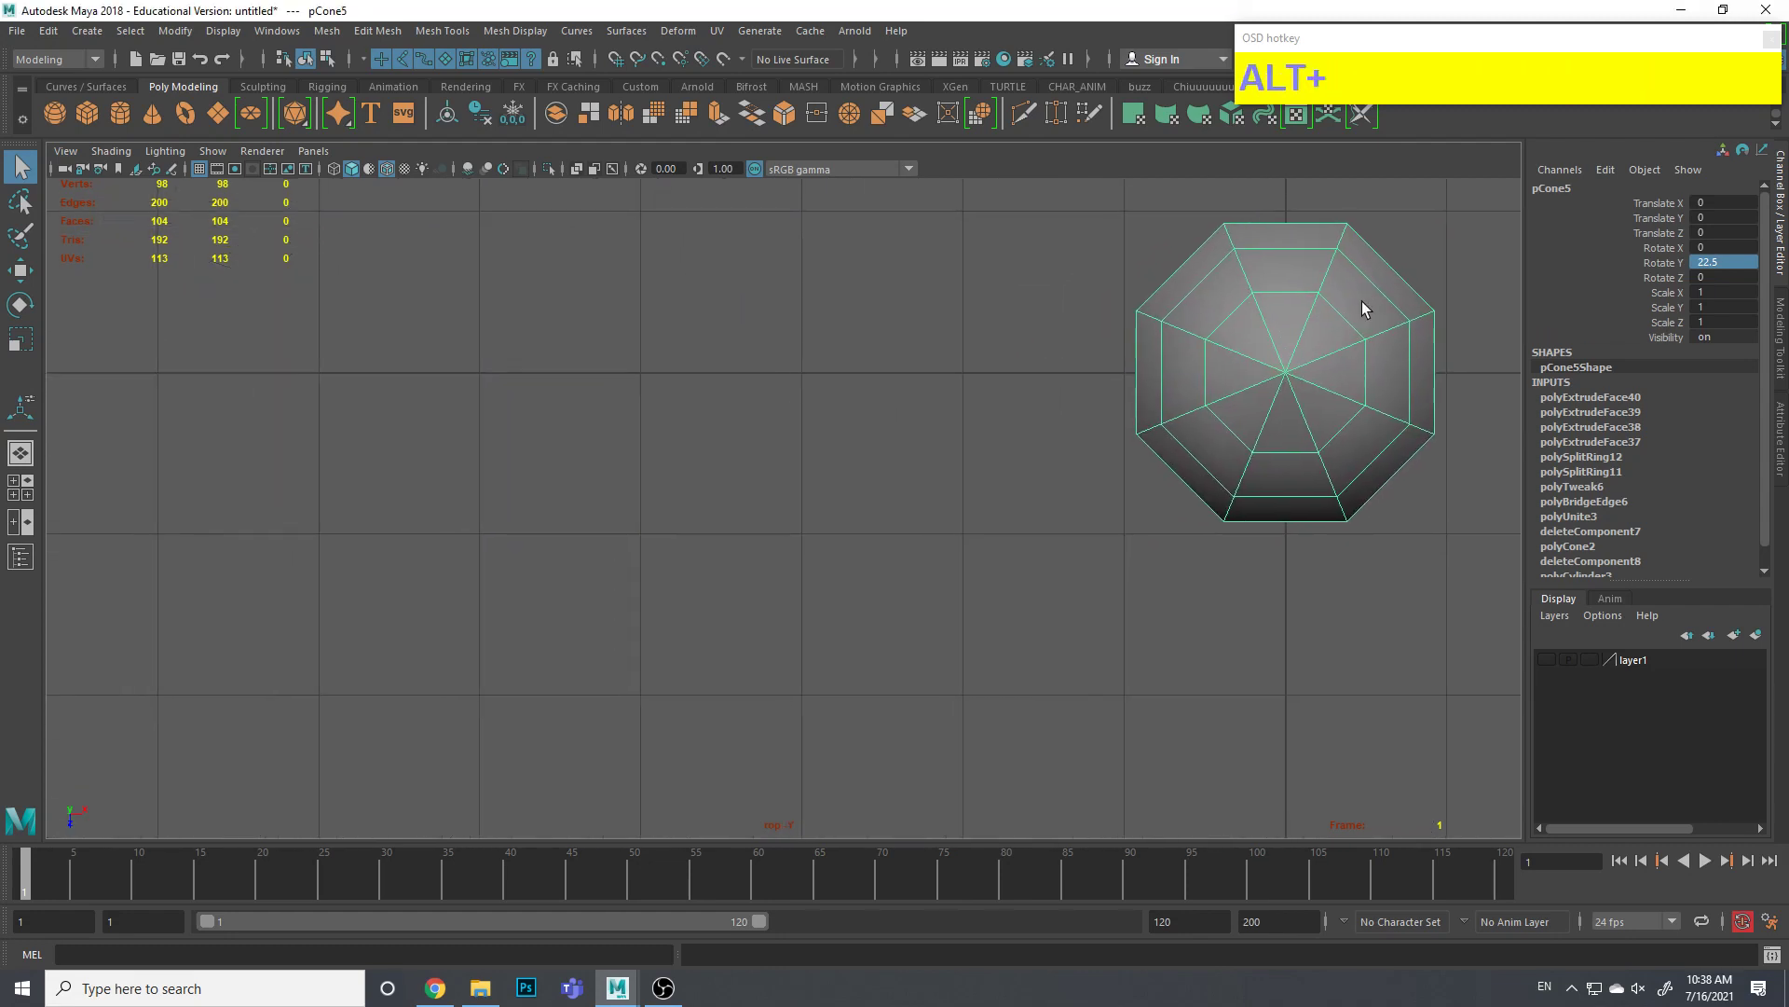
key("ctrl+1")
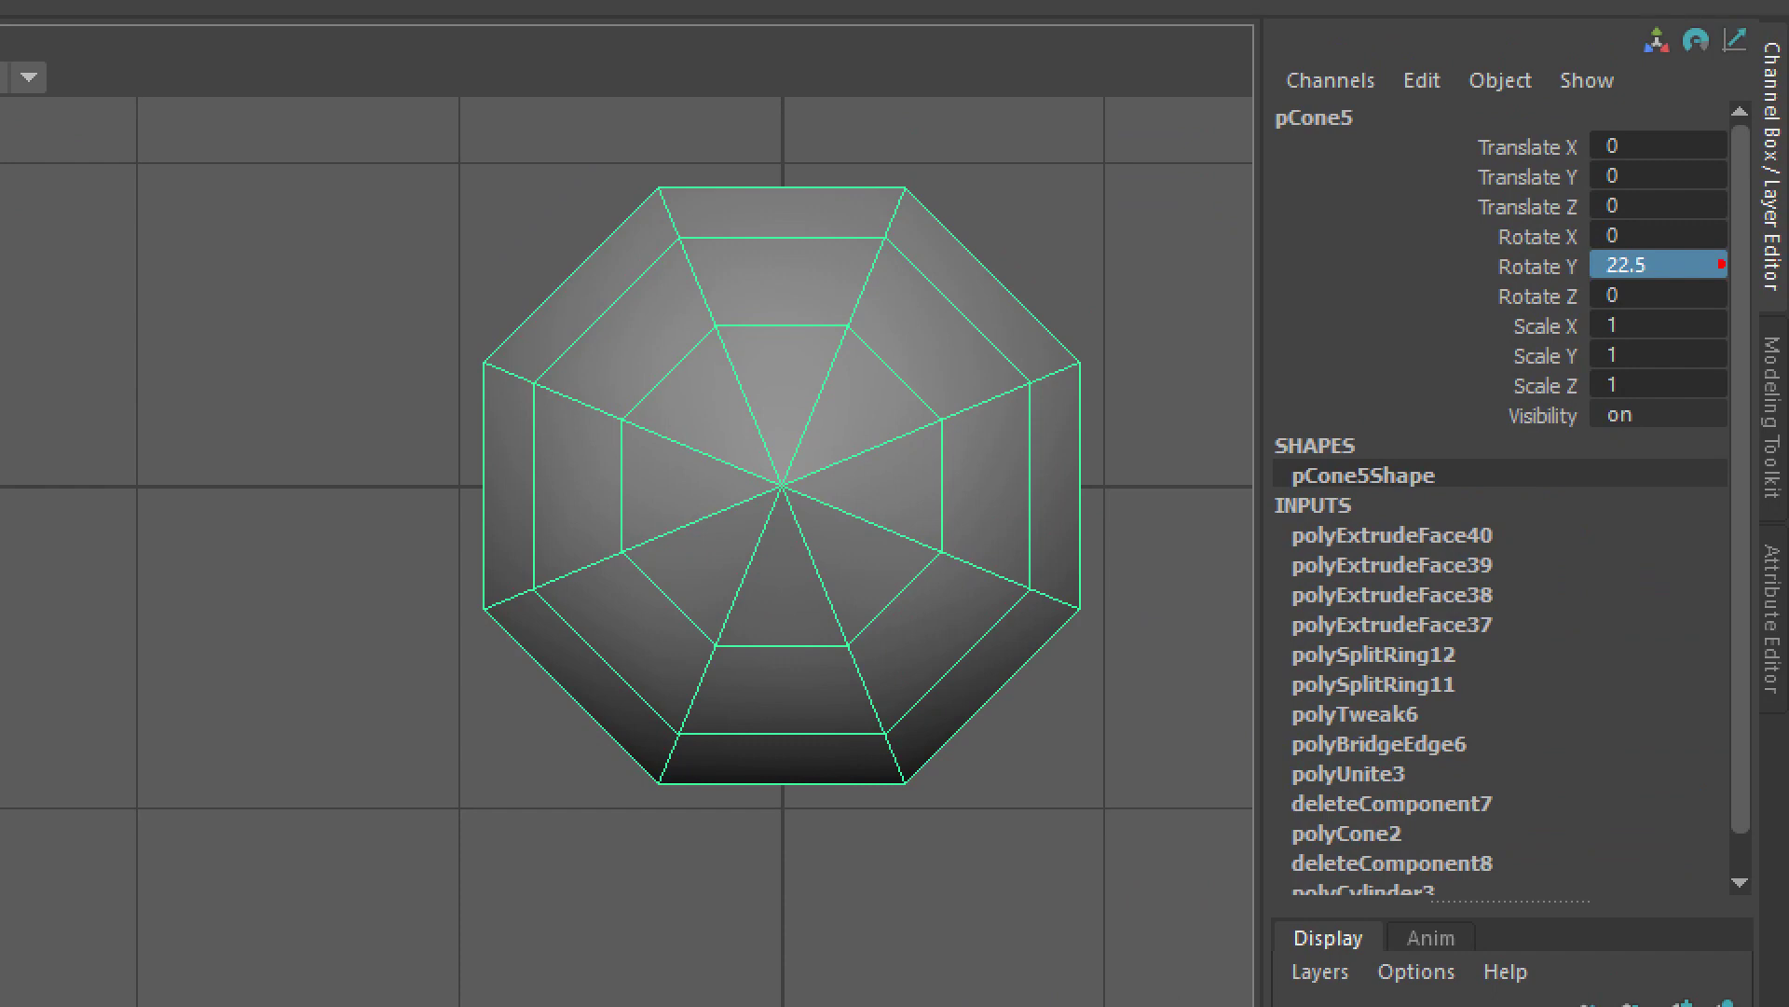
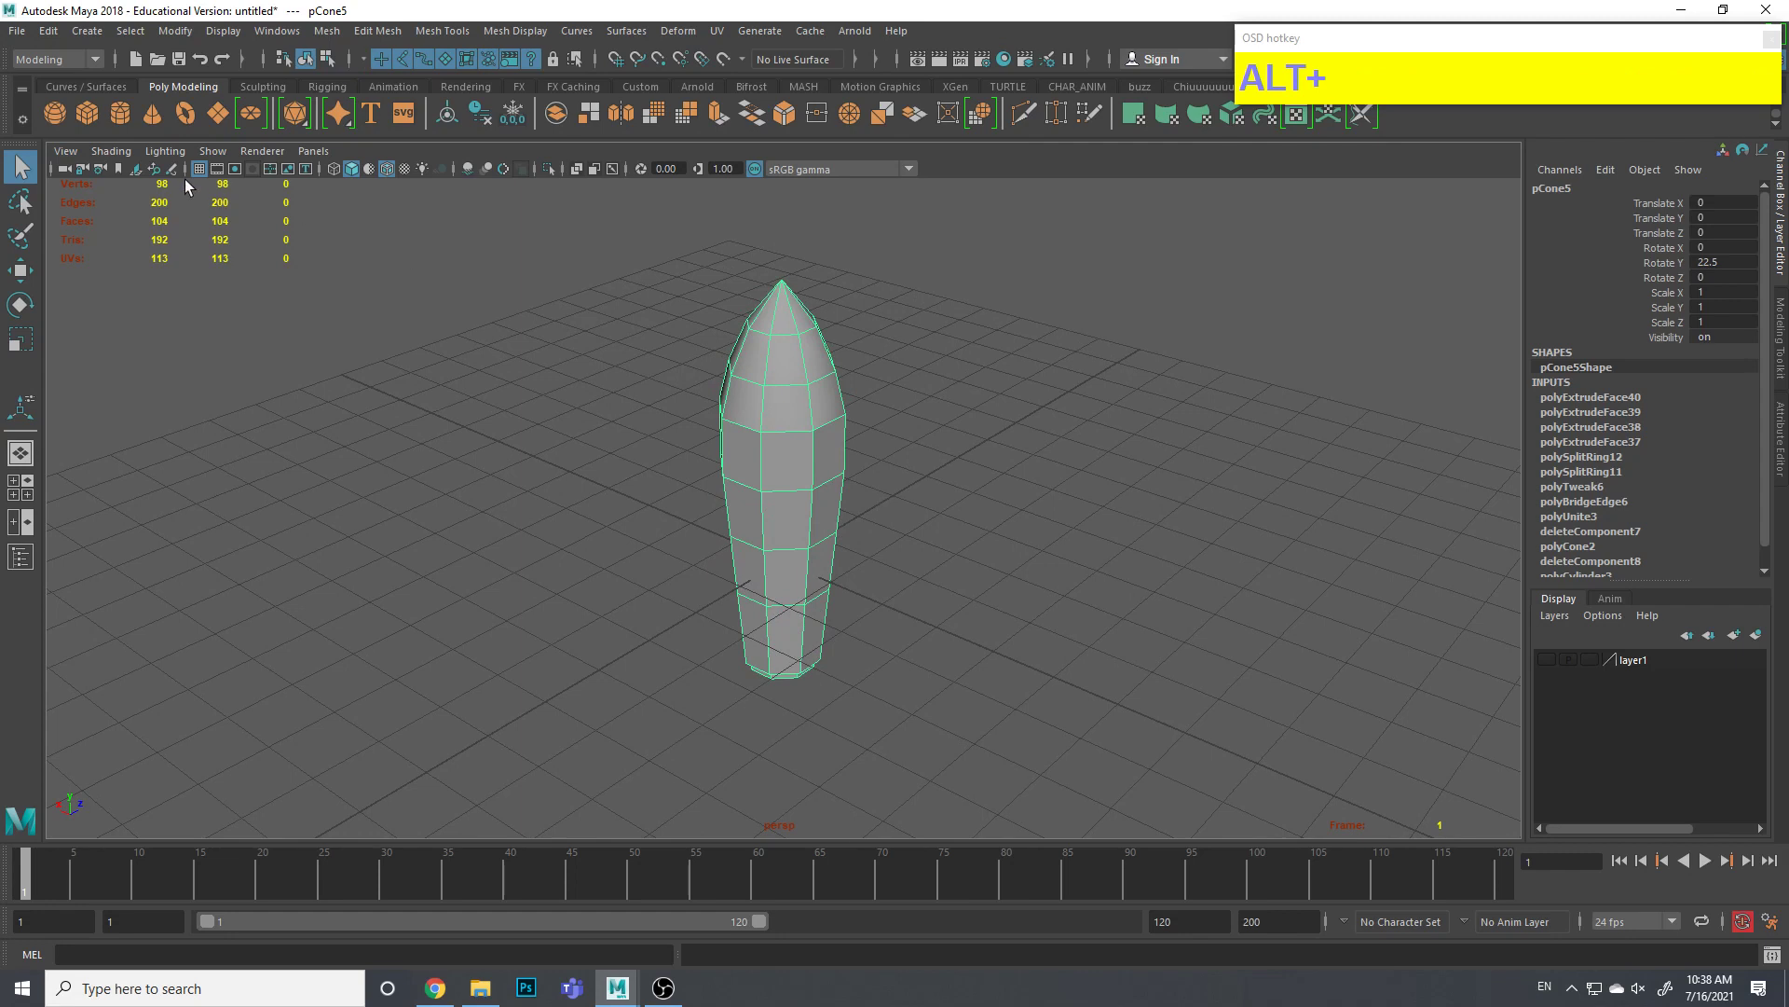
Duplicate the rocket body pCone5 via Edit > Duplicate
left_click(54, 45)
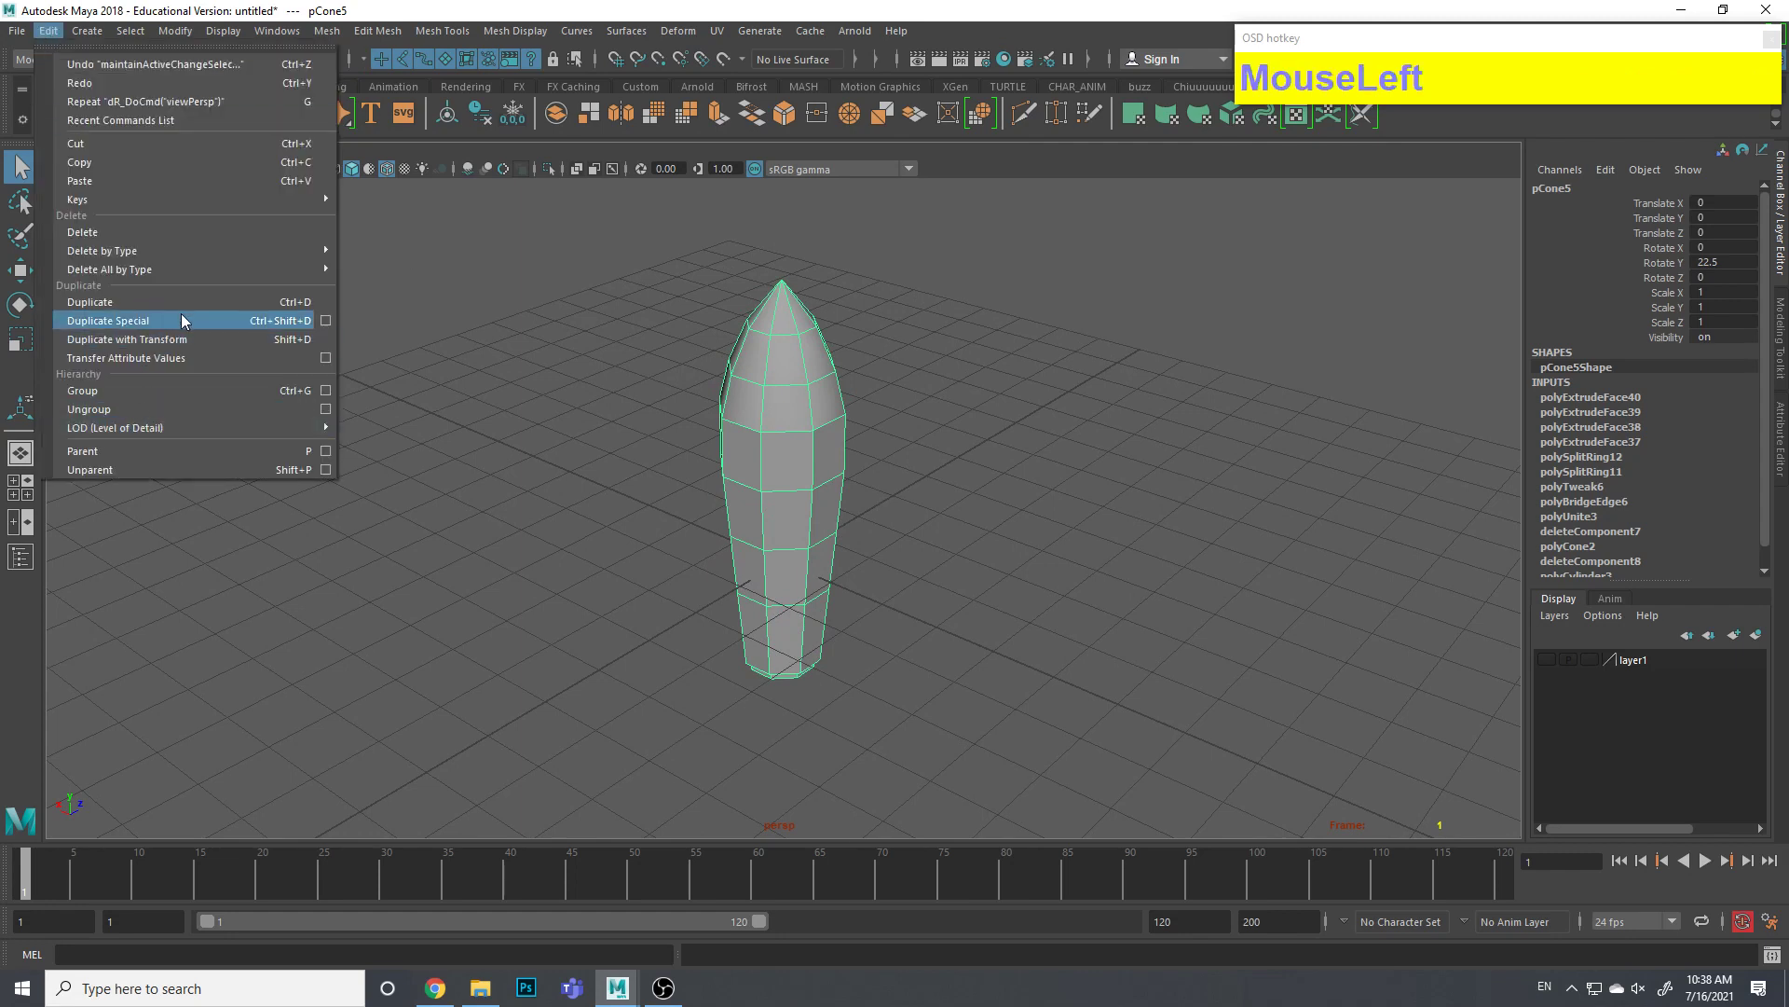
key("ctrl+1")
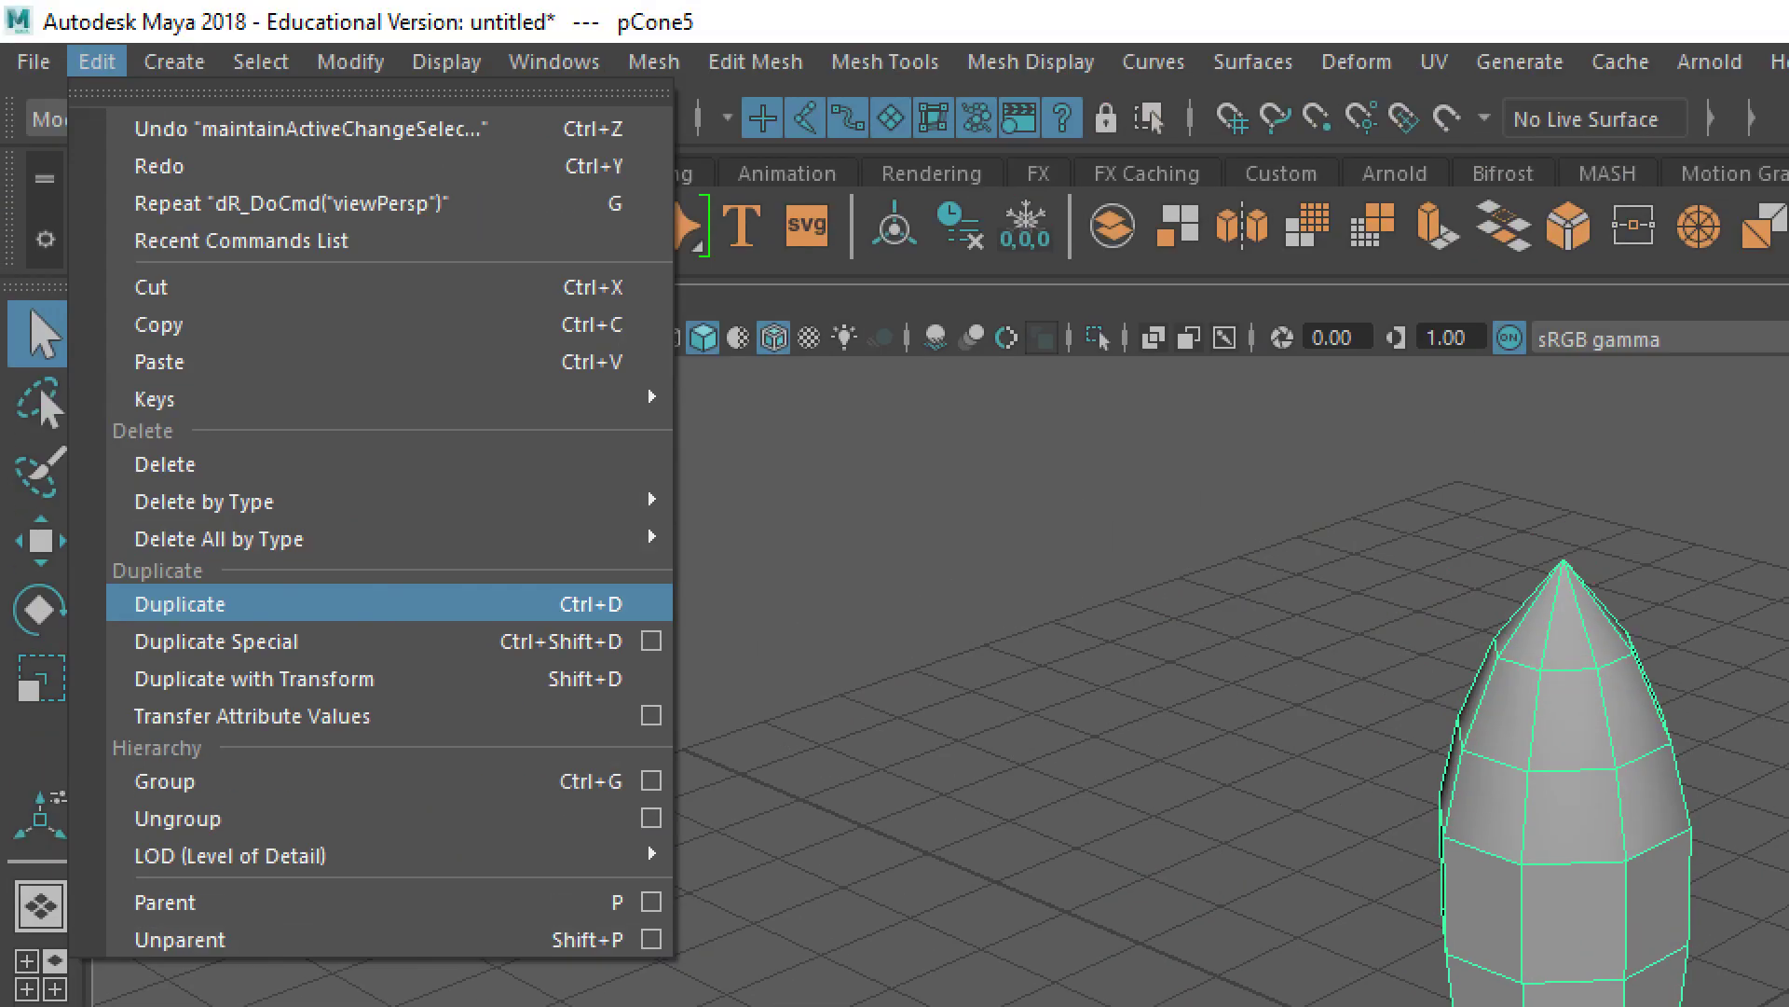
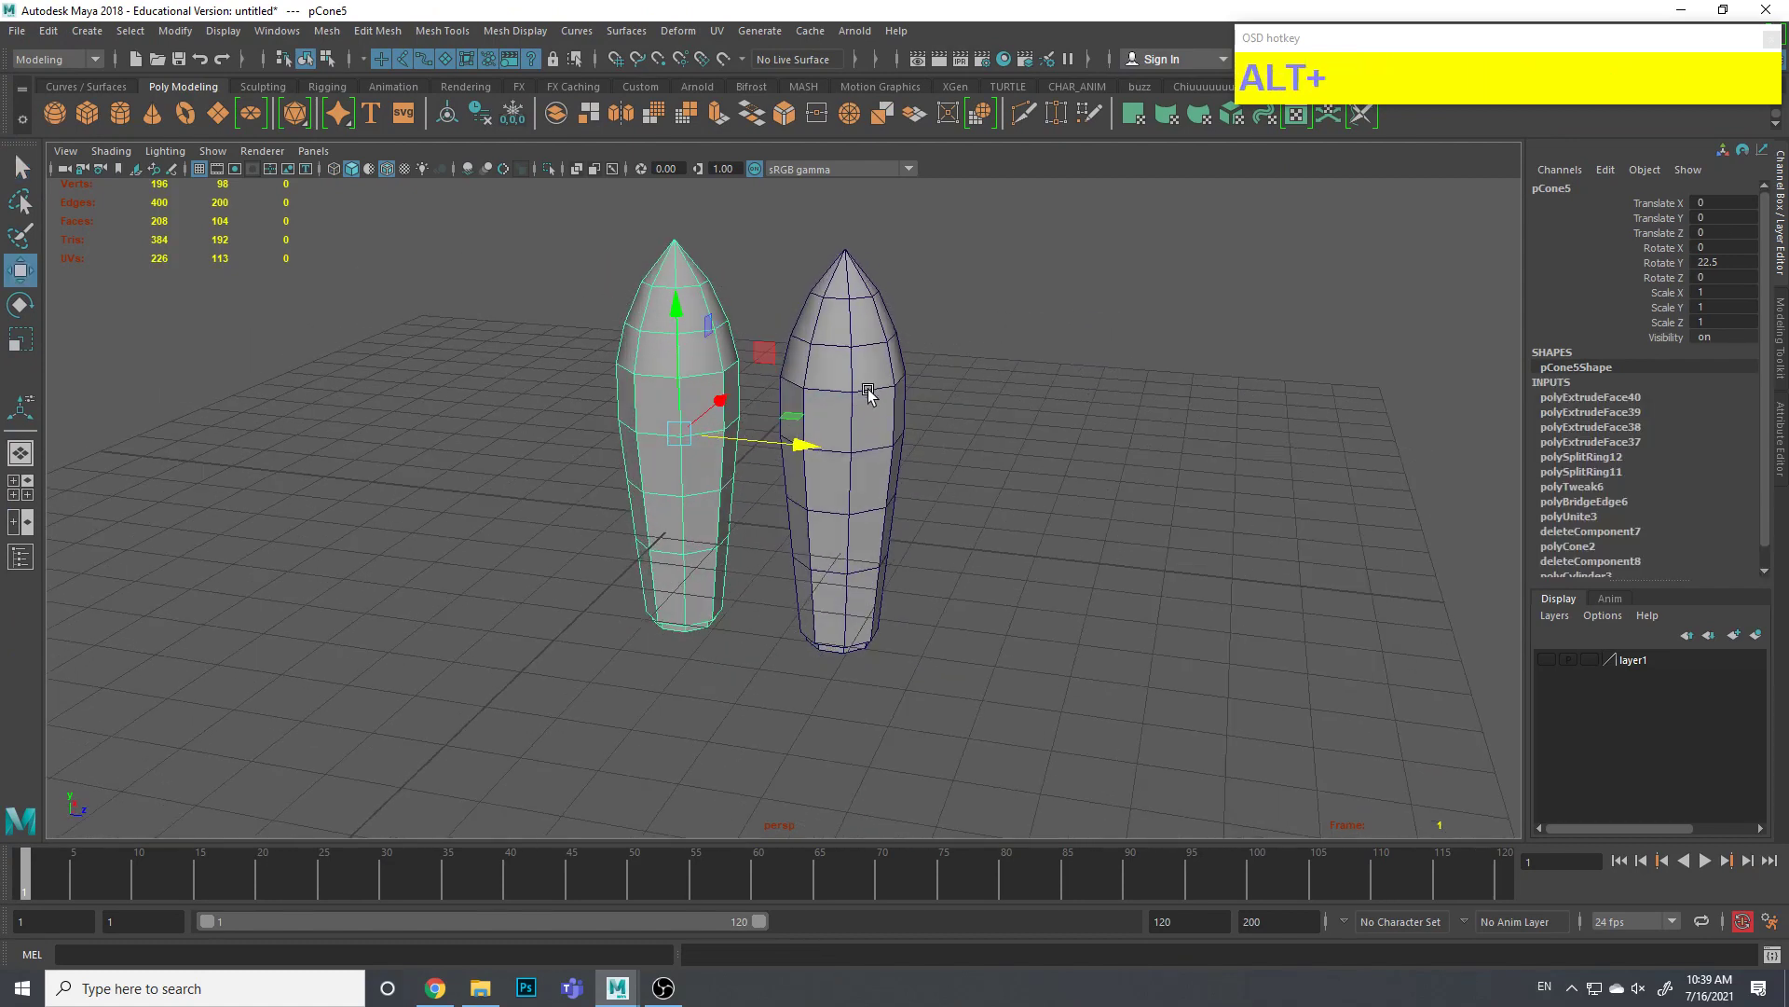
Scale the copied cone pCone6 down to about 0.4 of the body's size
left_click(870, 389)
right_click(789, 489)
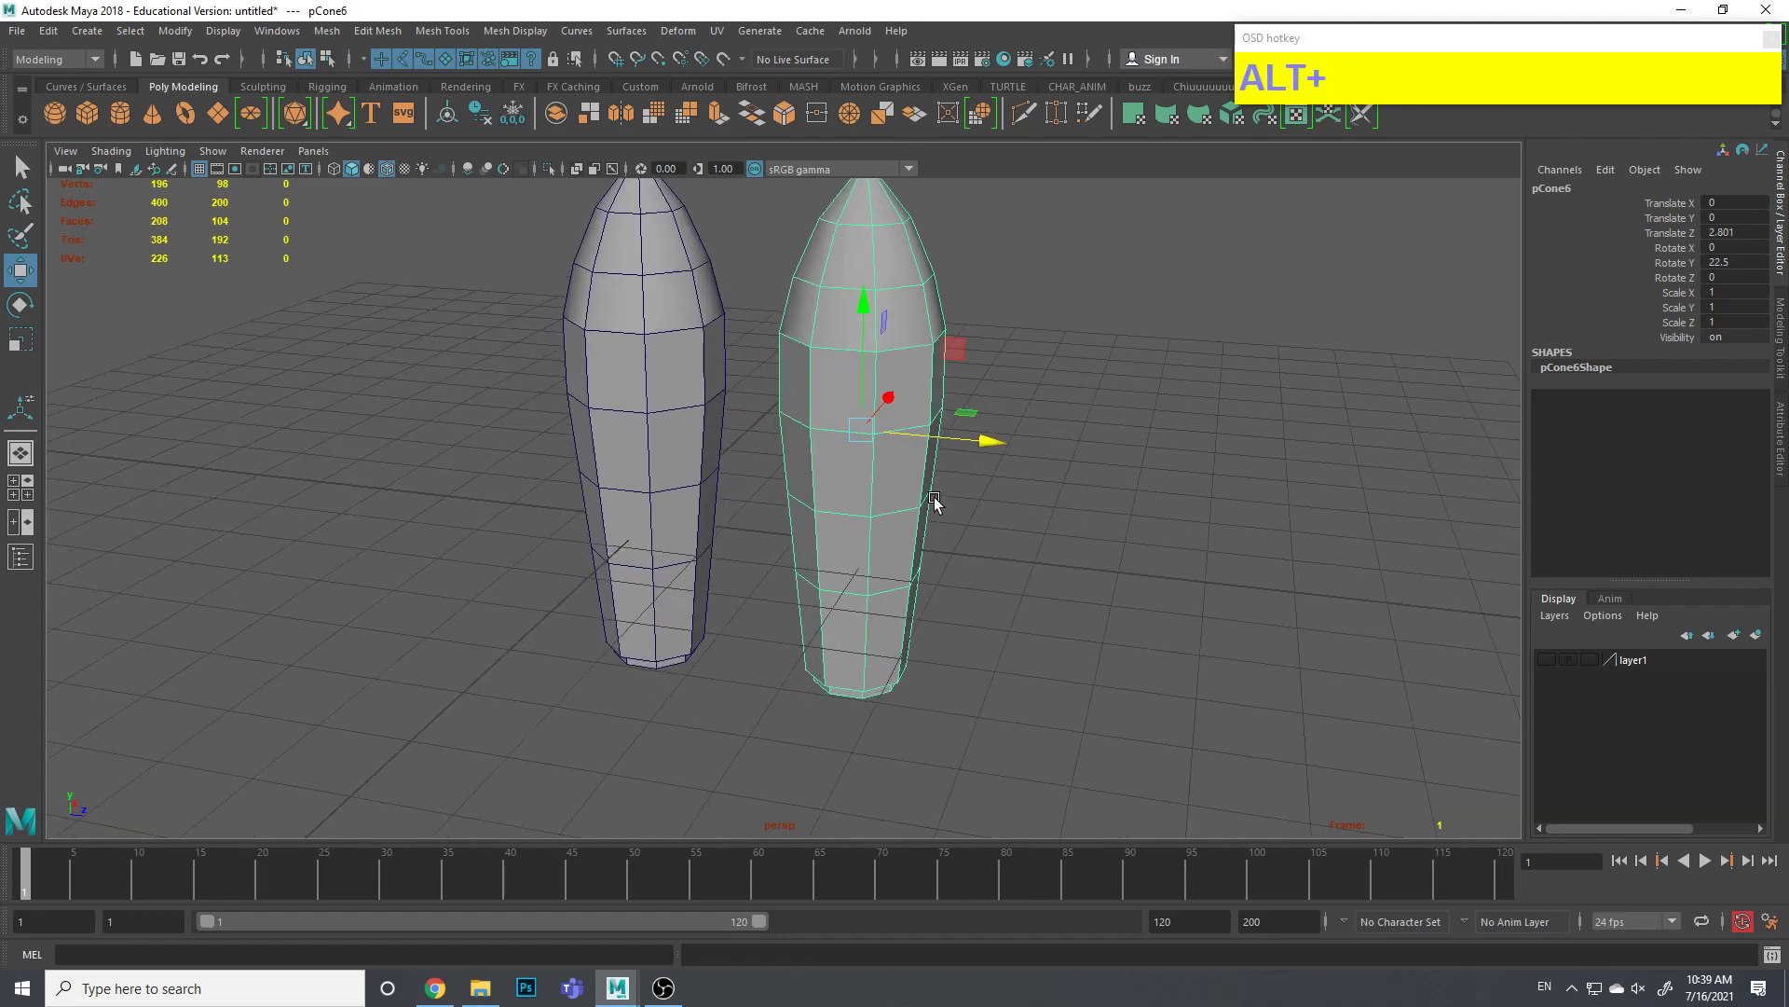
key("r")
middle_click(875, 495)
left_click_drag(869, 450, 887, 437)
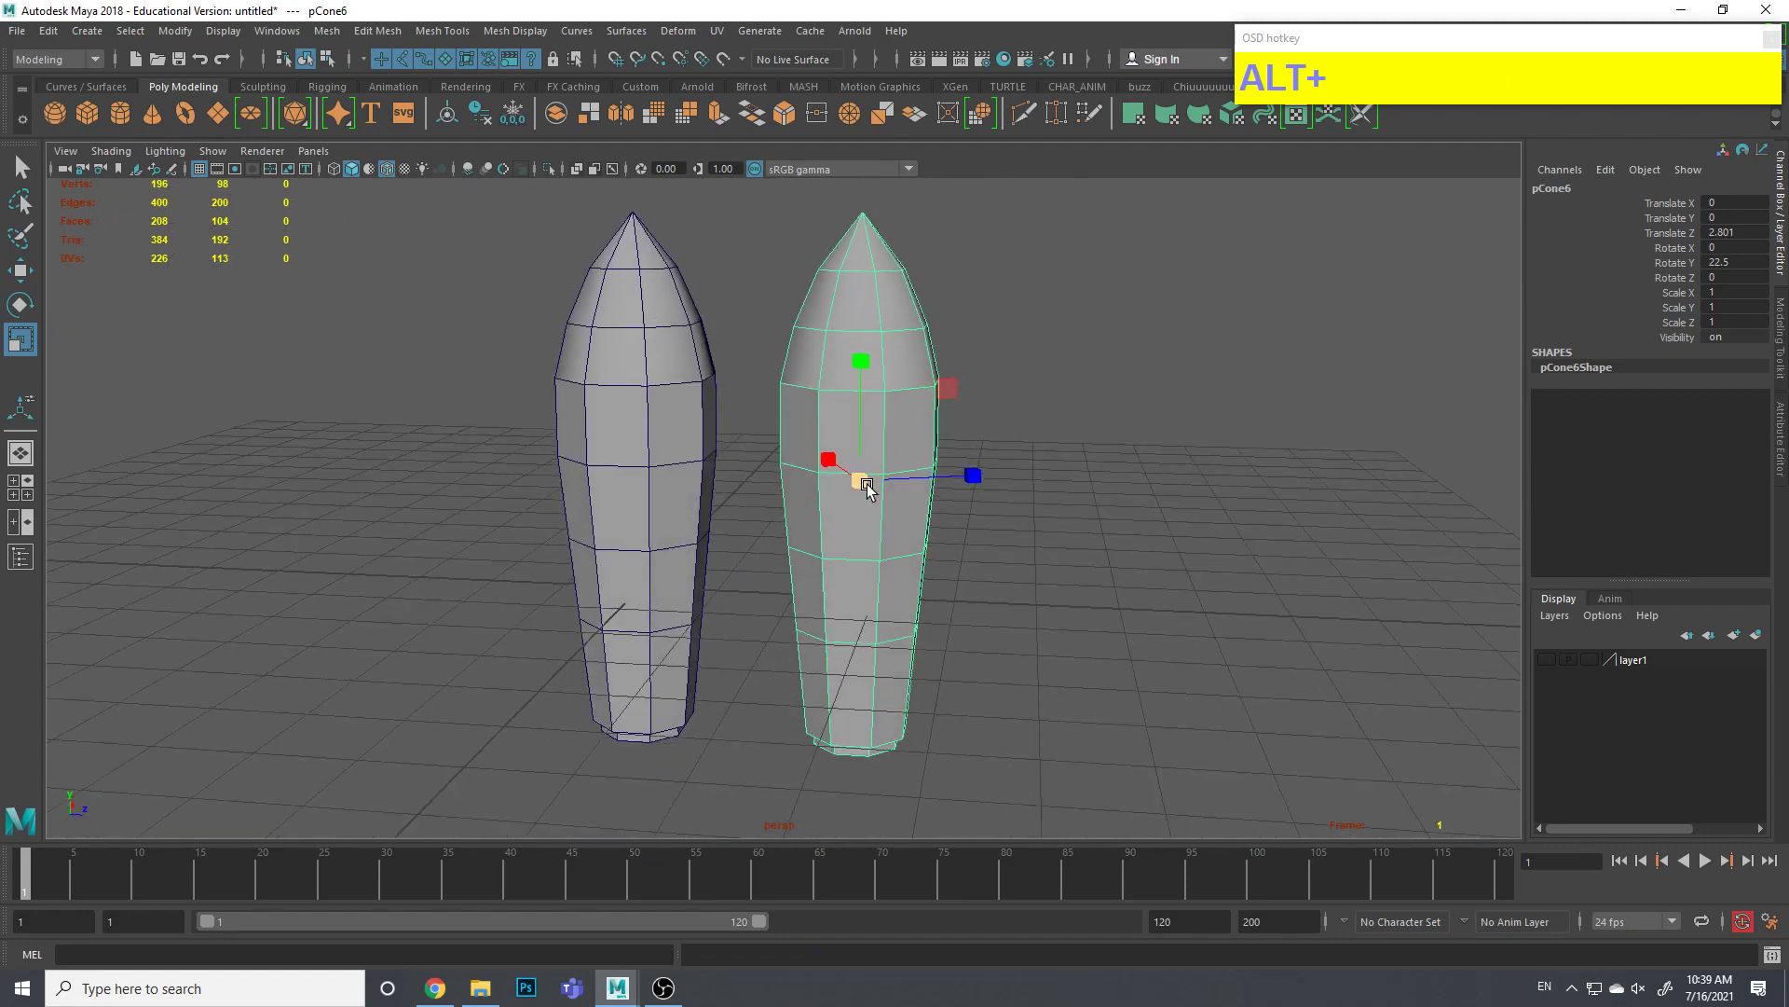
left_click_drag(795, 502, 821, 506)
left_click_drag(876, 484, 735, 524)
middle_click(774, 508)
left_click(785, 459)
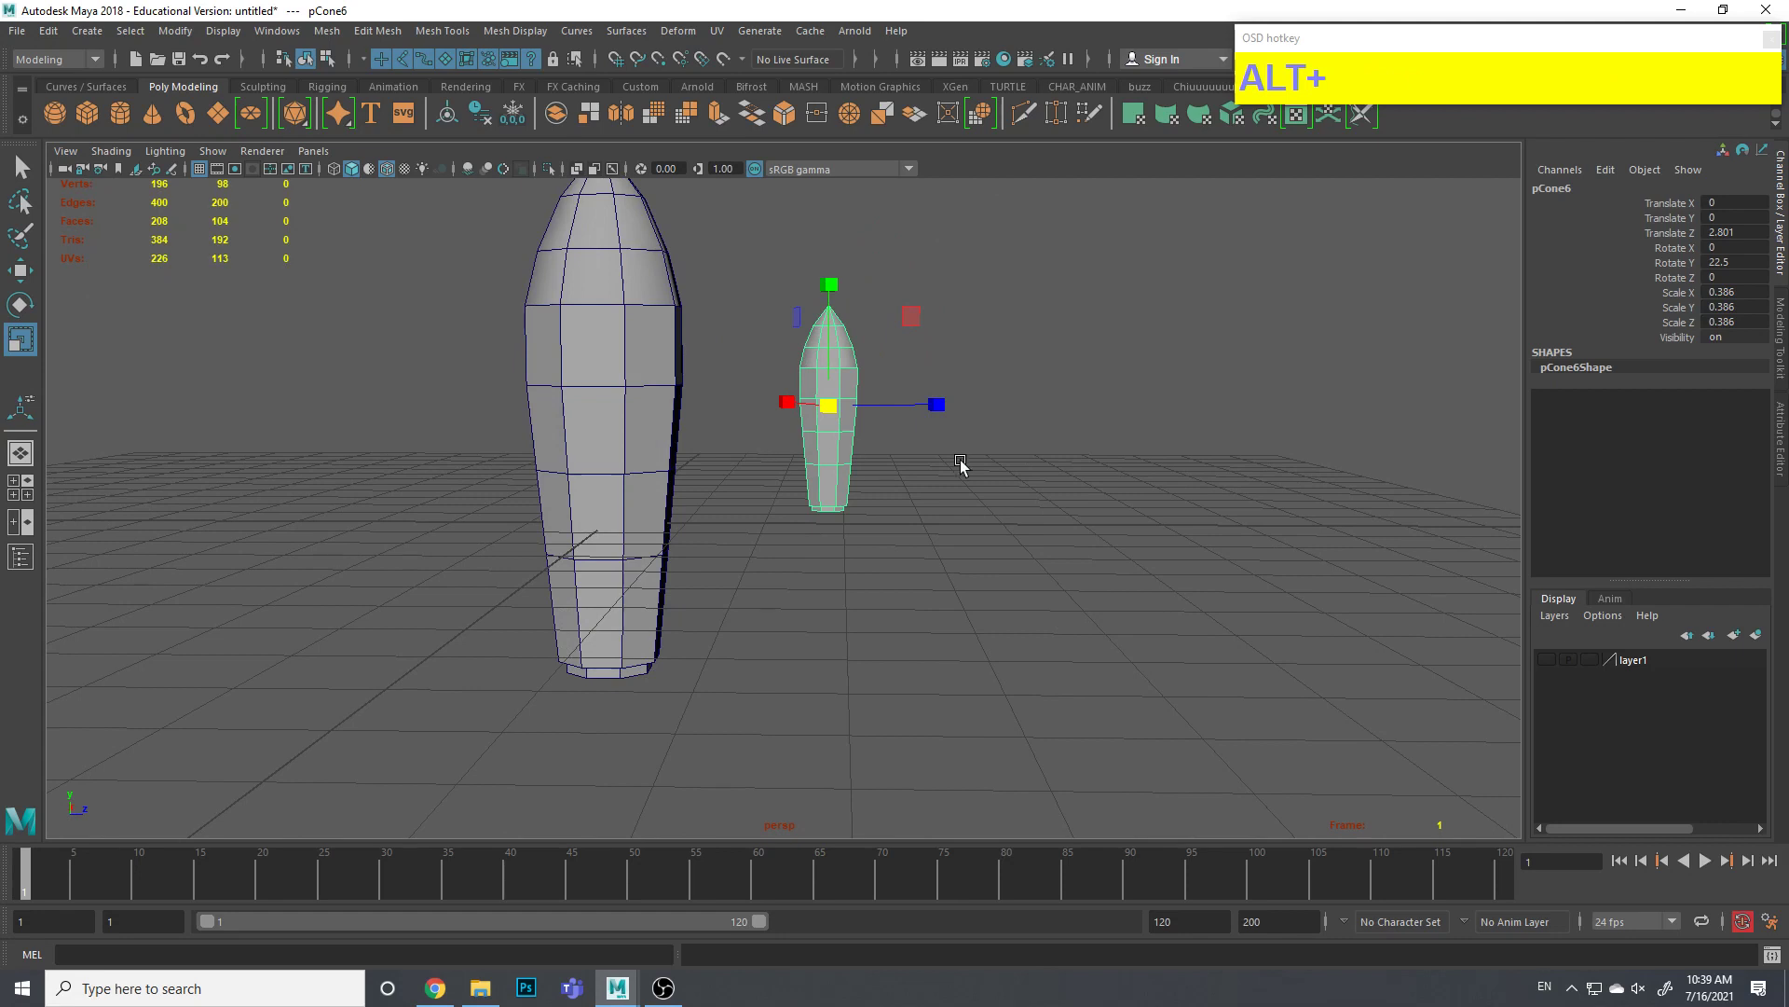
left_click_drag(1034, 396, 1028, 423)
middle_click(1012, 386)
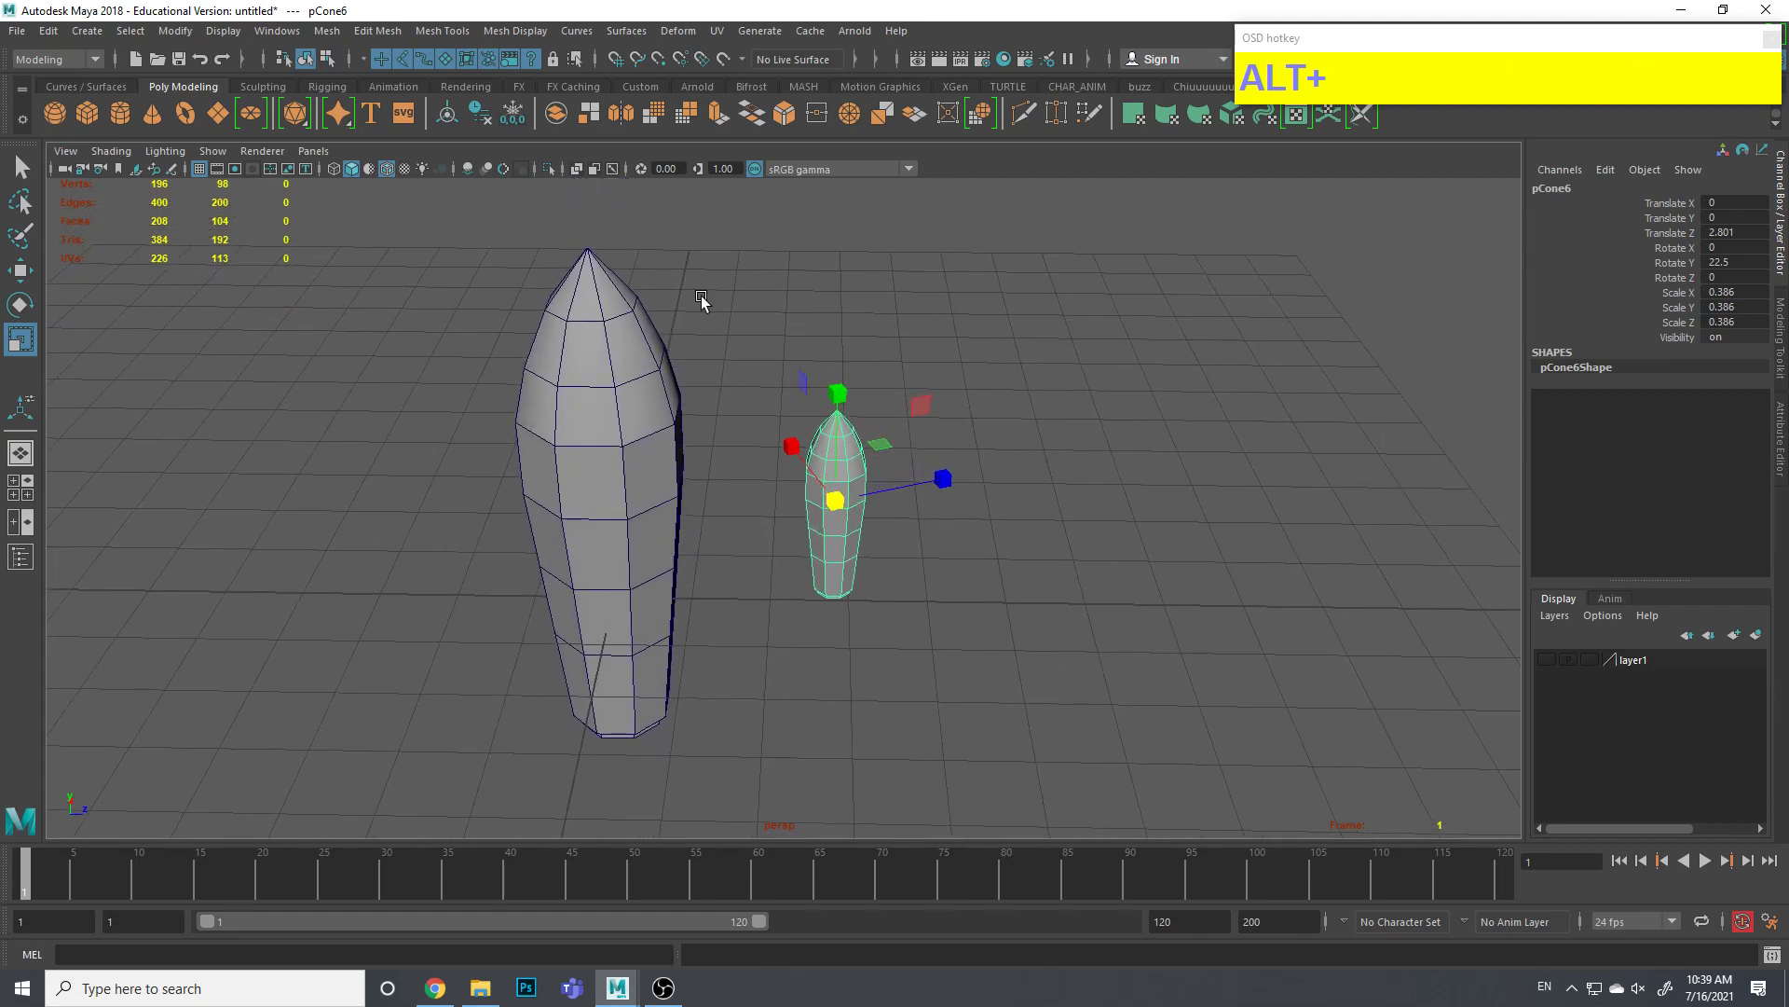
middle_click(768, 303)
Move the small cone beside the main body and lower it toward the base, refining its size
left_click(715, 409)
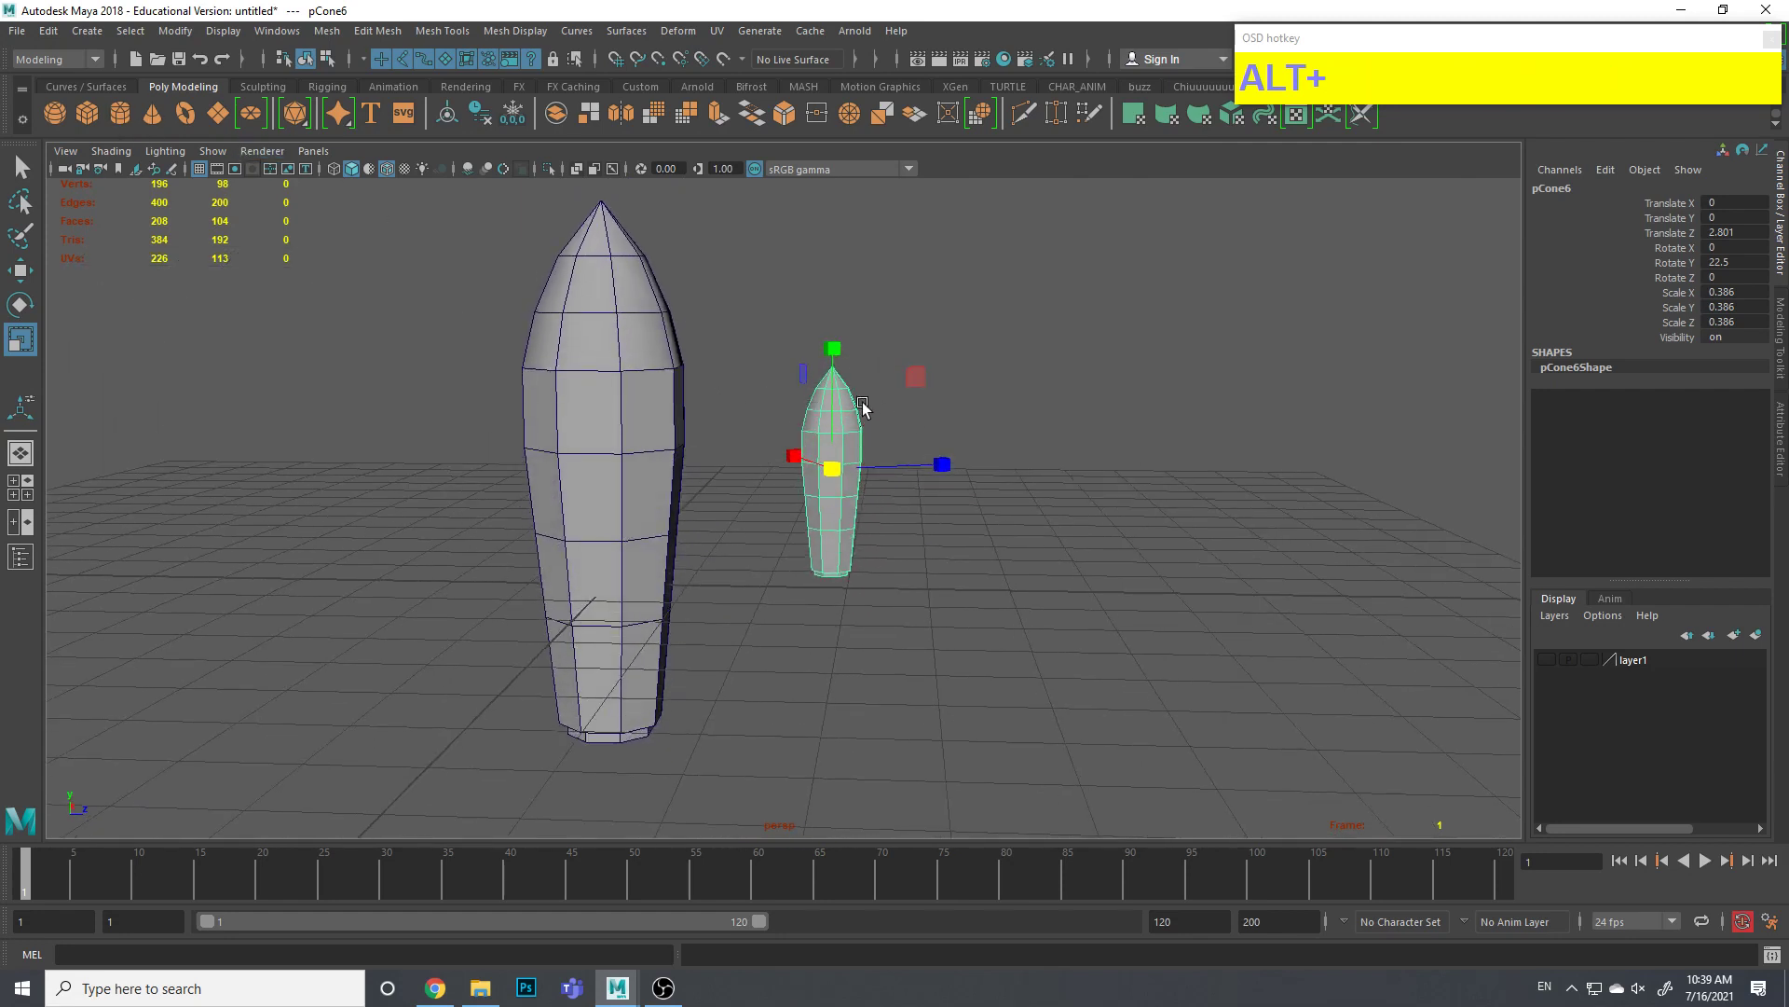
key("w")
left_click(979, 440)
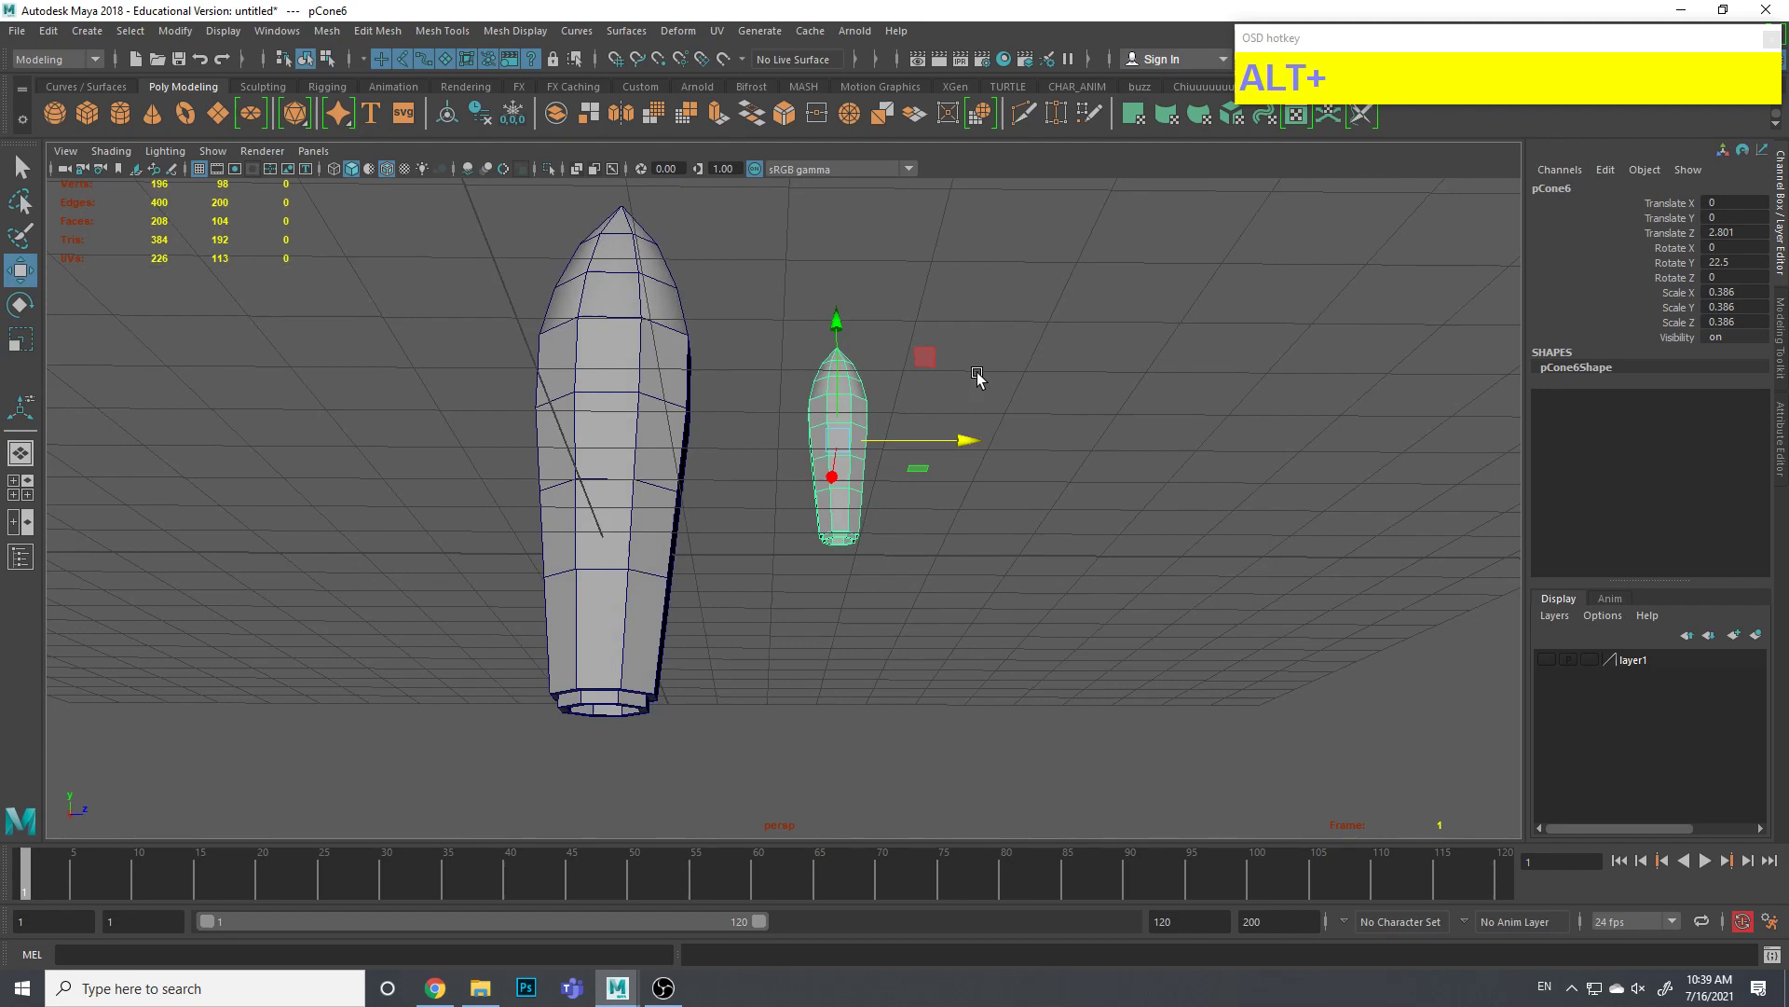
left_click_drag(935, 361, 856, 457)
right_click(531, 424)
middle_click(714, 449)
key("alt+r")
left_click(966, 448)
left_click_drag(798, 514, 819, 501)
left_click_drag(901, 430, 921, 420)
Check the booster's placement from several angles with the rotate tool active
key("alt+e")
left_click(973, 373)
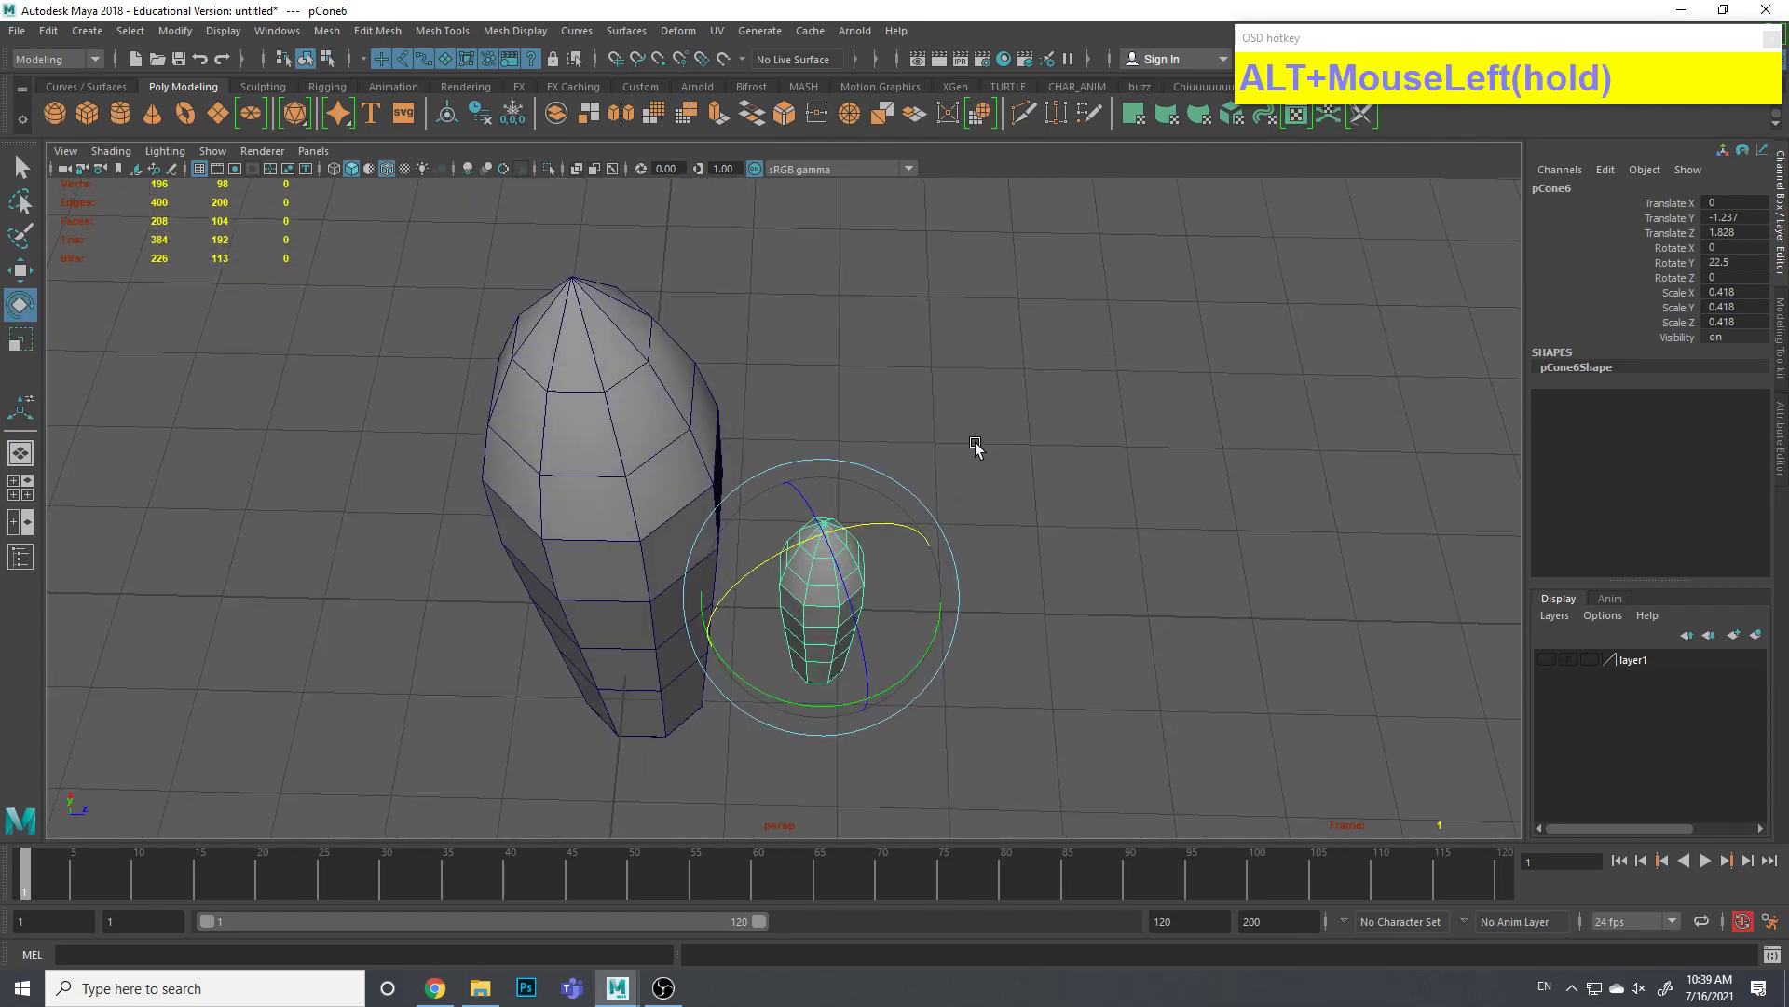
left_click_drag(936, 494, 914, 423)
middle_click(902, 336)
key("alt+q")
middle_click(851, 394)
right_click(947, 418)
left_click(48, 40)
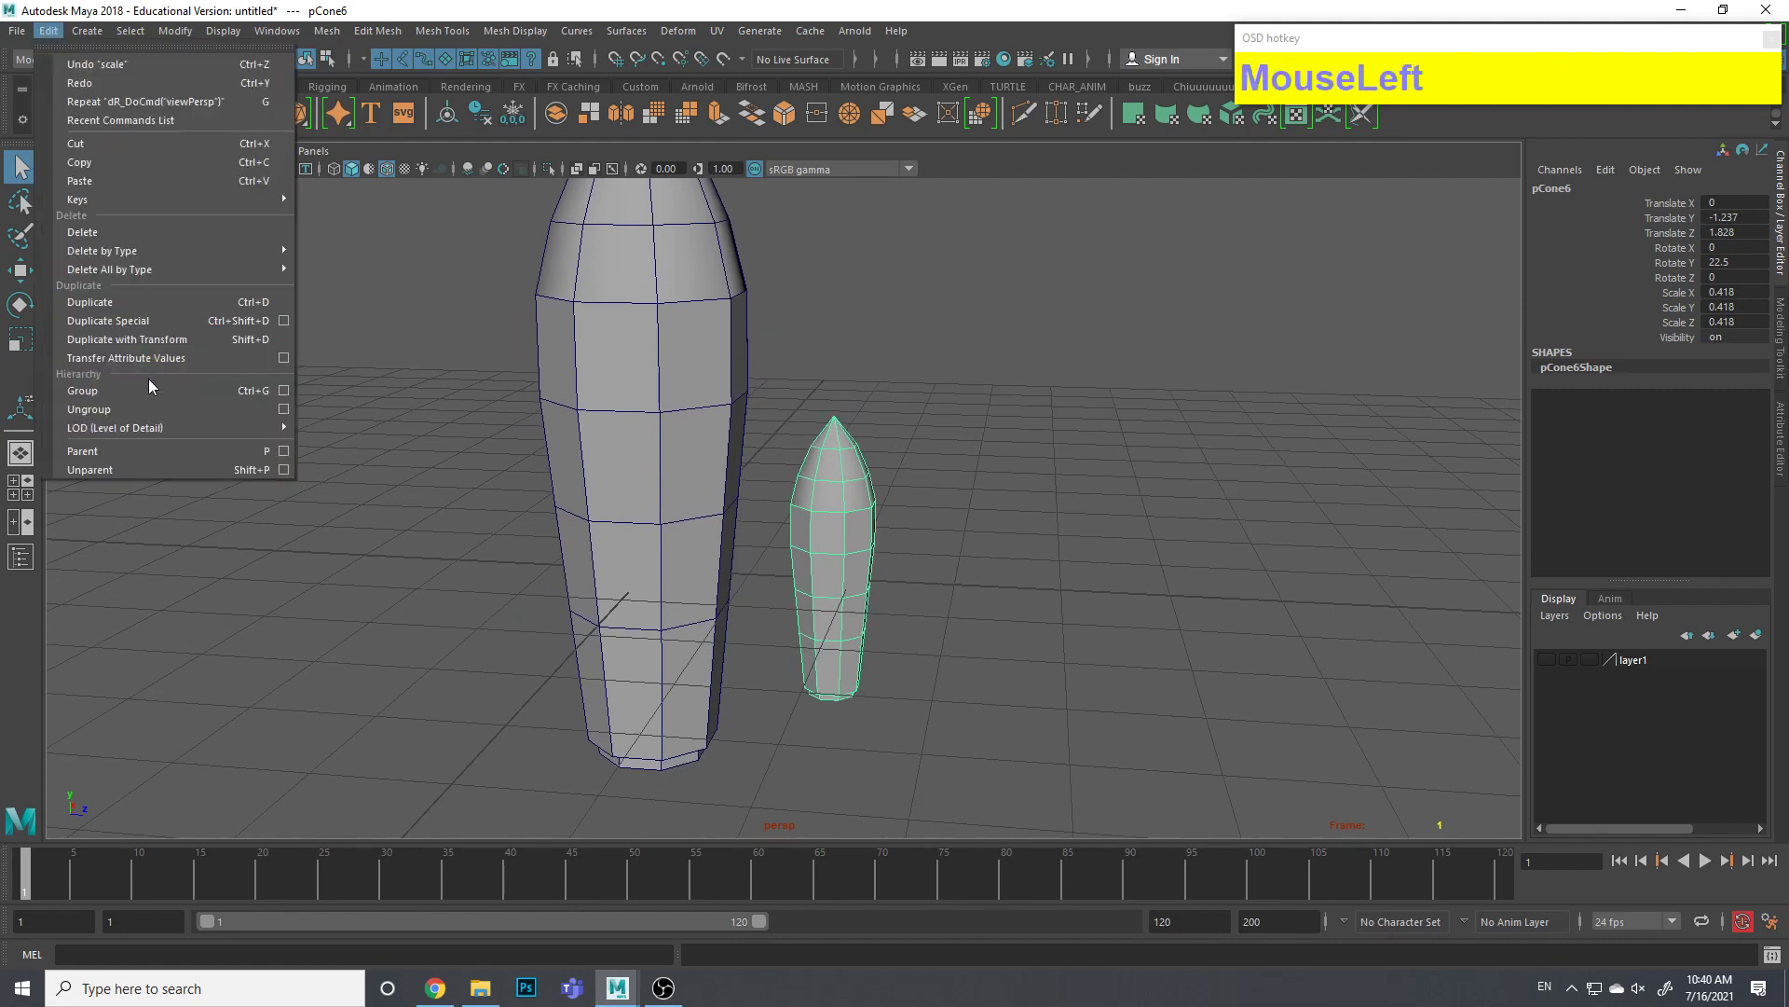
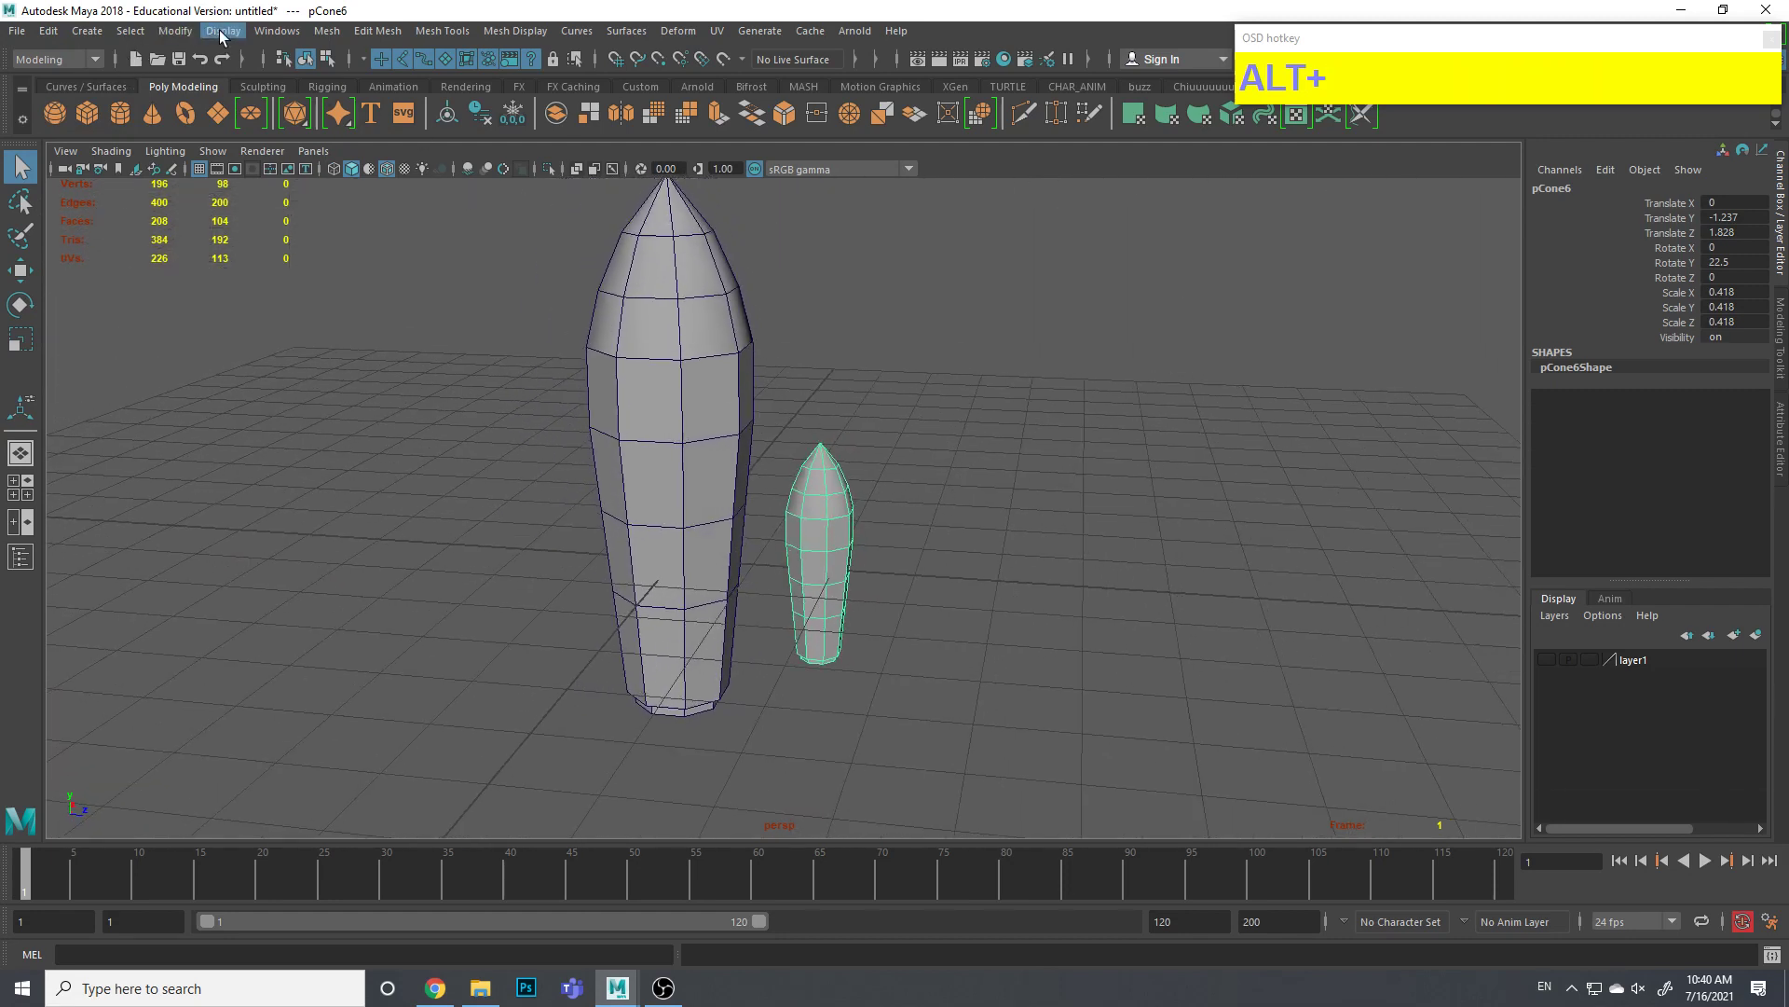
Browse the Modify menu for the Freeze Transformations command
left_click(175, 36)
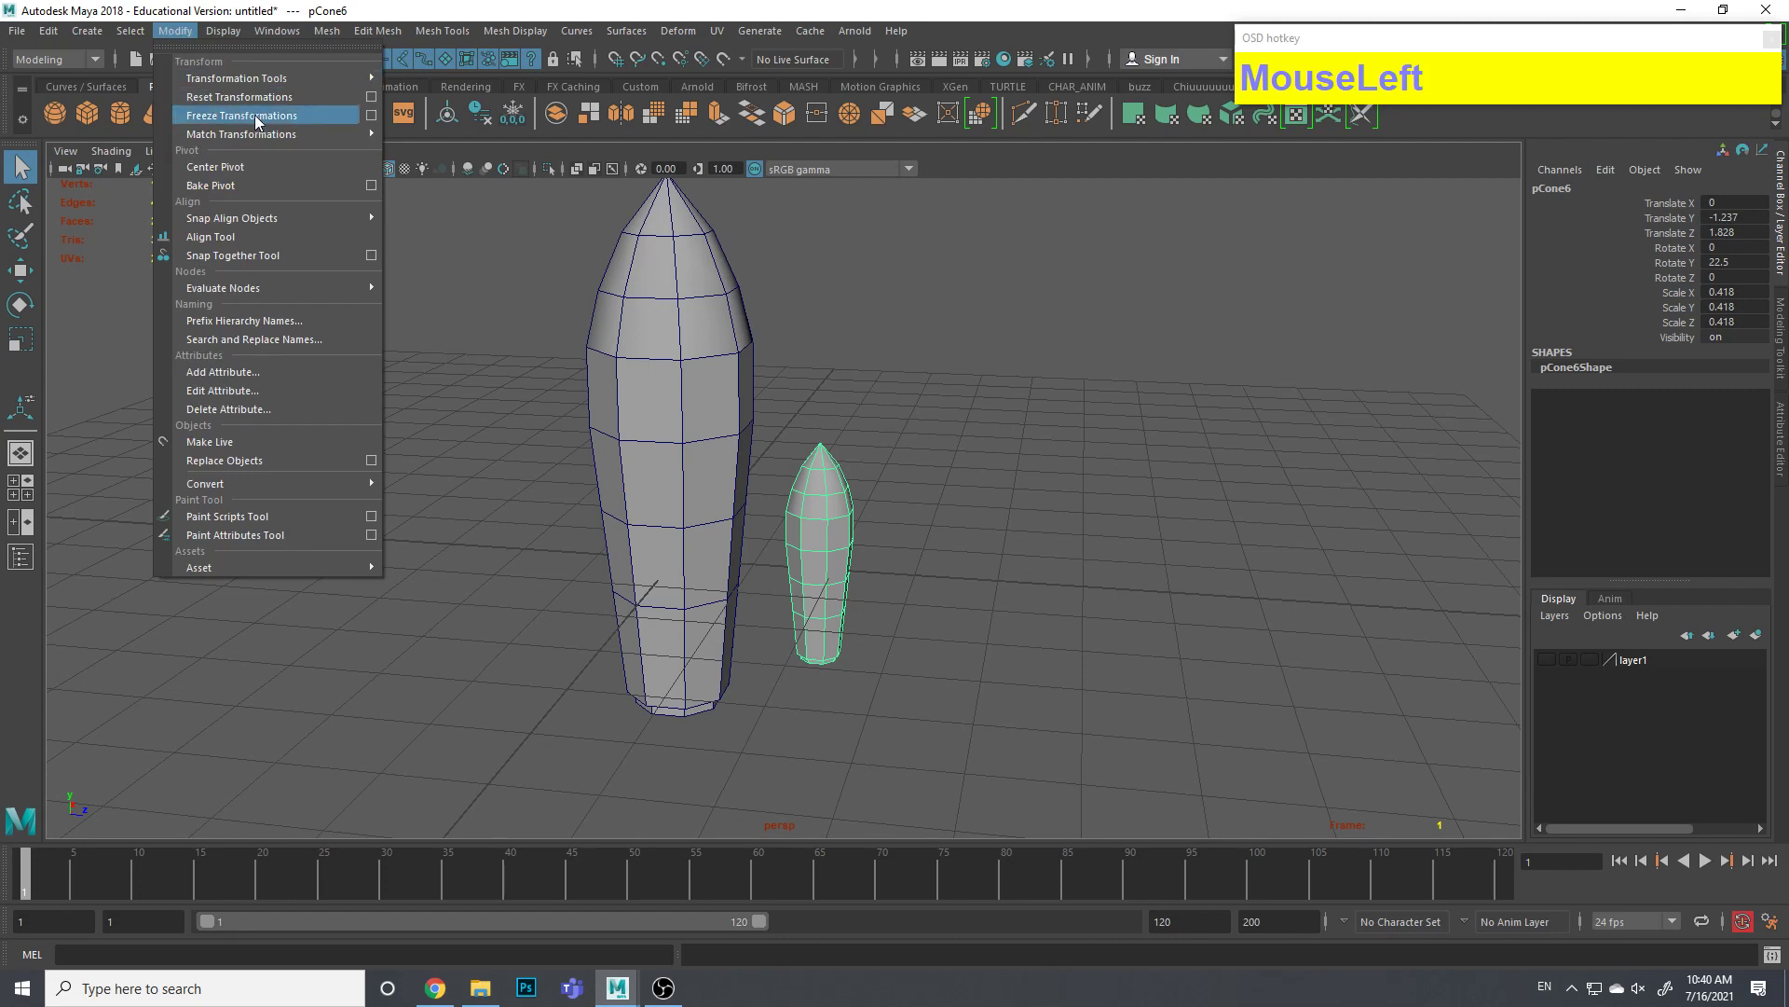
key("ctrl+1")
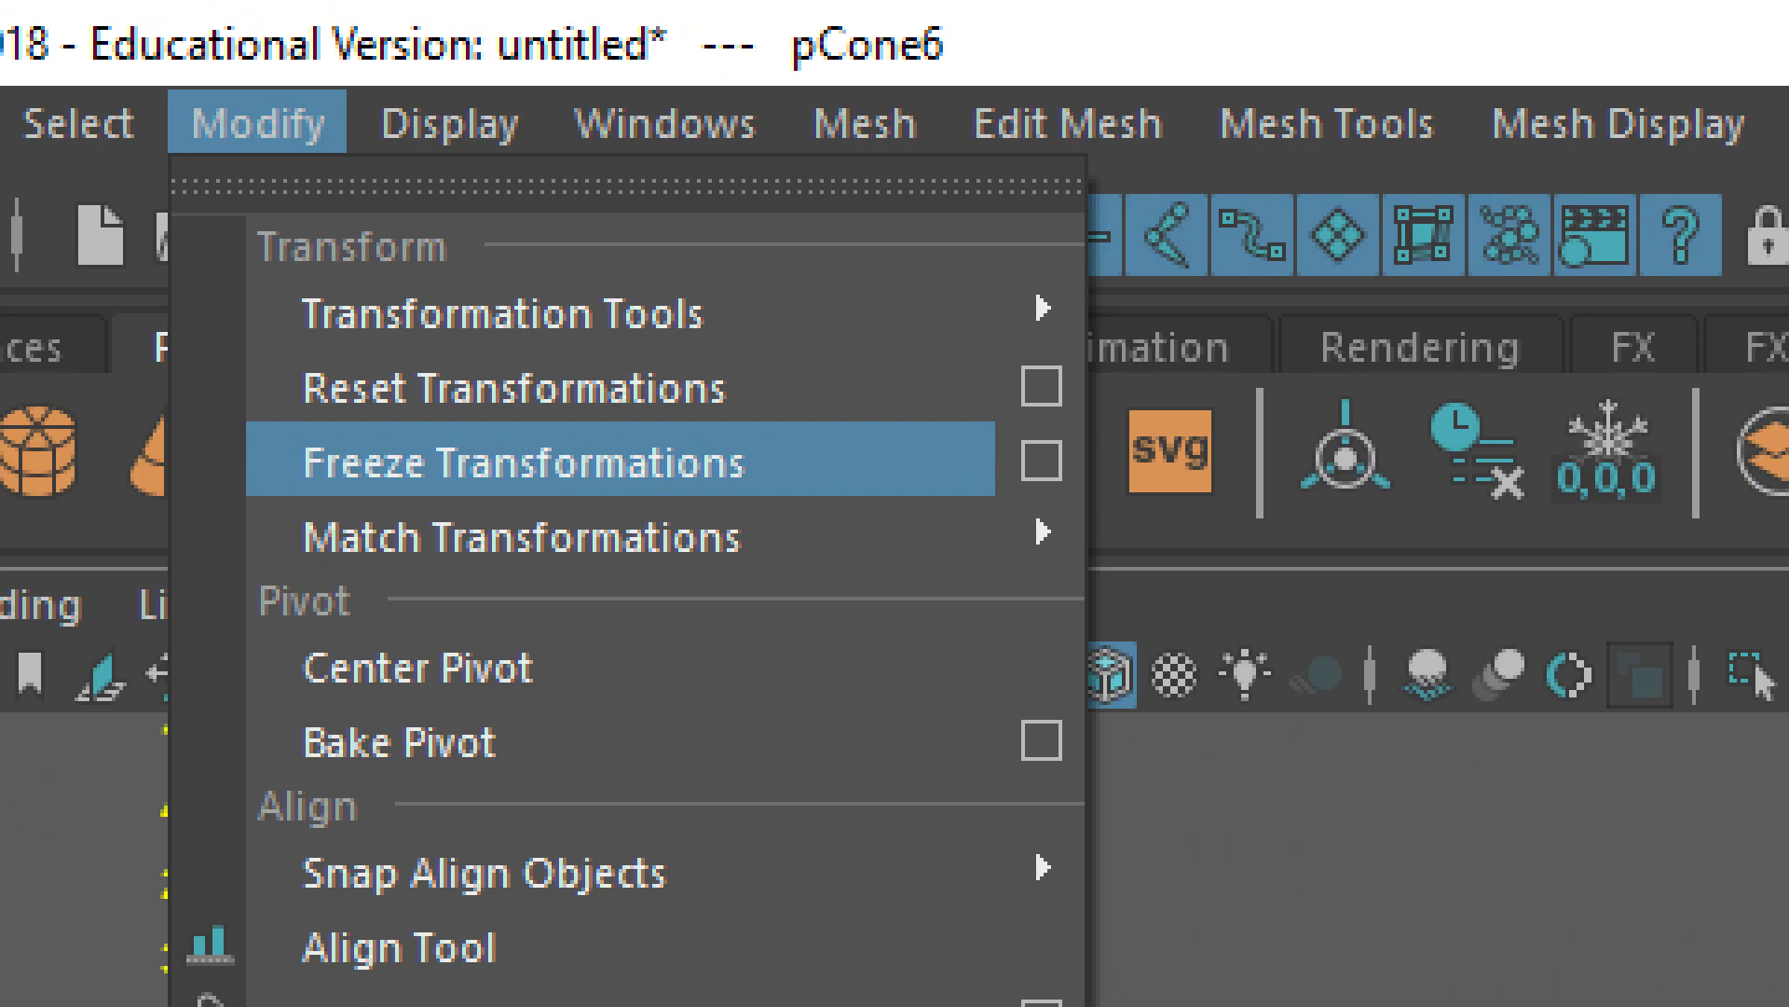
key("ctrl+1")
key("Escape")
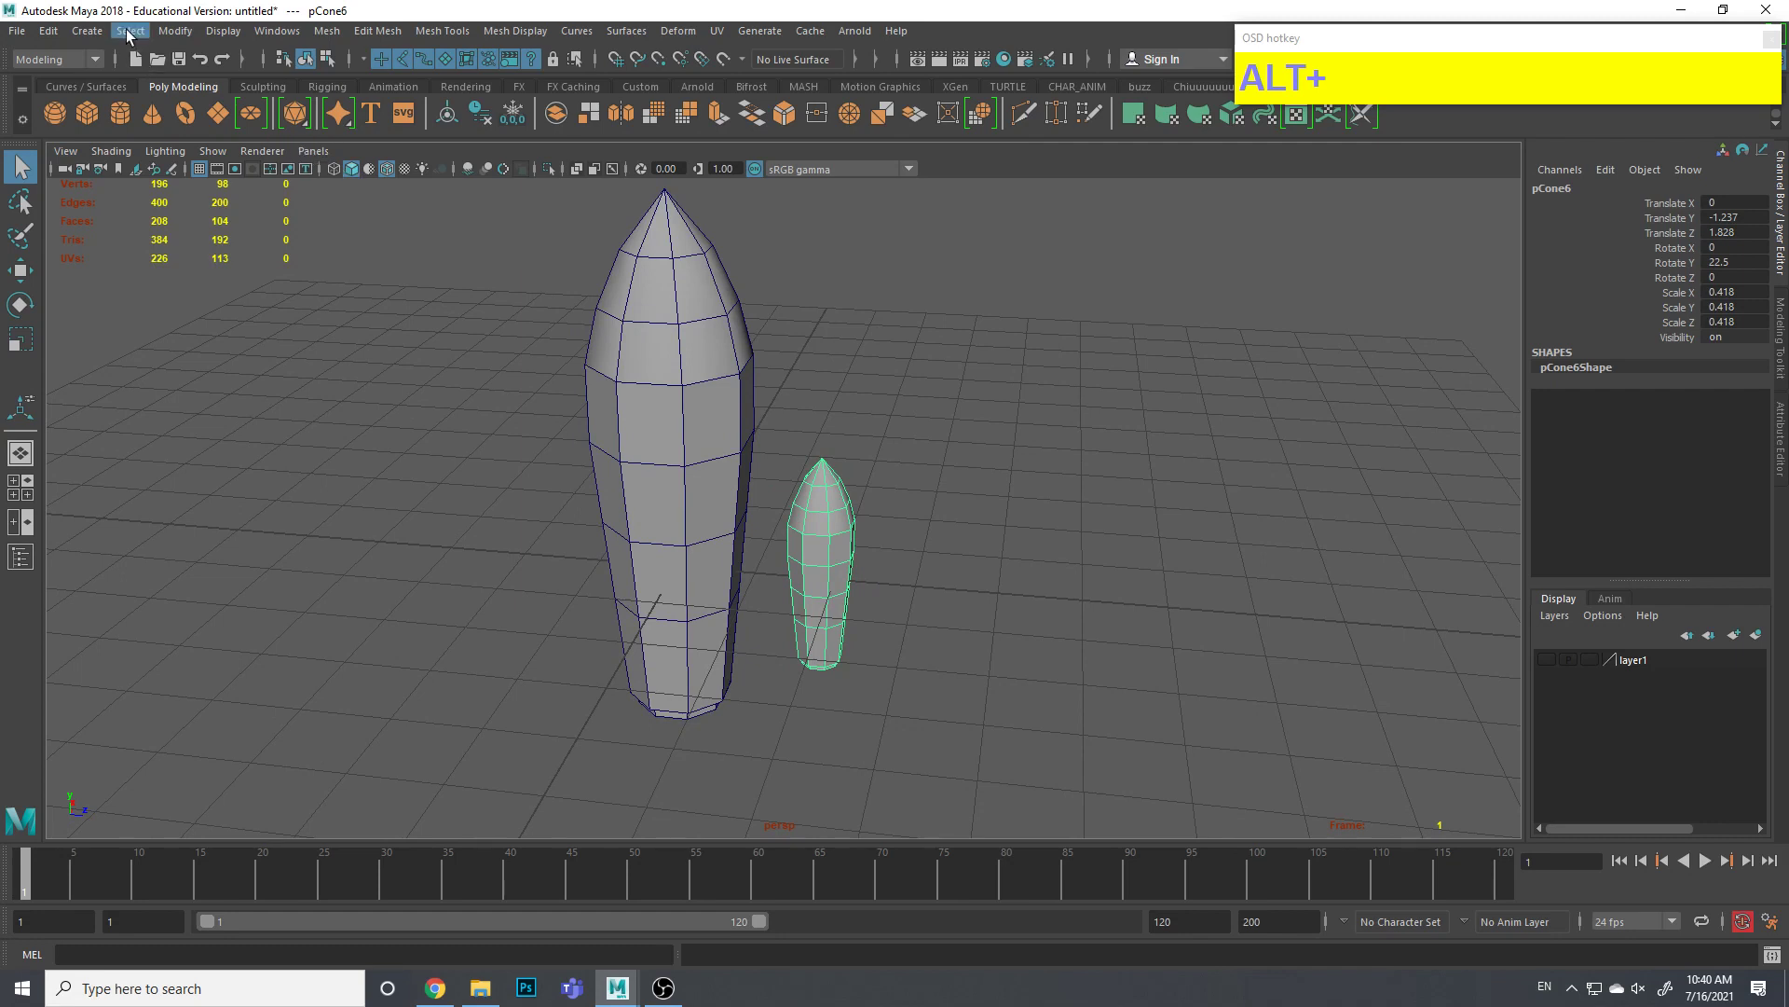
left_click(164, 38)
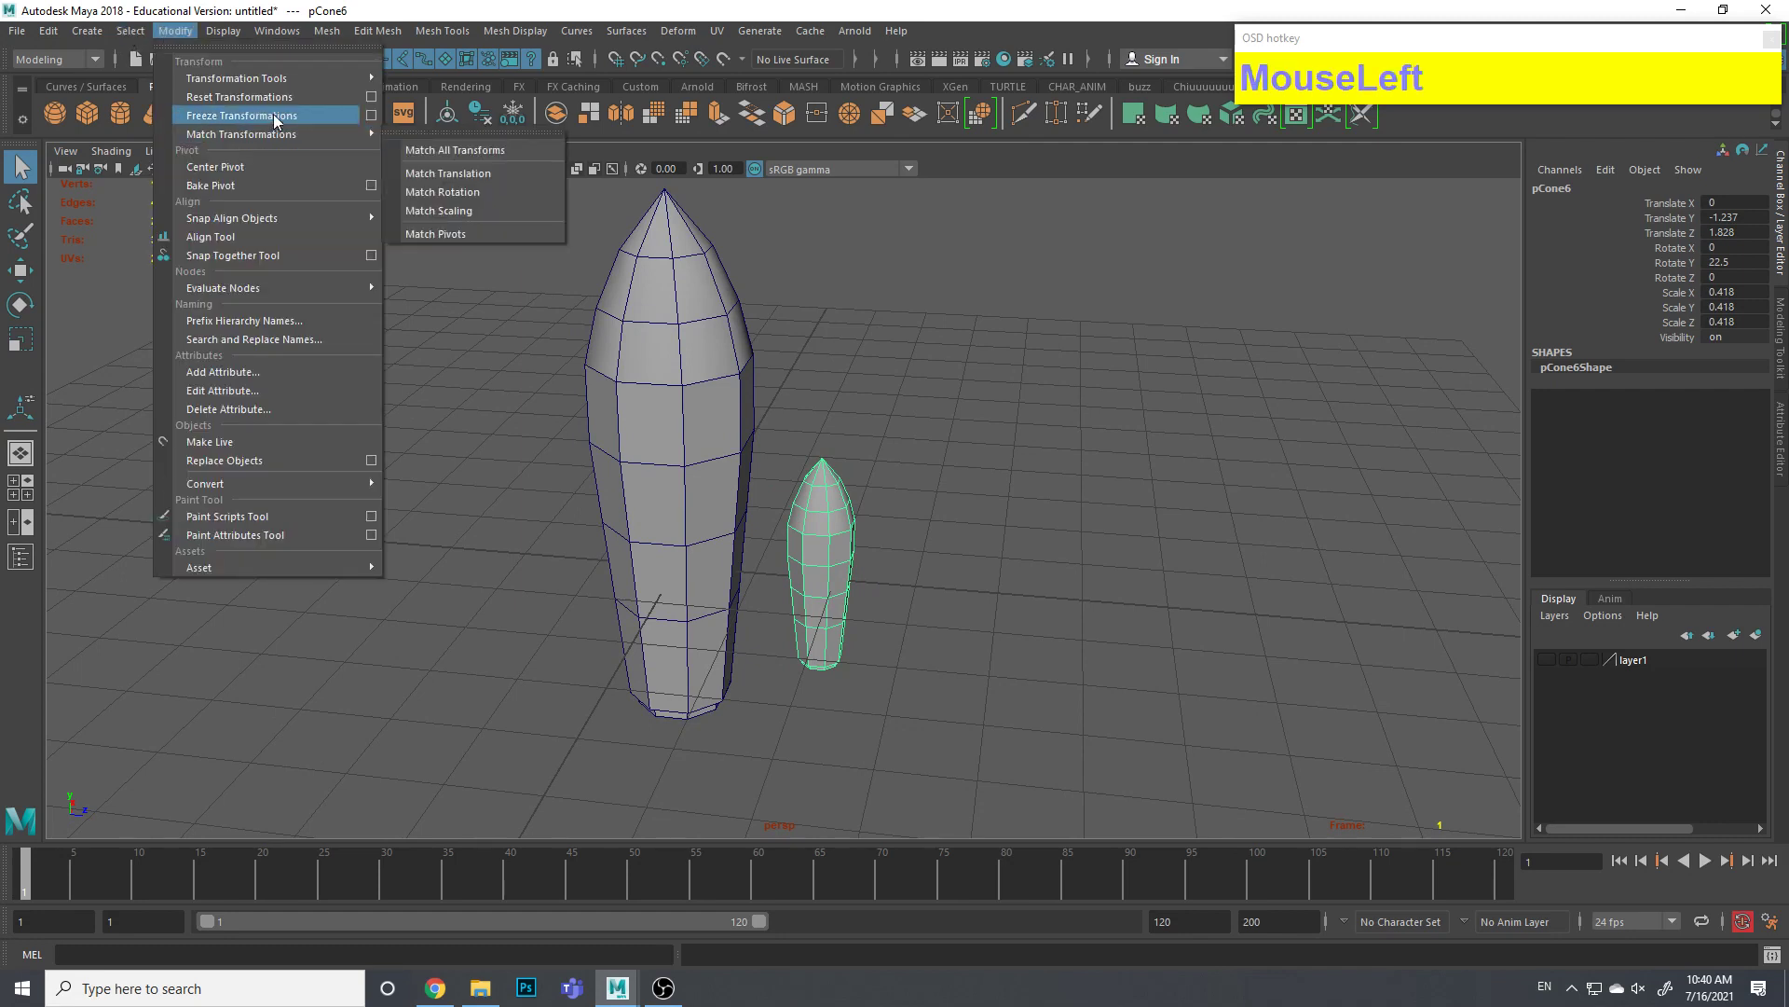
key("ctrl+1")
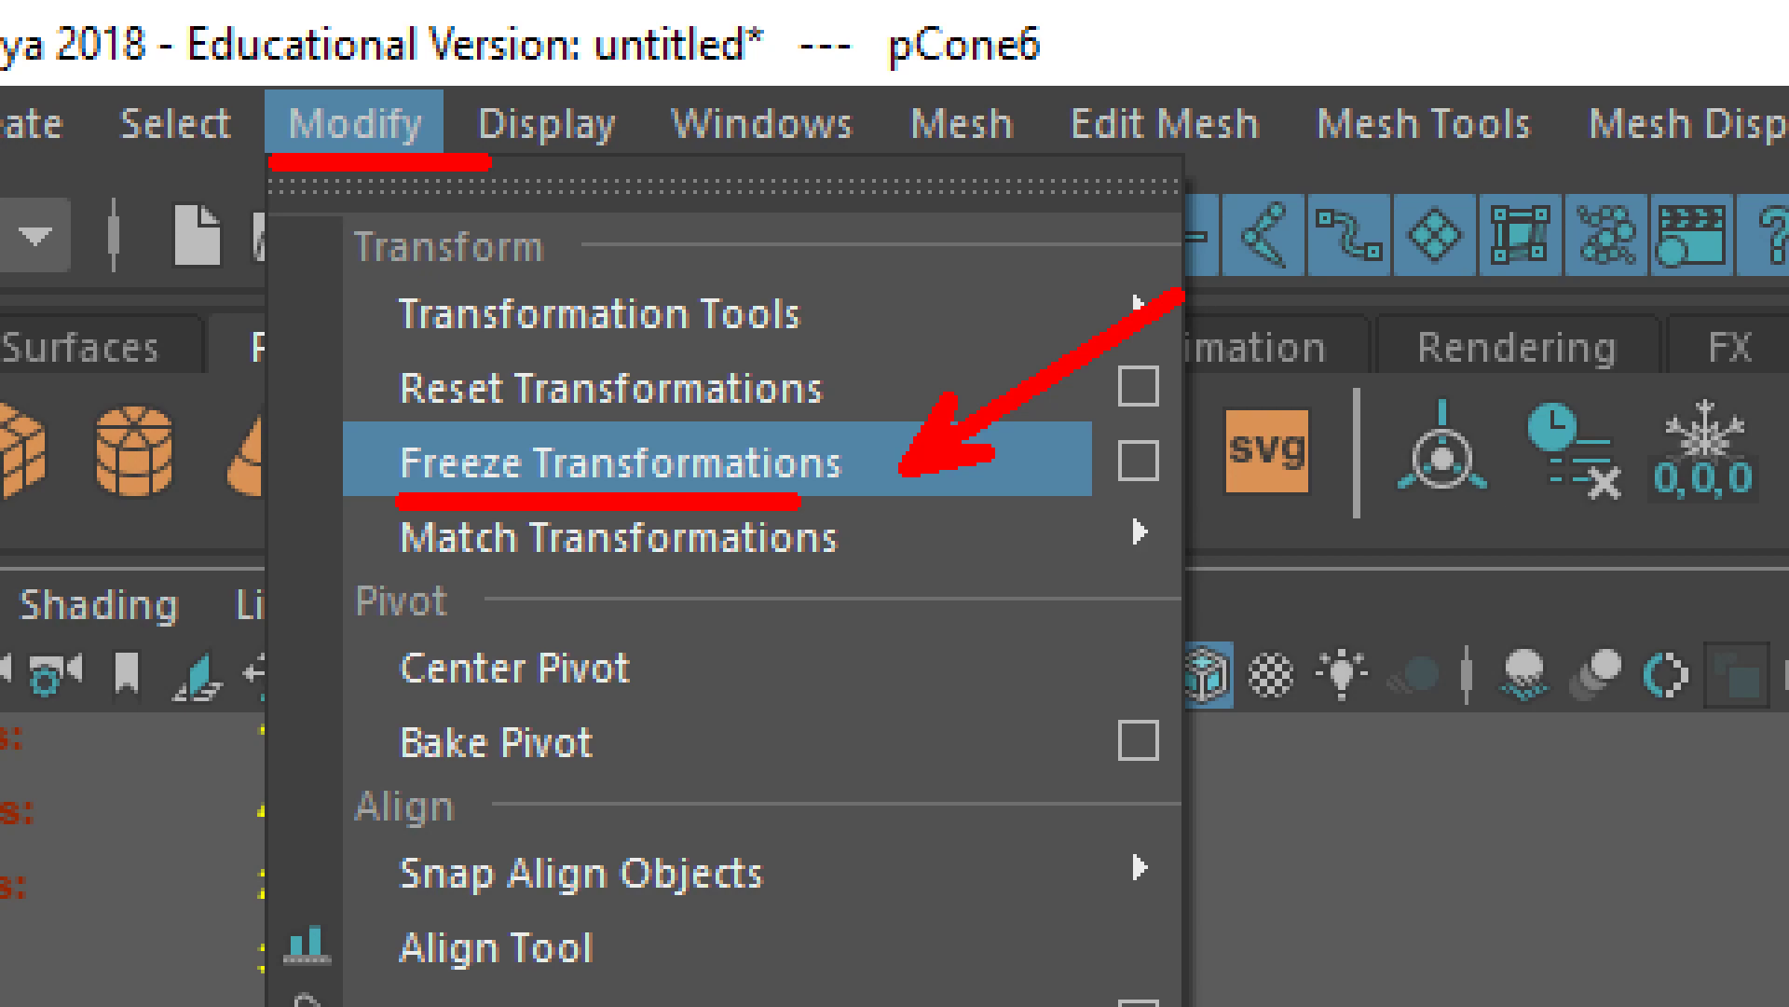
key("ctrl+1")
key("Escape")
Freeze pCone6's transformations so translate and rotate read 0 and scale reads 1
left_click_drag(887, 486, 175, 41)
left_click(175, 41)
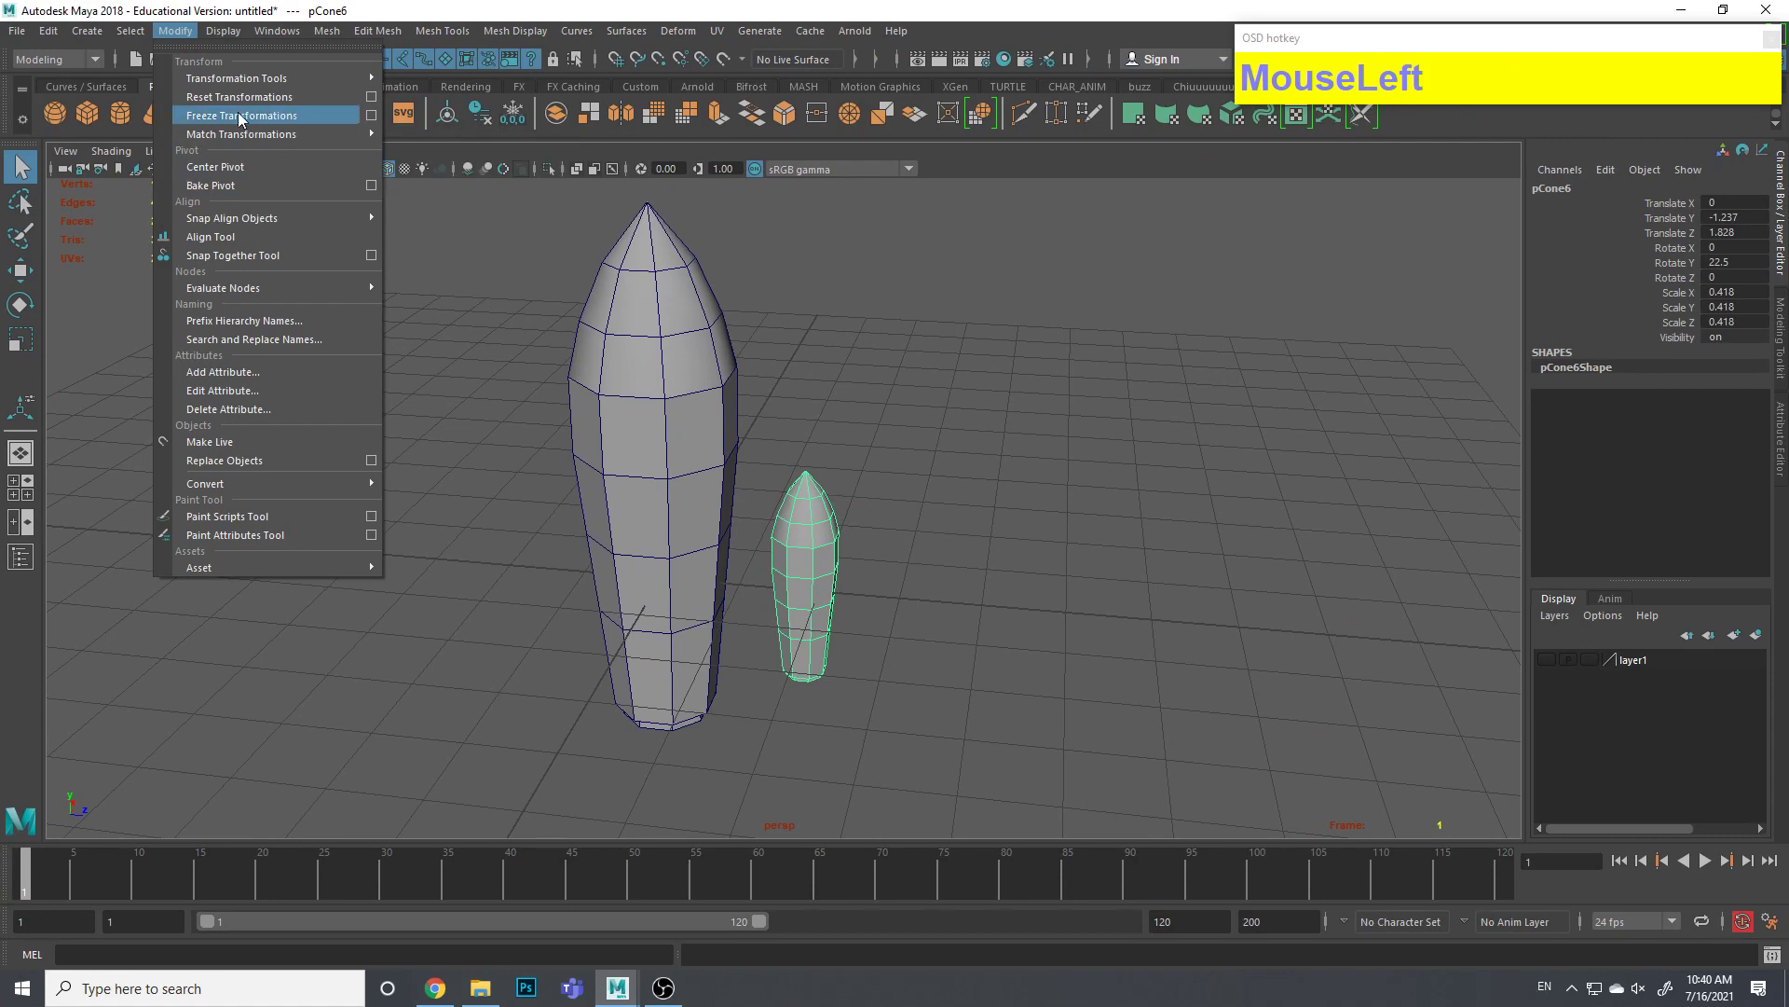
left_click(926, 530)
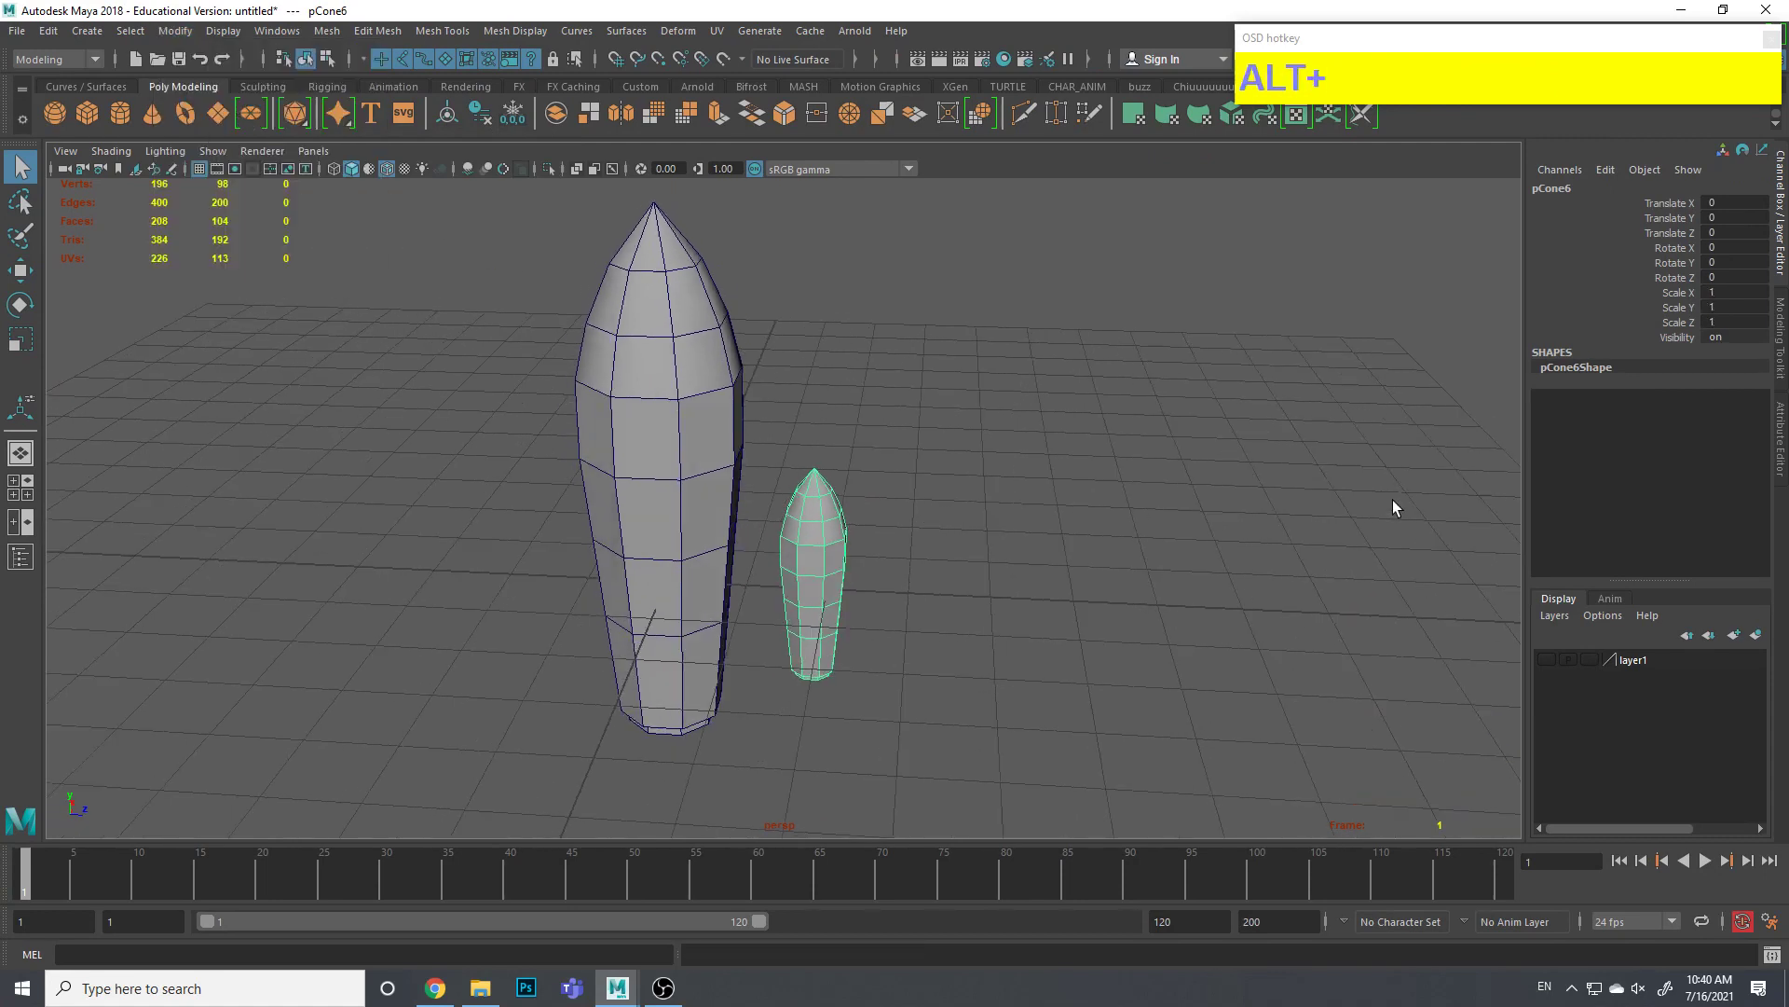
key("ctrl+1")
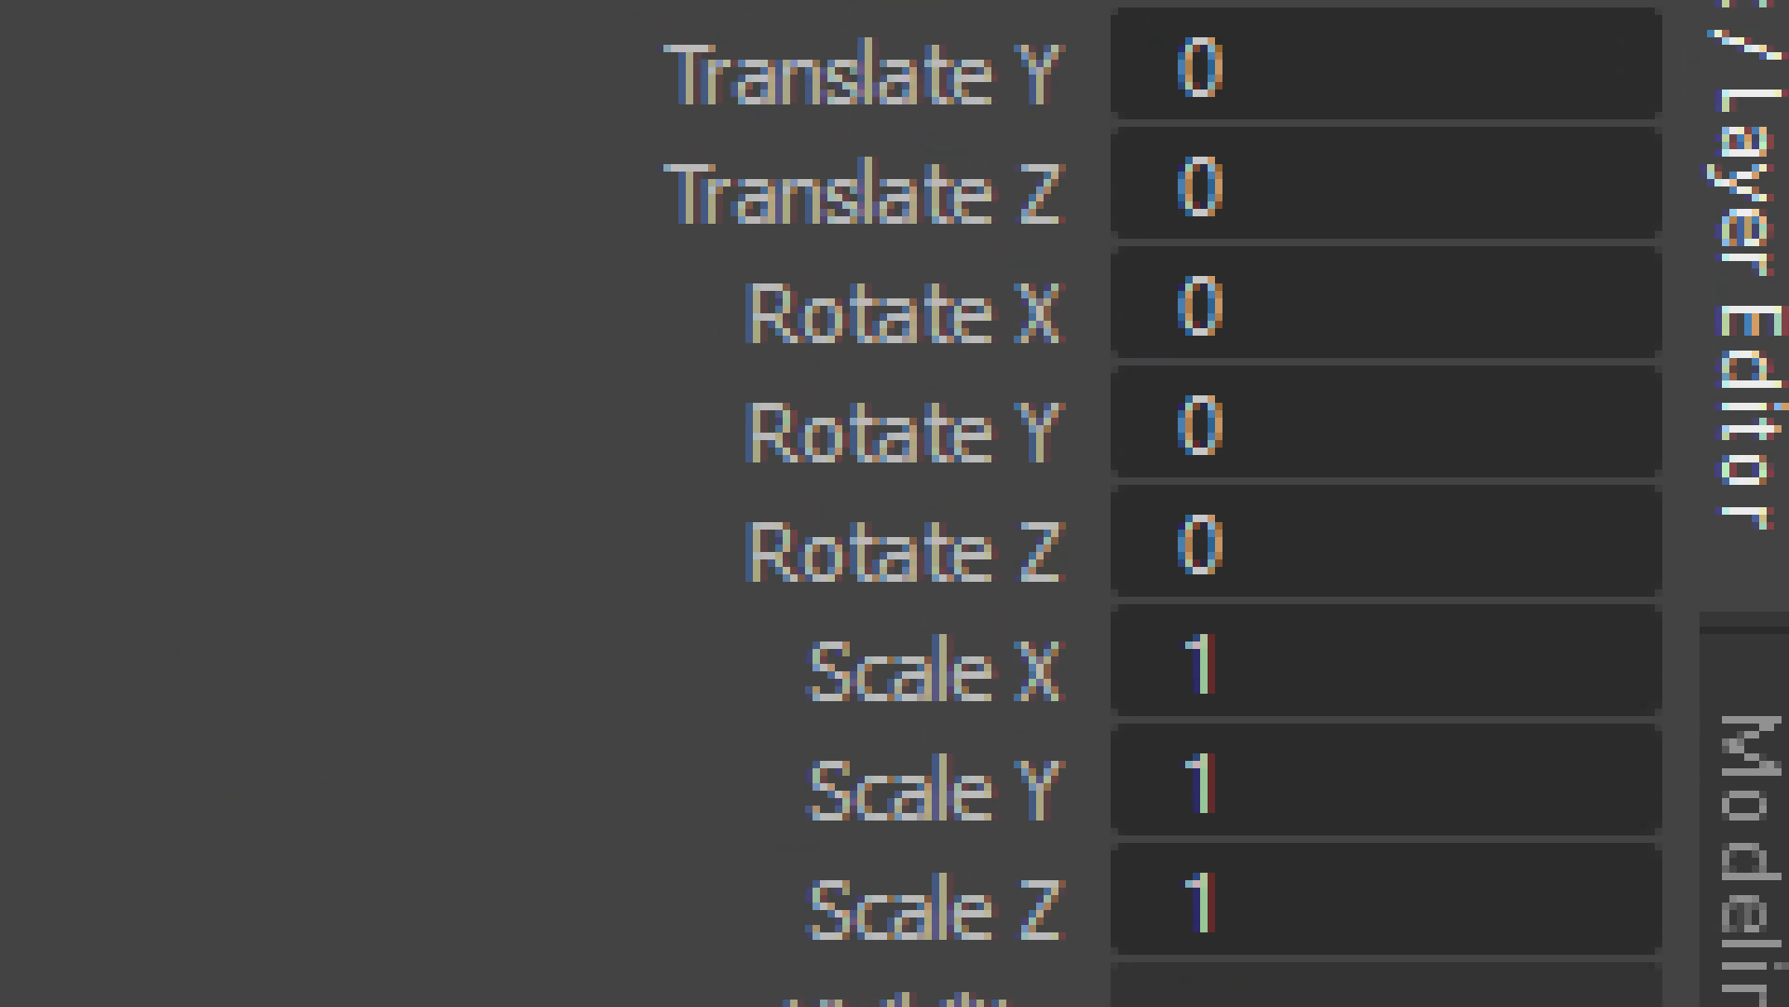
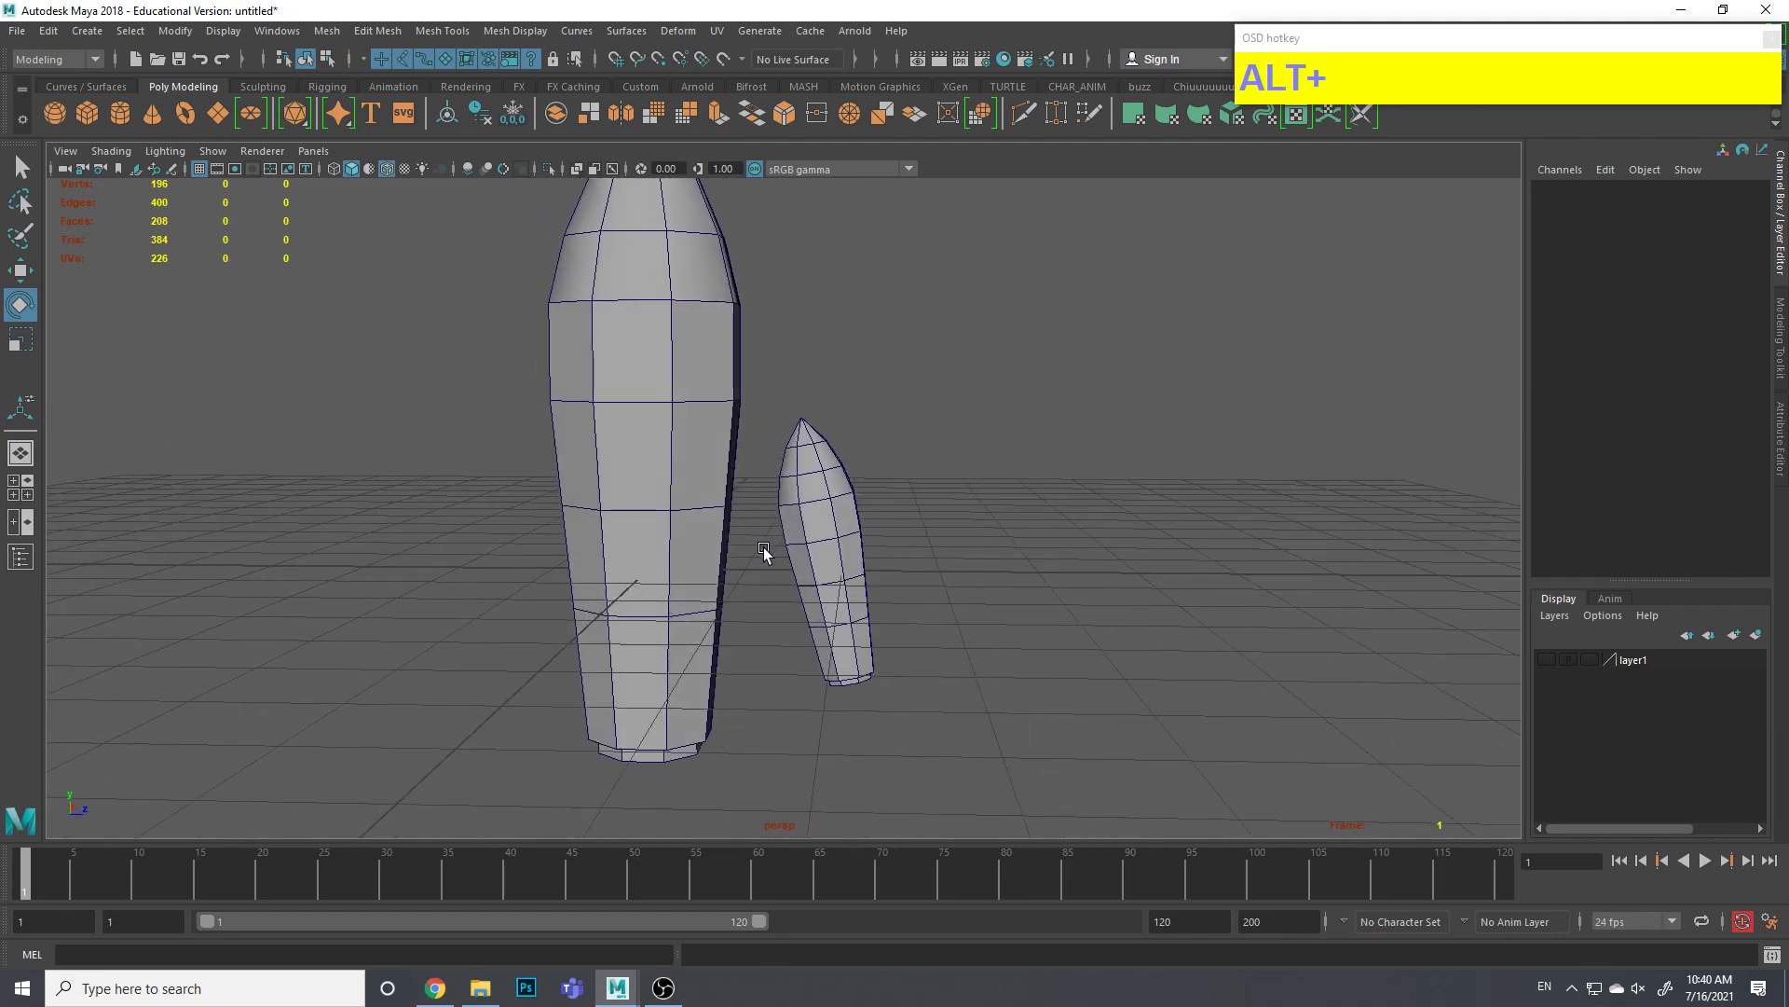
Switch the body to face selection and pick the faces facing the booster
right_click(785, 556)
left_click(921, 593)
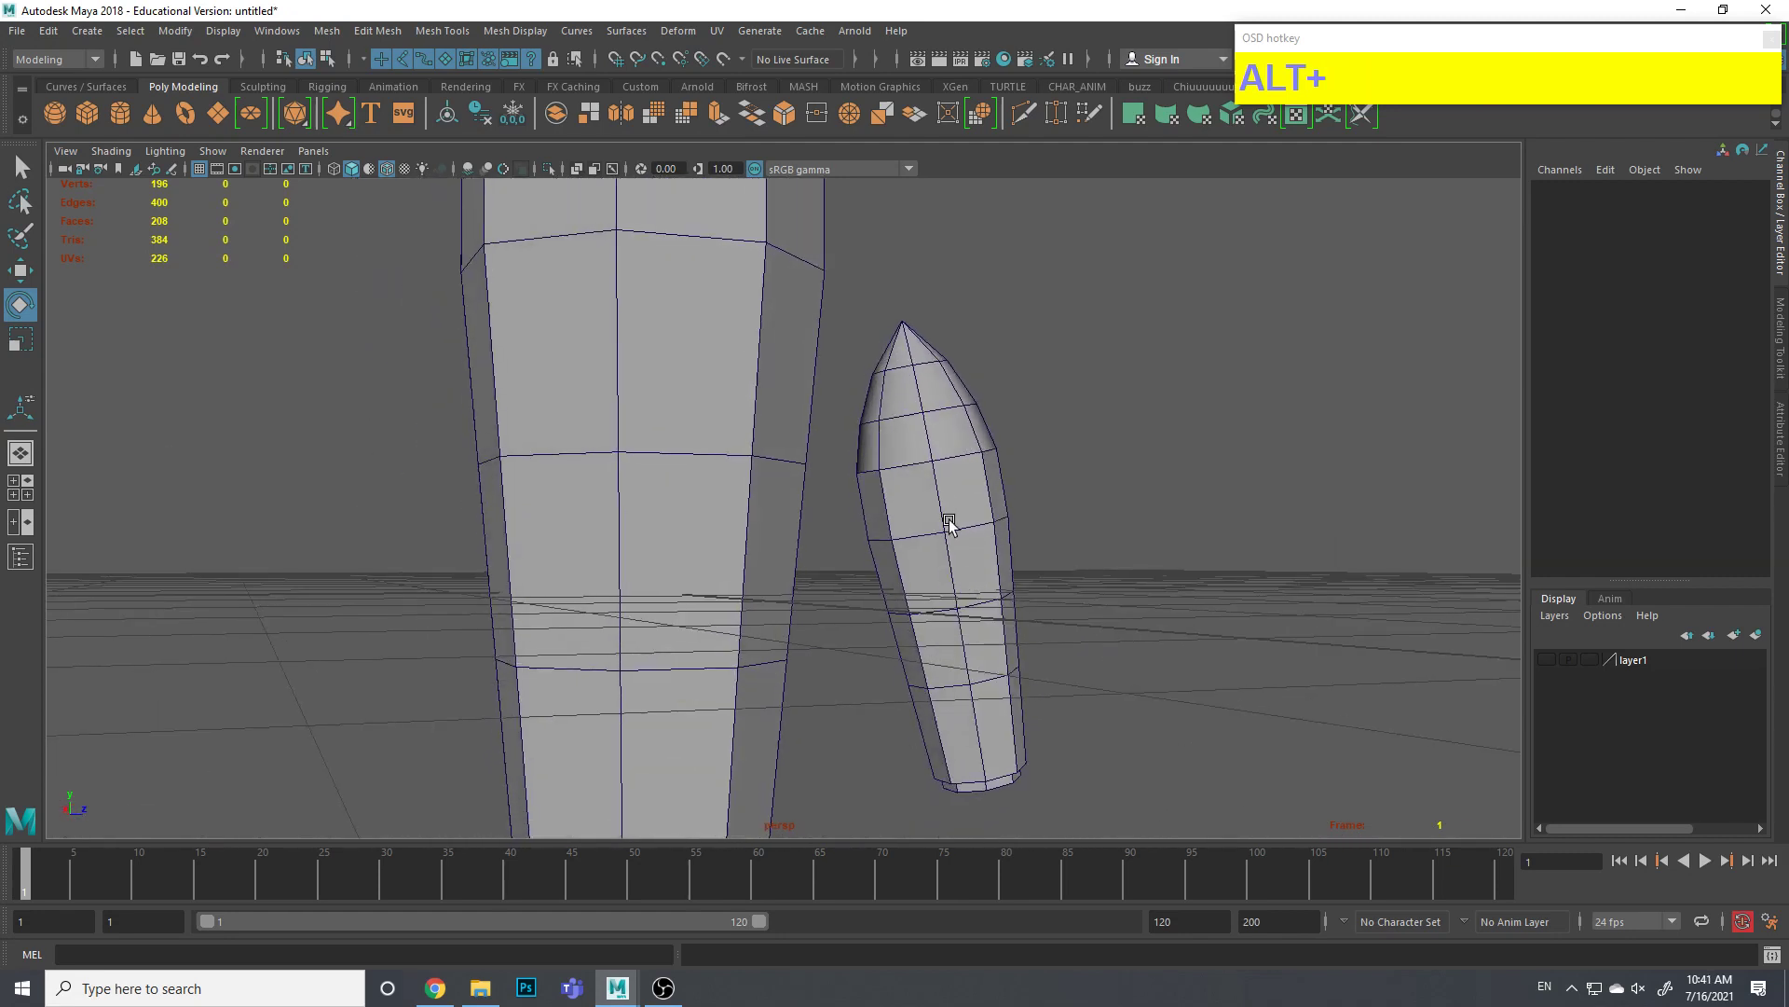
right_click(950, 515)
left_click(897, 579)
left_click_drag(1069, 564, 1032, 563)
left_click(1061, 501)
Add the remaining facing faces and delete them, leaving an opening
left_click(896, 645)
left_click(916, 624)
left_click(1019, 571)
key("alt+Delete")
left_click(1063, 509)
right_click(1005, 517)
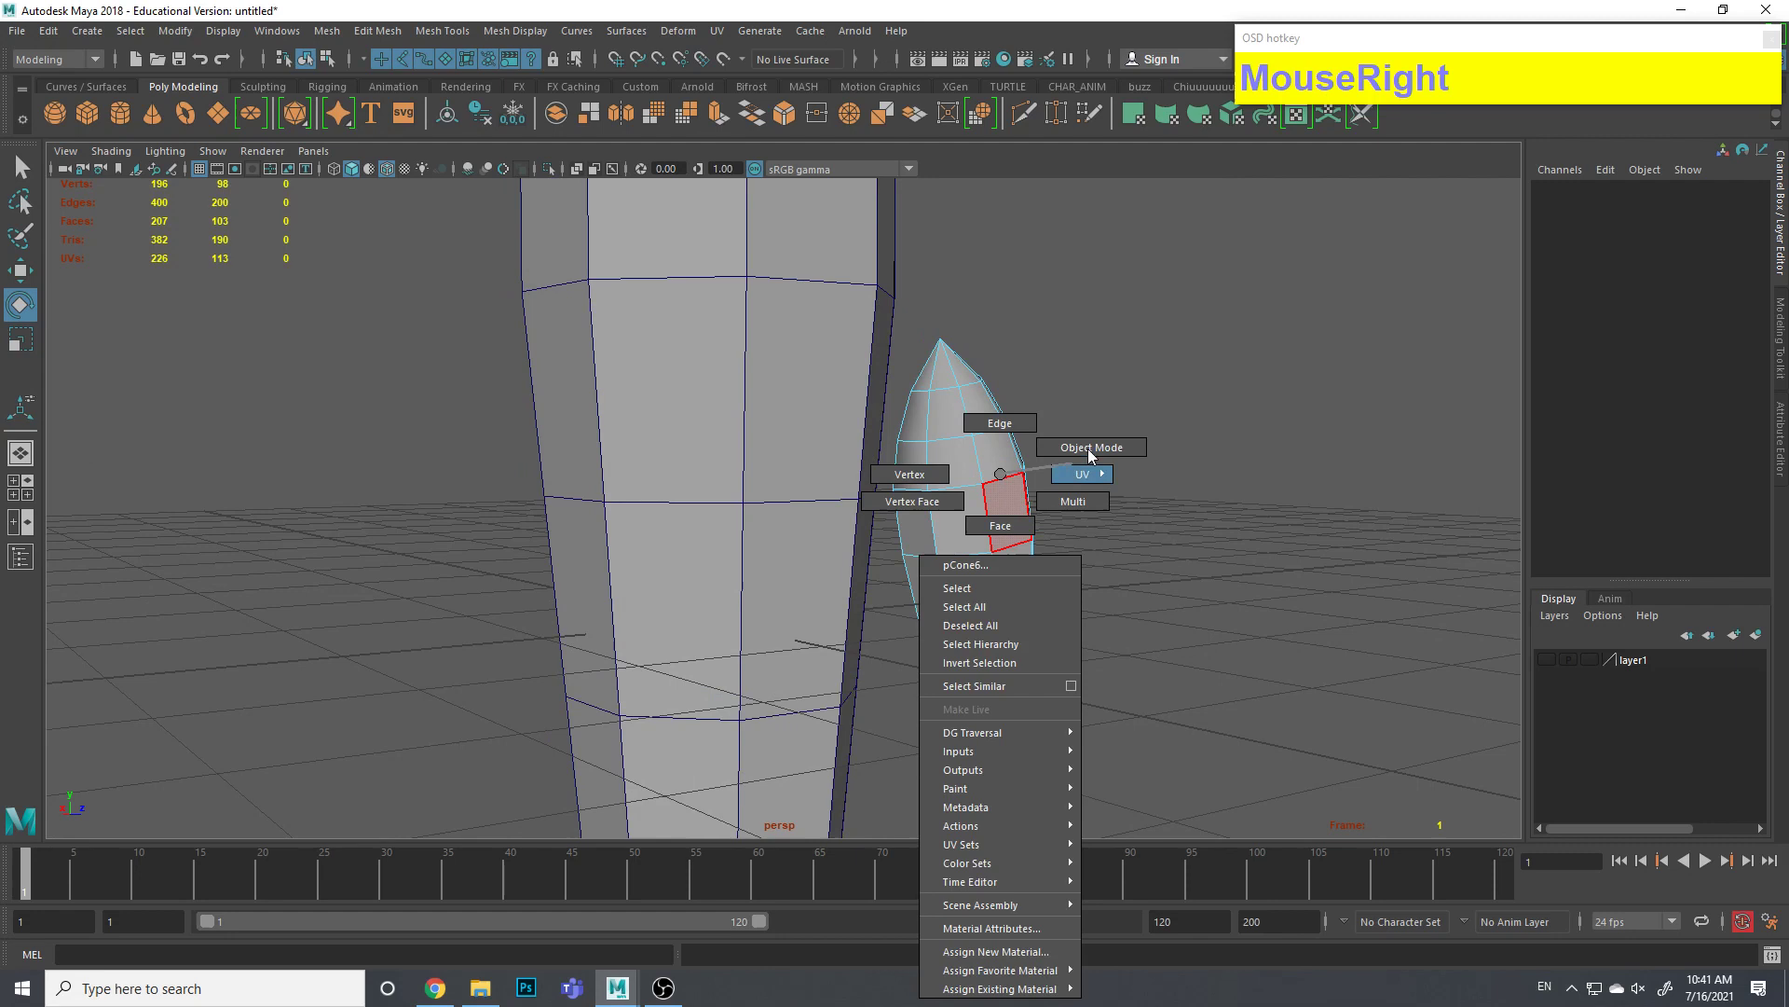
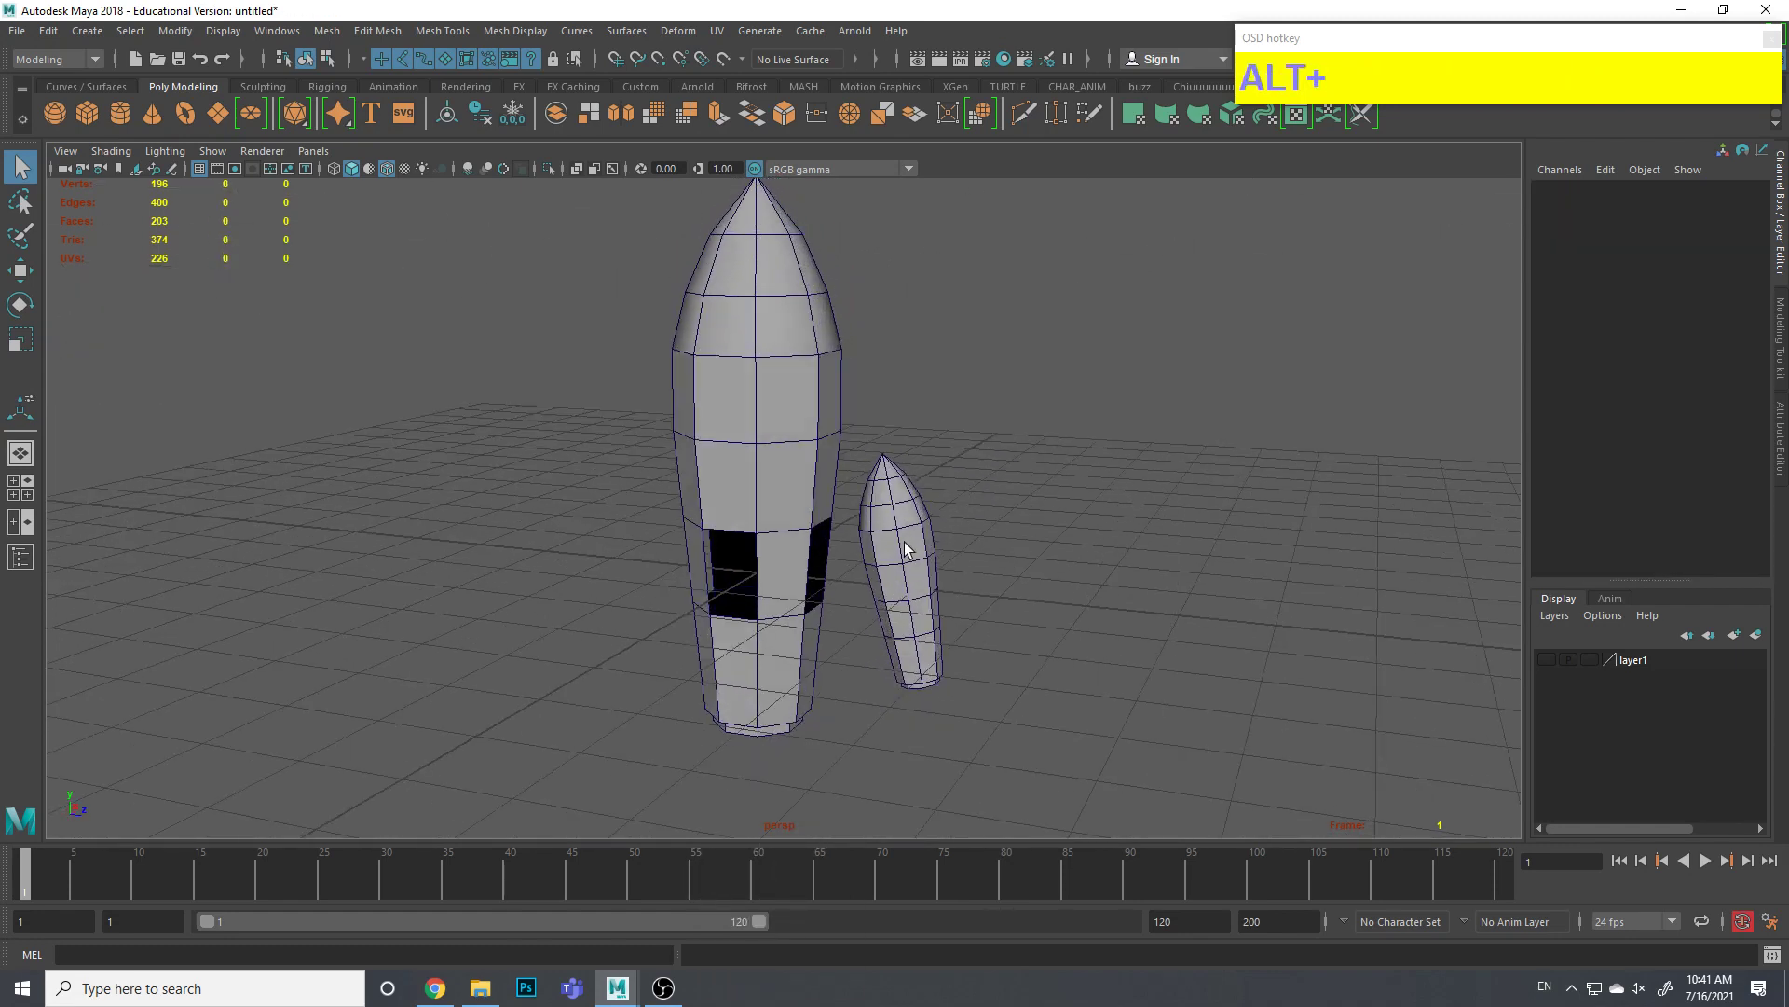
Select the small booster pCone6 and look up the Group command in the Edit menu
left_click(911, 548)
middle_click(980, 551)
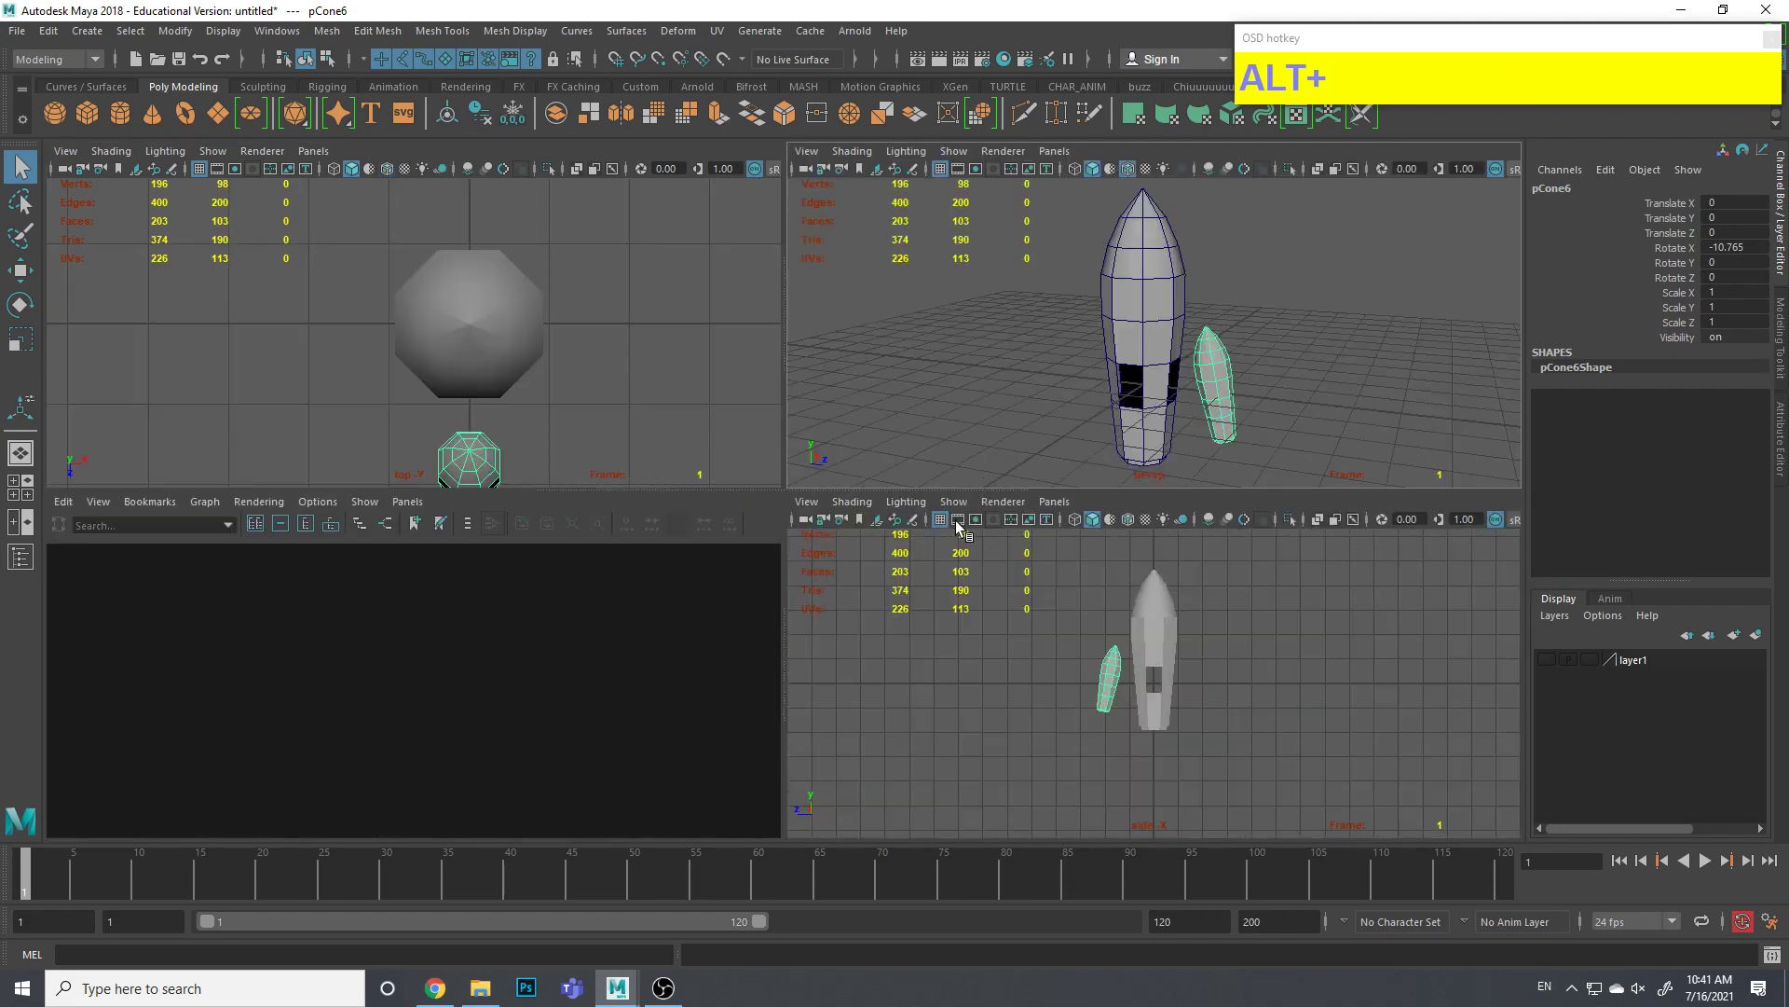
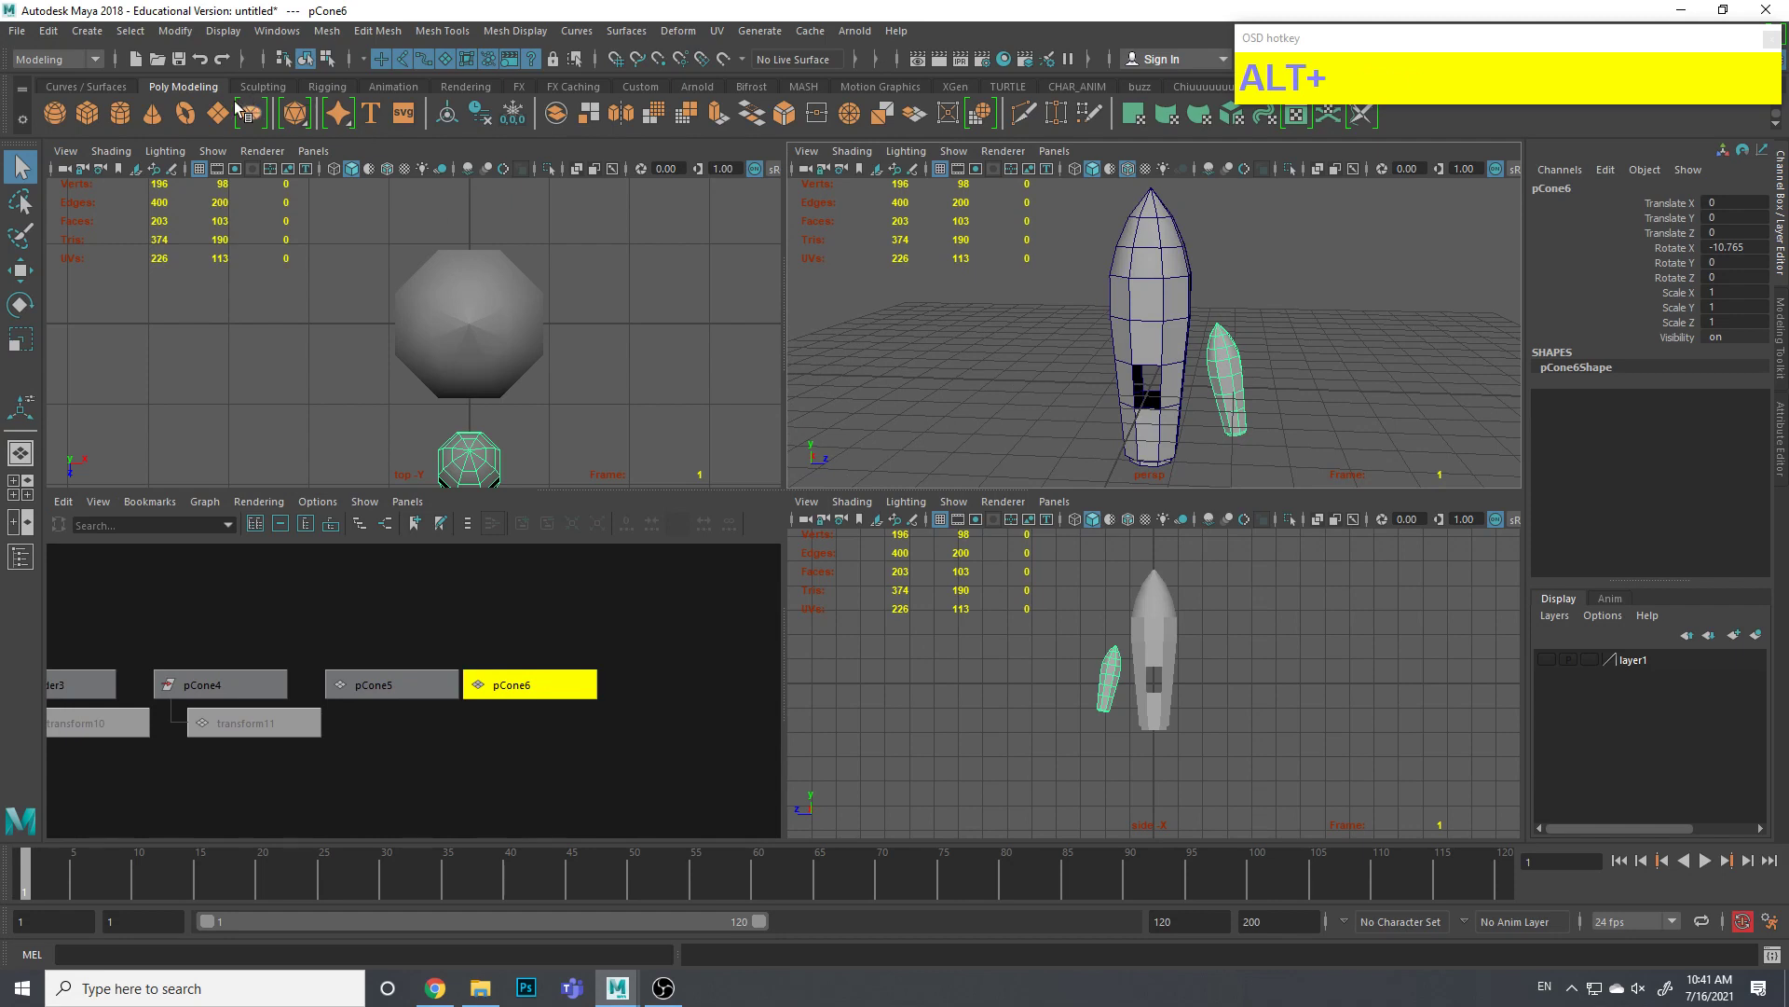
left_click(56, 44)
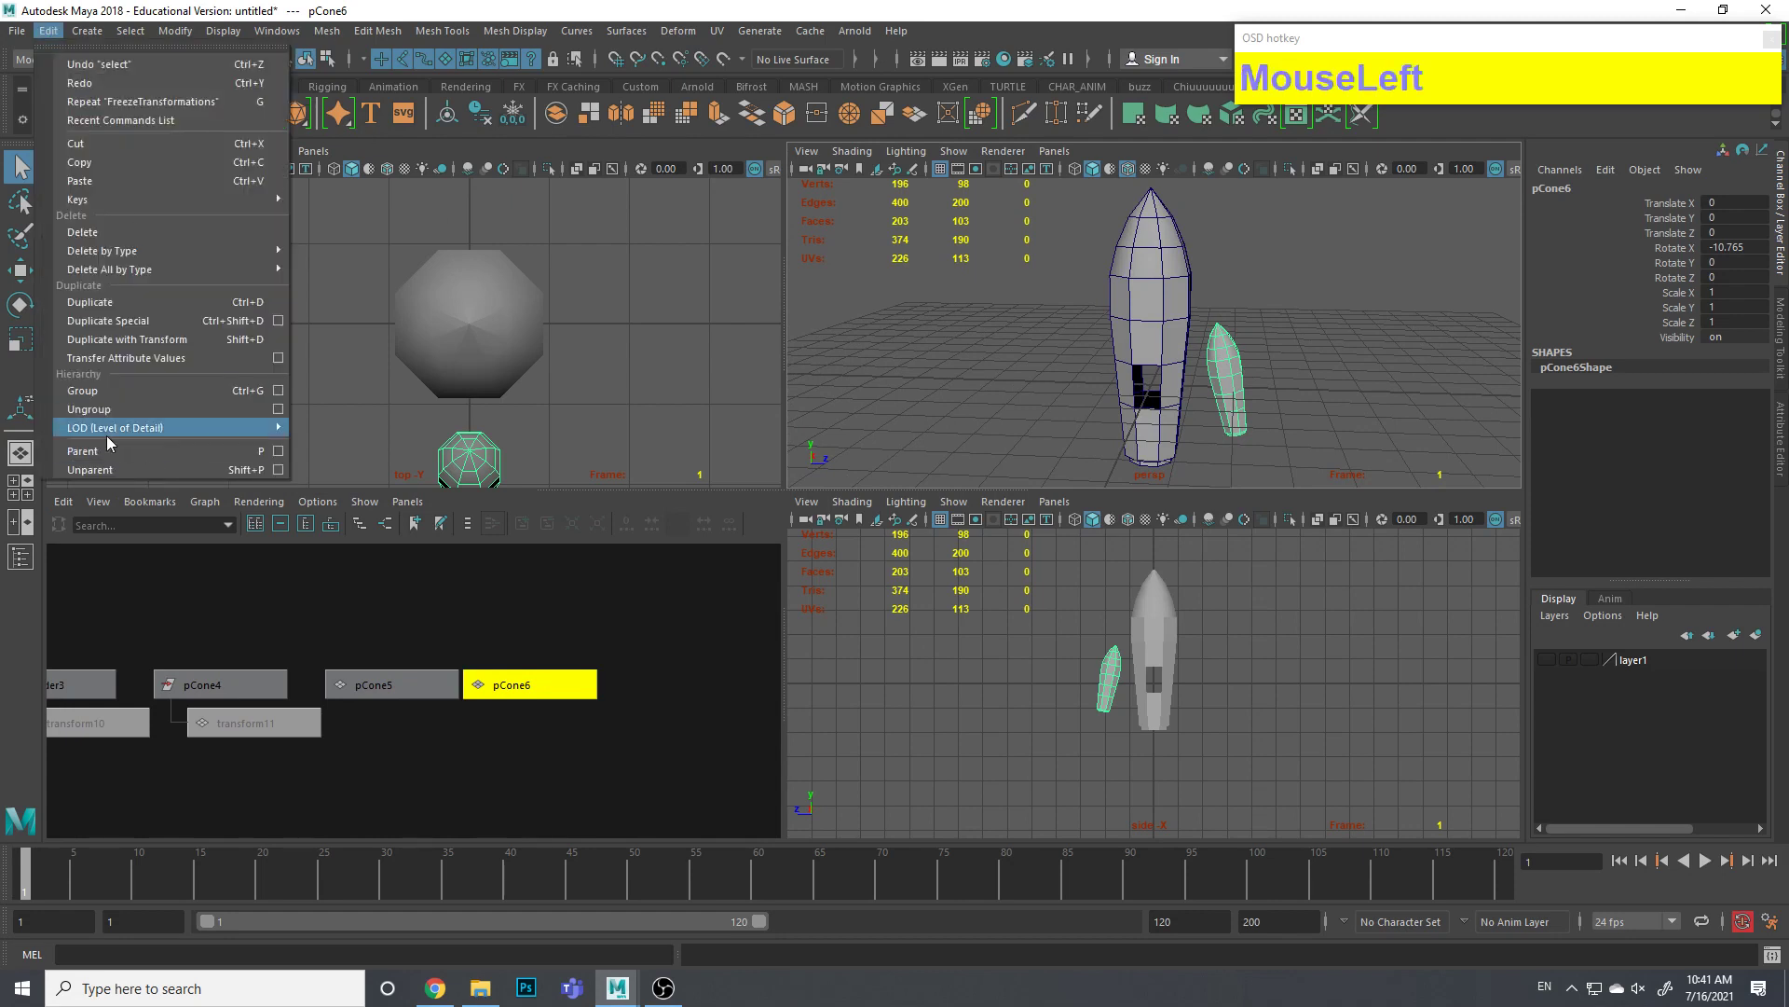
key("ctrl+1")
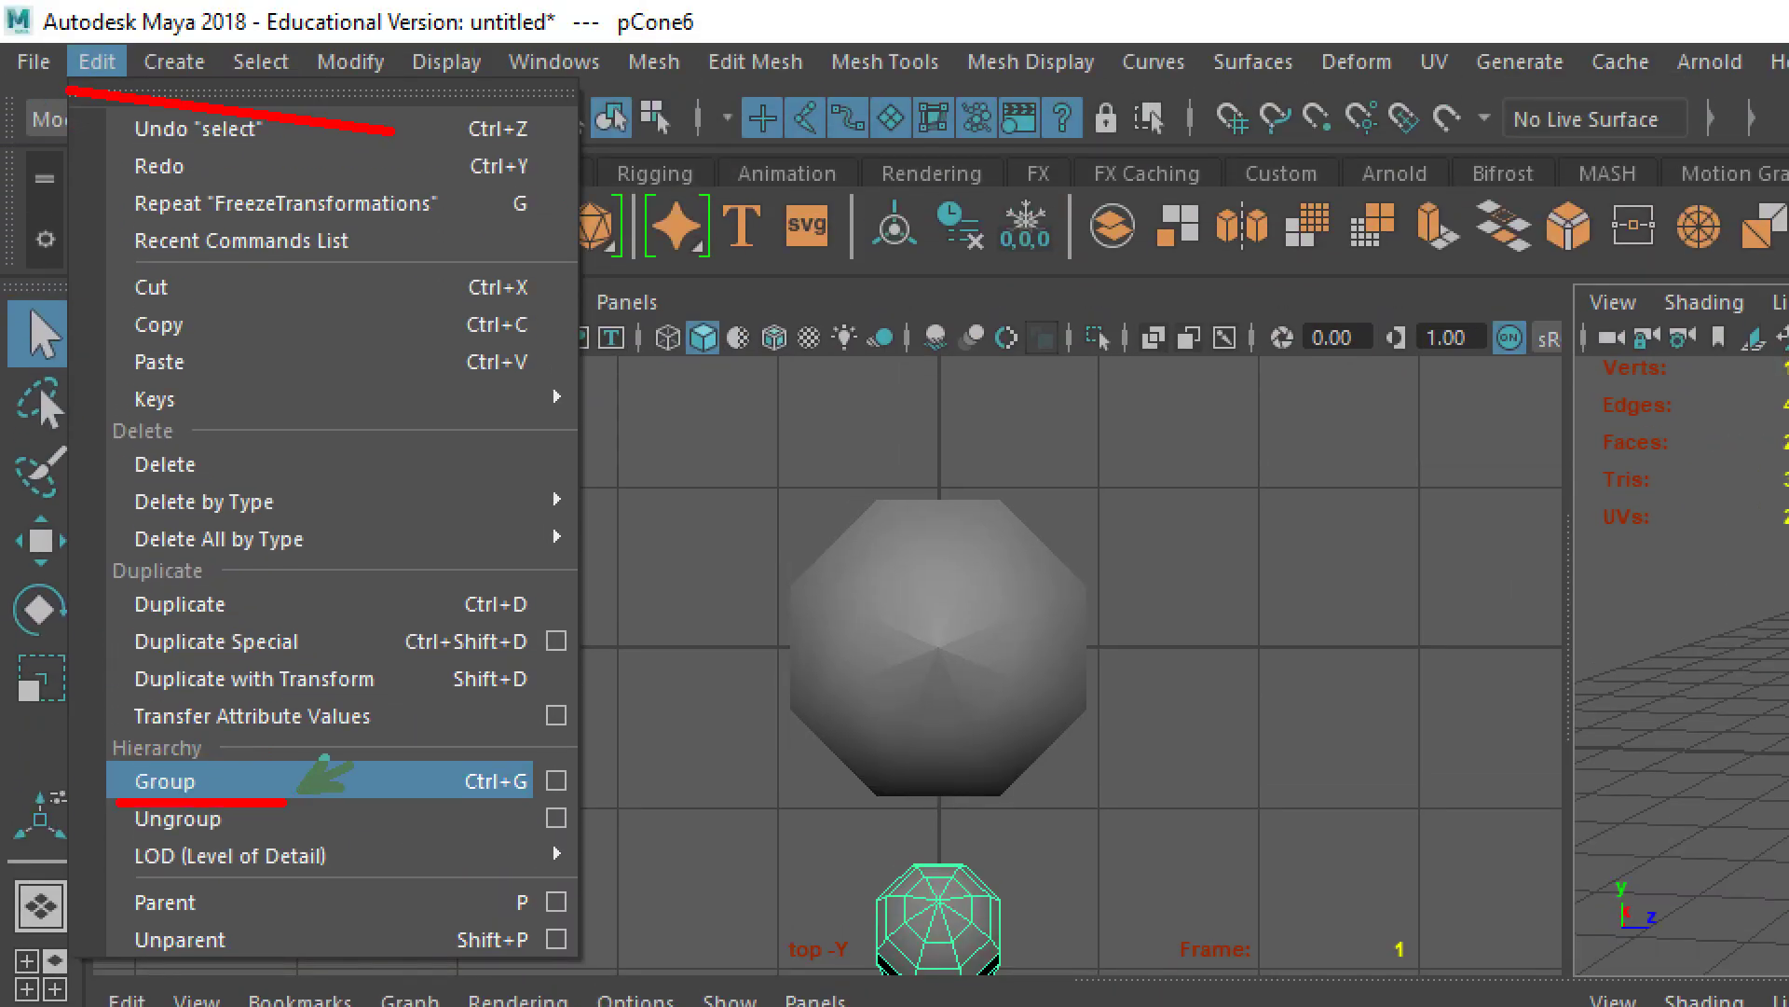
key("ctrl+1")
key("Escape")
middle_click(1264, 316)
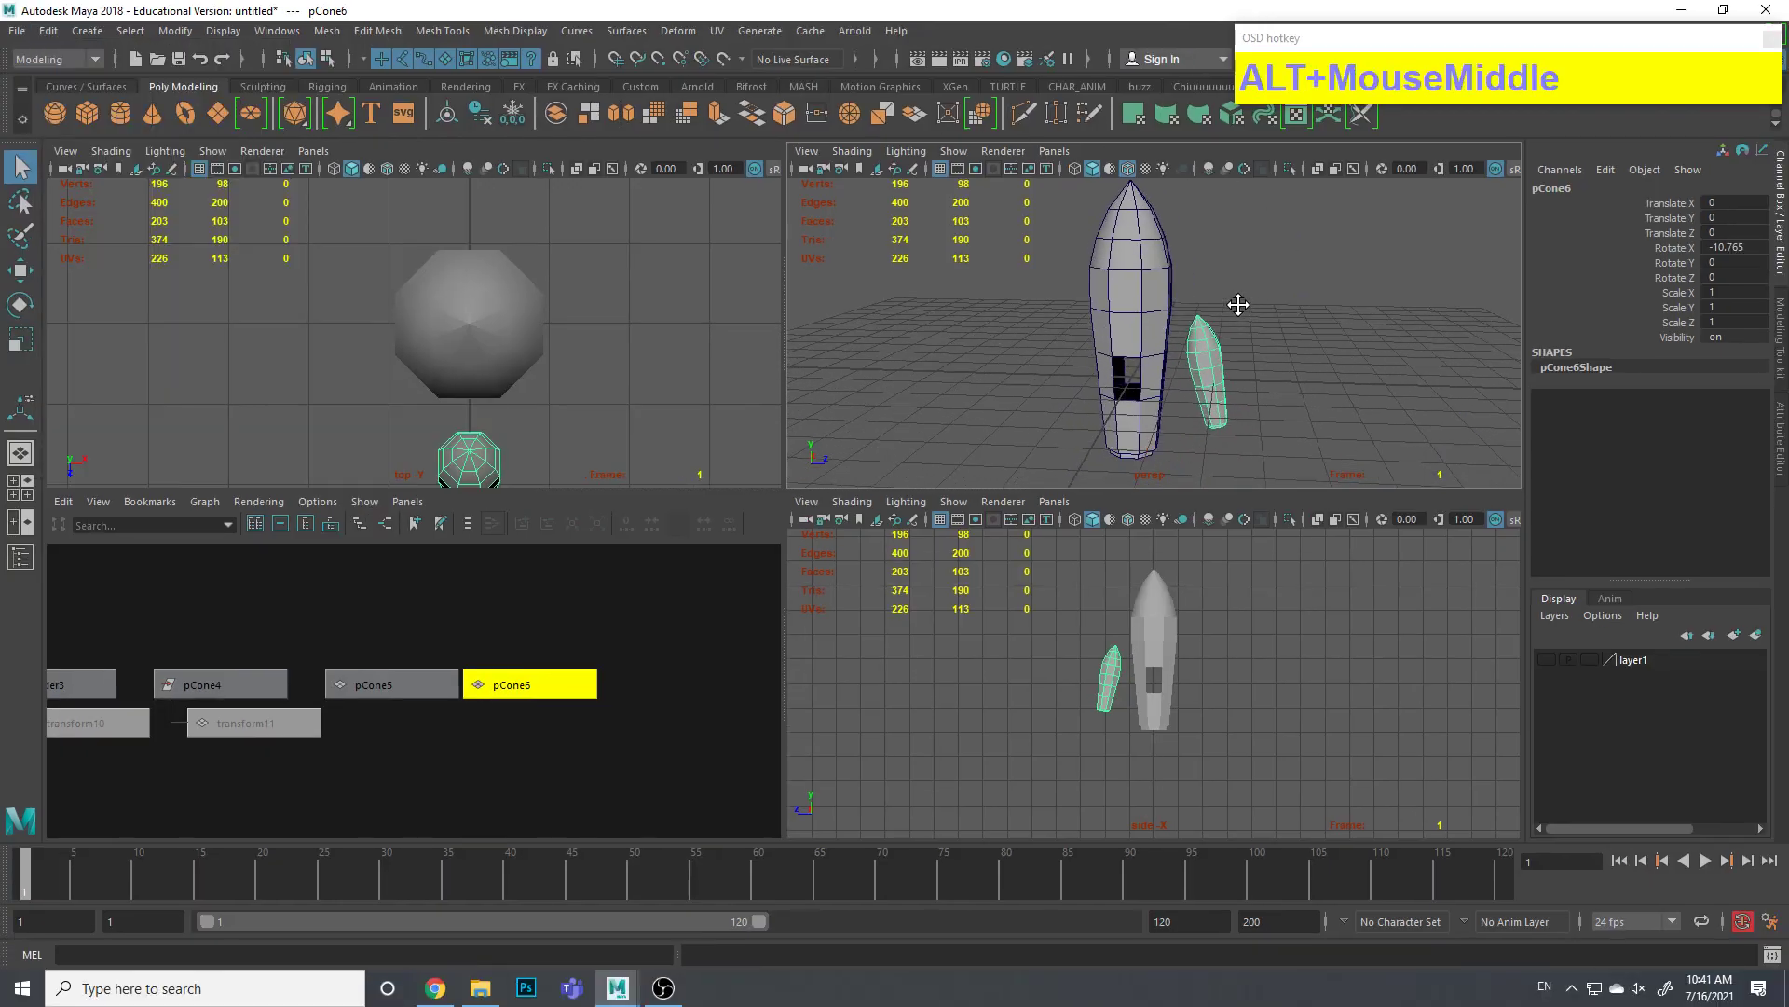
Group pCone6 on its own with Ctrl+G, creating group5
key("ctrl+g")
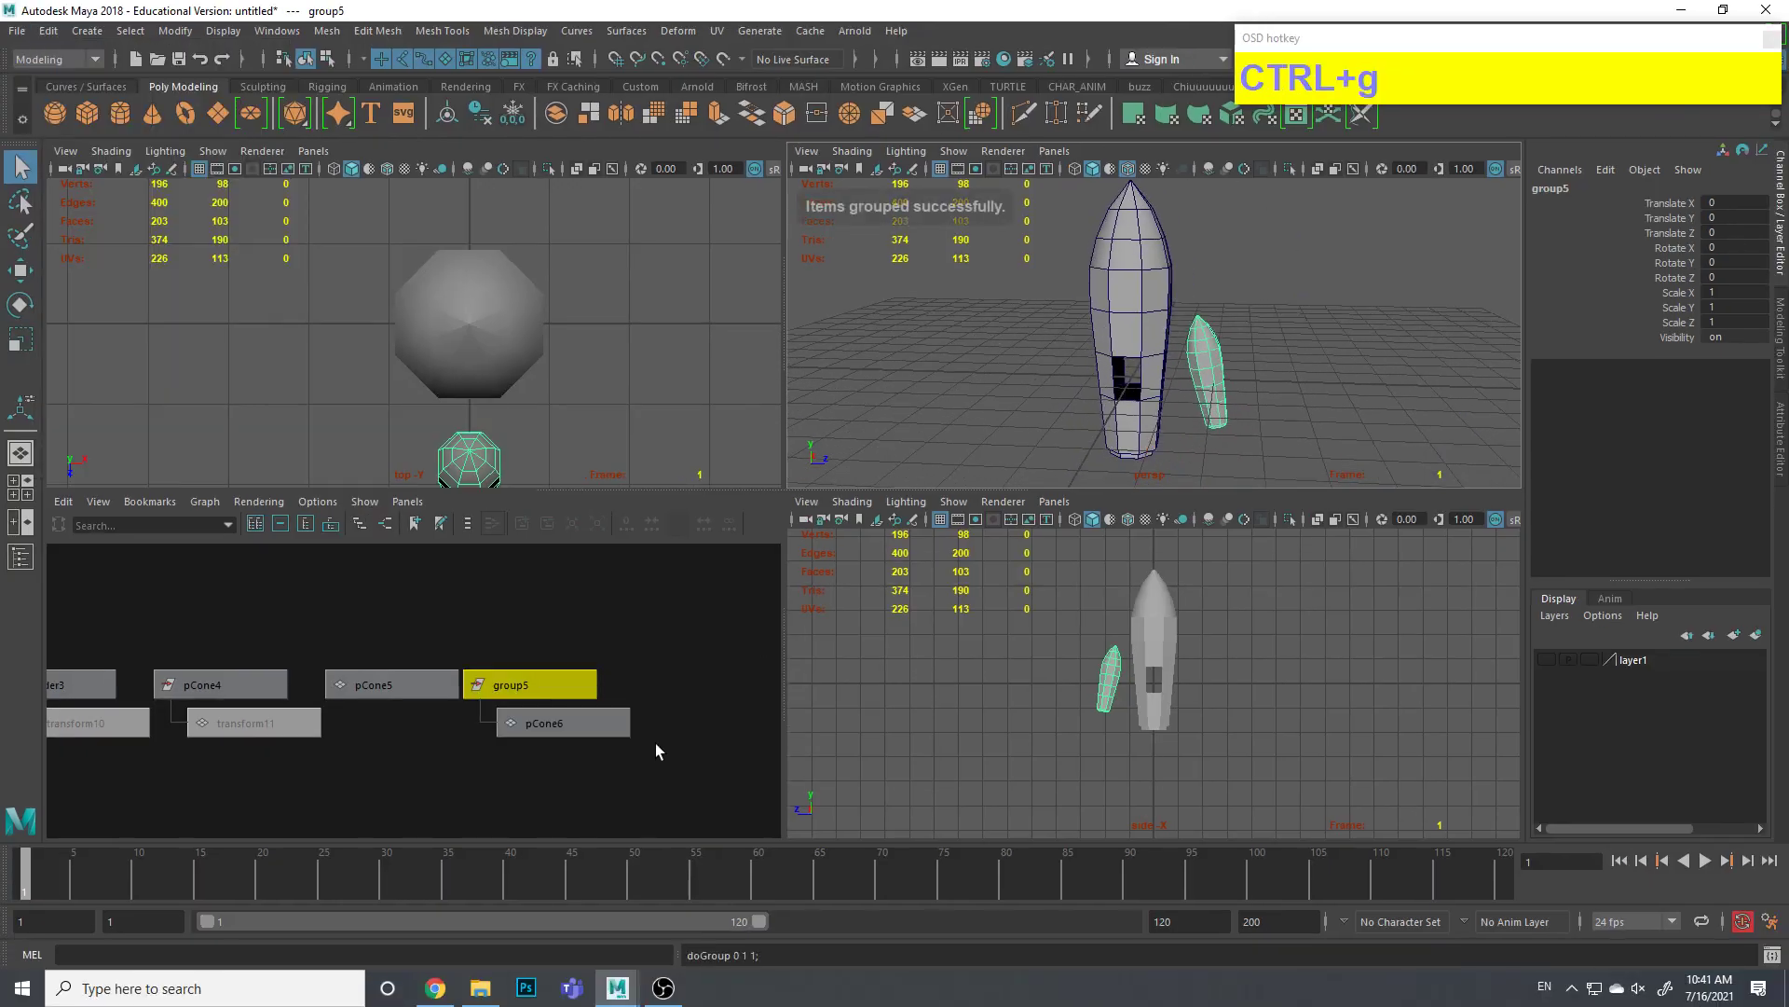
right_click(508, 678)
key("ctrl+1")
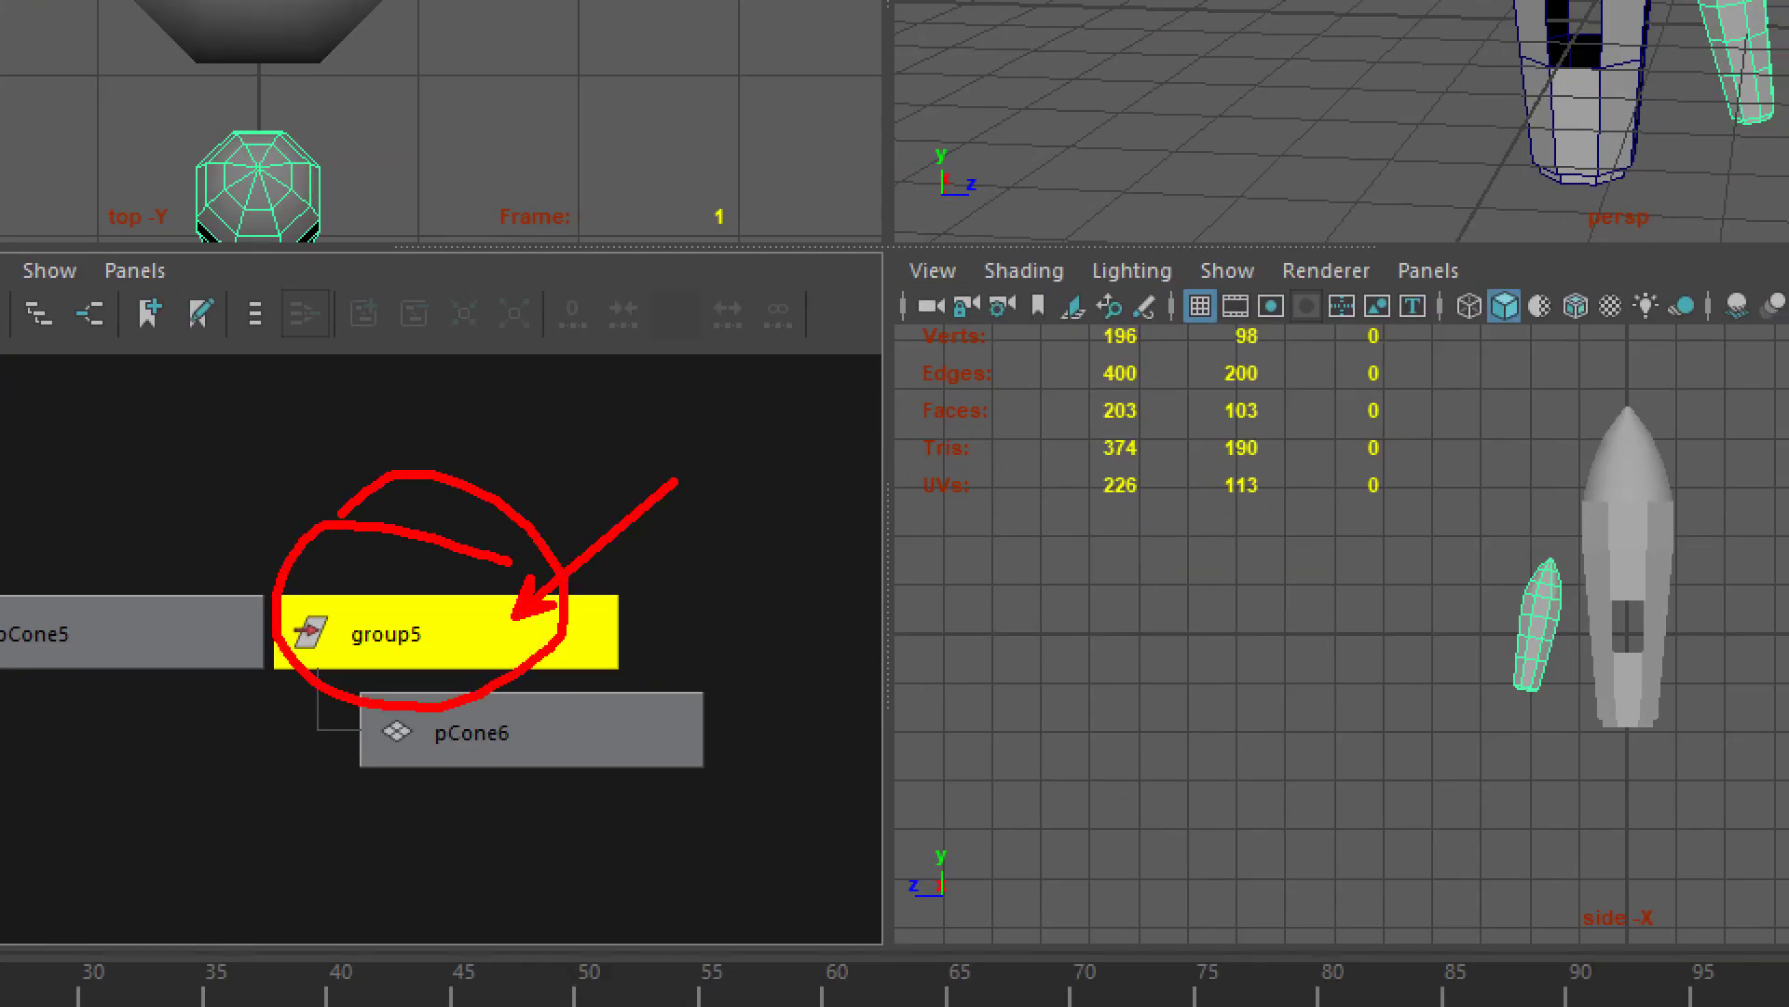
key("ctrl+1")
key("Escape")
left_click(1340, 146)
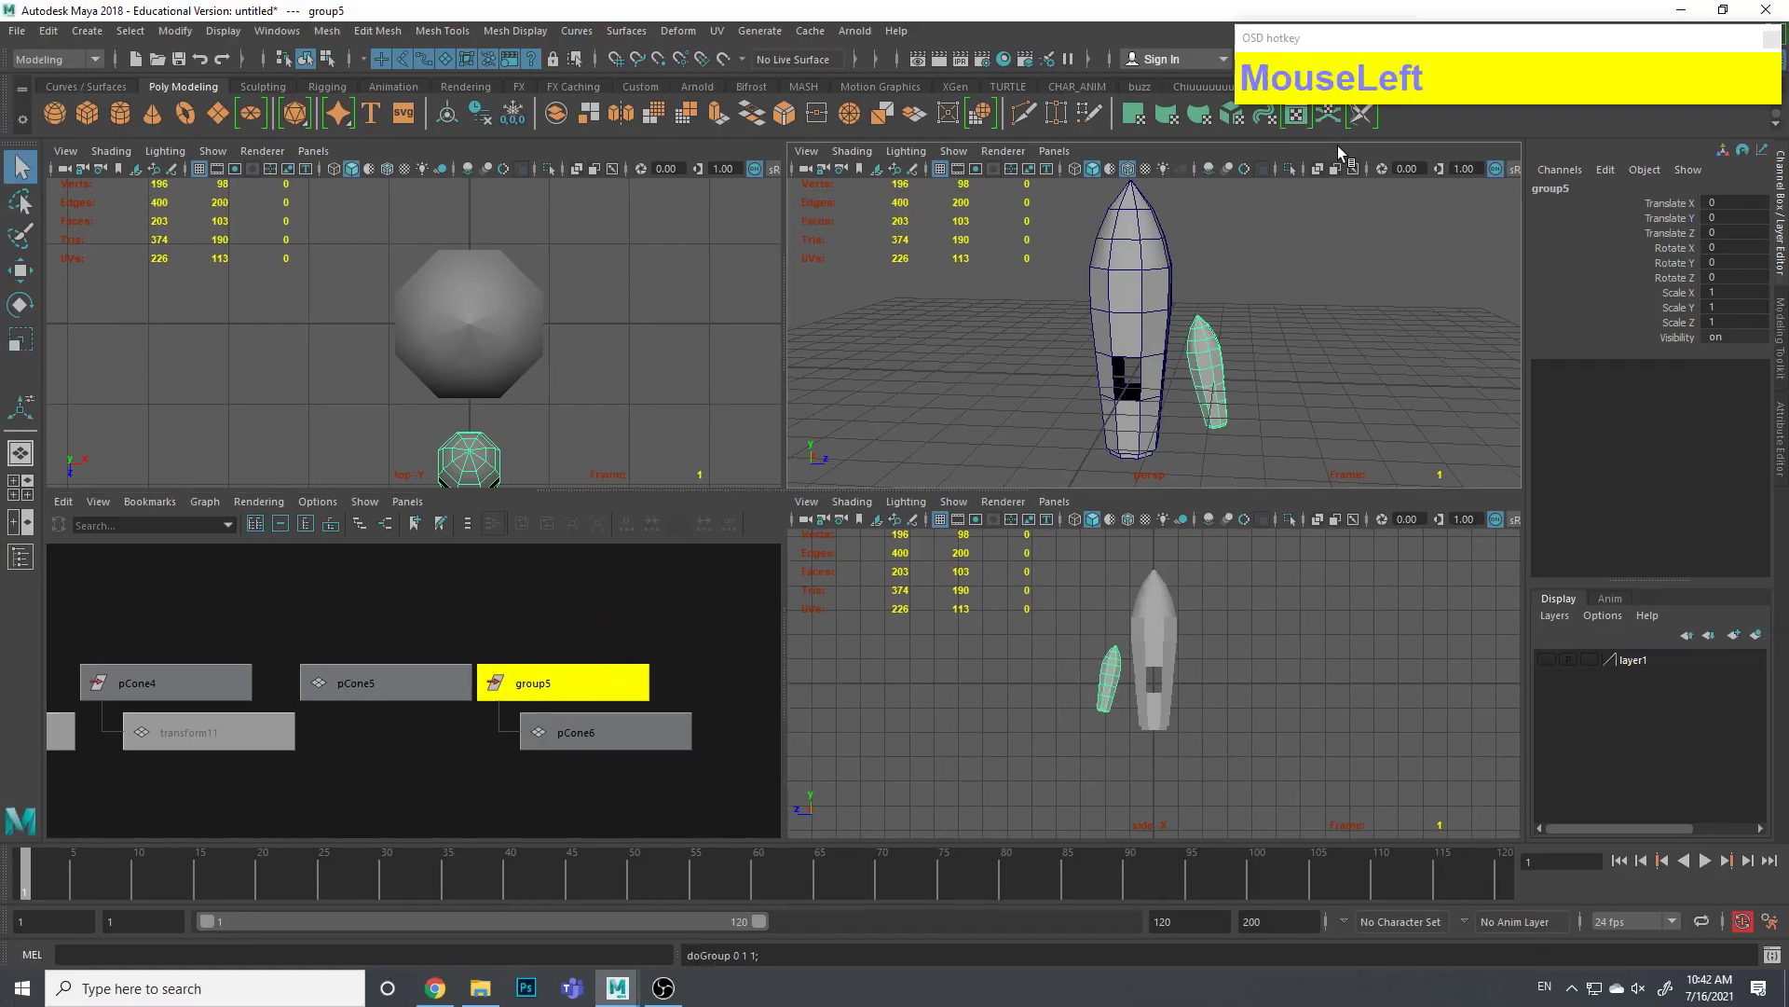
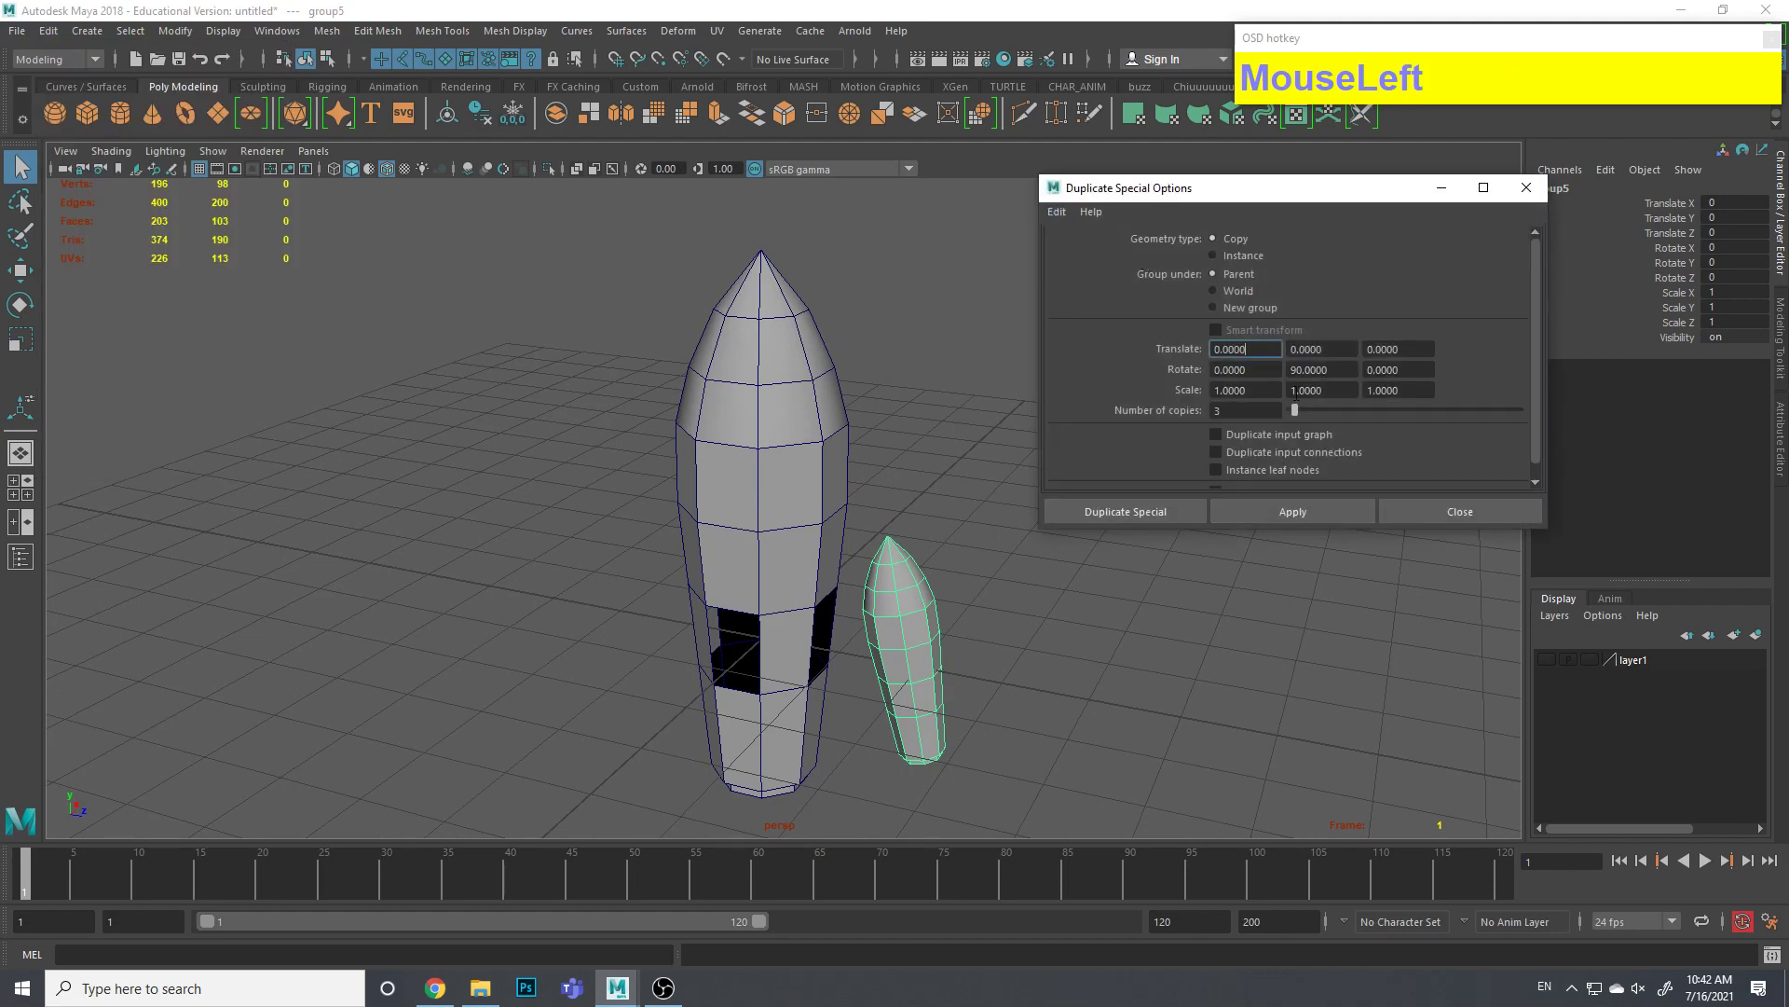
Duplicate Special the booster with Rotate Y 90 and 3 copies so four boosters ring the body
key("ctrl+1")
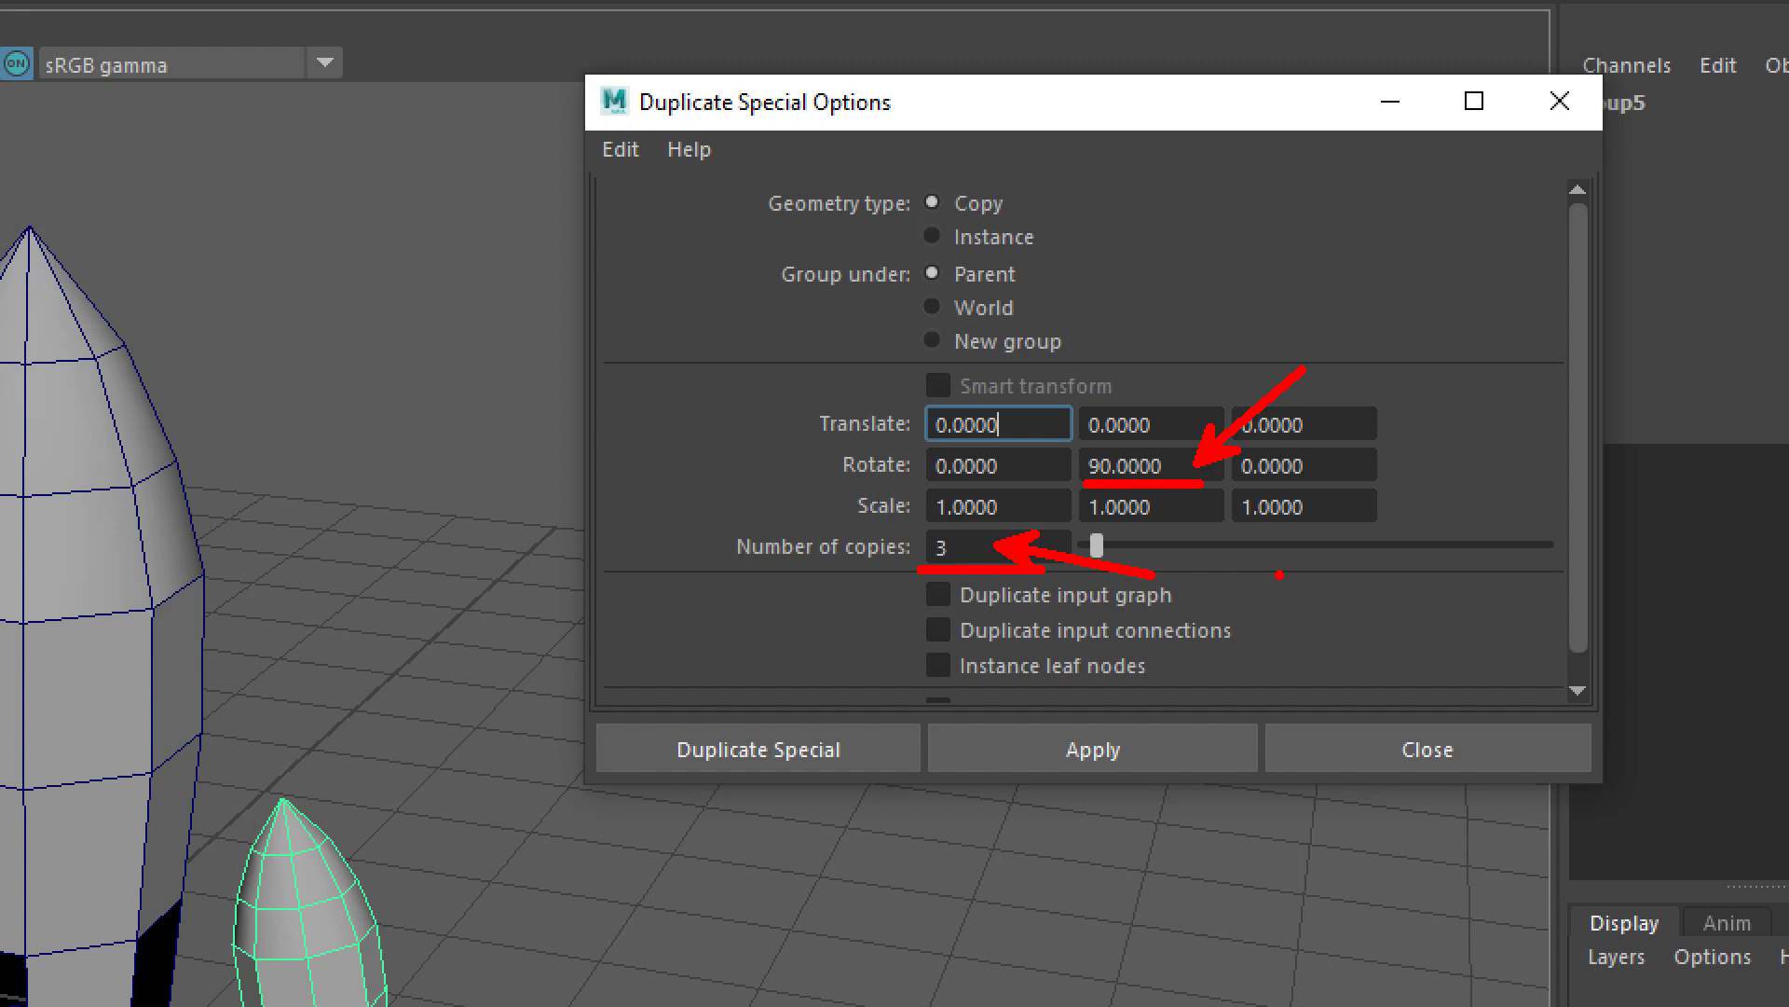
key("ctrl+1")
key("Escape")
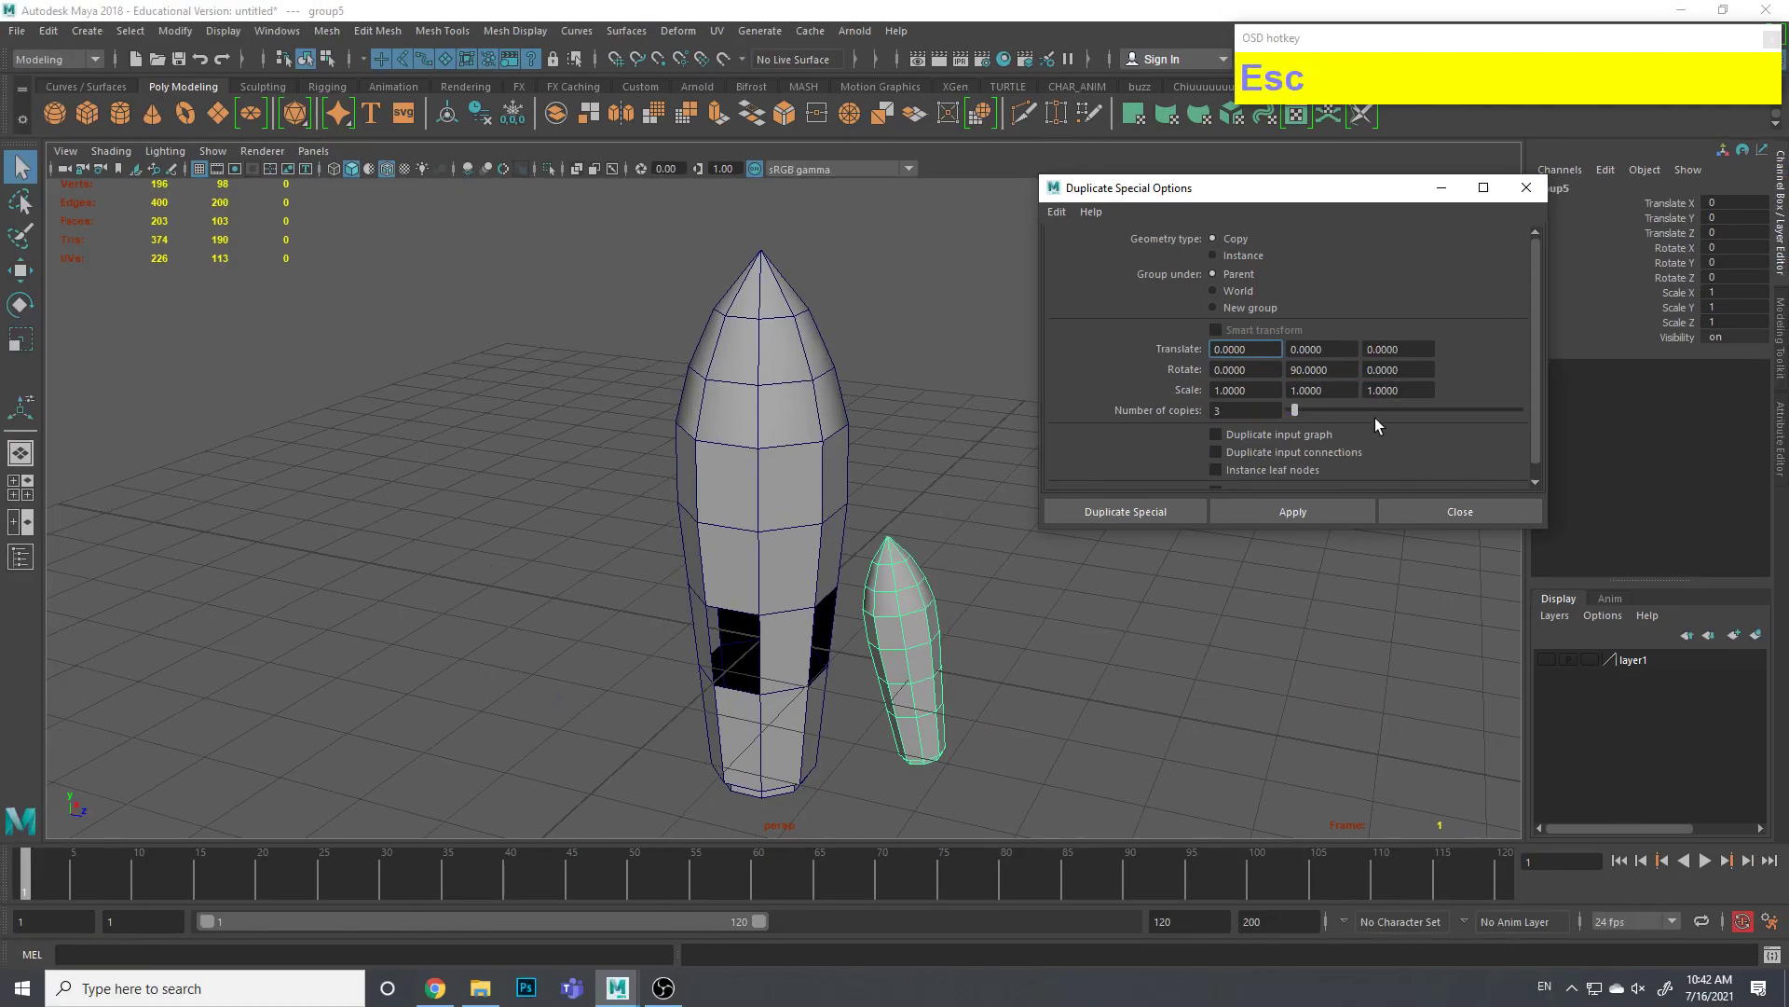
left_click(1169, 512)
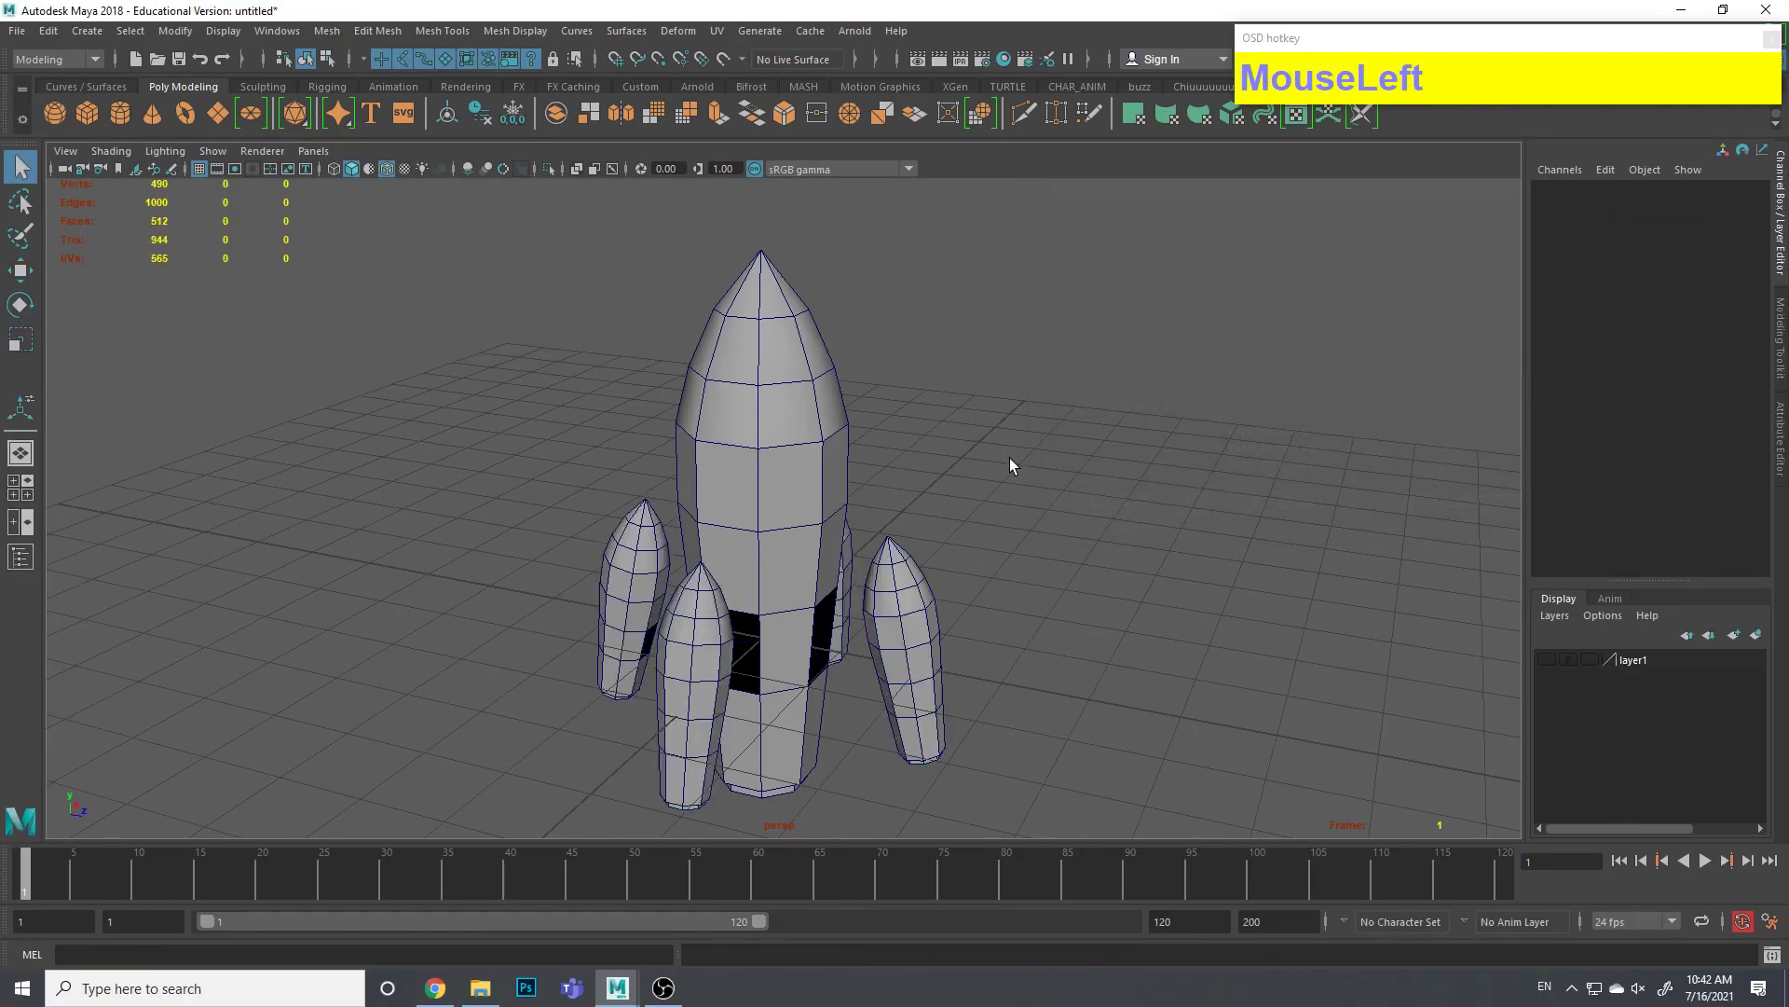
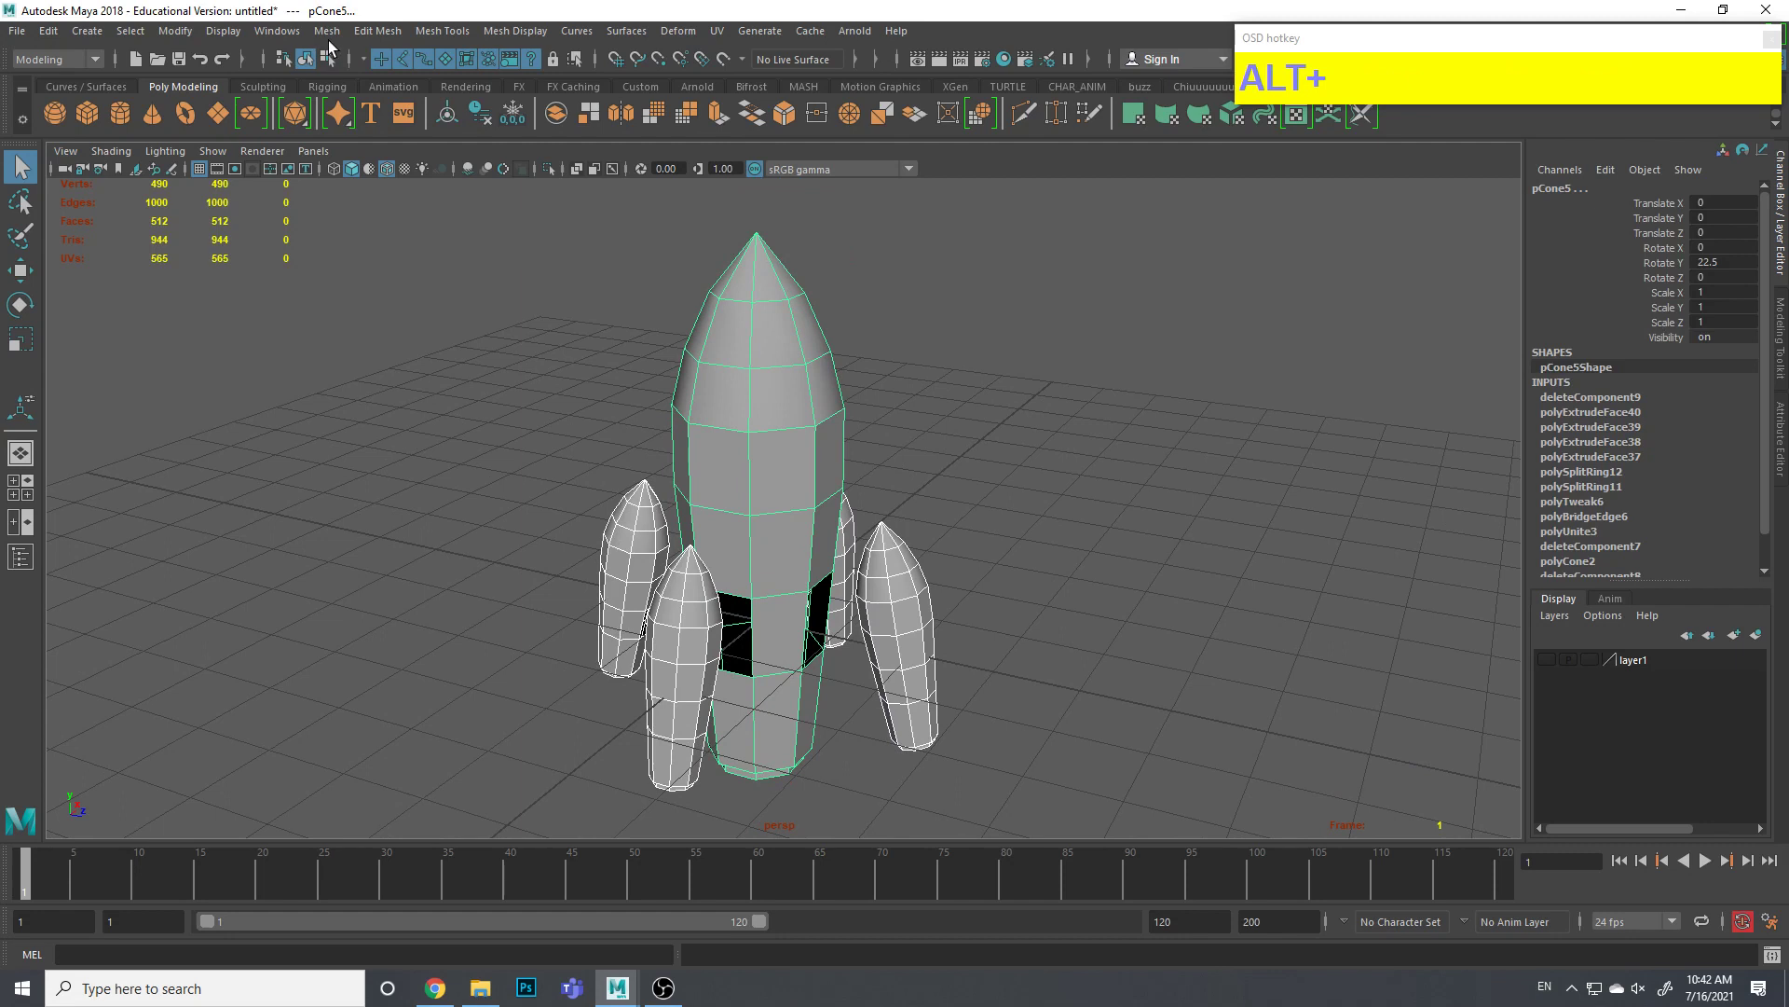
Combine the body and all four boosters into one mesh with Mesh > Combine
left_click(325, 37)
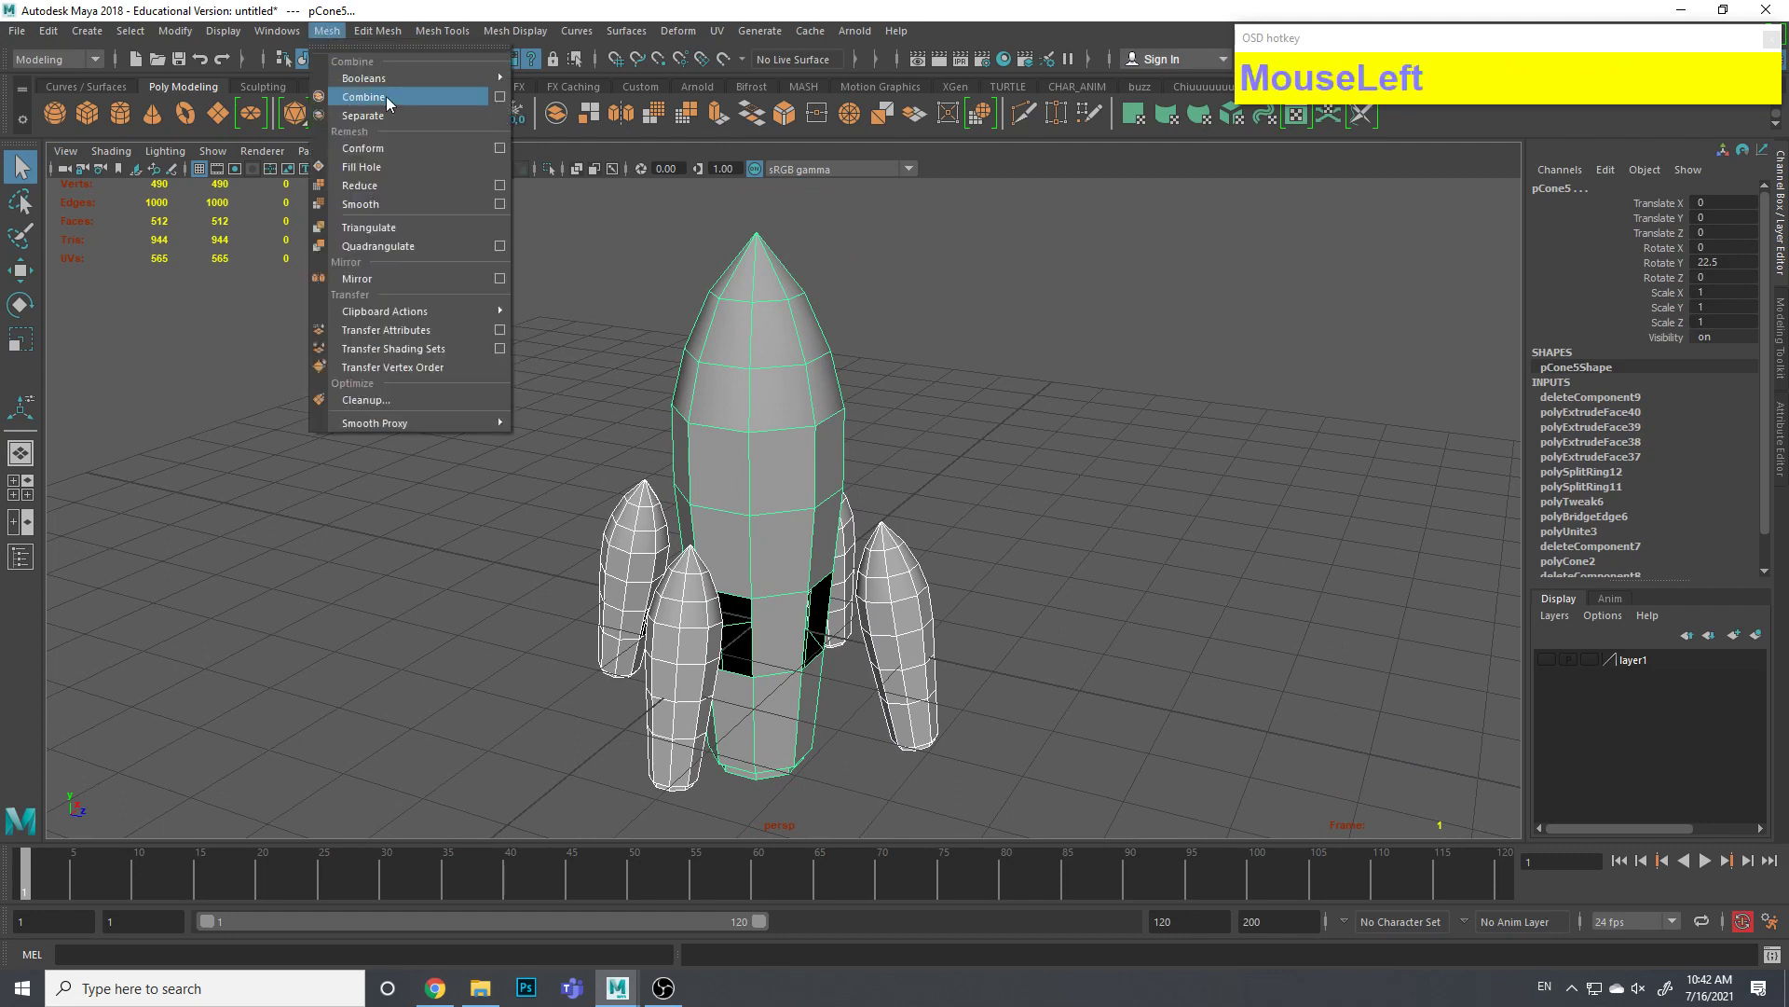
key("ctrl+1")
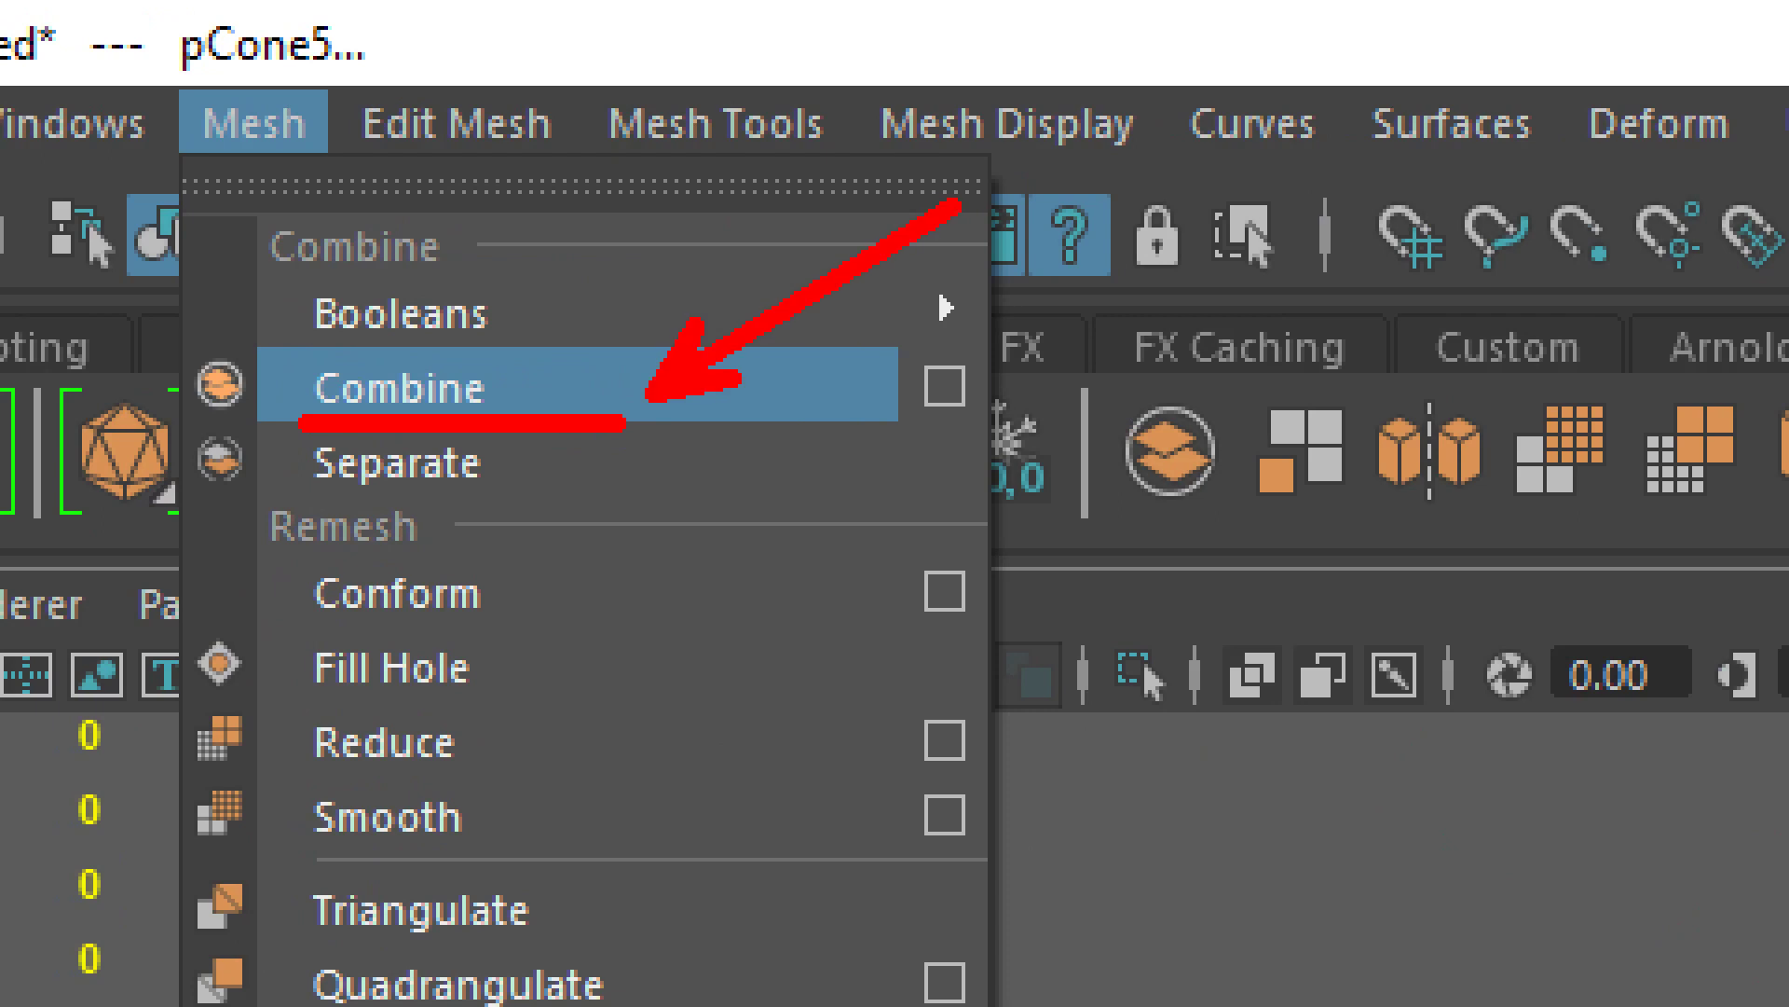
key("ctrl+1")
key("Escape")
left_click(323, 39)
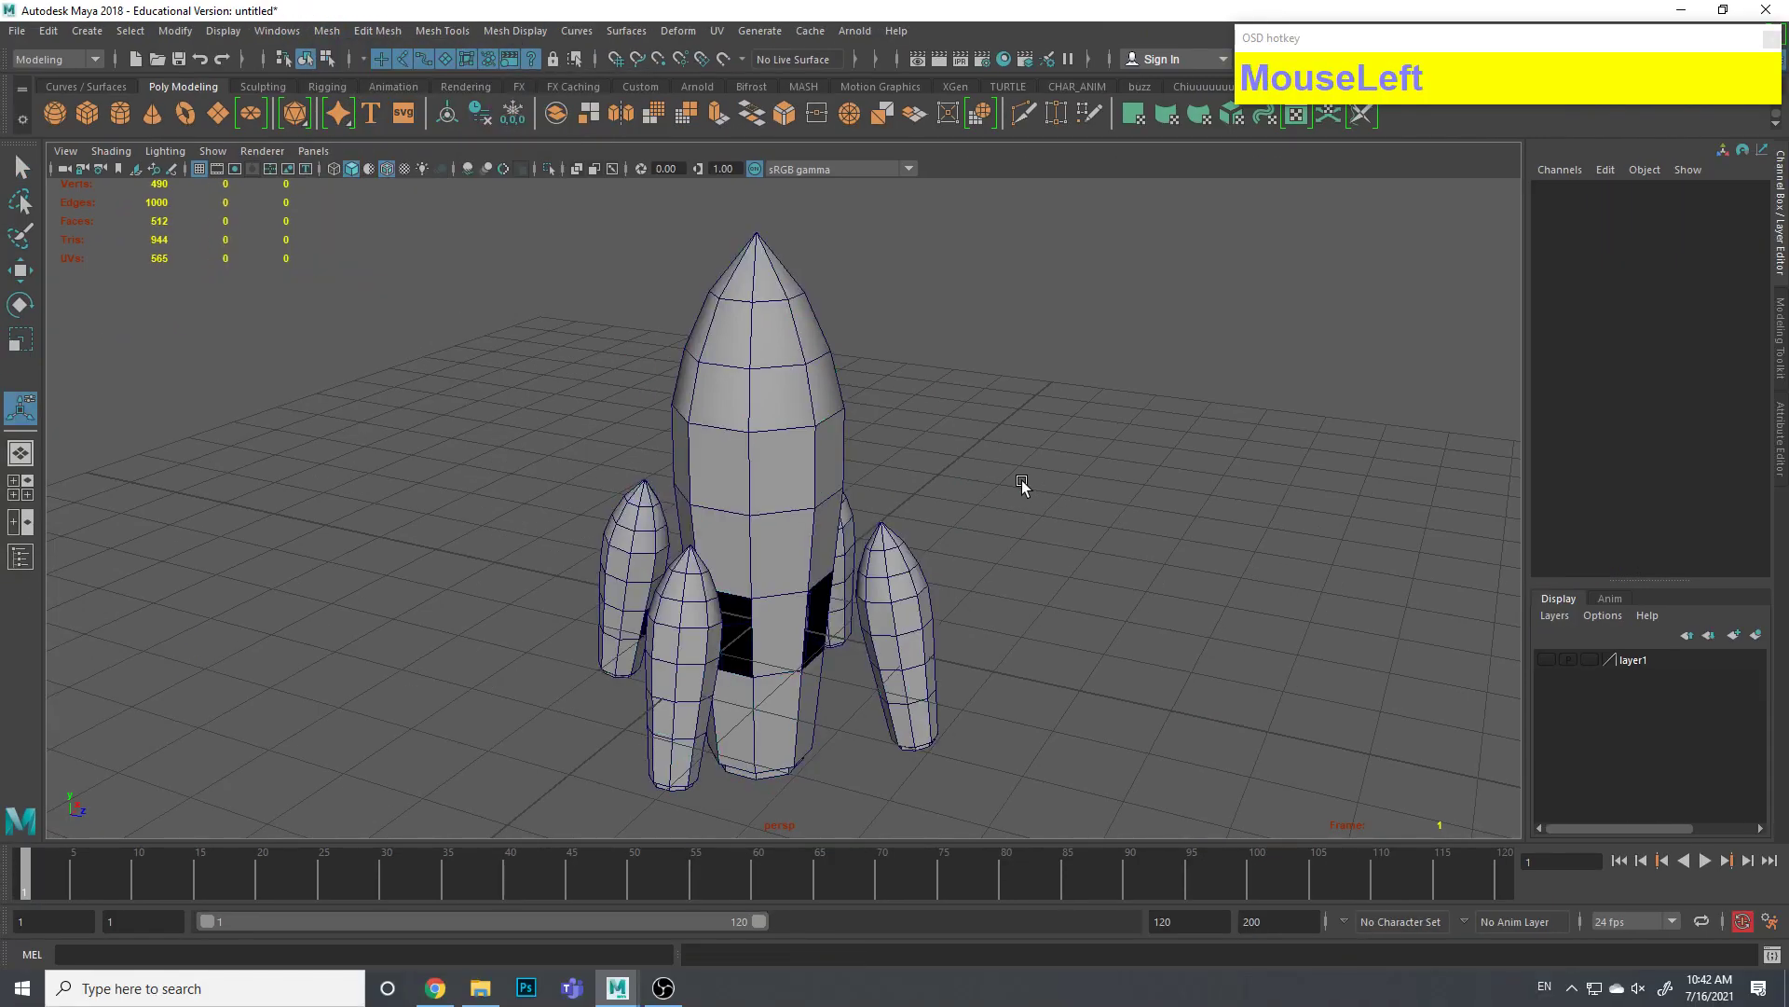
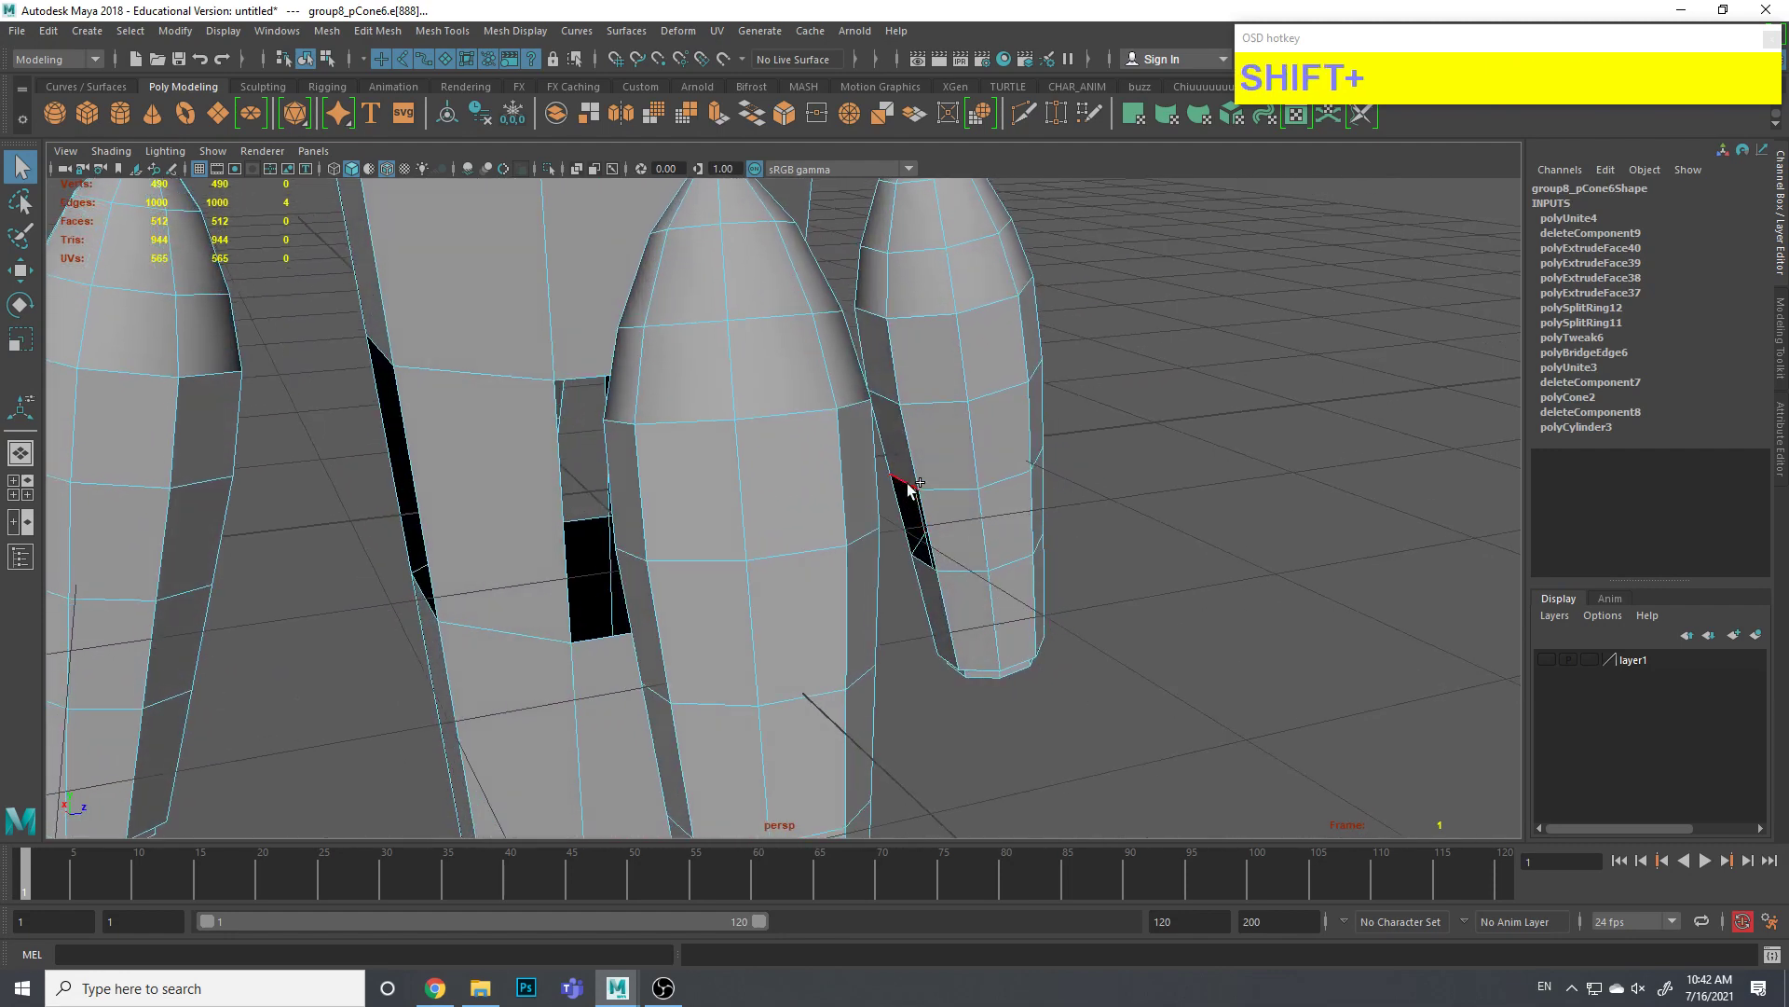
Select facing edges on the body and booster gap, checking them in wireframe
left_click(913, 489)
left_click(1117, 513)
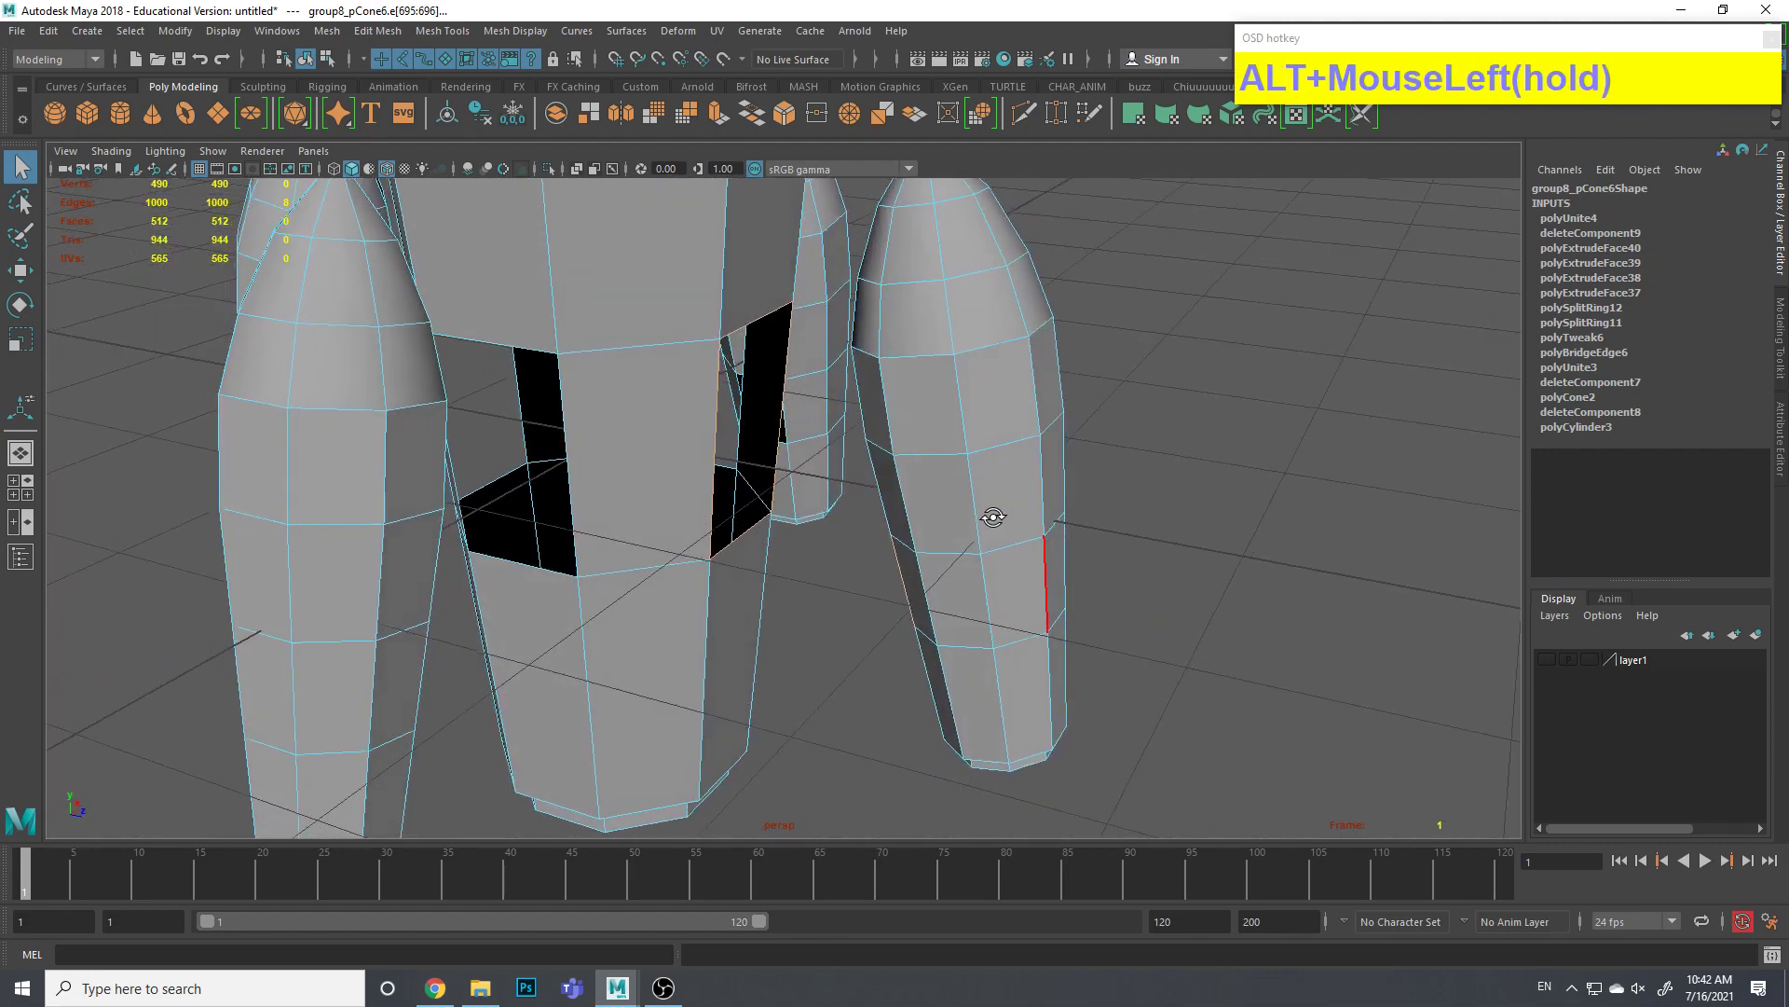
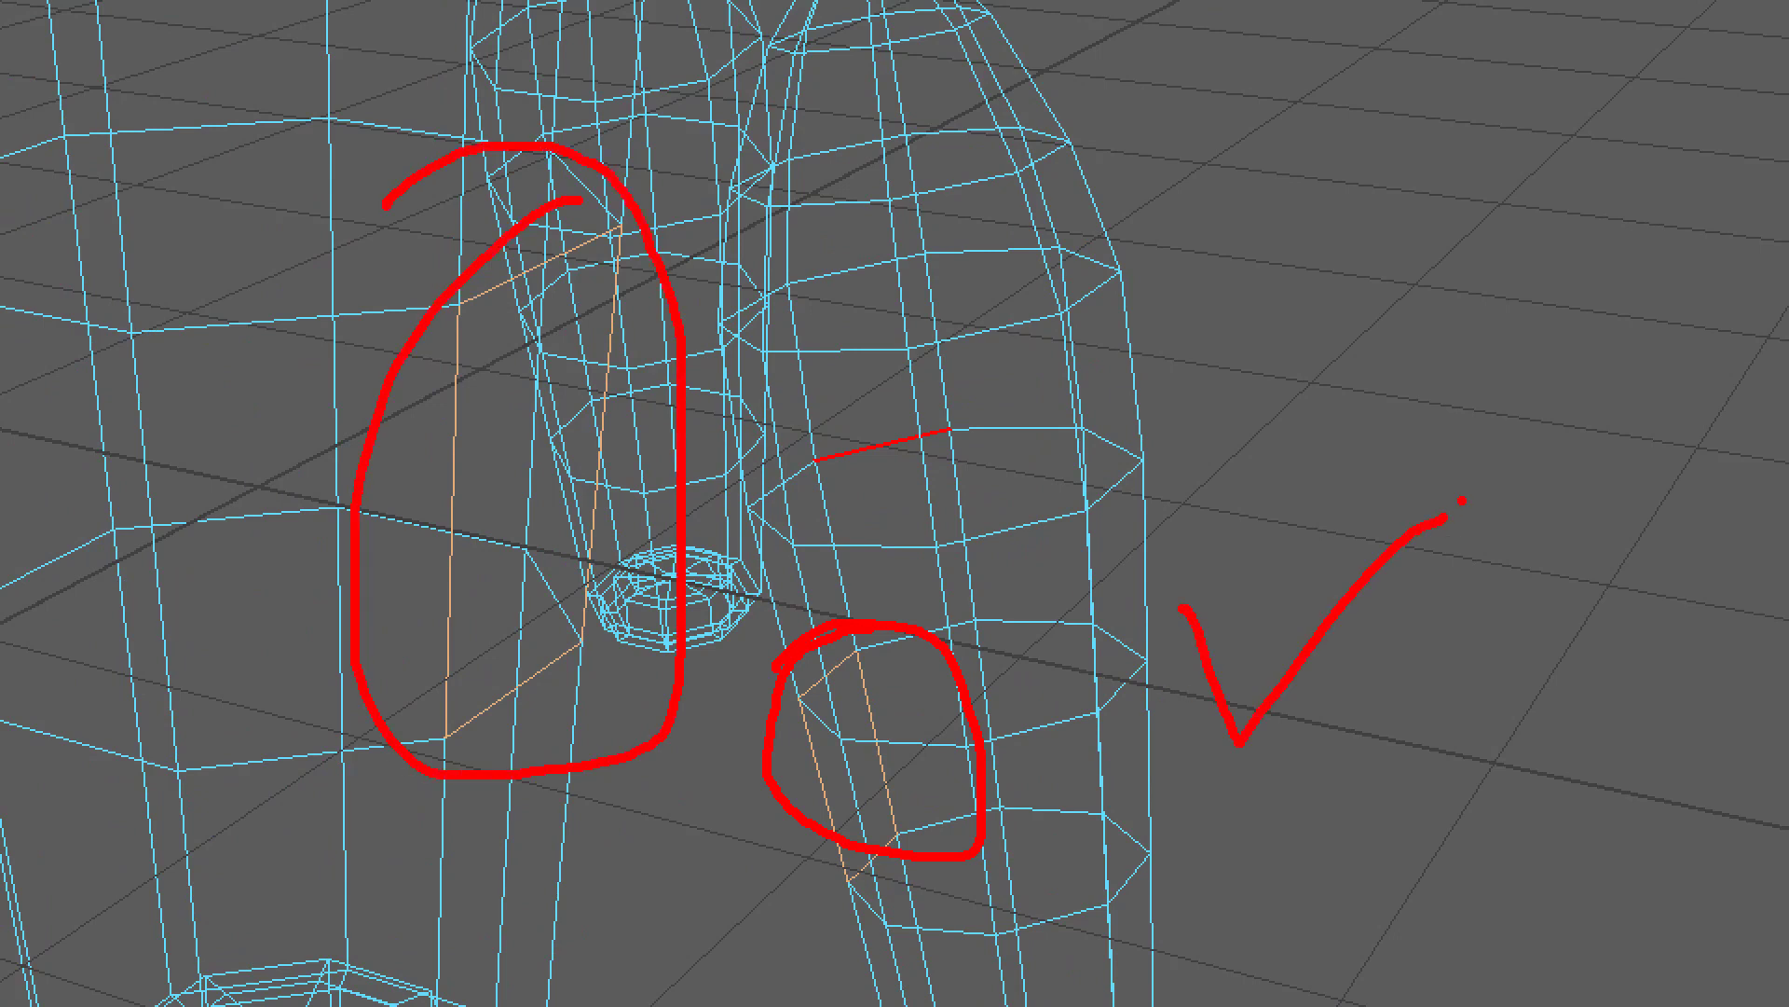
key("ctrl+1")
key("Escape")
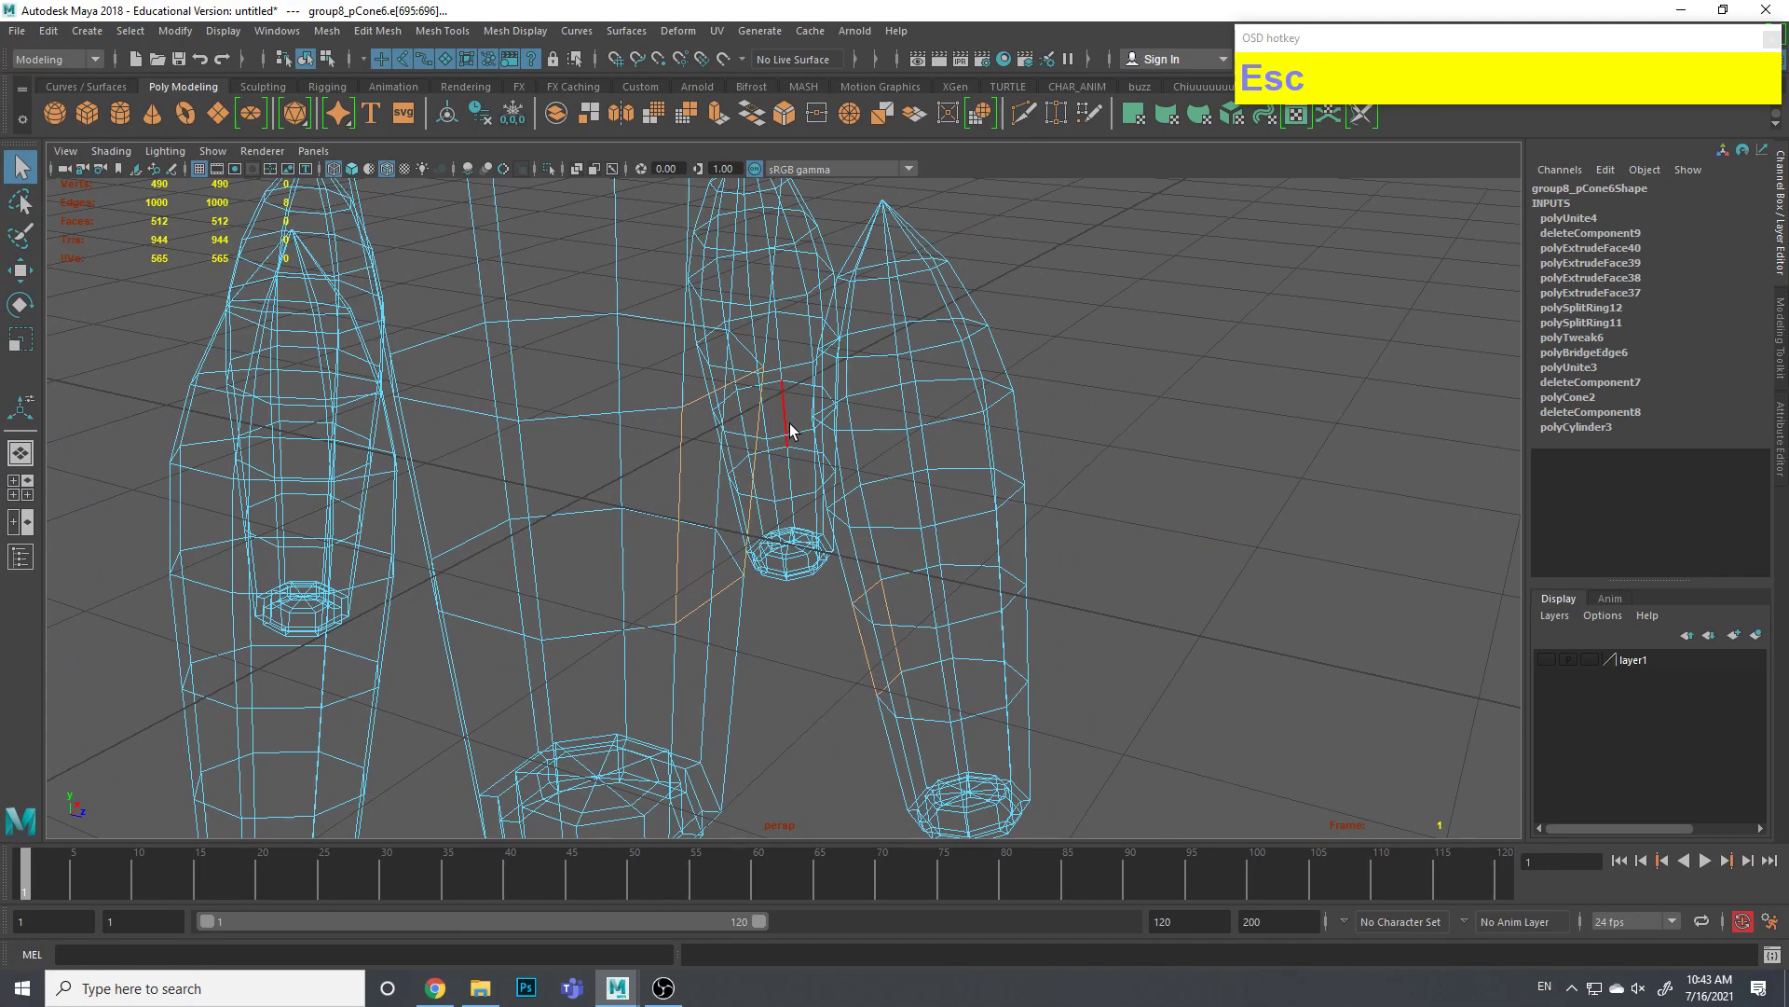
key("5")
middle_click(907, 488)
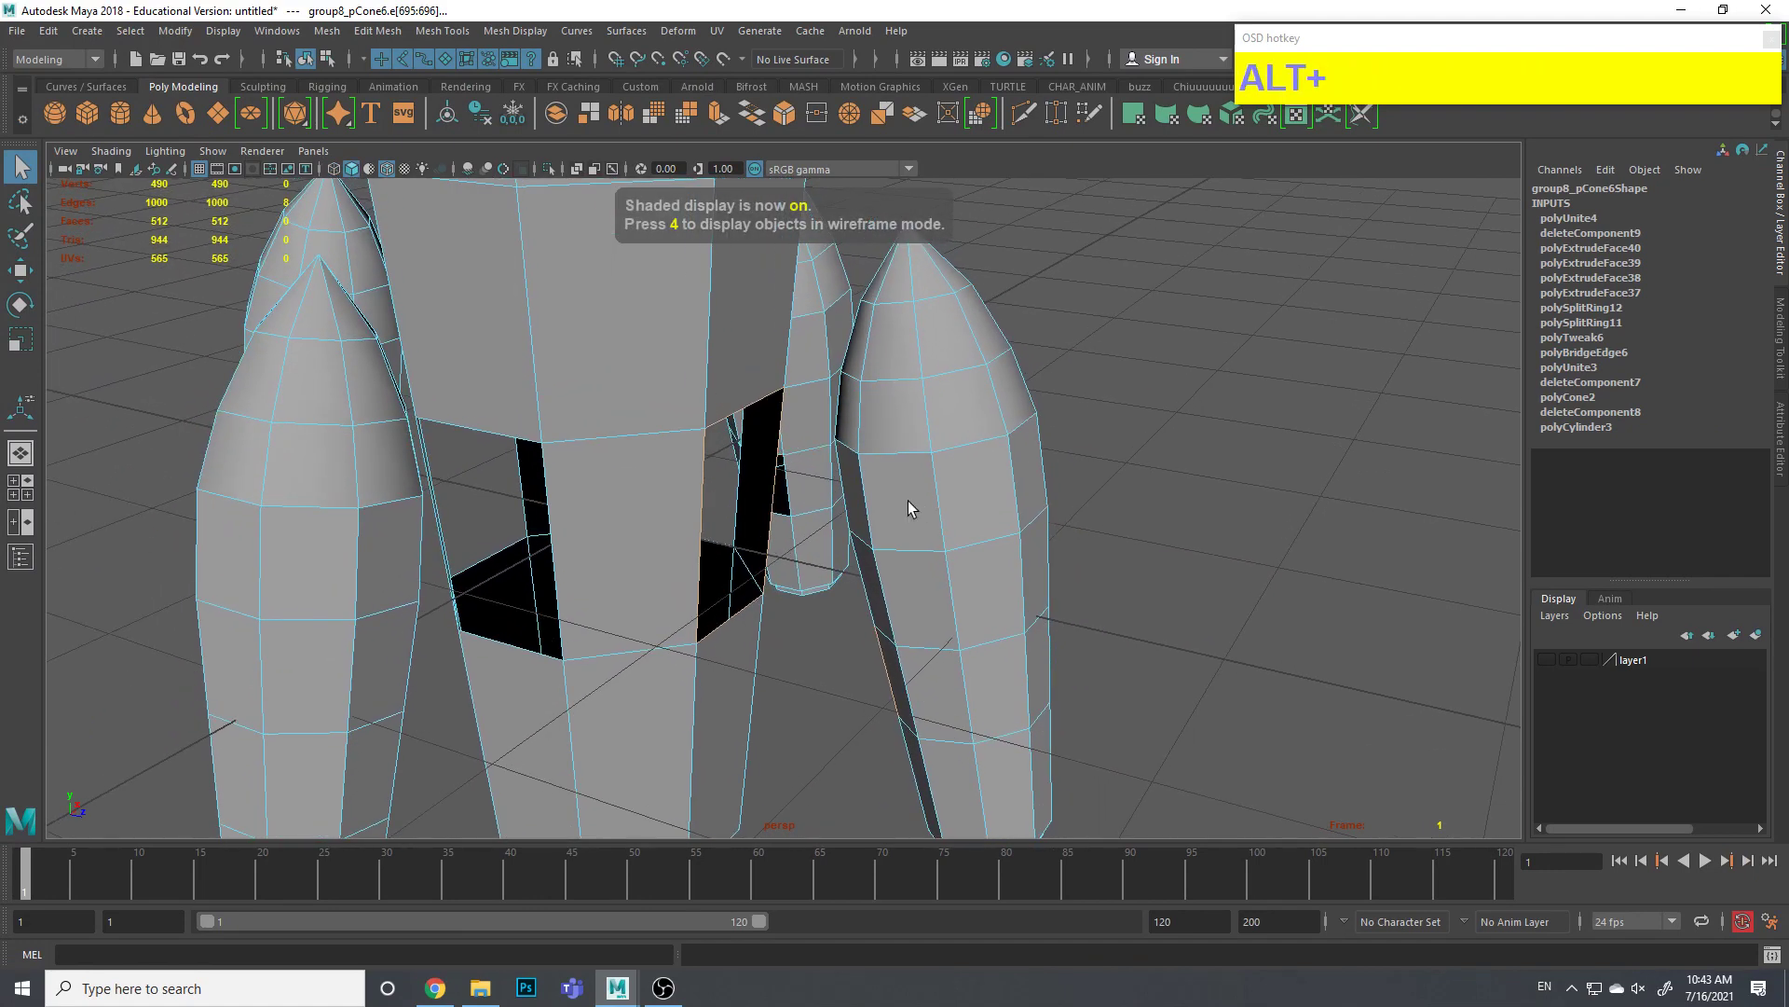
Bridge the selected body and booster edges with Edit Mesh > Bridge
left_click(389, 39)
key("ctrl+1")
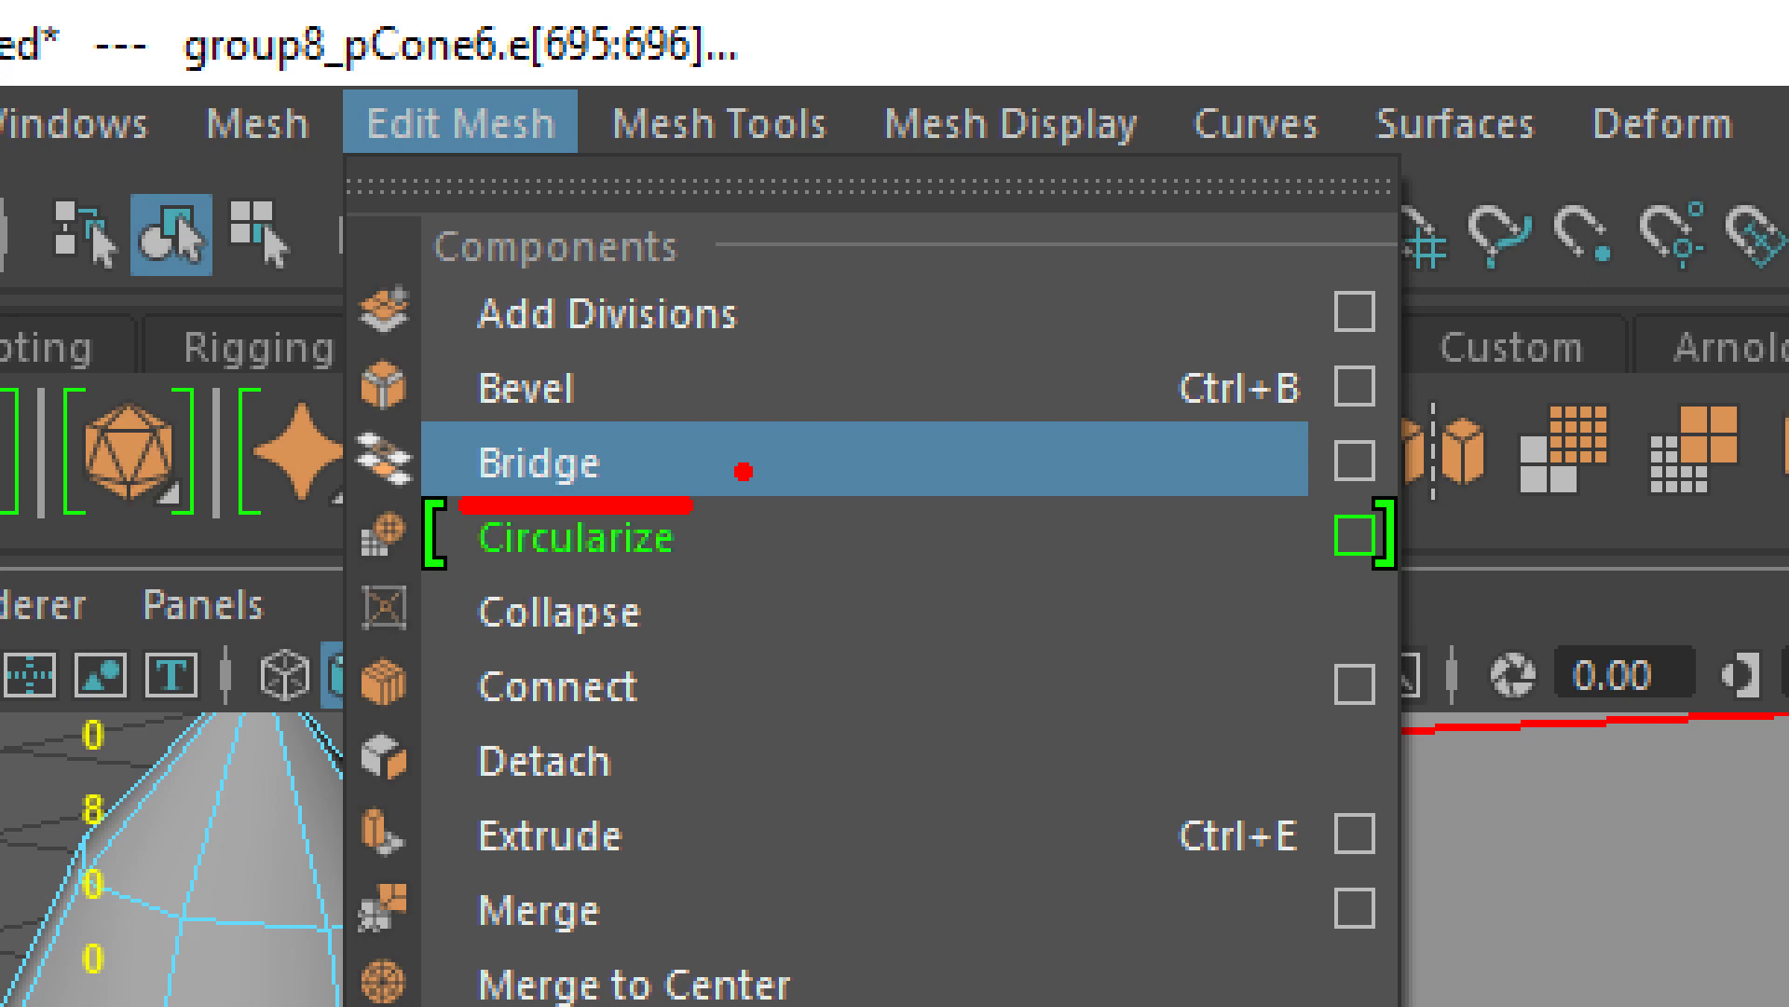
key("ctrl+1")
key("Escape")
left_click(360, 37)
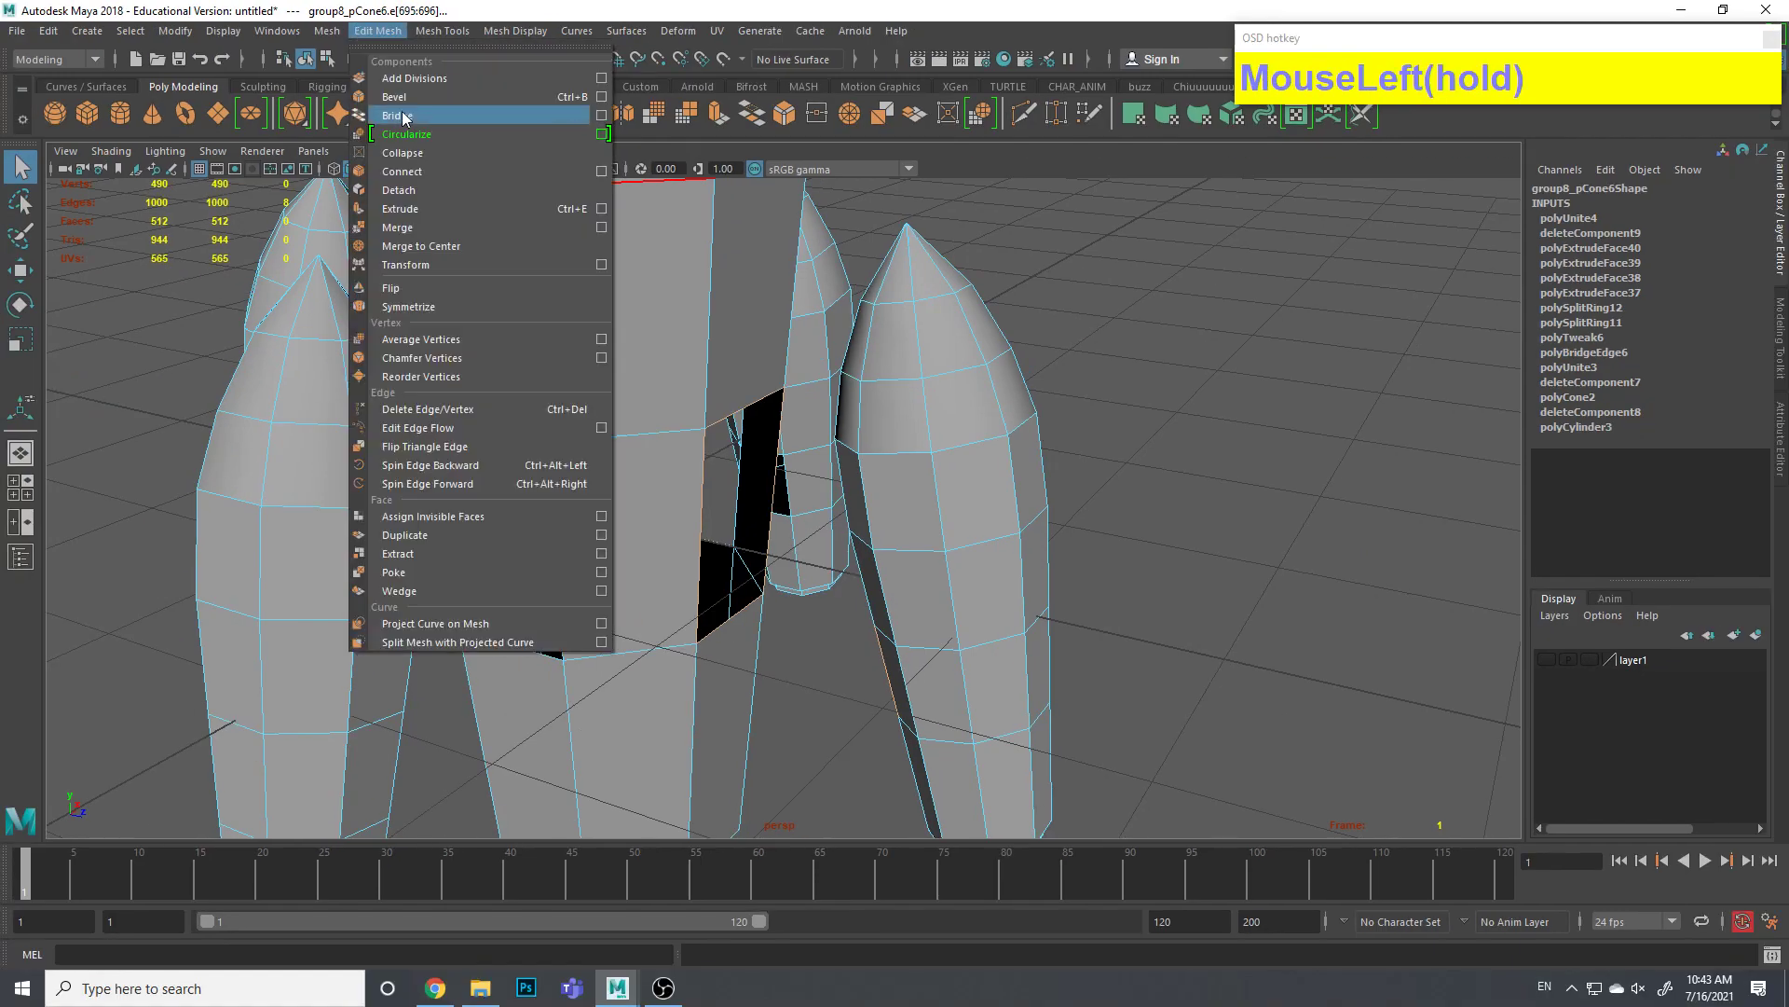
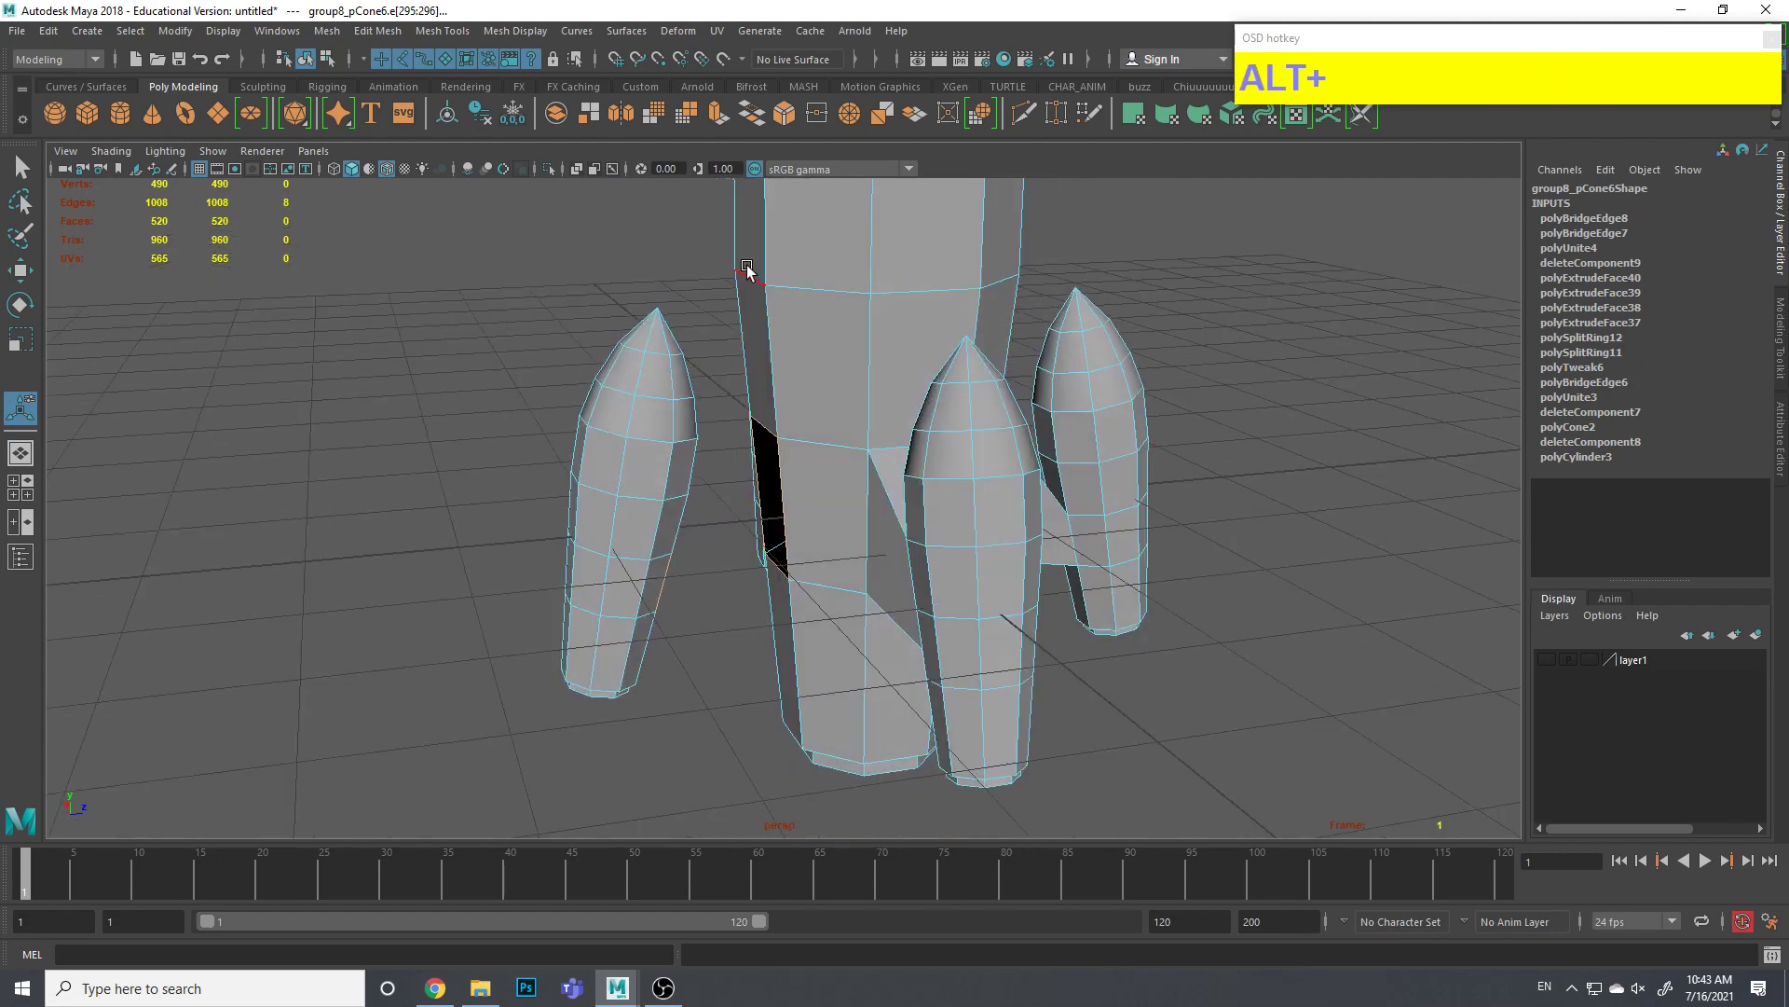
Bridge the next booster, then select the matching edge pair on another booster
left_click(372, 44)
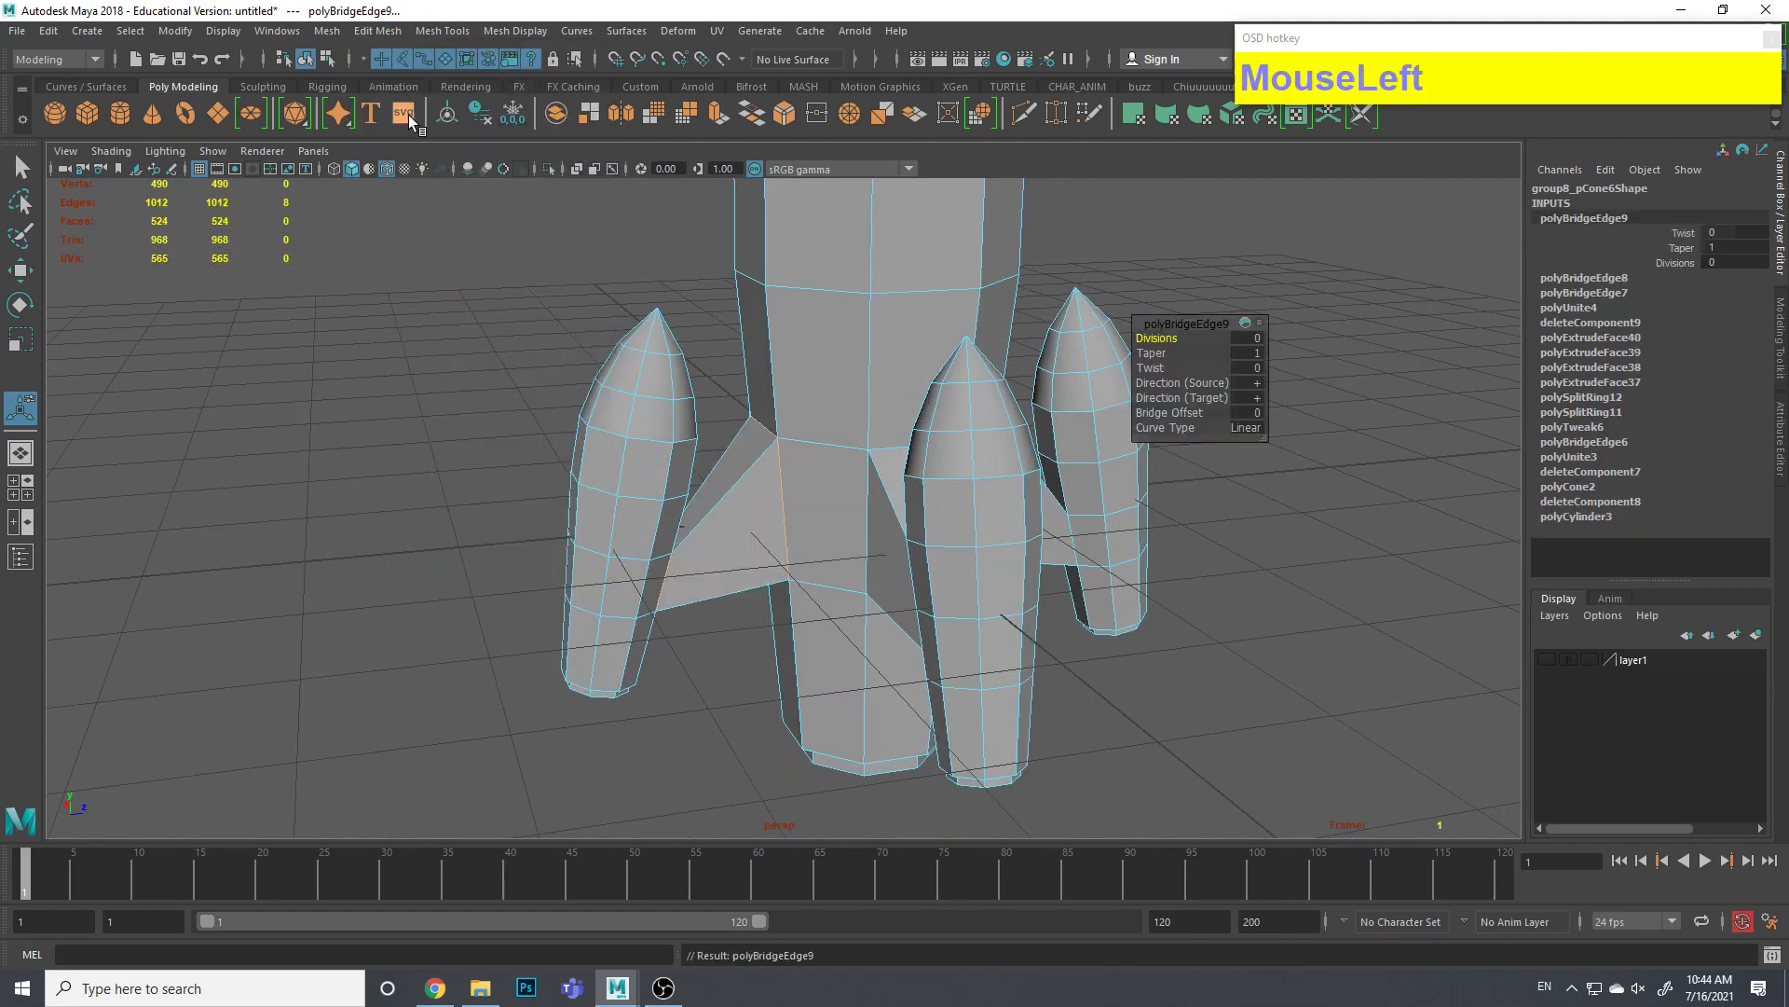
left_click(505, 468)
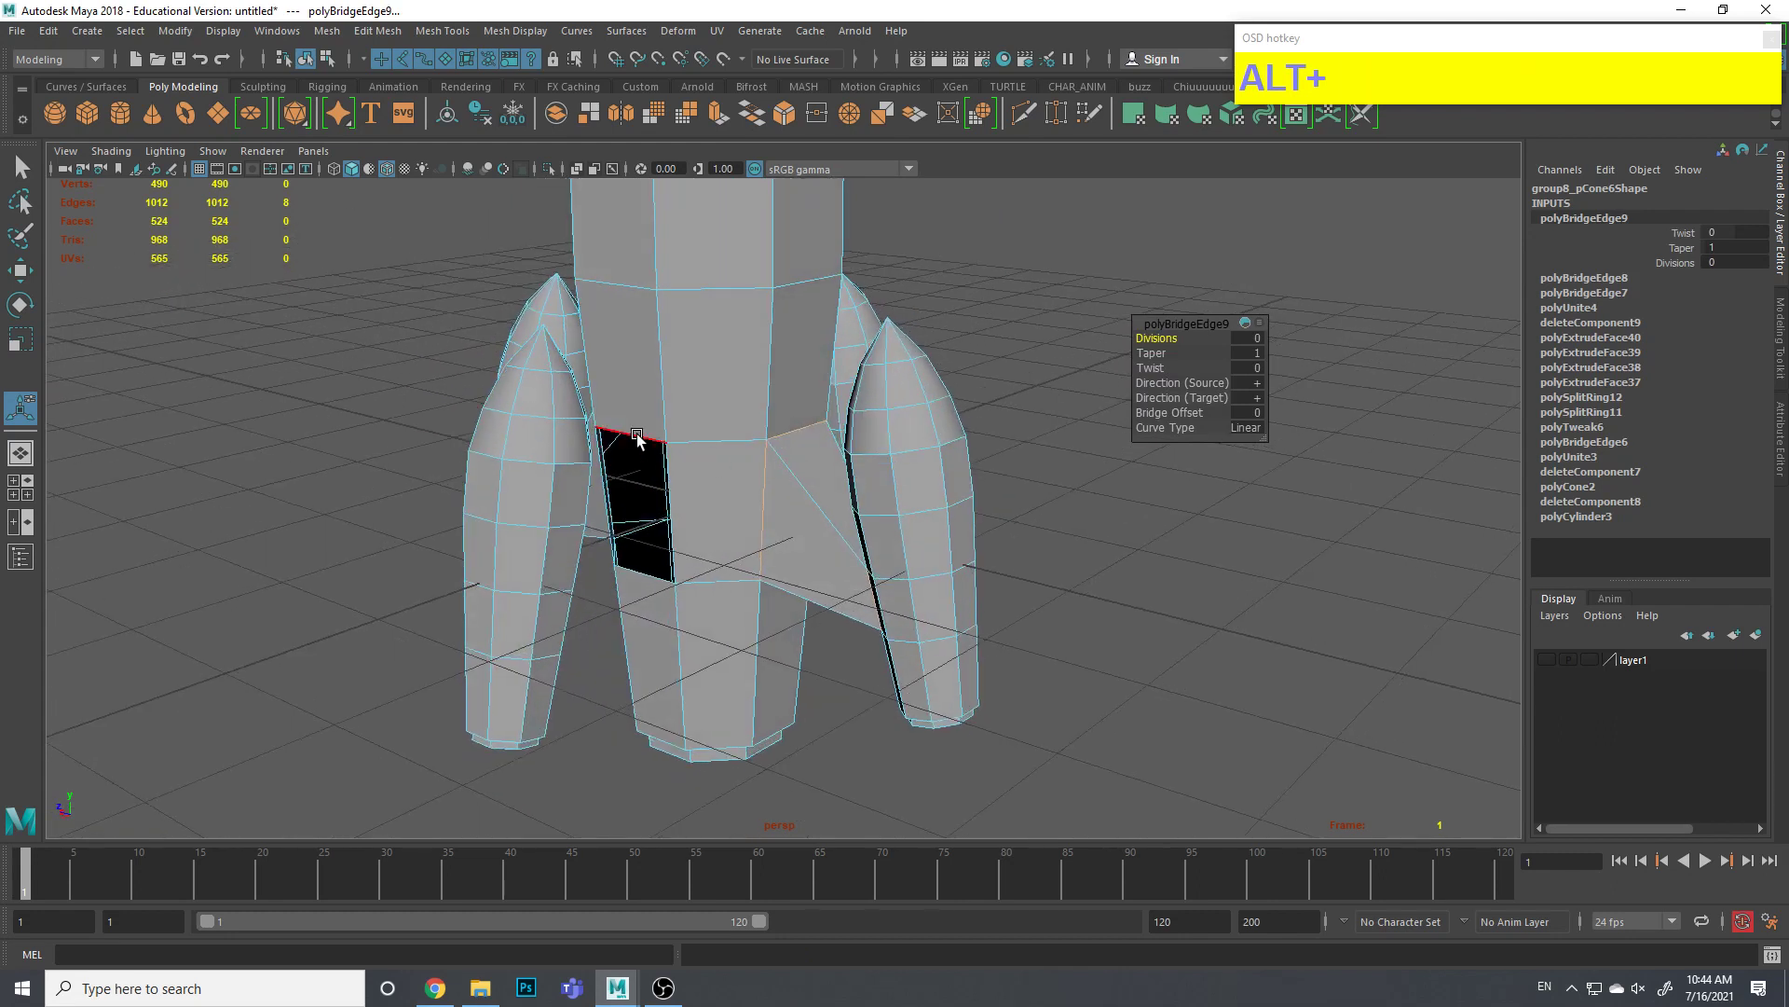
left_click(643, 441)
left_click_drag(680, 521, 492, 475)
Bridge the last booster to the hull and return to object selection mode
right_click(477, 468)
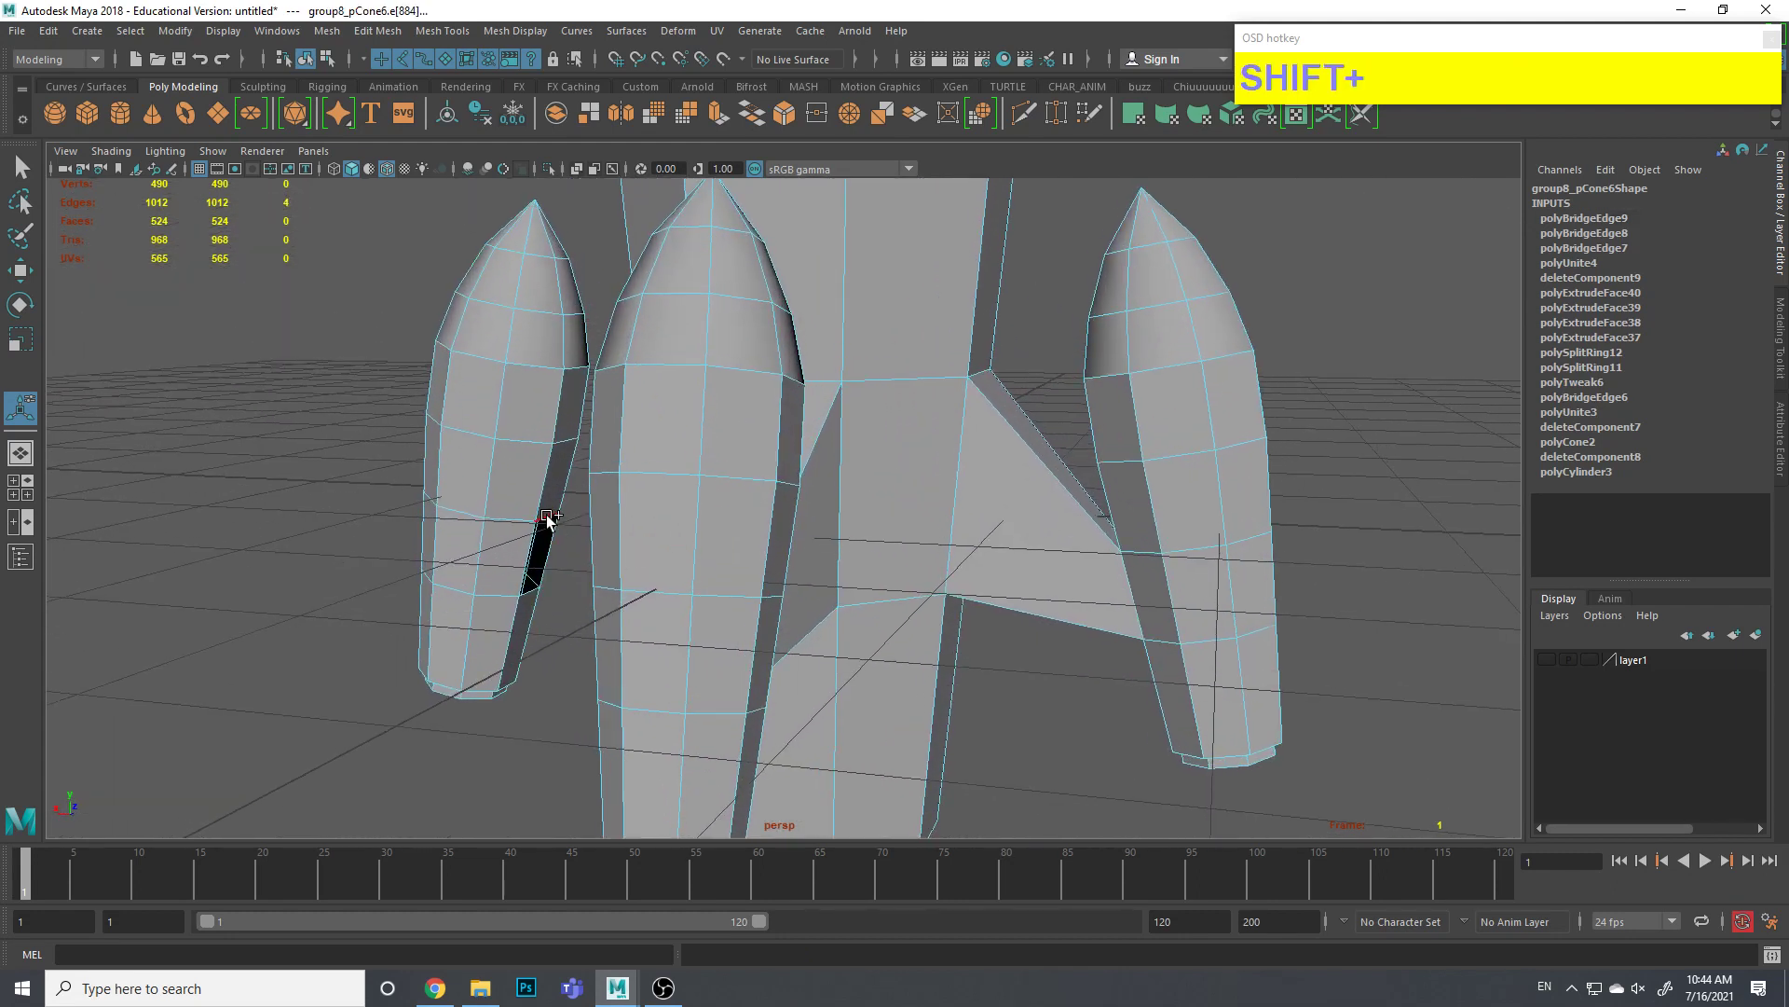
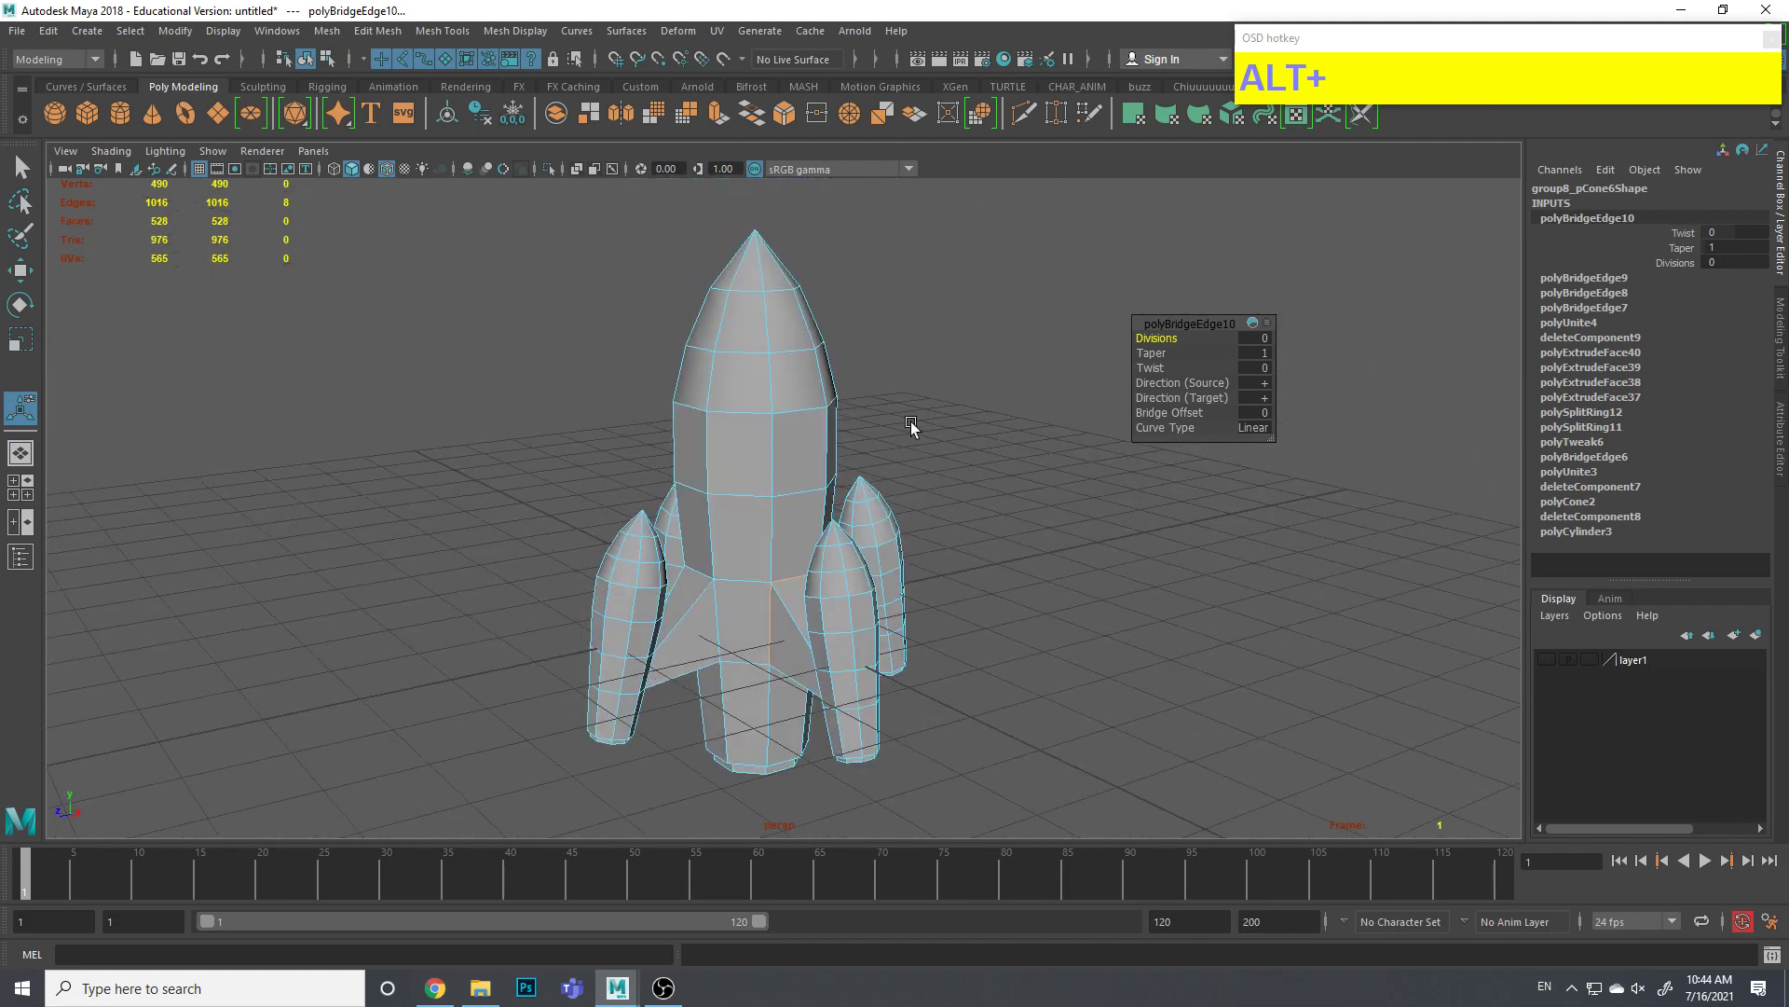
left_click(23, 177)
left_click(838, 517)
right_click(816, 457)
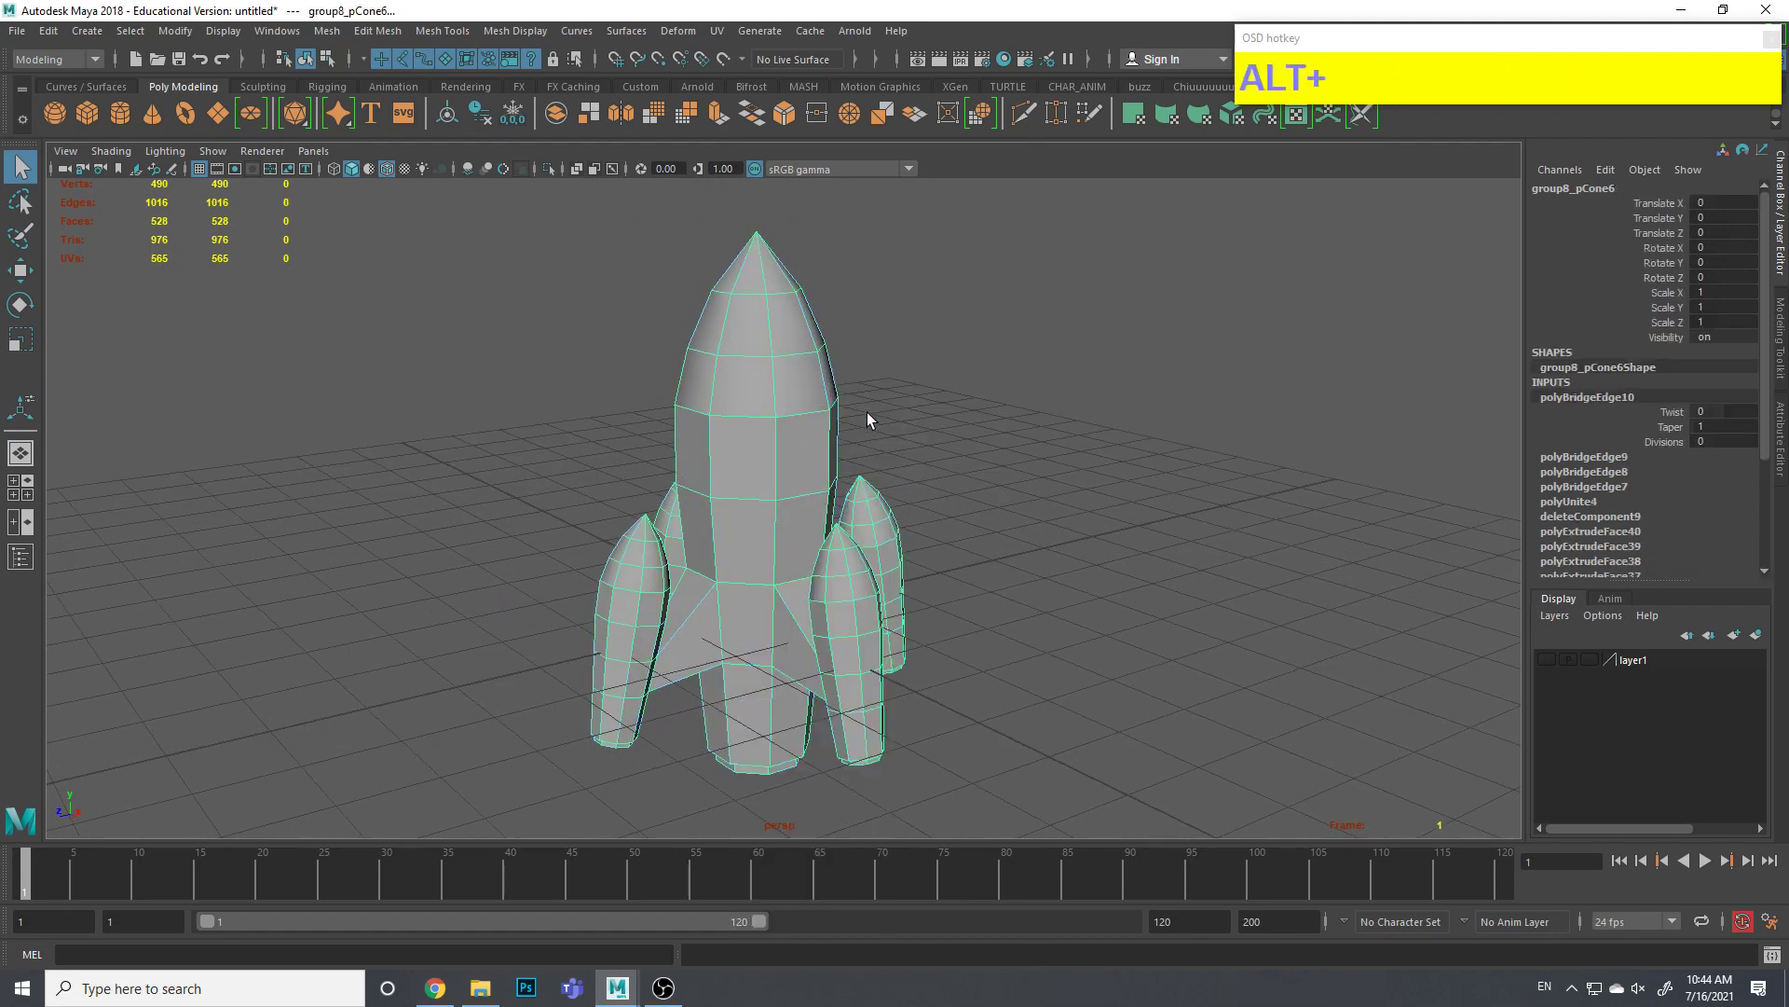